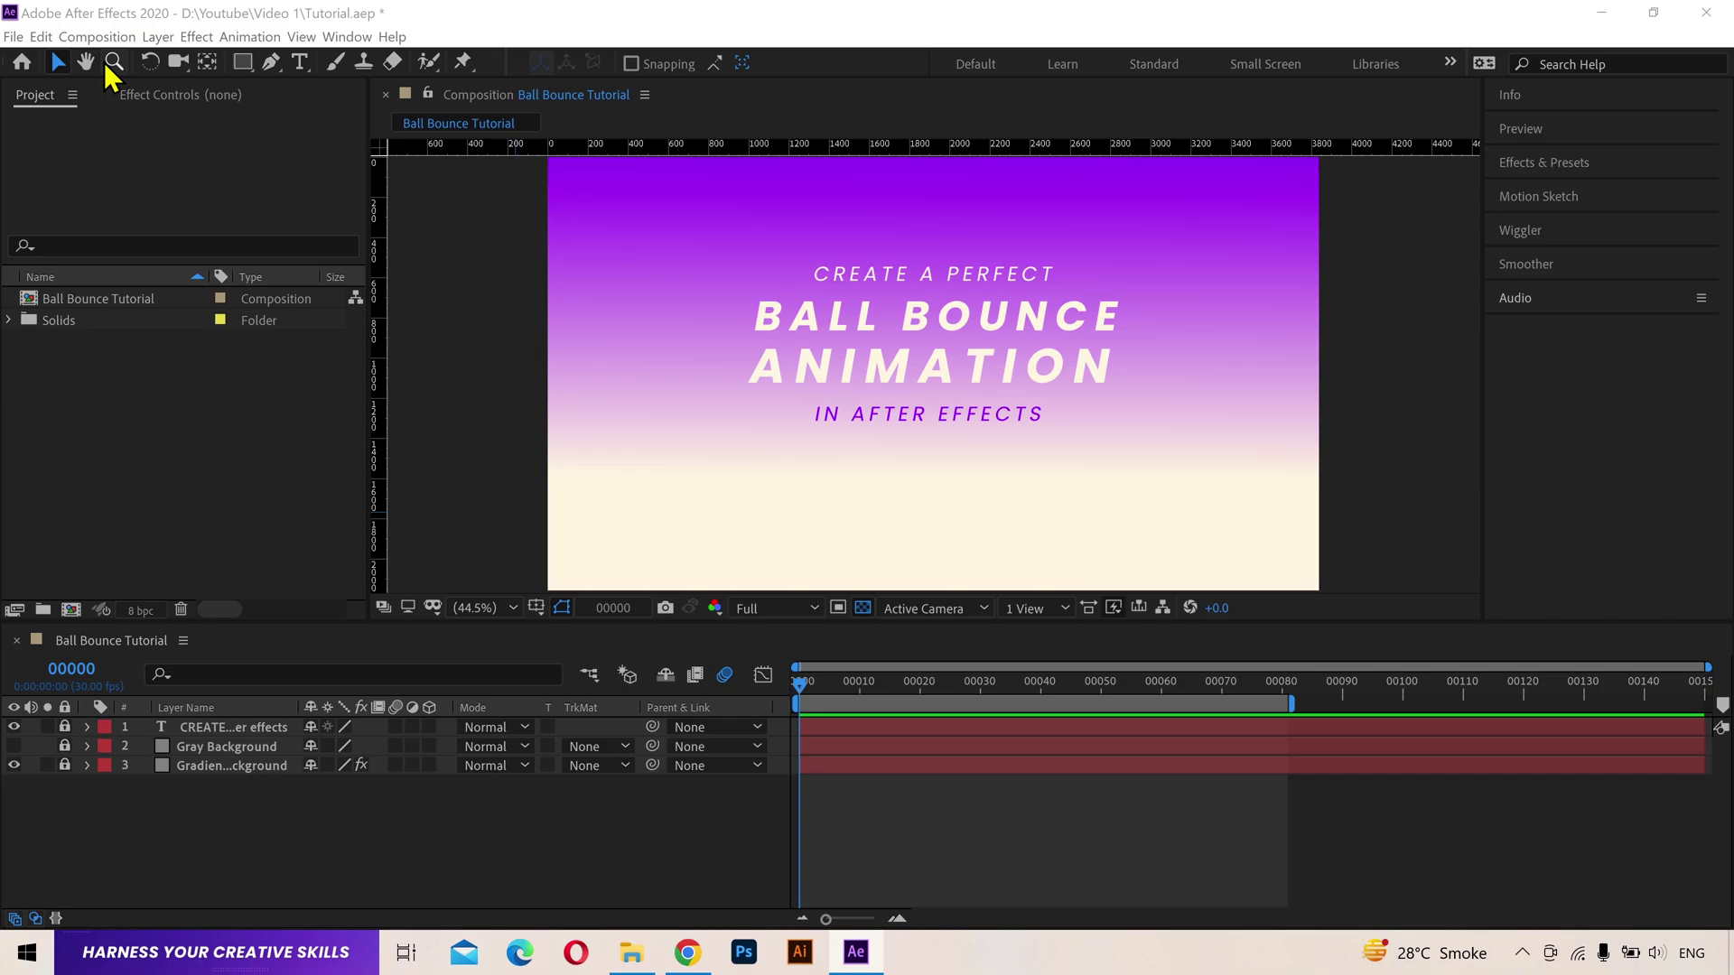
# Step: Check the Ball Bounce Tutorial composition settings, reviewing the height value, and confirm
pyautogui.middleClick(99, 52)
pyautogui.click(98, 52)
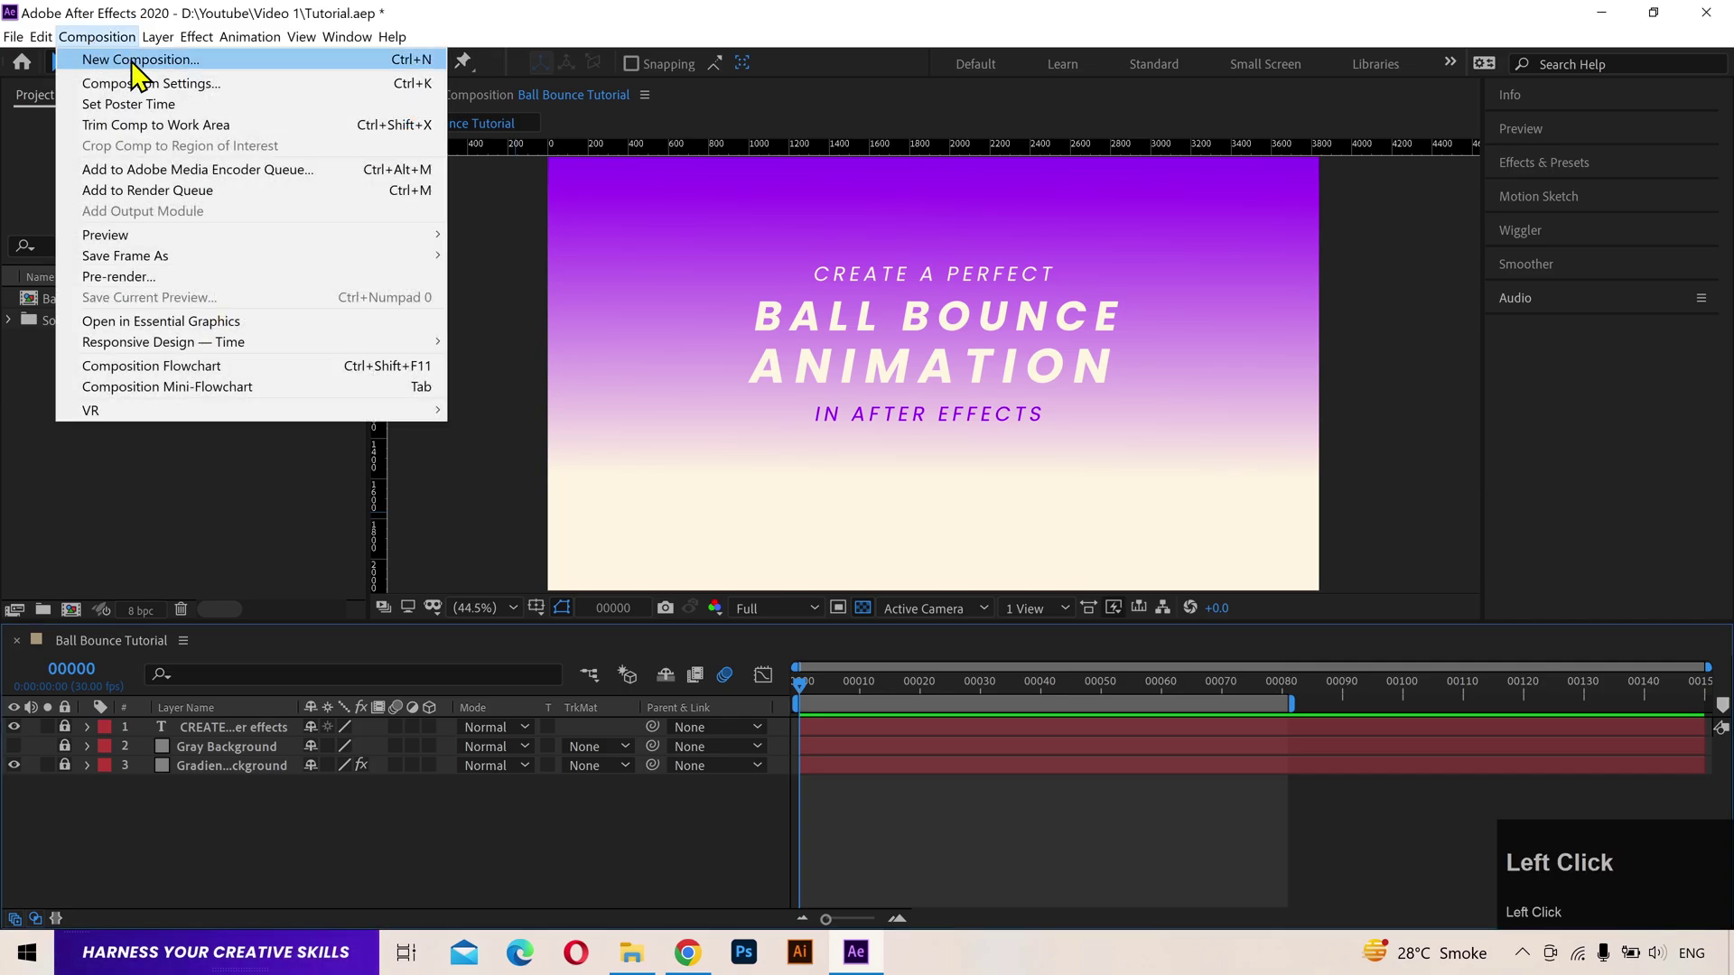
pyautogui.doubleClick(242, 96)
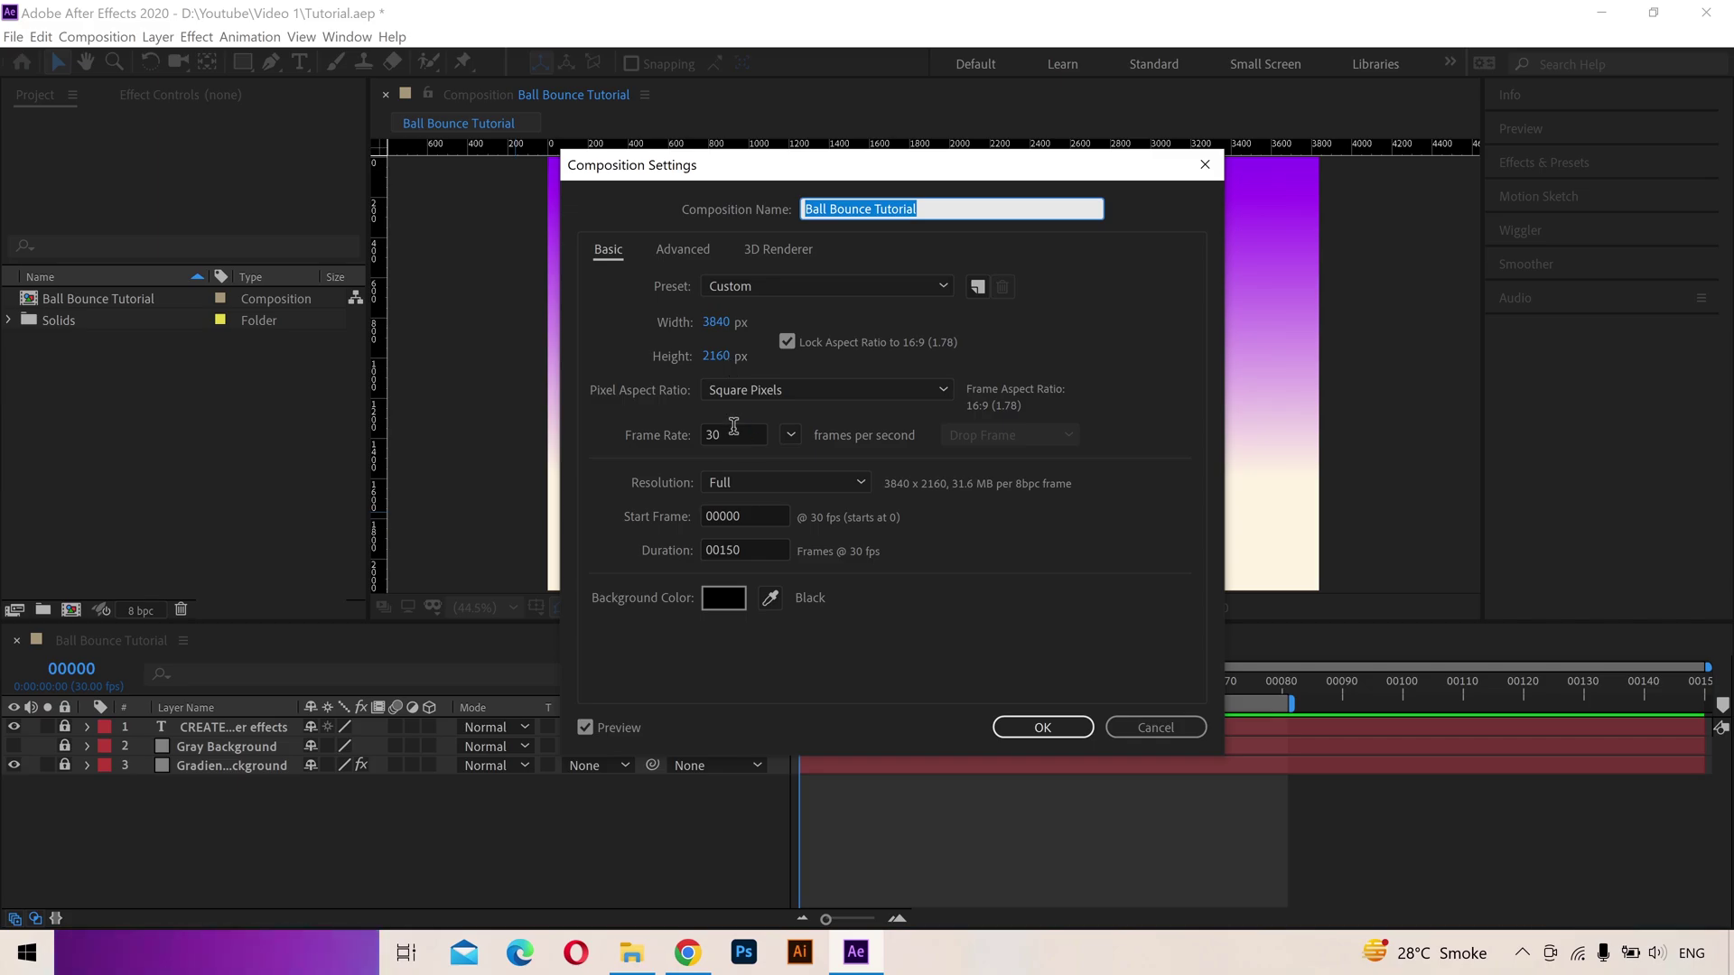
pyautogui.doubleClick(815, 302)
pyautogui.scroll(-3)
pyautogui.scroll(3)
pyautogui.click(1012, 368)
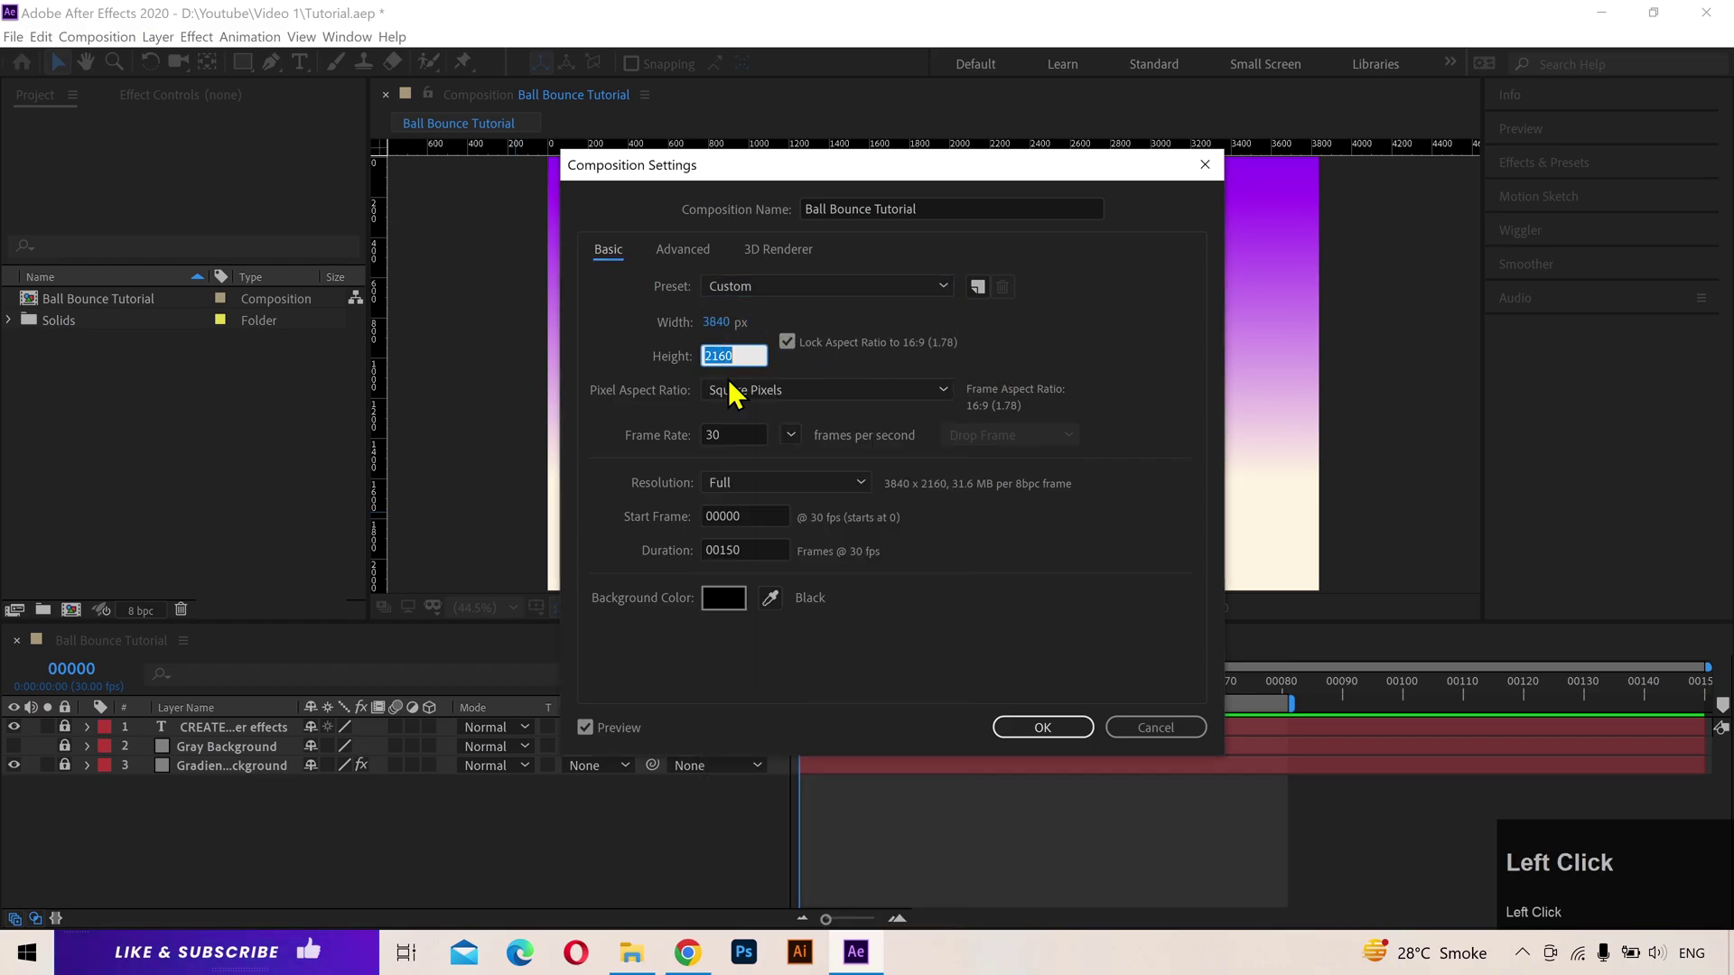
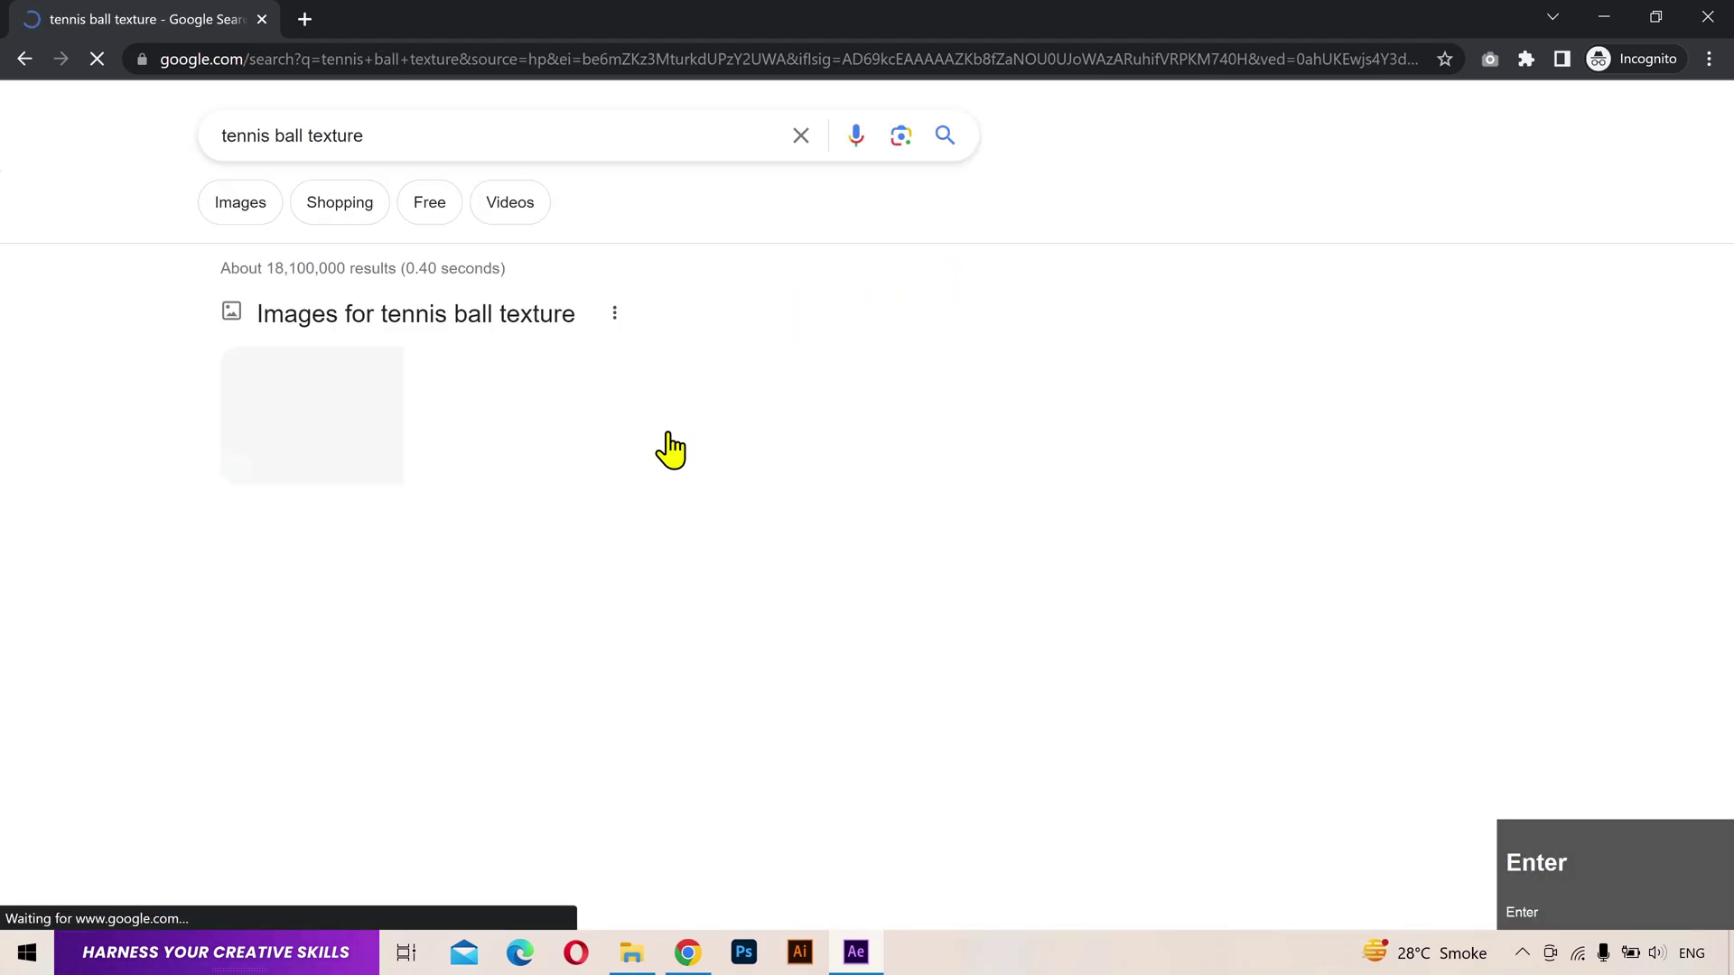
# Step: Find a 'tennis ball texture' in Google Images, save it to Video 1\Images and bring it into the project
pyautogui.click(258, 210)
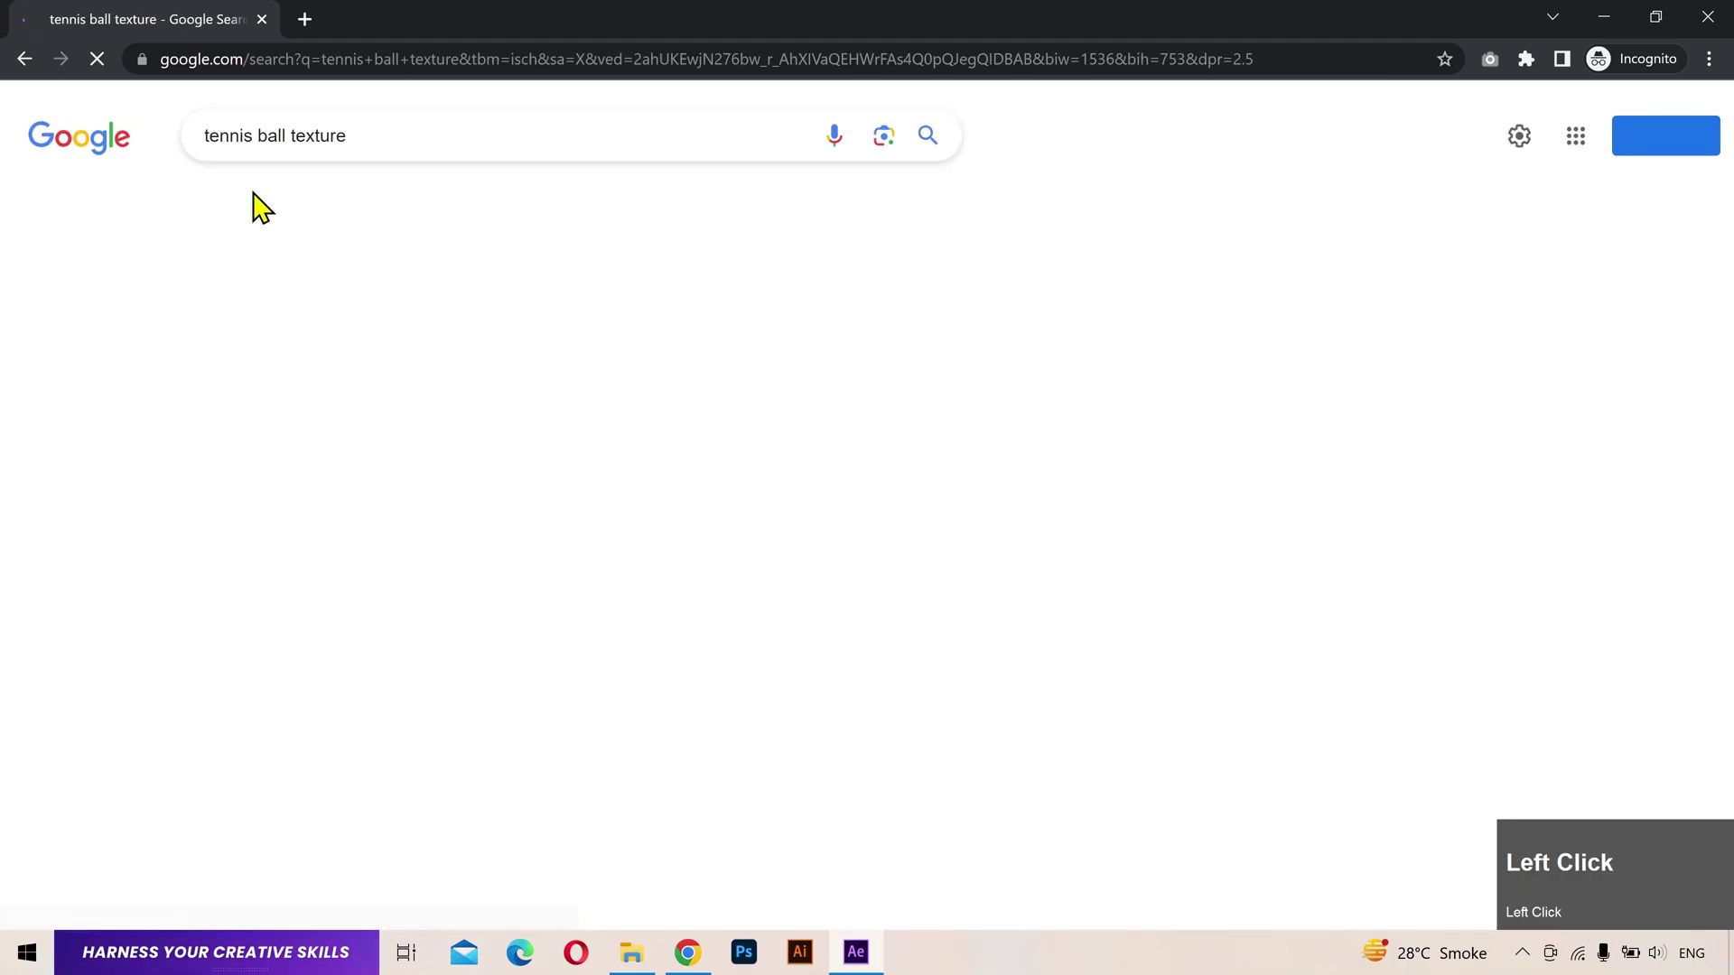
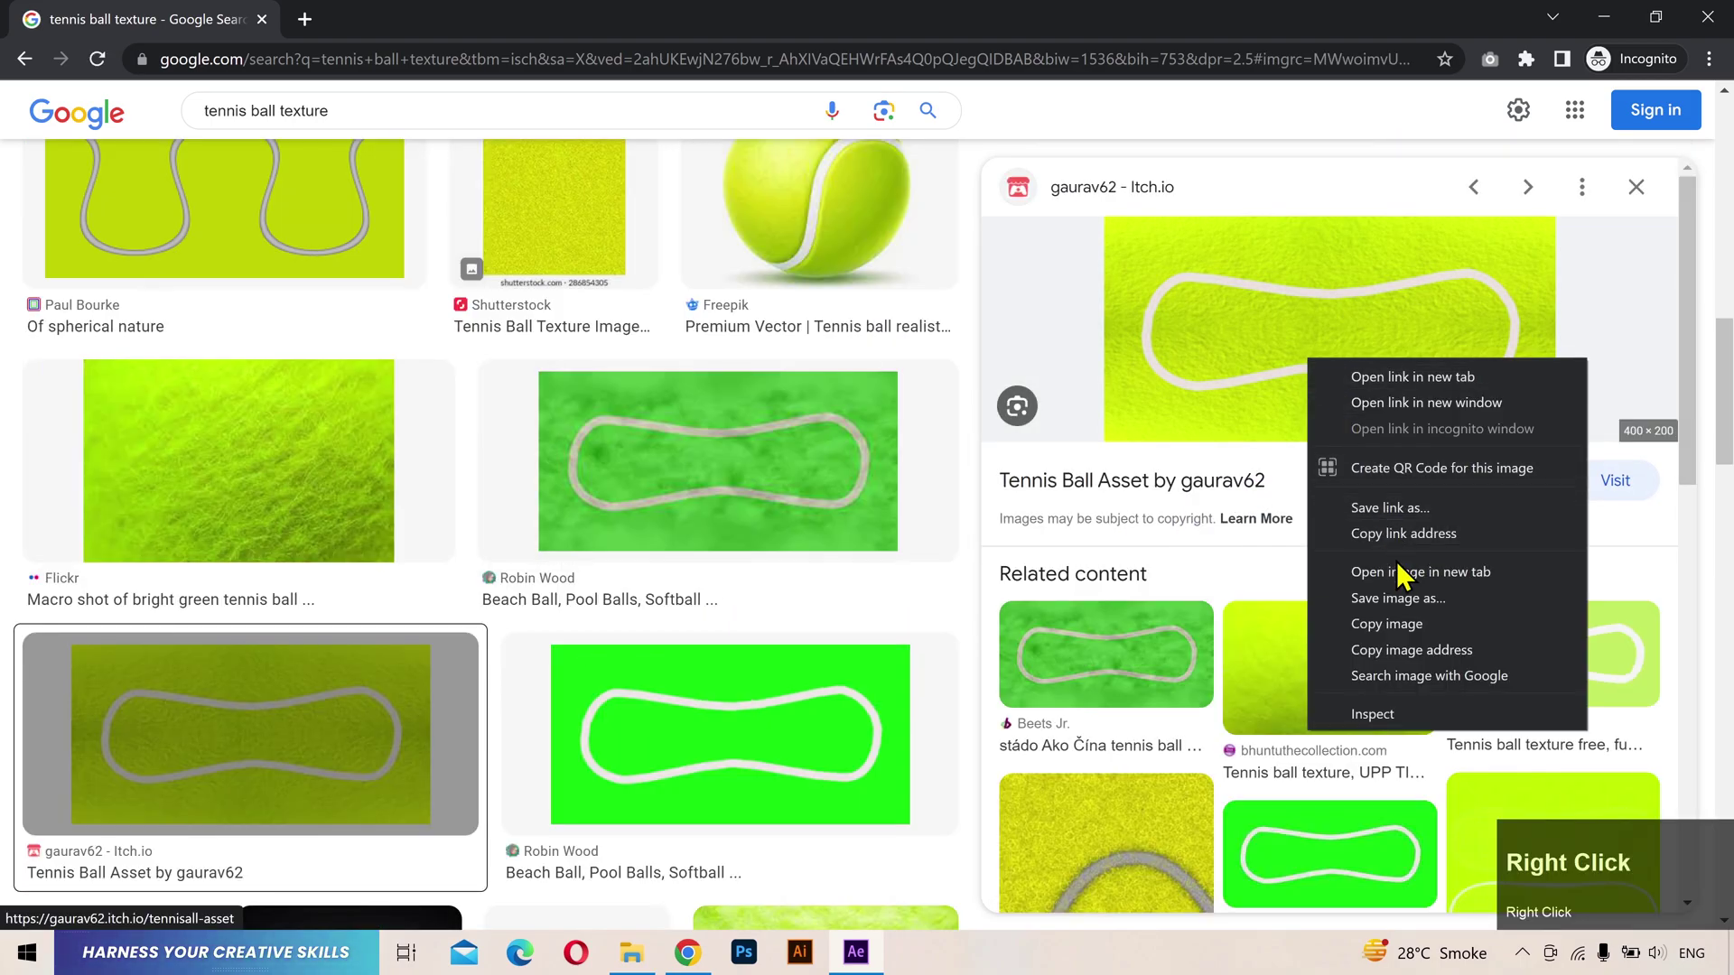
pyautogui.click(1408, 580)
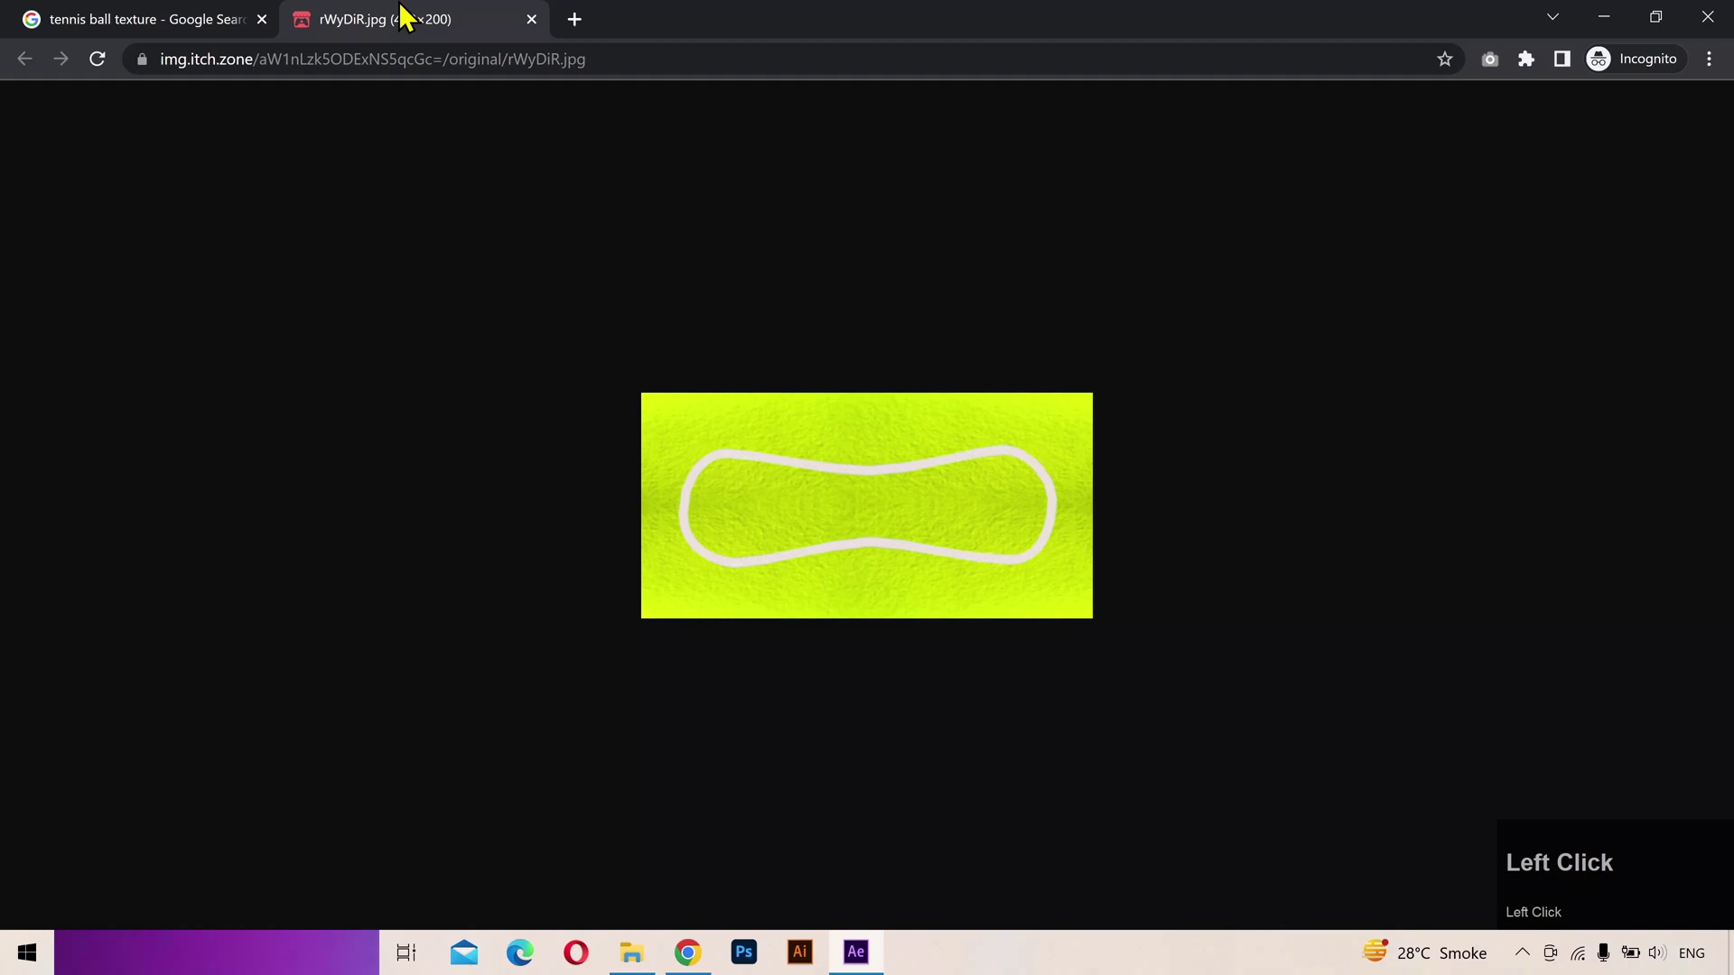
pyautogui.rightClick(840, 483)
pyautogui.moveTo(888, 532); pyautogui.dragTo(440, 843)
# Step: Set the texture layer's Scale to 200%
pyautogui.press('s')
pyautogui.click(386, 755)
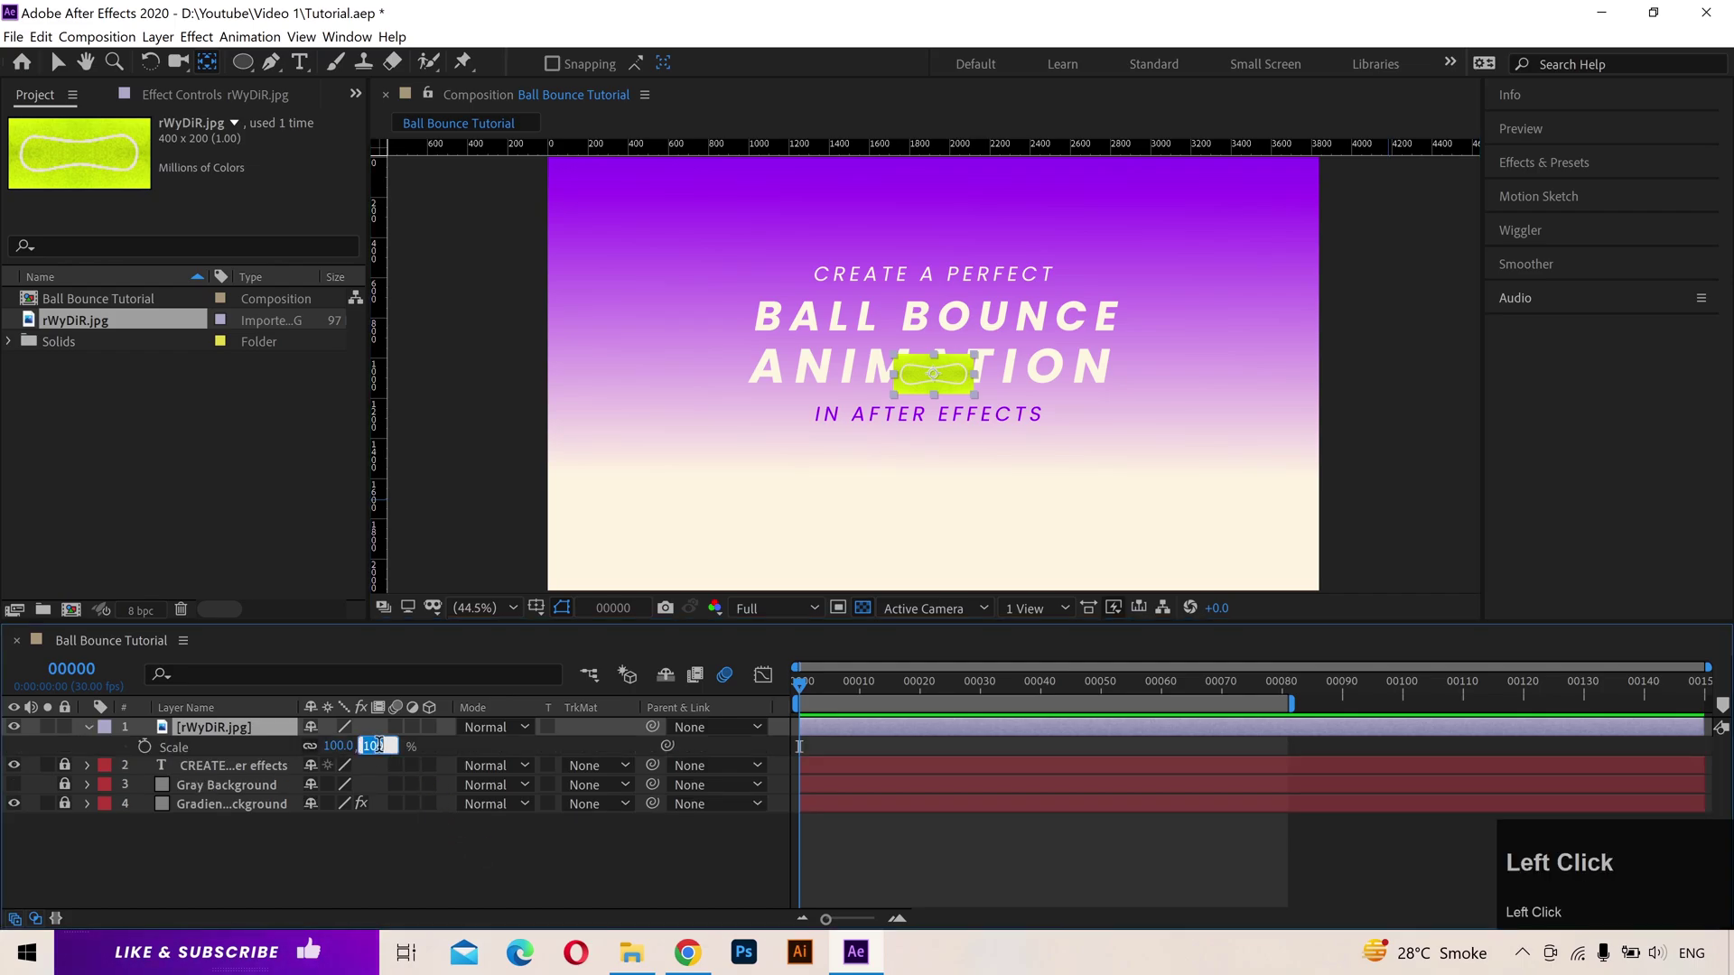
pyautogui.press('2')
pyautogui.press('Return')
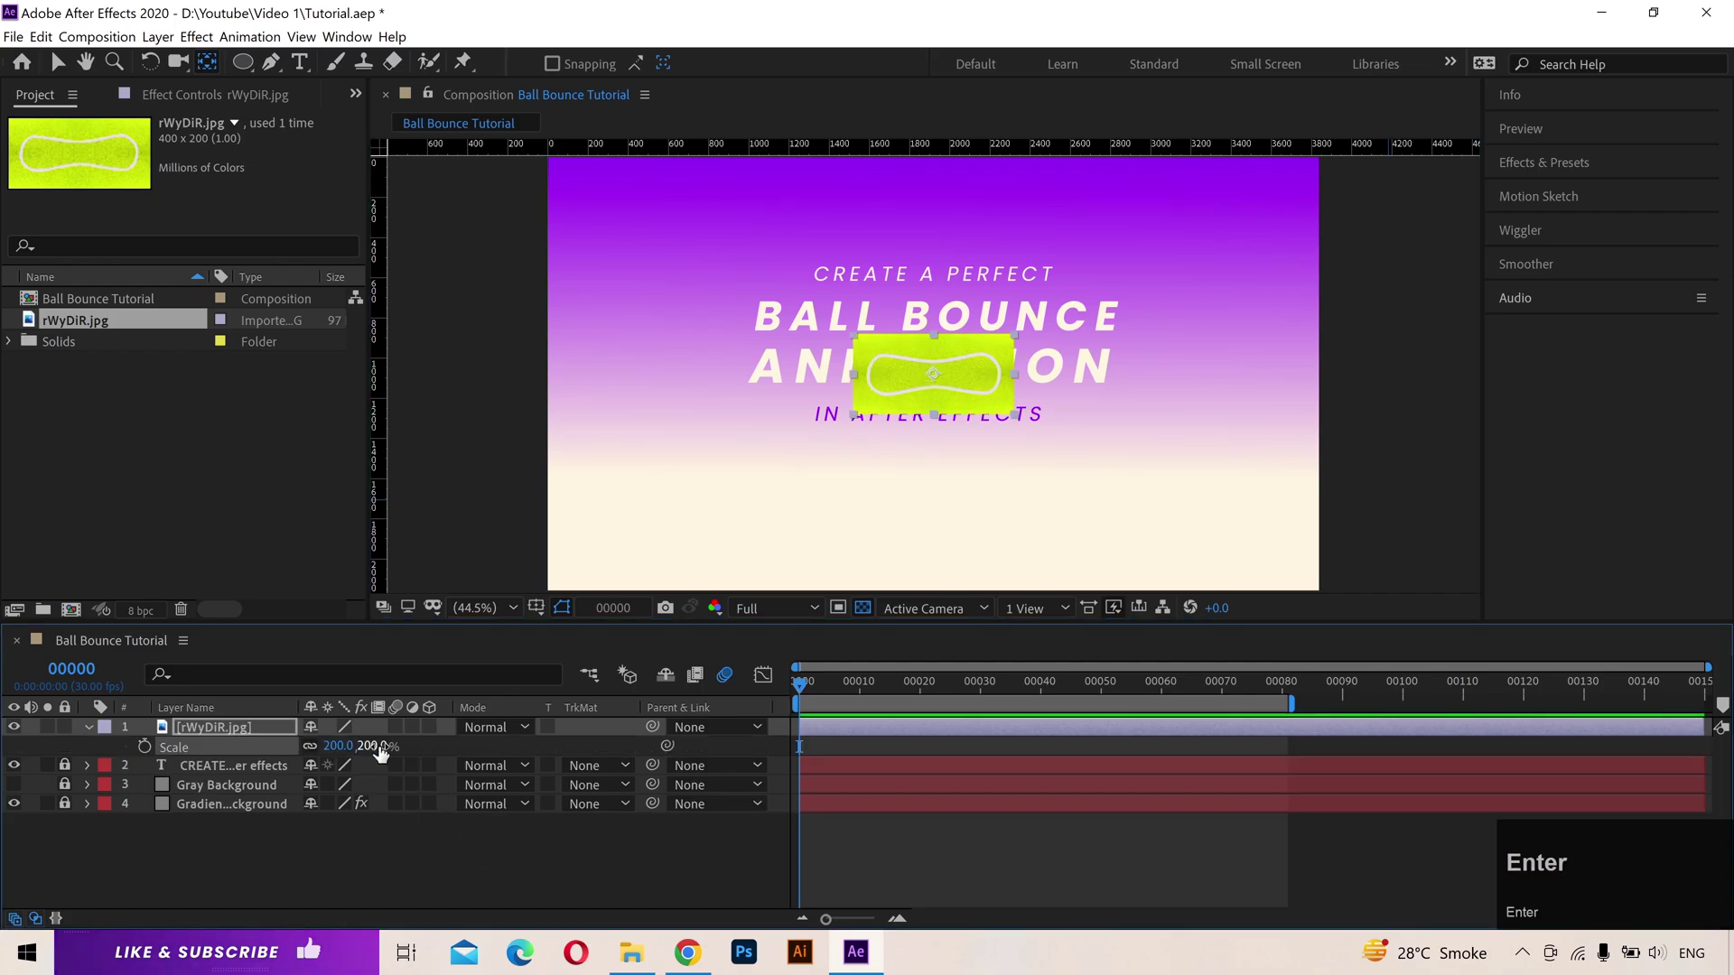
# Step: Apply CC Sphere to the texture with Light Height 70, Direction -45 and Ambient 20
pyautogui.click(1589, 175)
pyautogui.write('sphere')
pyautogui.moveTo(1582, 332); pyautogui.dragTo(44, 251)
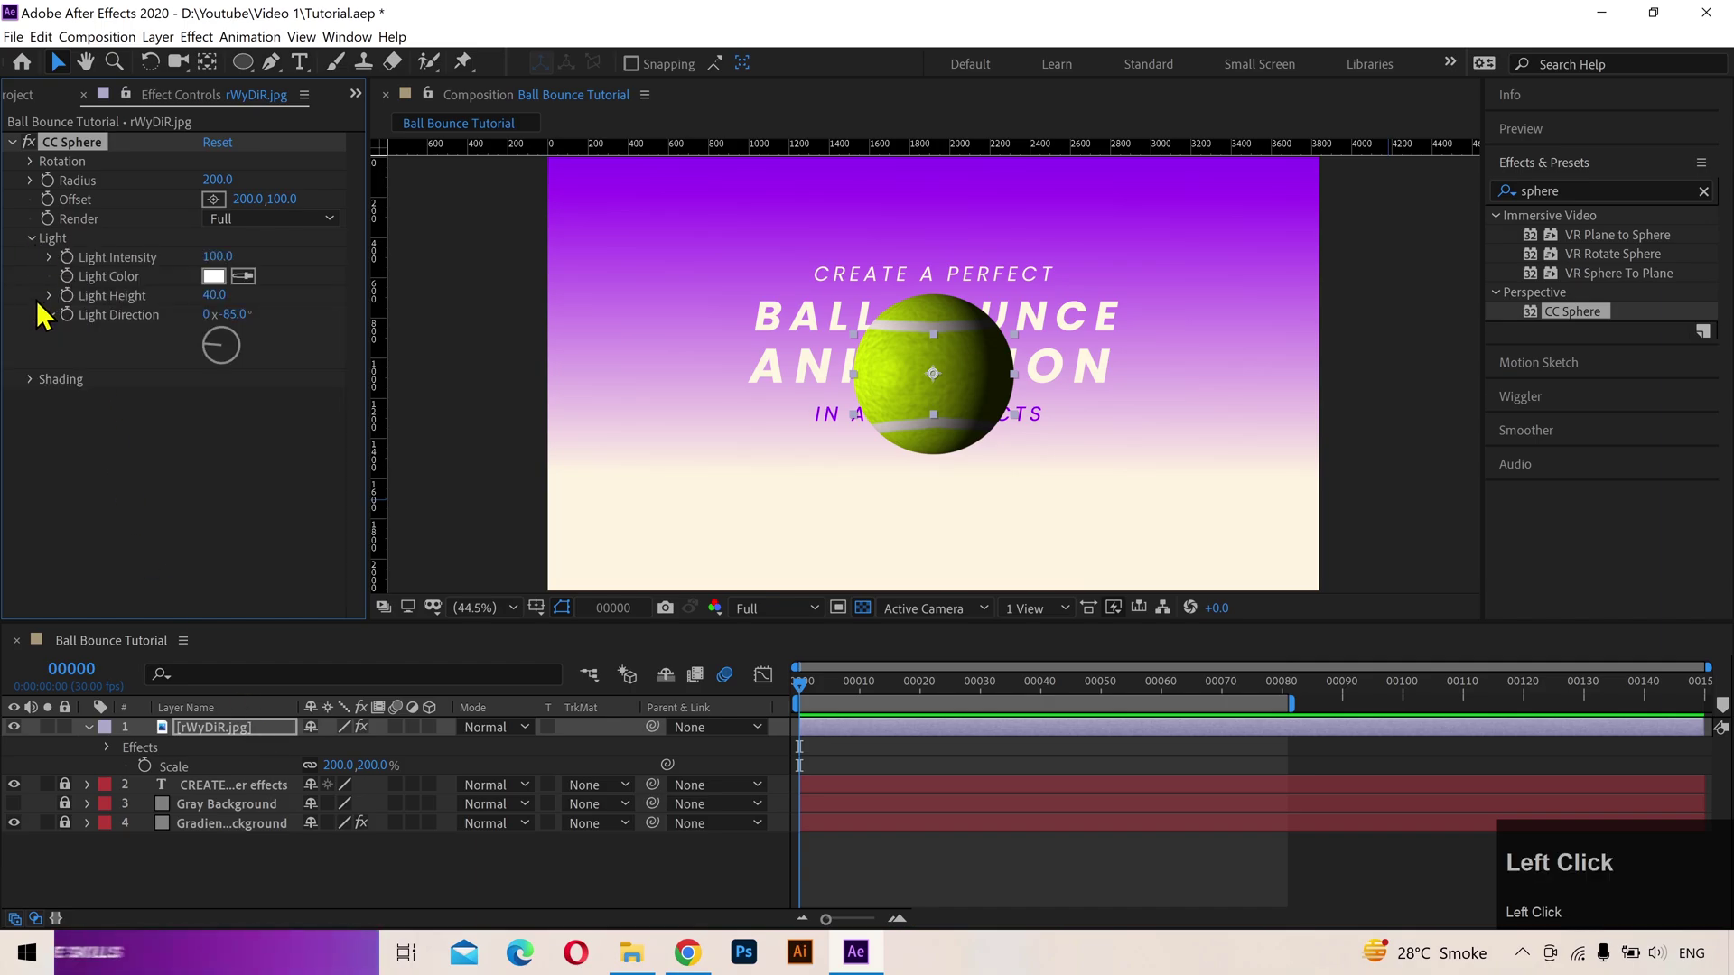
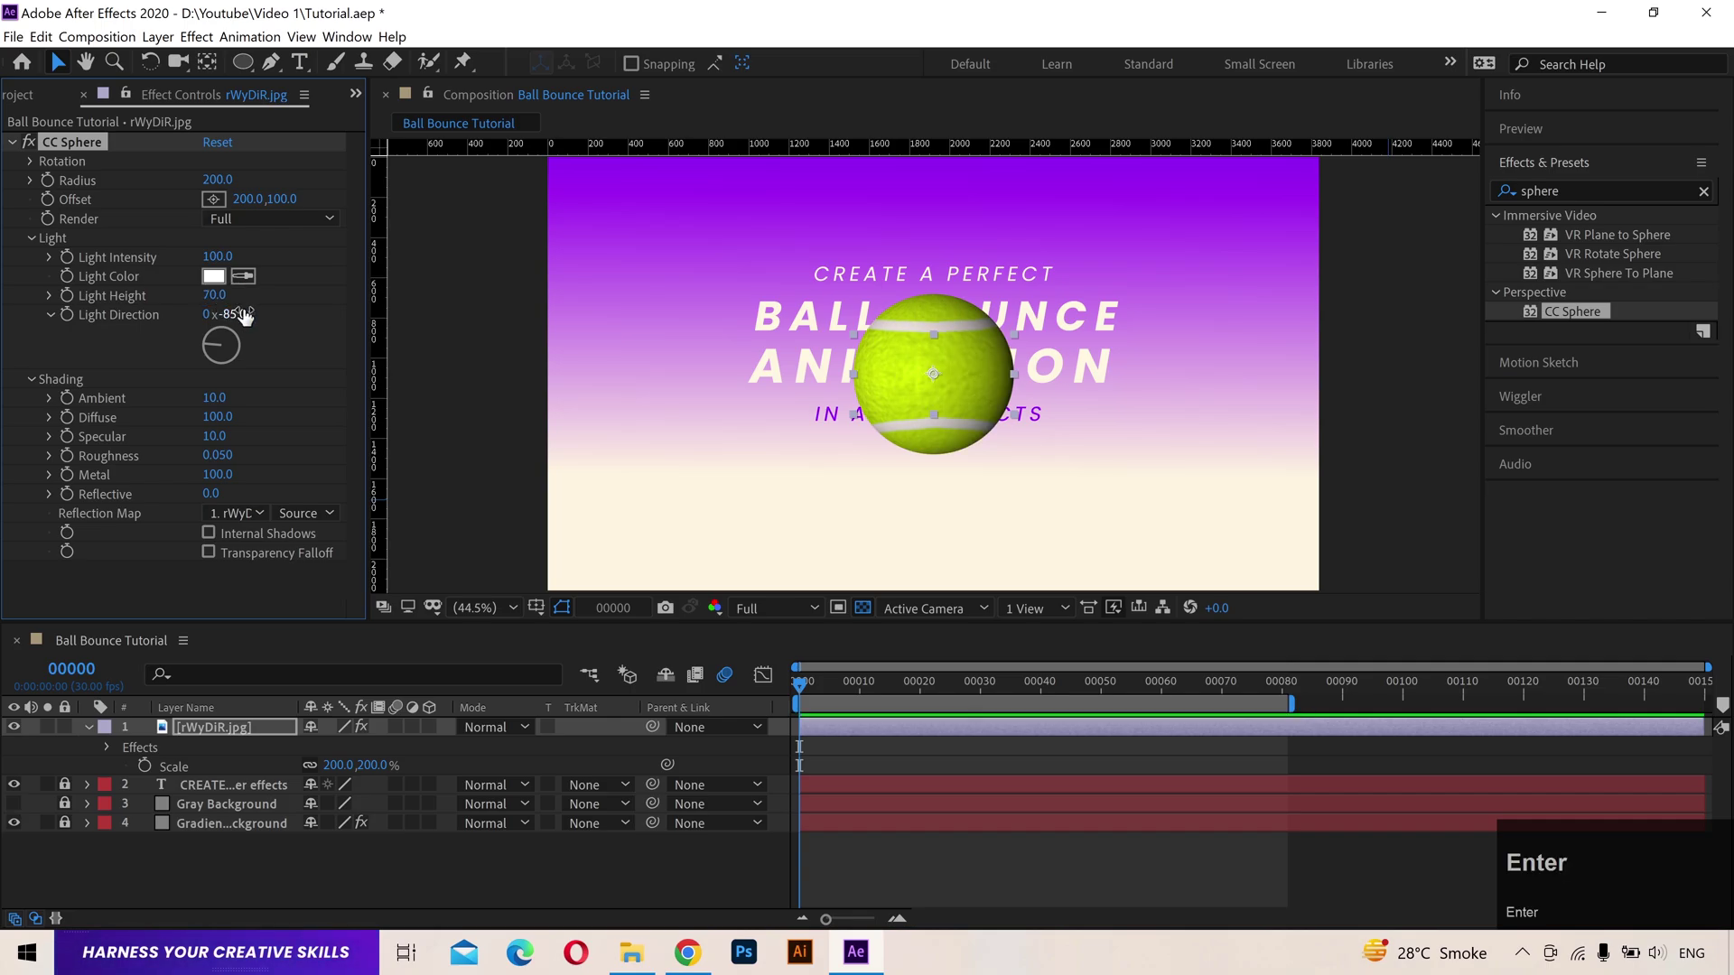
pyautogui.click(251, 317)
pyautogui.write('-45')
pyautogui.press('Return')
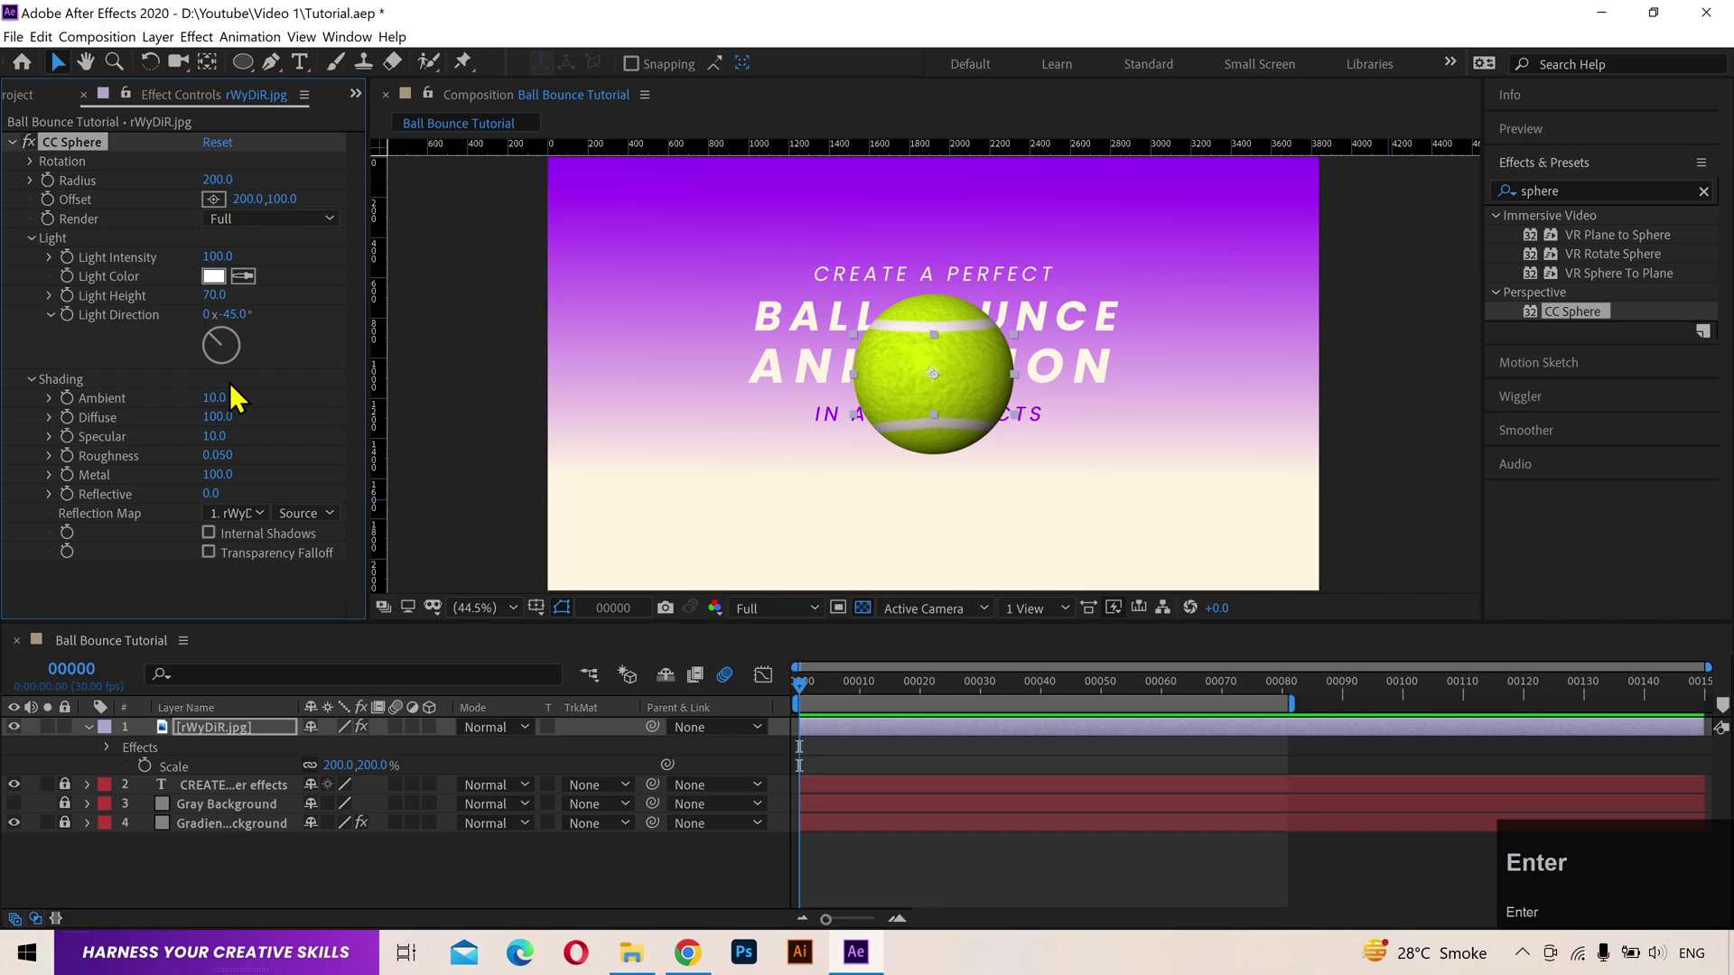
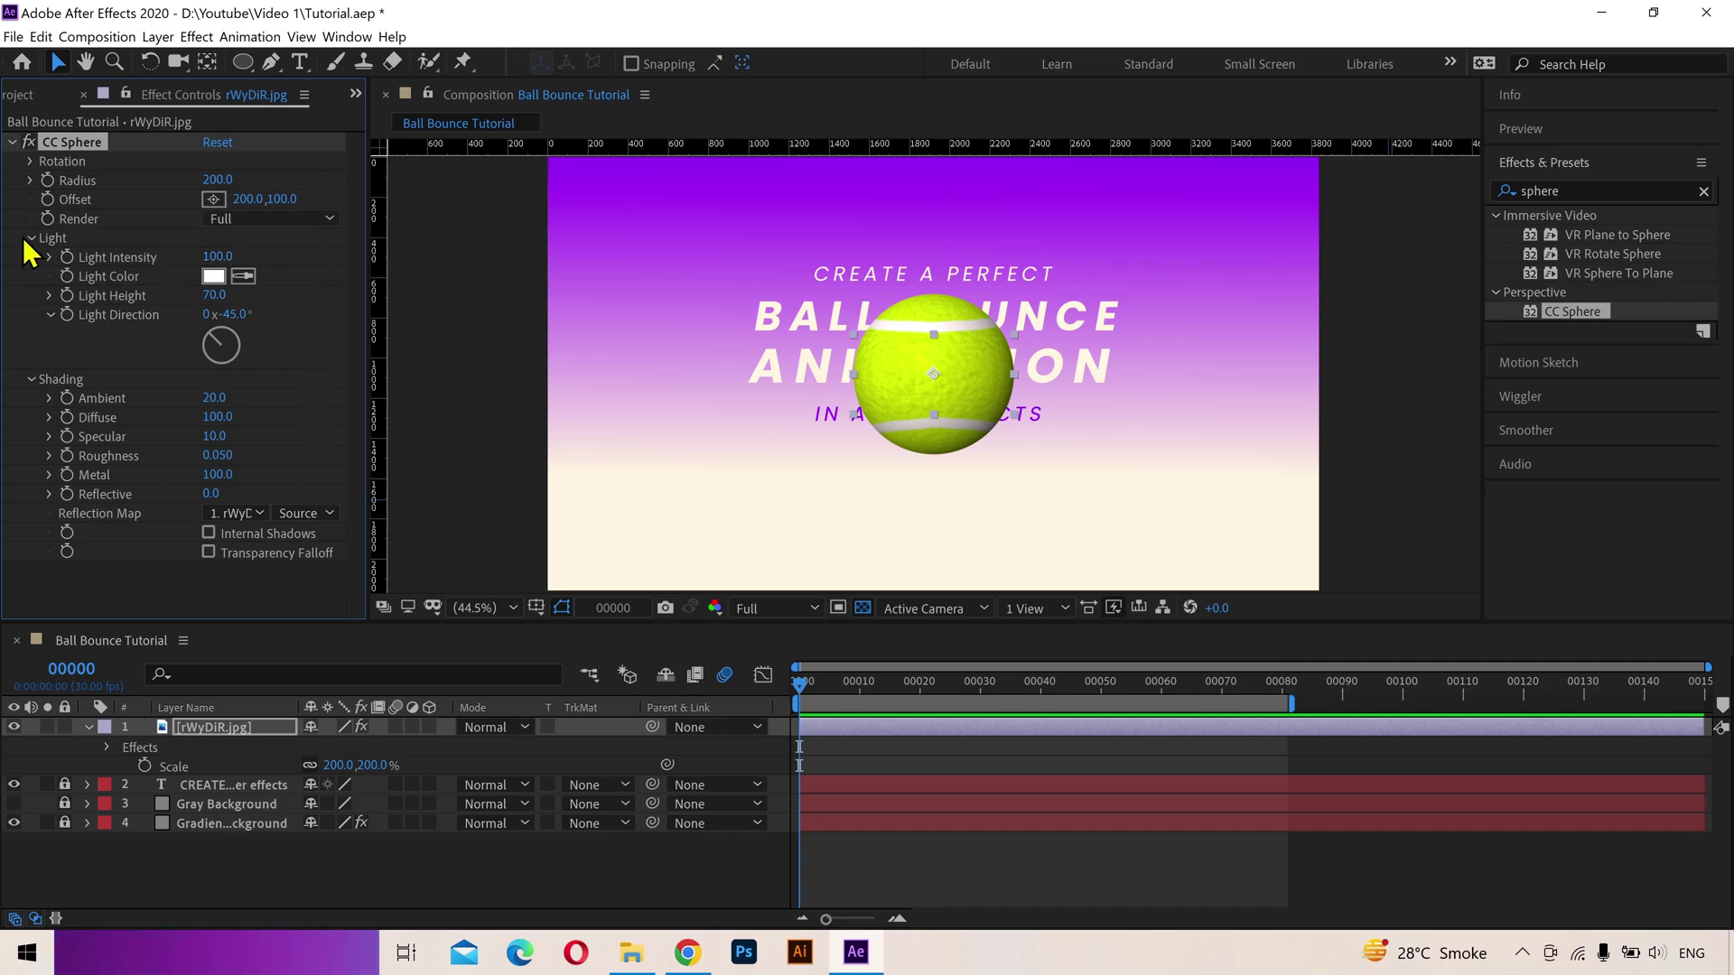
pyautogui.press('Return')
# Step: Scale the ball to 50%, add horizontal bounce guides from the ruler and hide the proportional grid
pyautogui.click(159, 170)
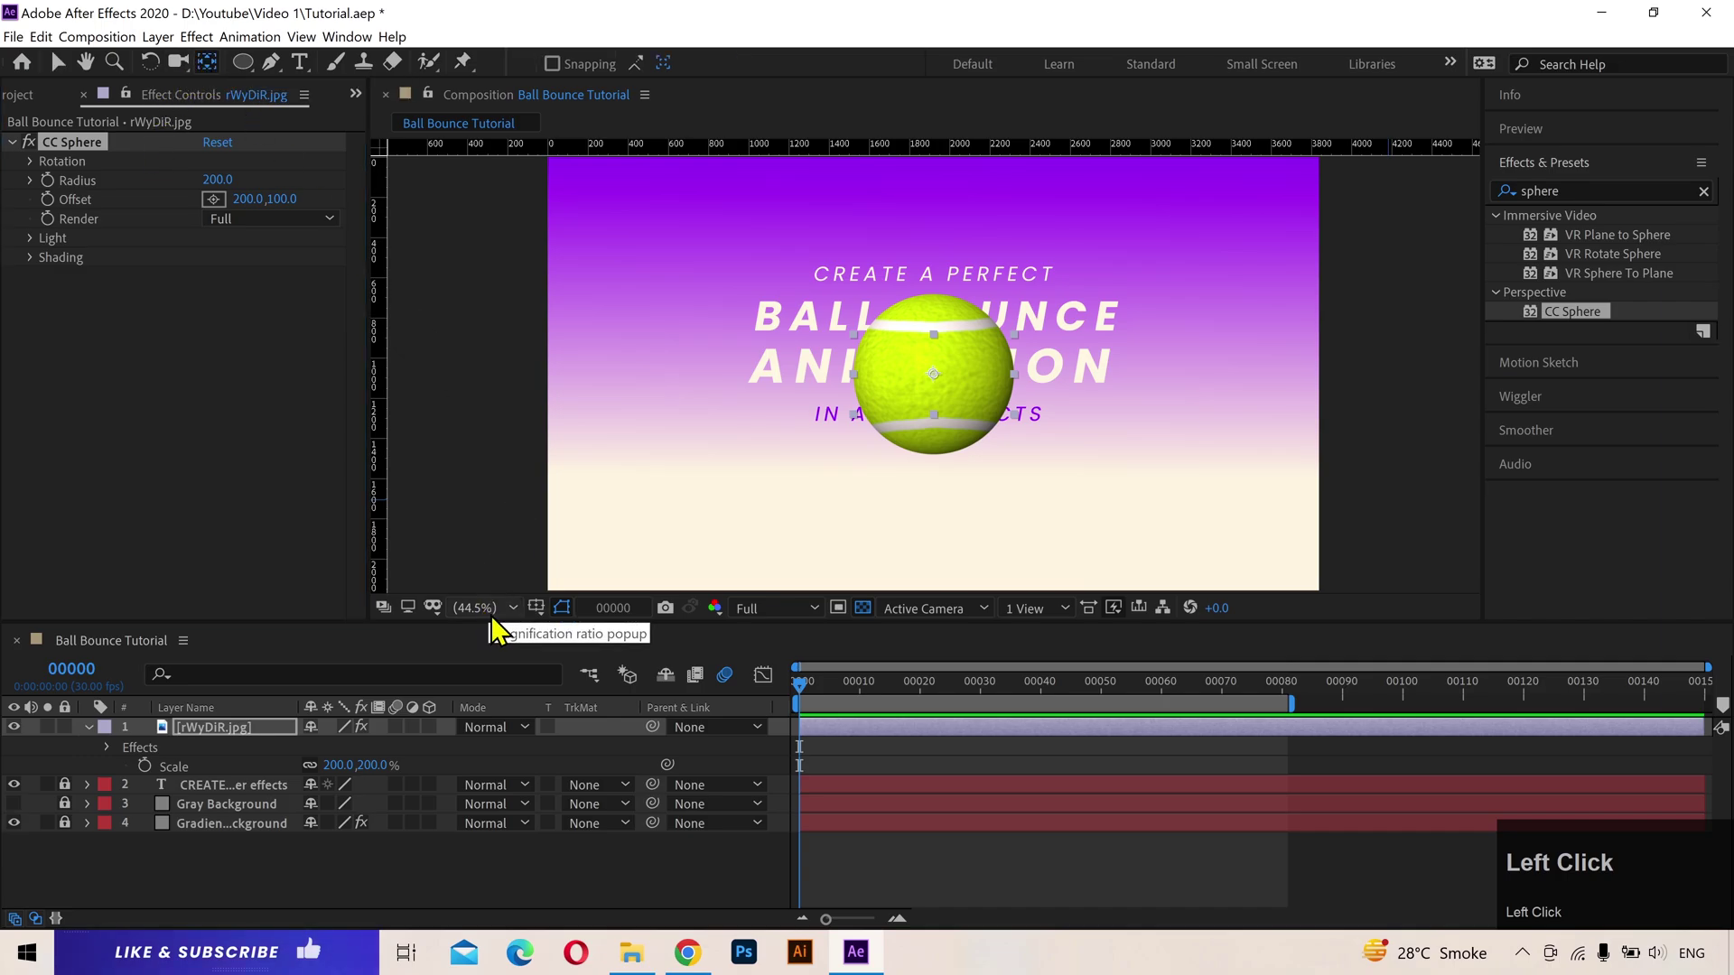
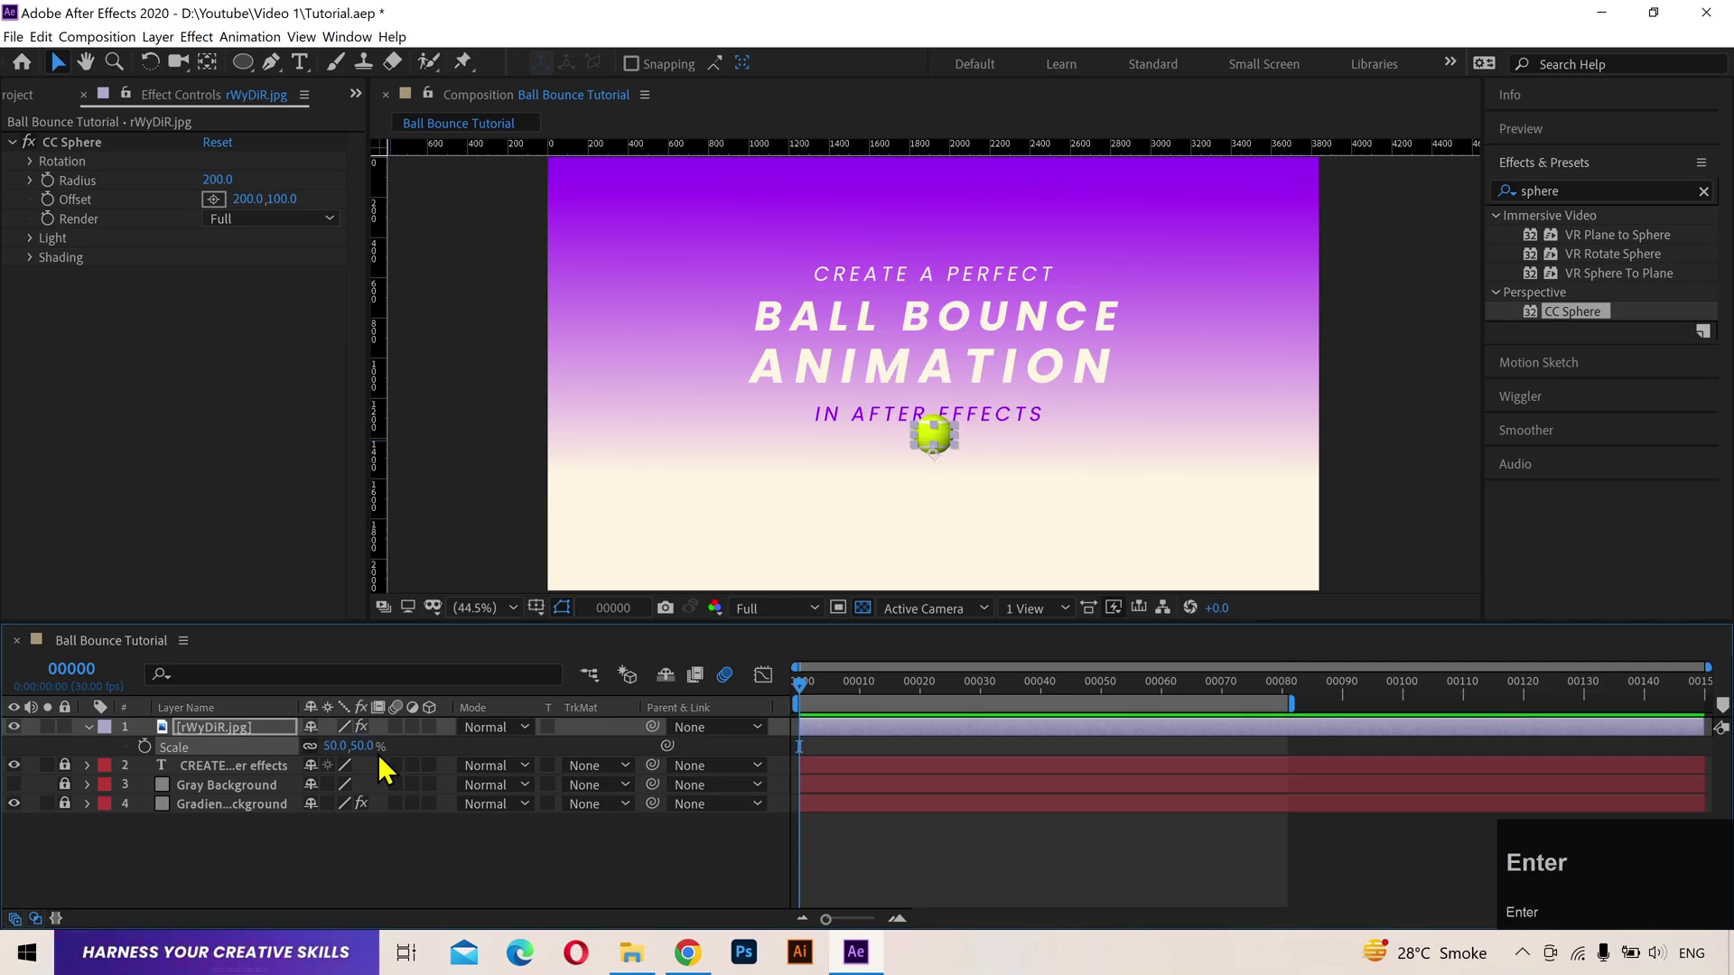
pyautogui.press('ctrl+r')
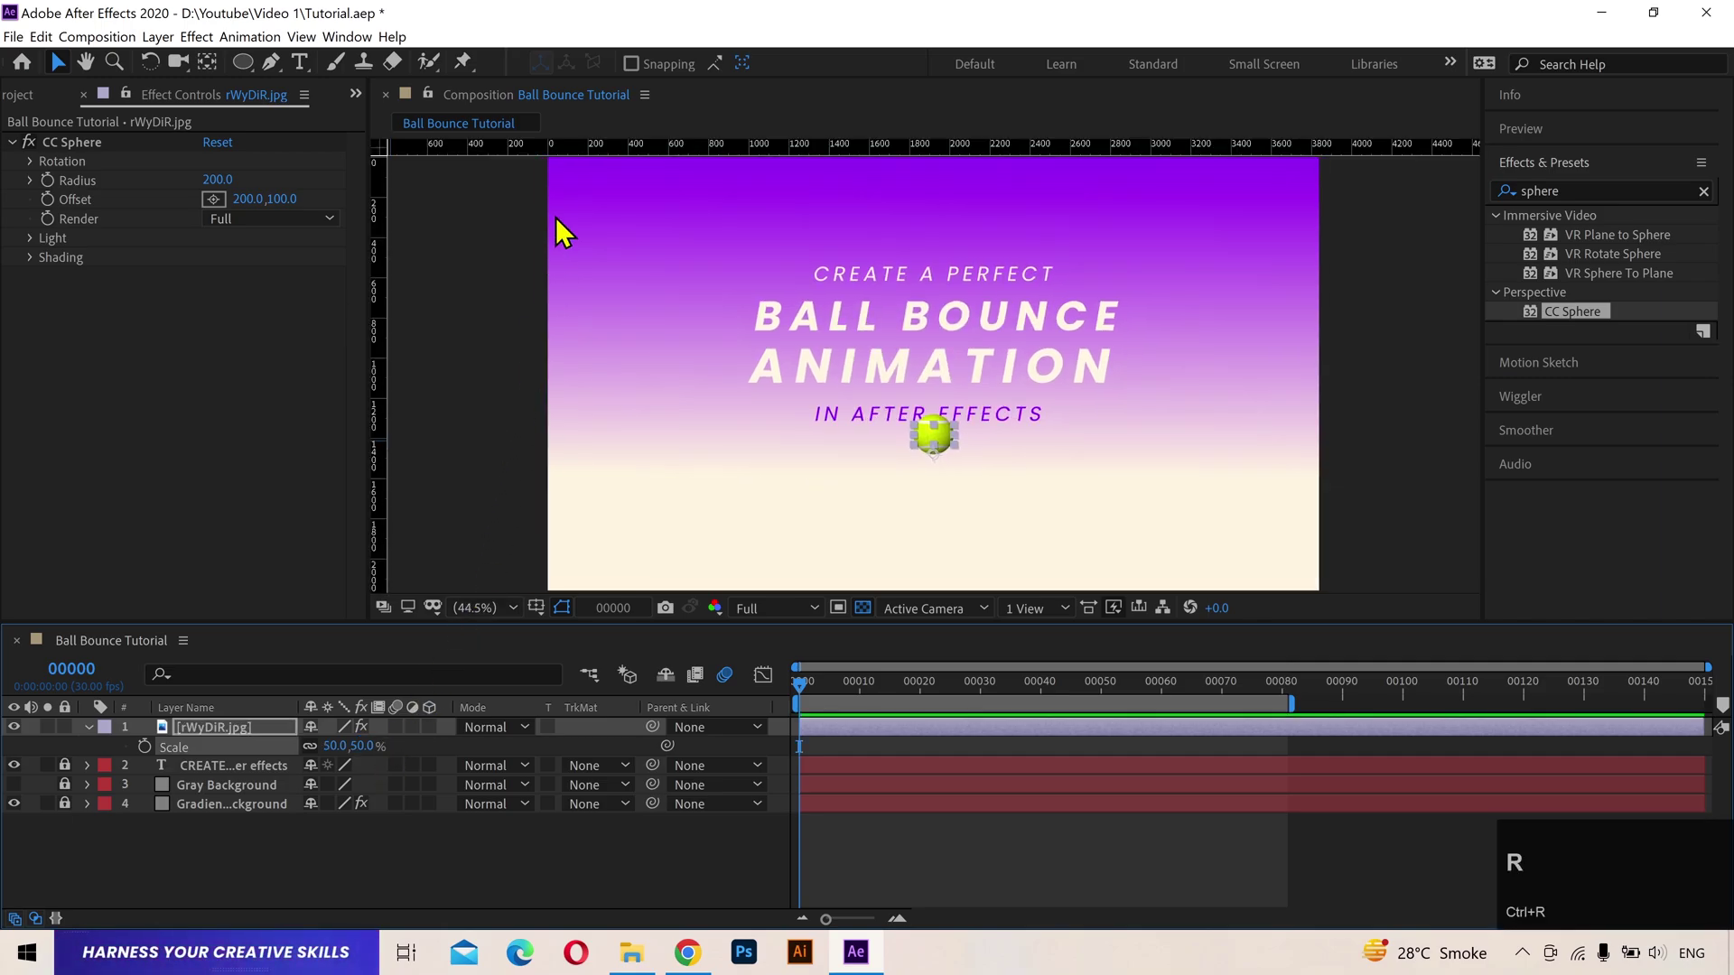
pyautogui.moveTo(553, 630); pyautogui.dragTo(552, 625)
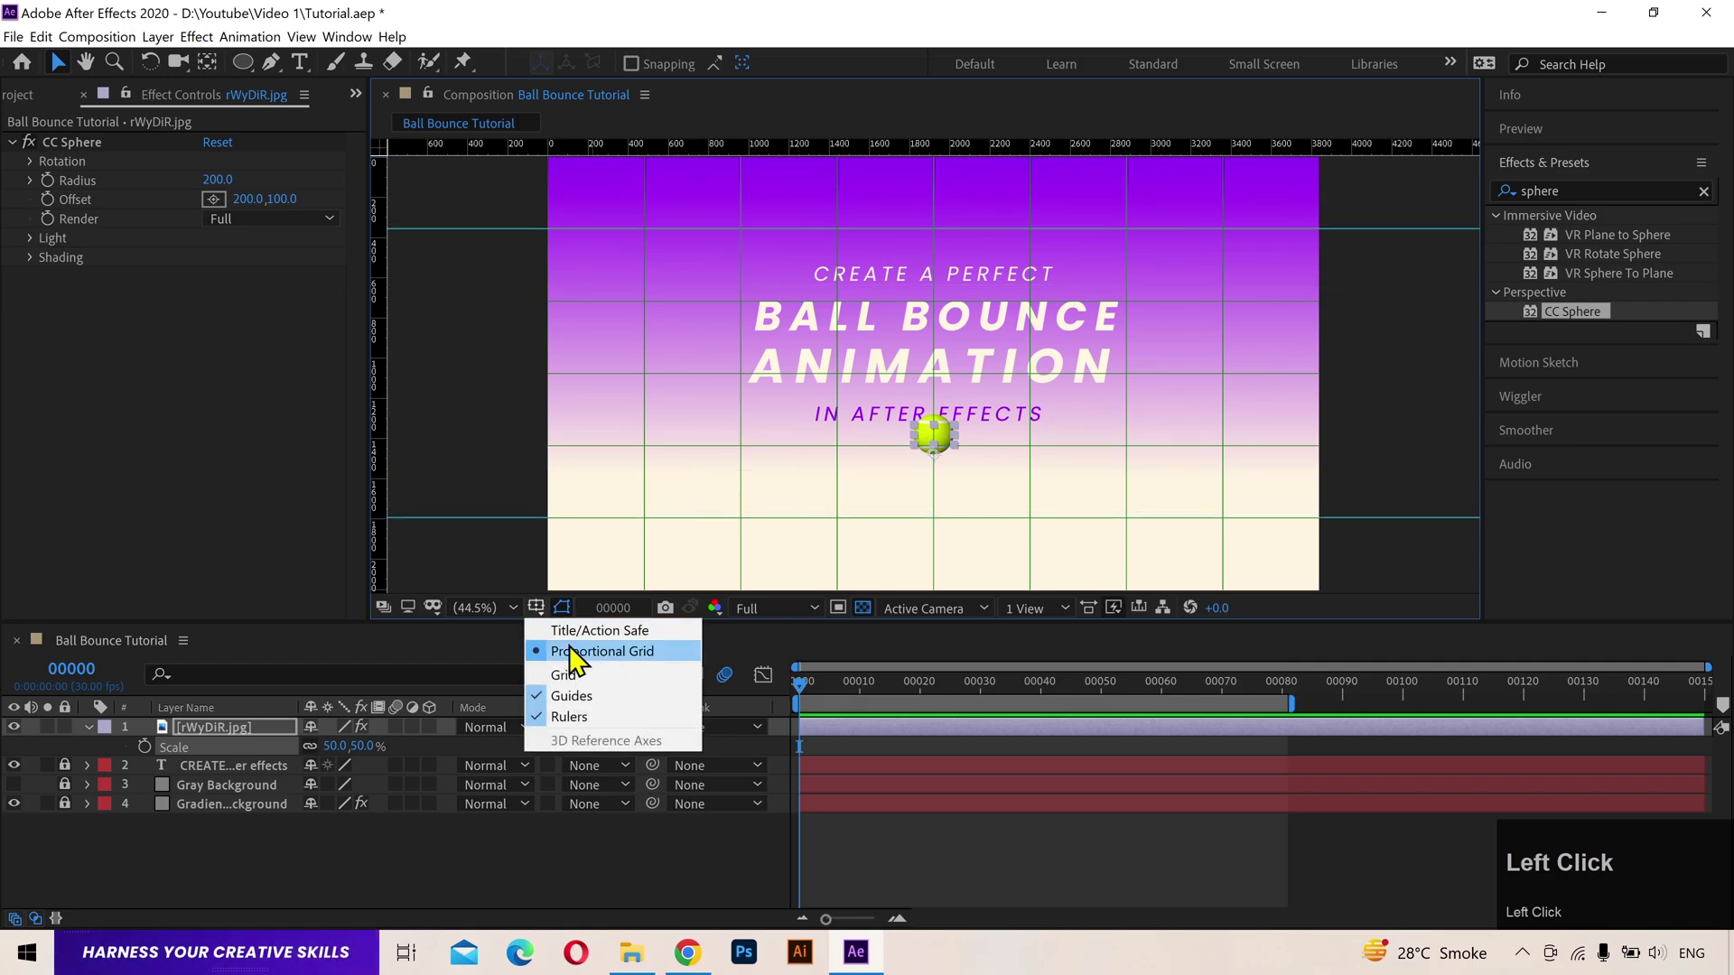
pyautogui.press('v')
pyautogui.click(528, 460)
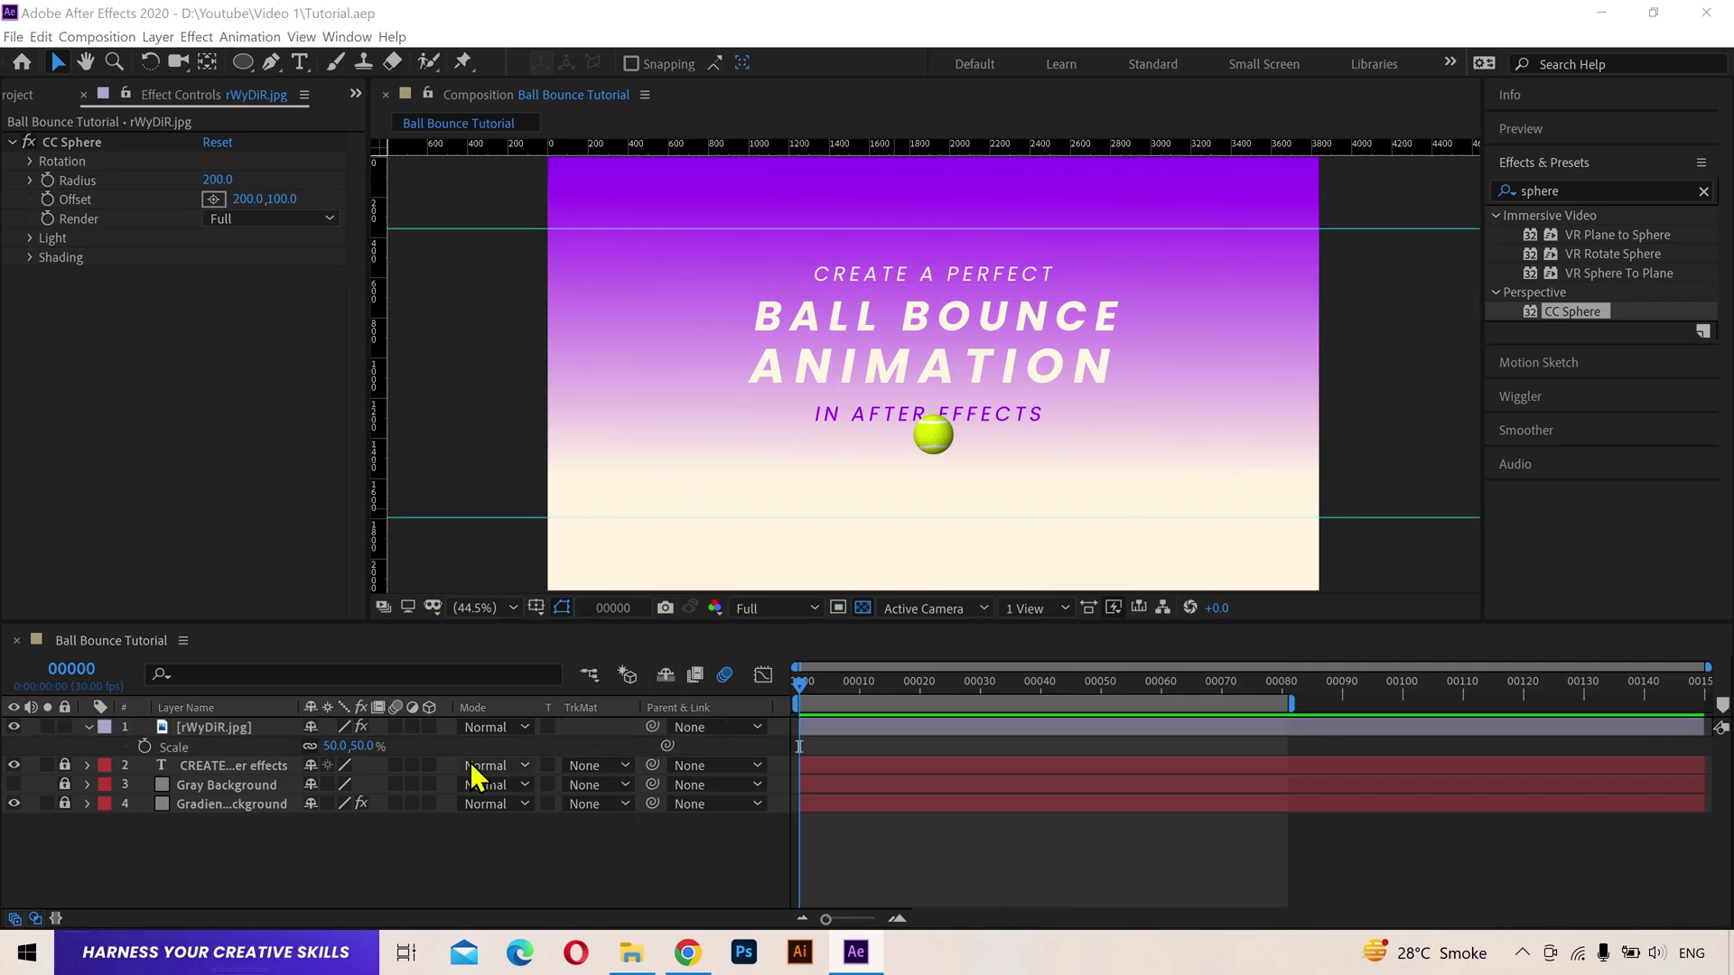
# Step: Separate the ball's Position into X and Y, keyframe Y at the top guide and move ahead 10 frames
pyautogui.middleClick(288, 740)
pyautogui.click(288, 741)
pyautogui.press('p')
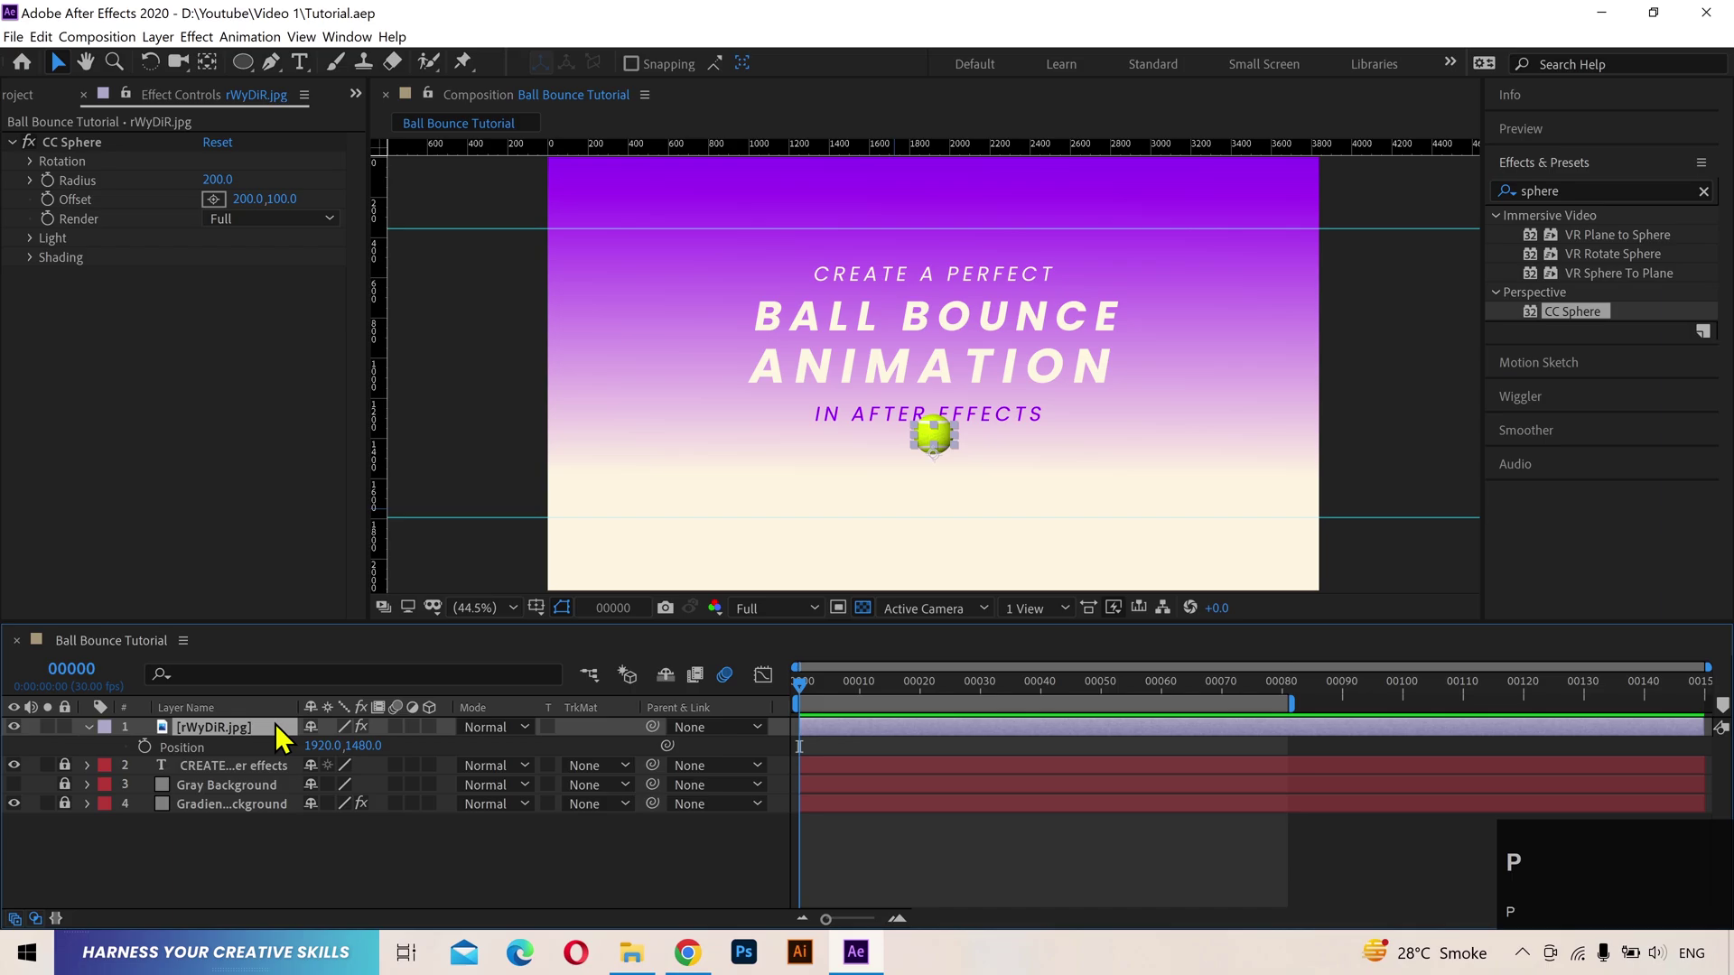
pyautogui.rightClick(238, 762)
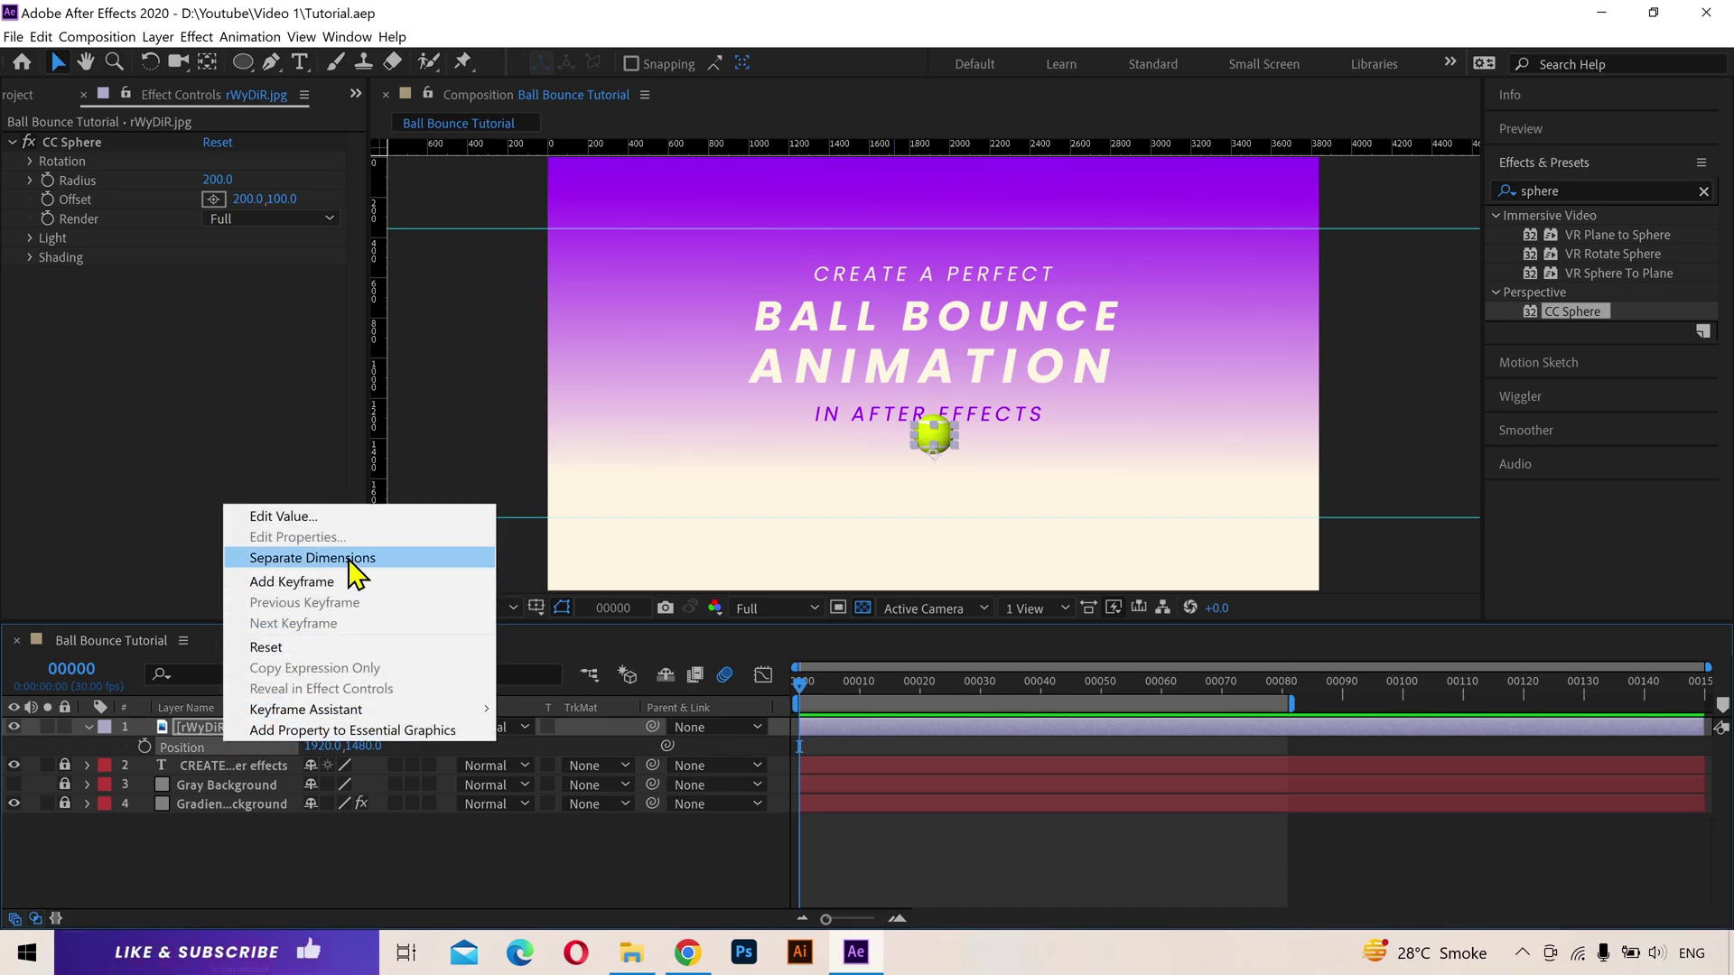
pyautogui.rightClick(361, 575)
pyautogui.click(361, 576)
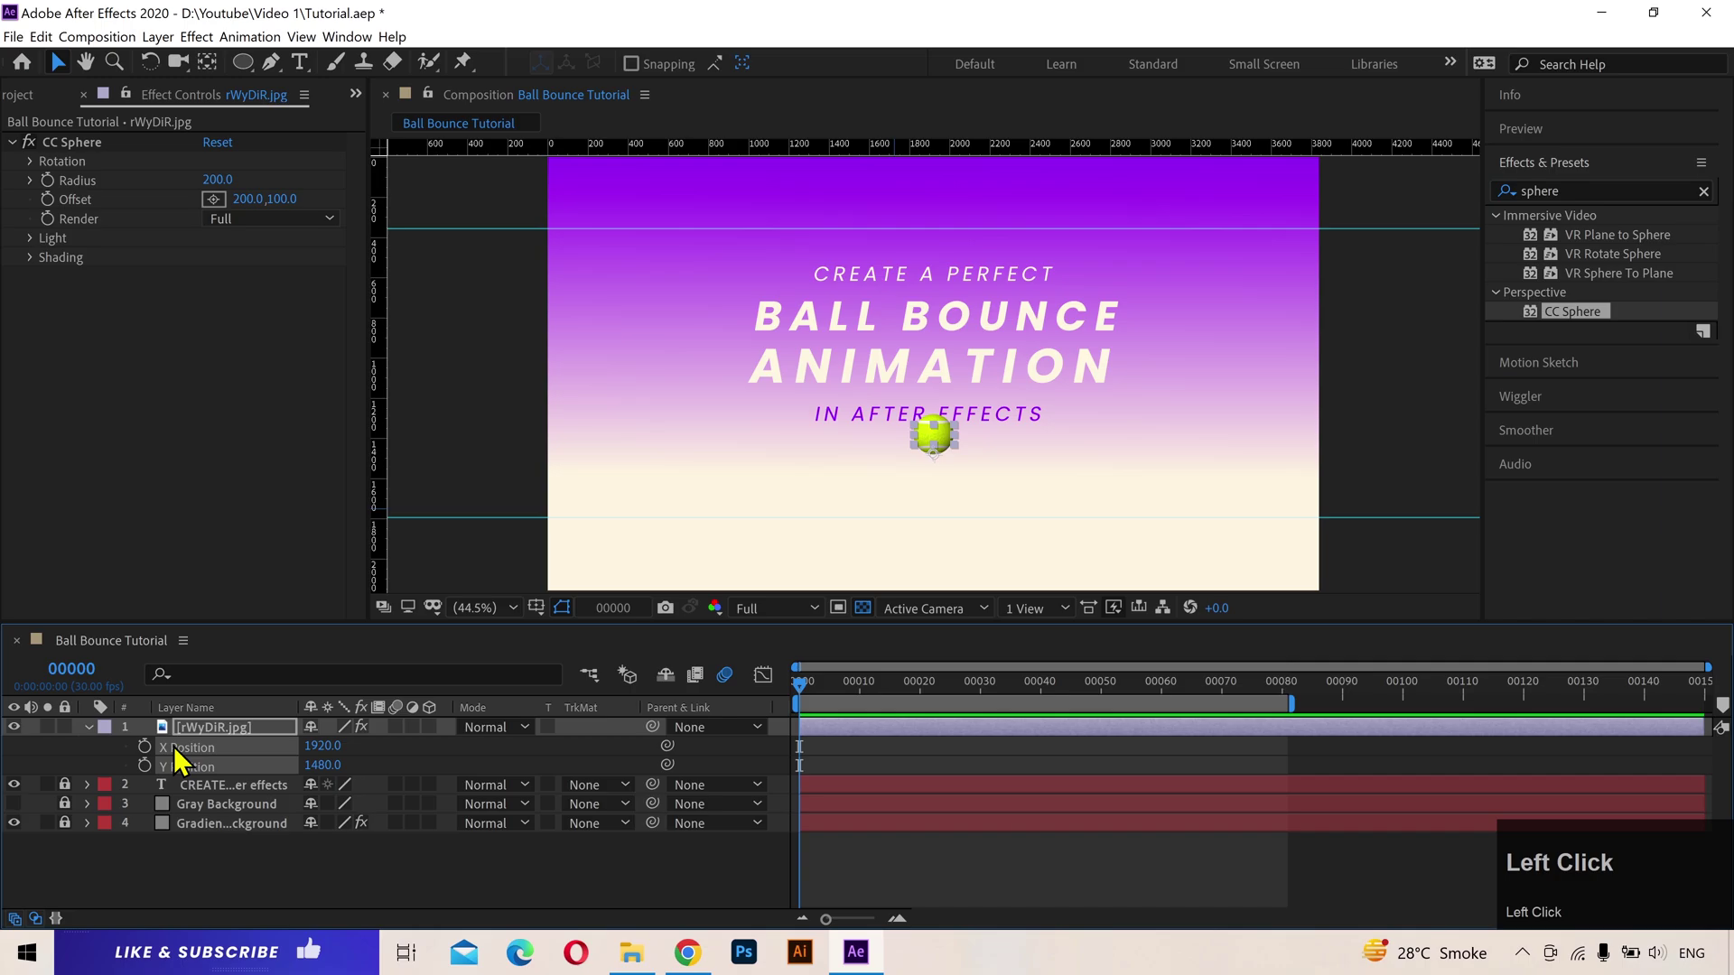
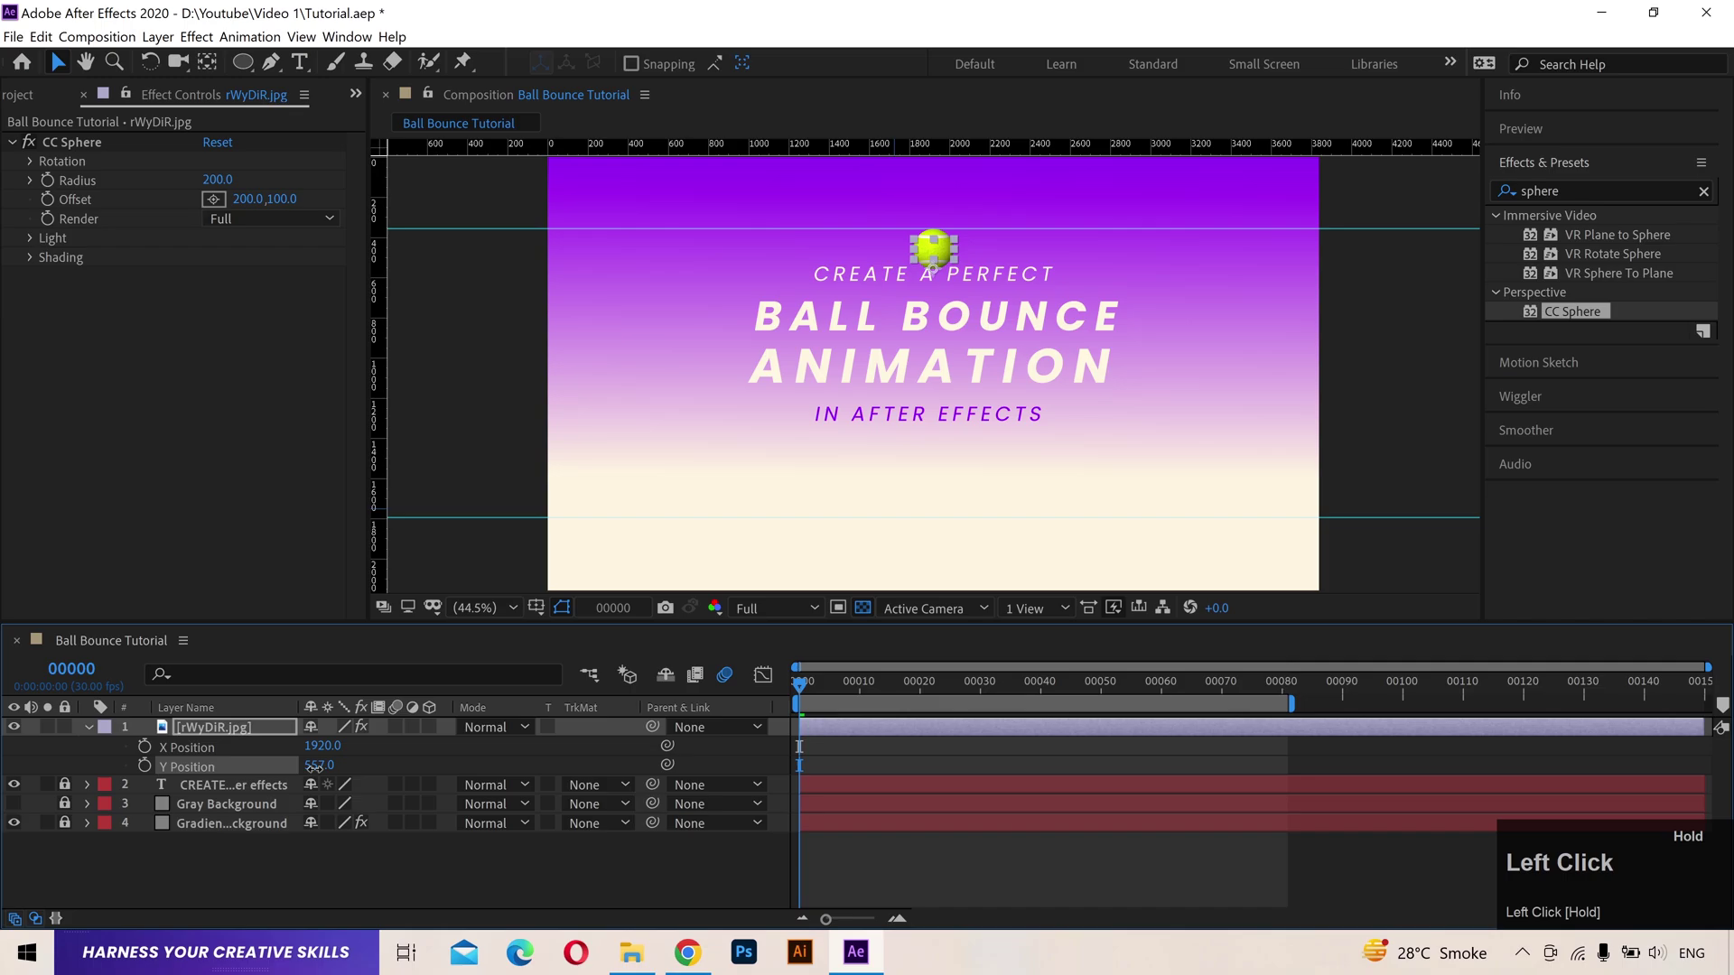
pyautogui.press('shift+Page_Down')
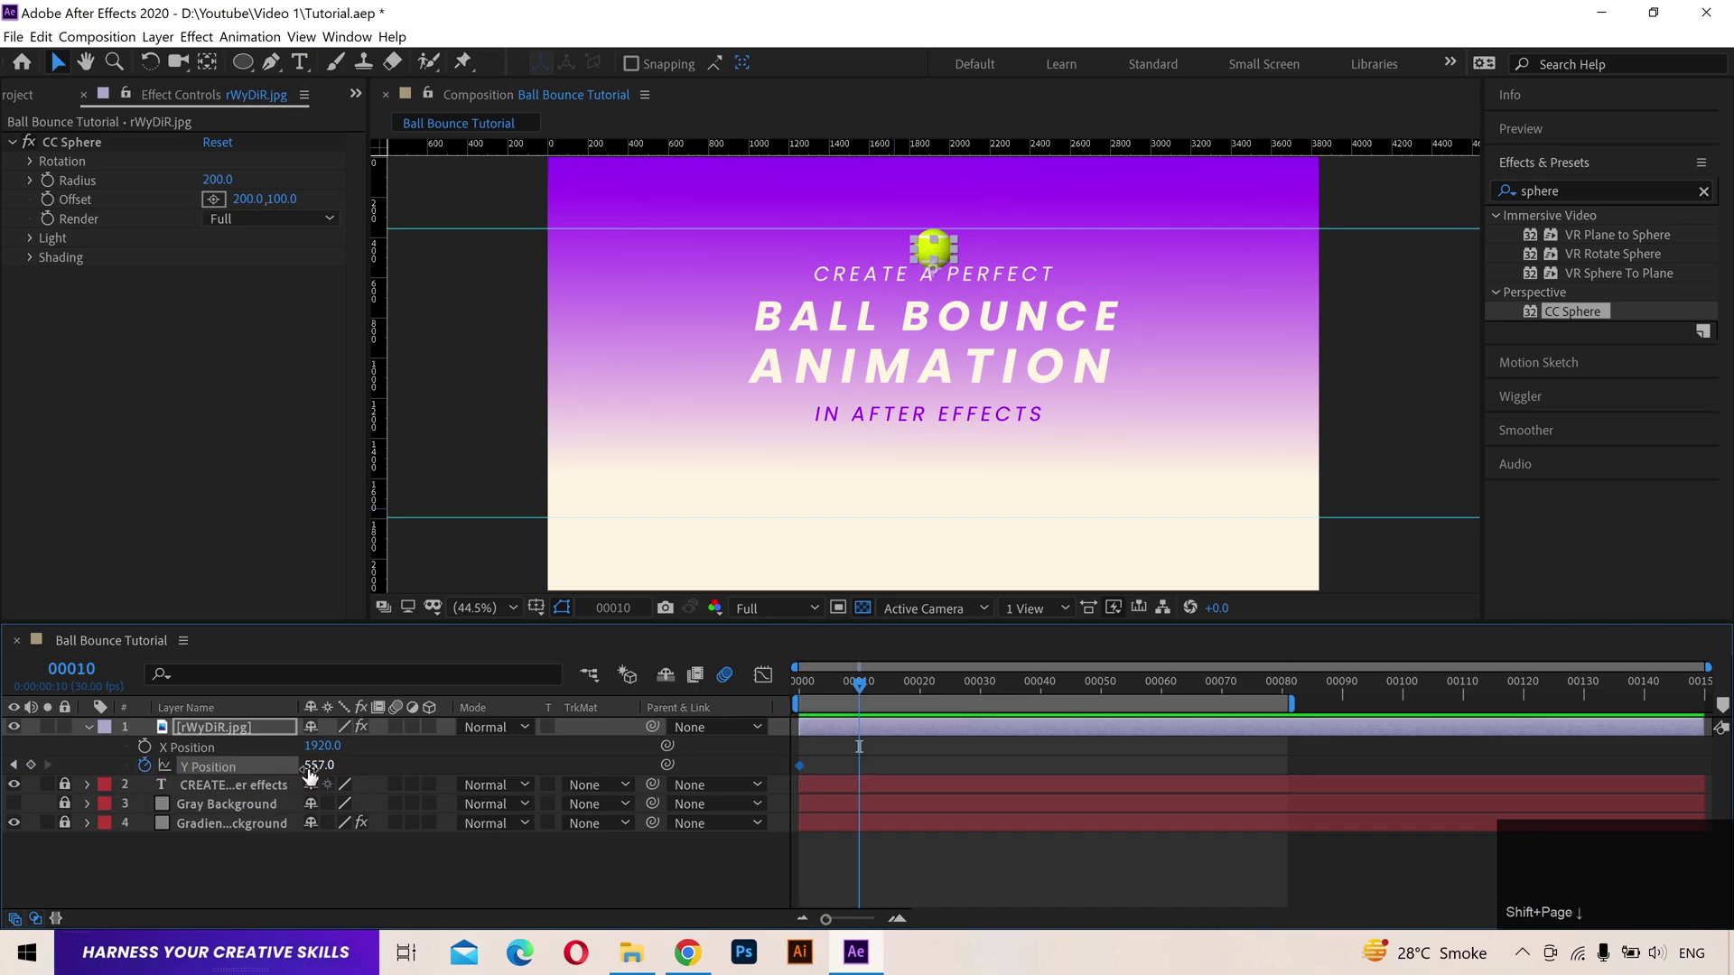
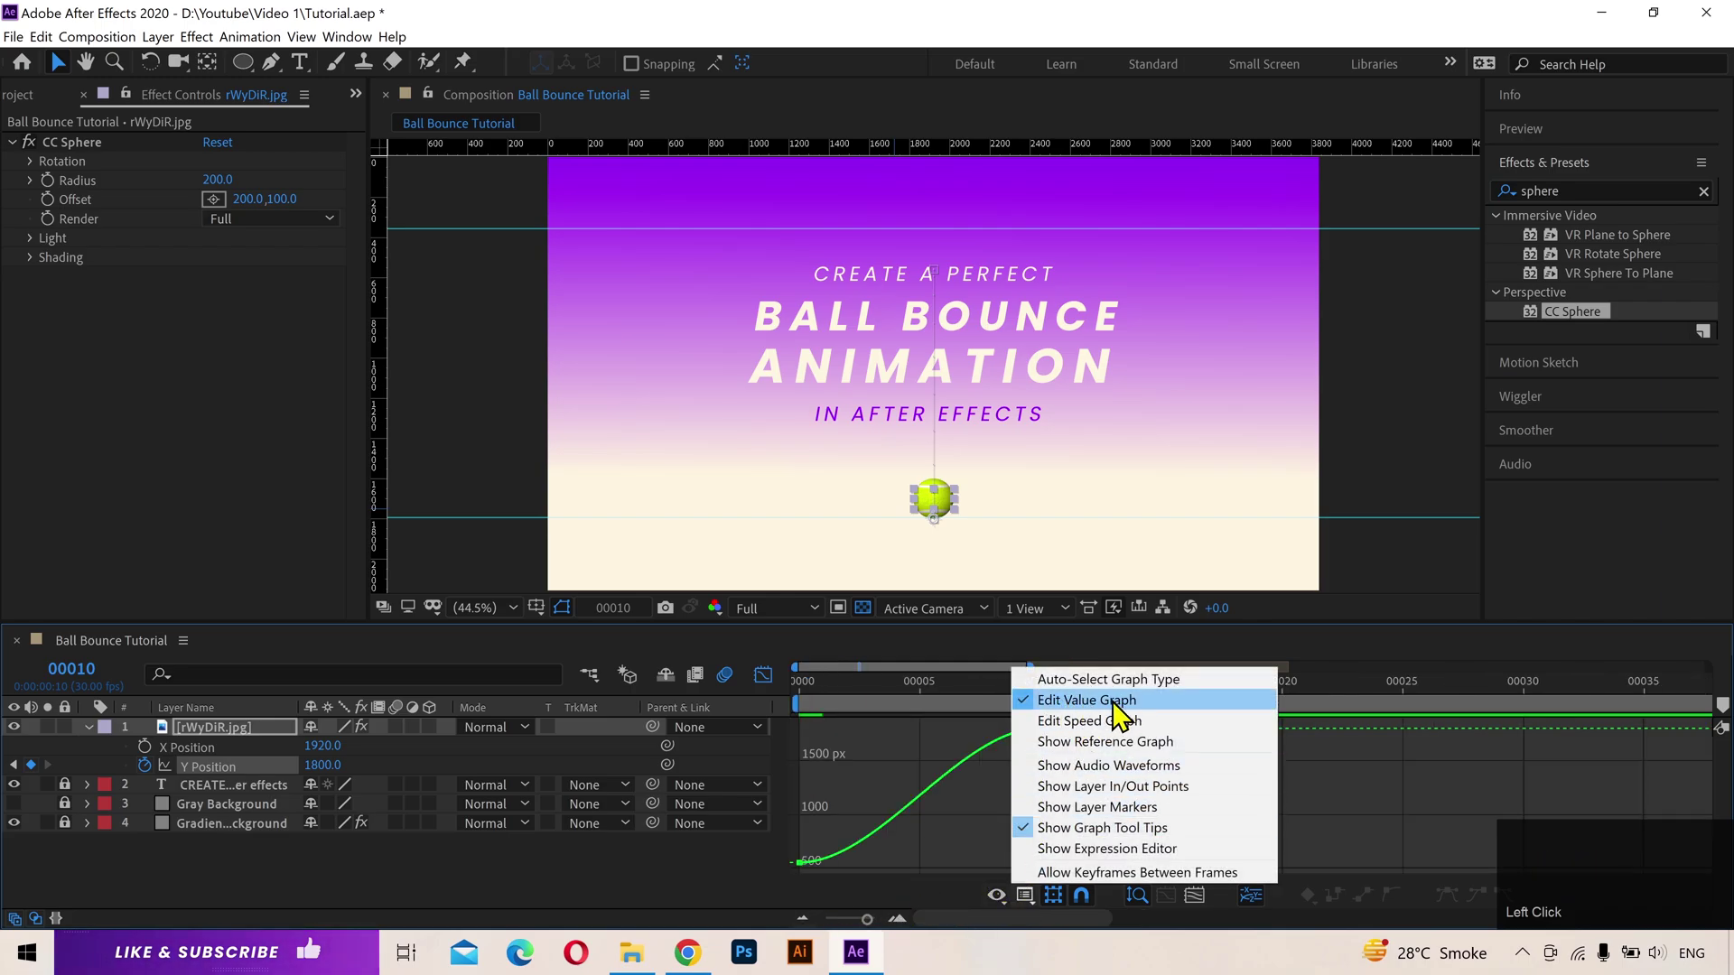
# Step: Drop the ball to Y 1800 at frame 10 and ease out of the top keyframe in the Value Graph
pyautogui.click(1004, 811)
pyautogui.moveTo(1037, 723); pyautogui.dragTo(944, 703)
pyautogui.moveTo(944, 704); pyautogui.dragTo(817, 854)
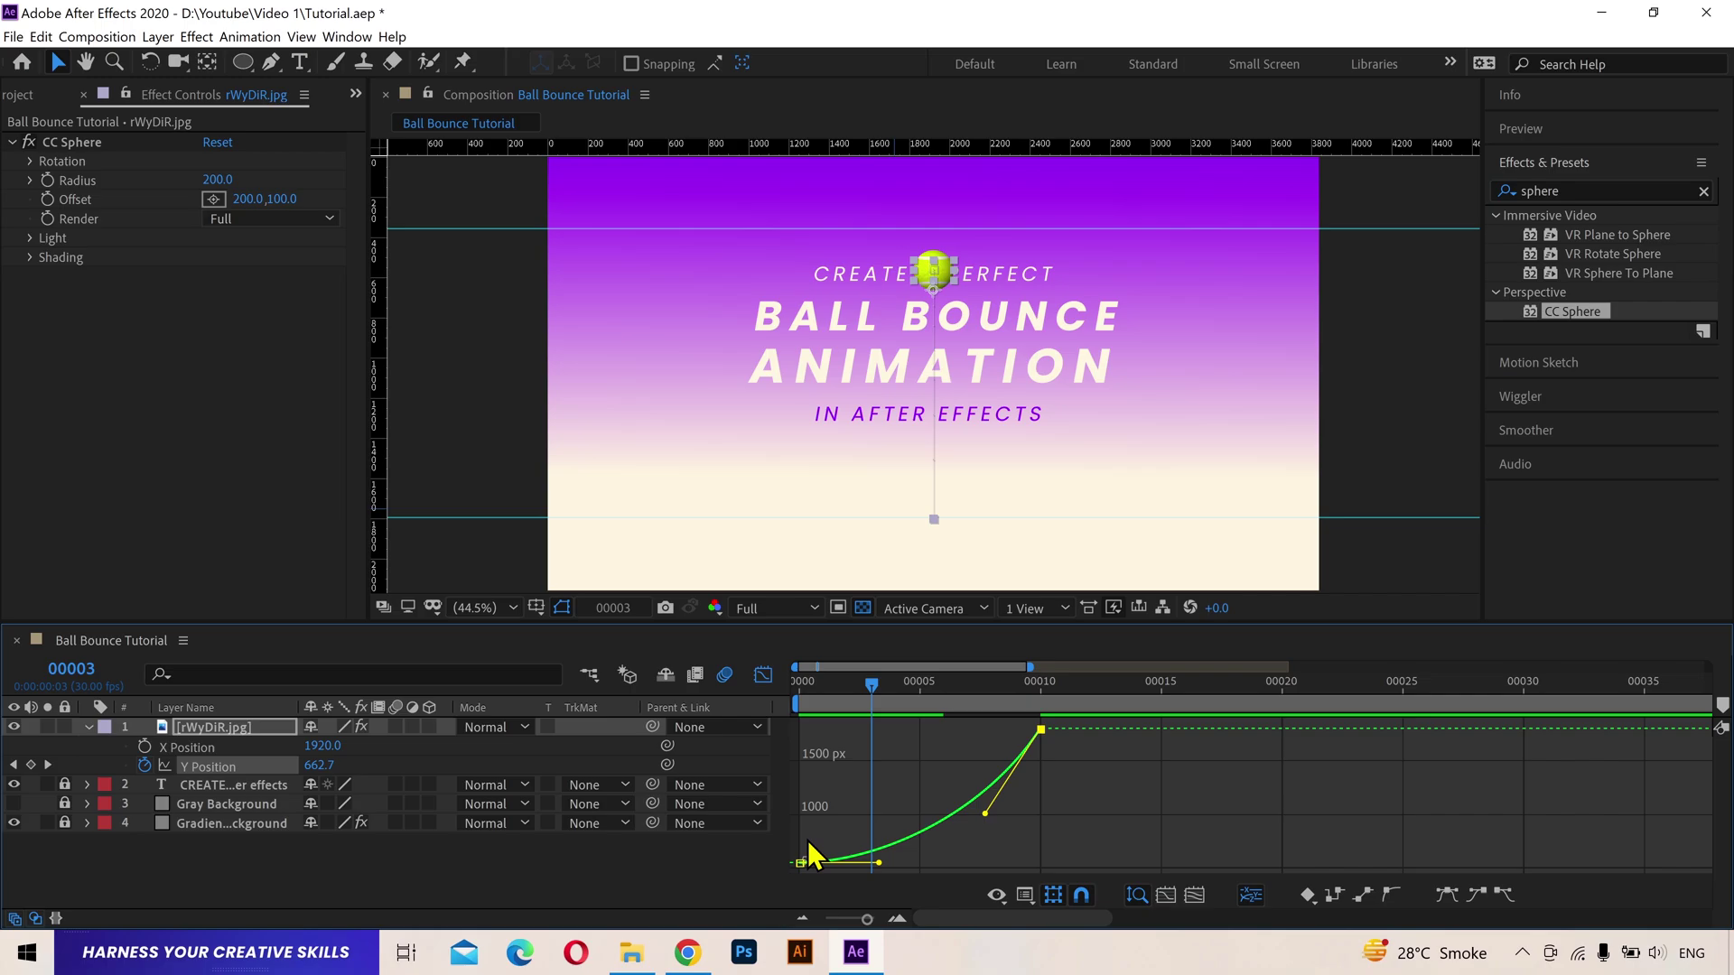
pyautogui.moveTo(972, 703); pyautogui.dragTo(1042, 839)
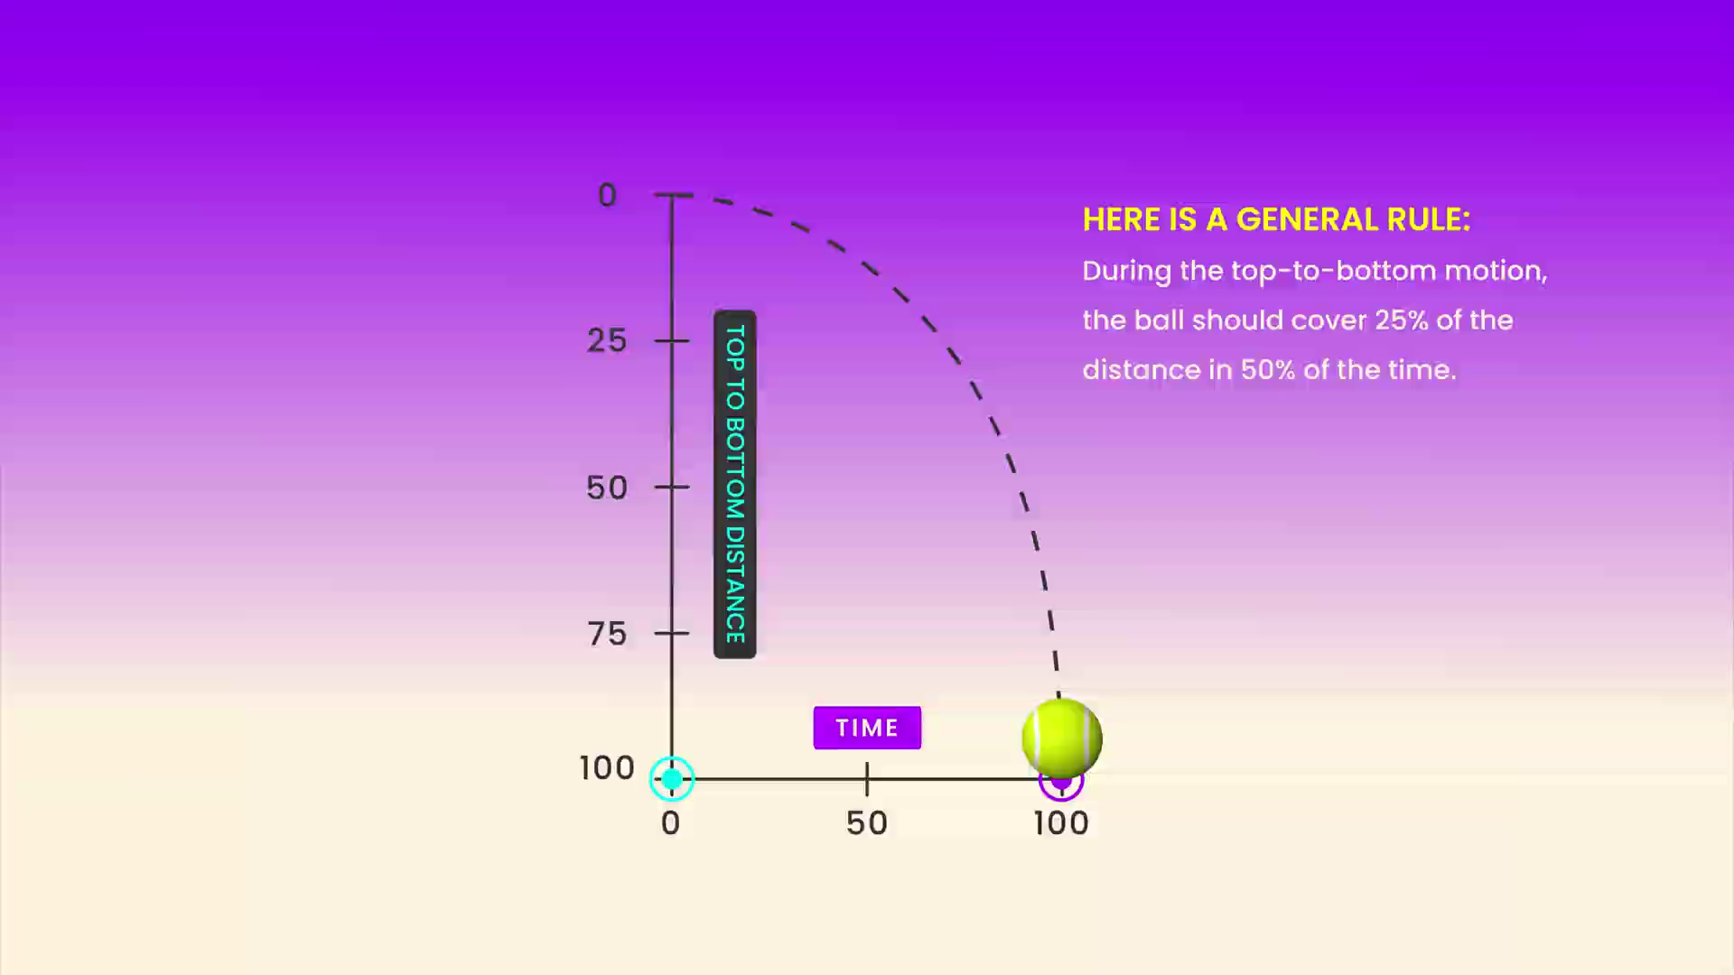
pyautogui.moveTo(956, 706); pyautogui.dragTo(30, 803)
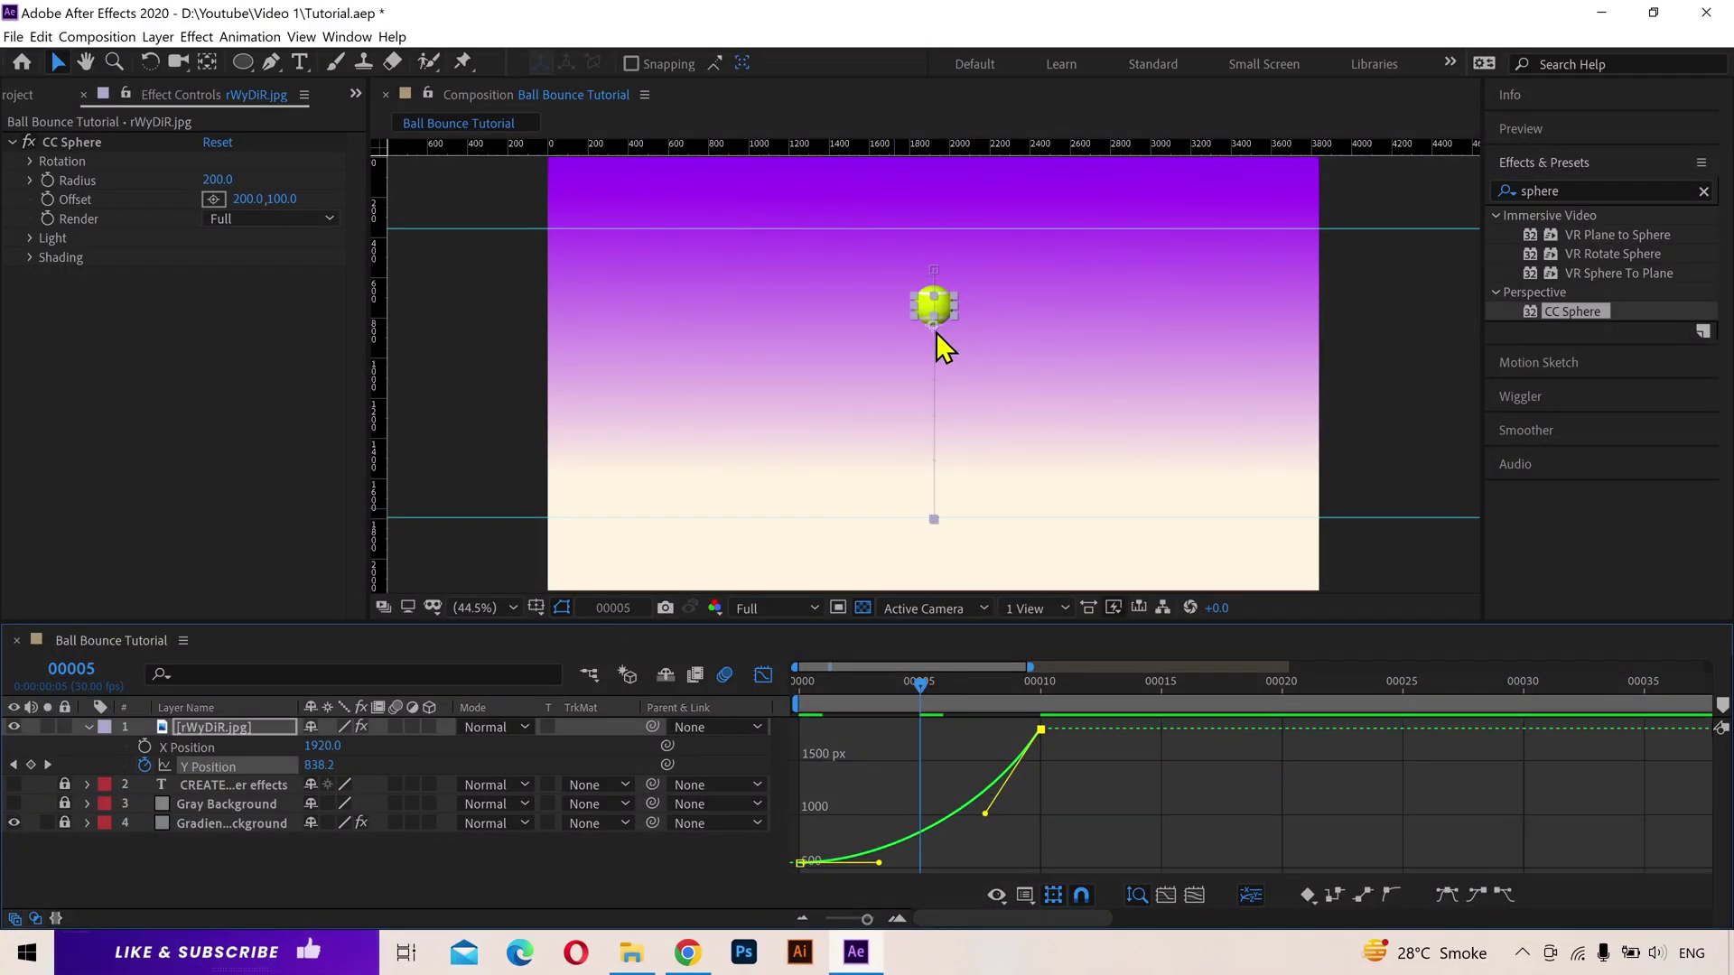
# Step: Preview the fall and position the playhead after the frame-10 impact
pyautogui.moveTo(893, 869); pyautogui.dragTo(783, 705)
pyautogui.press('space')
pyautogui.click(827, 700)
pyautogui.press('space')
pyautogui.moveTo(844, 700); pyautogui.dragTo(1033, 700)
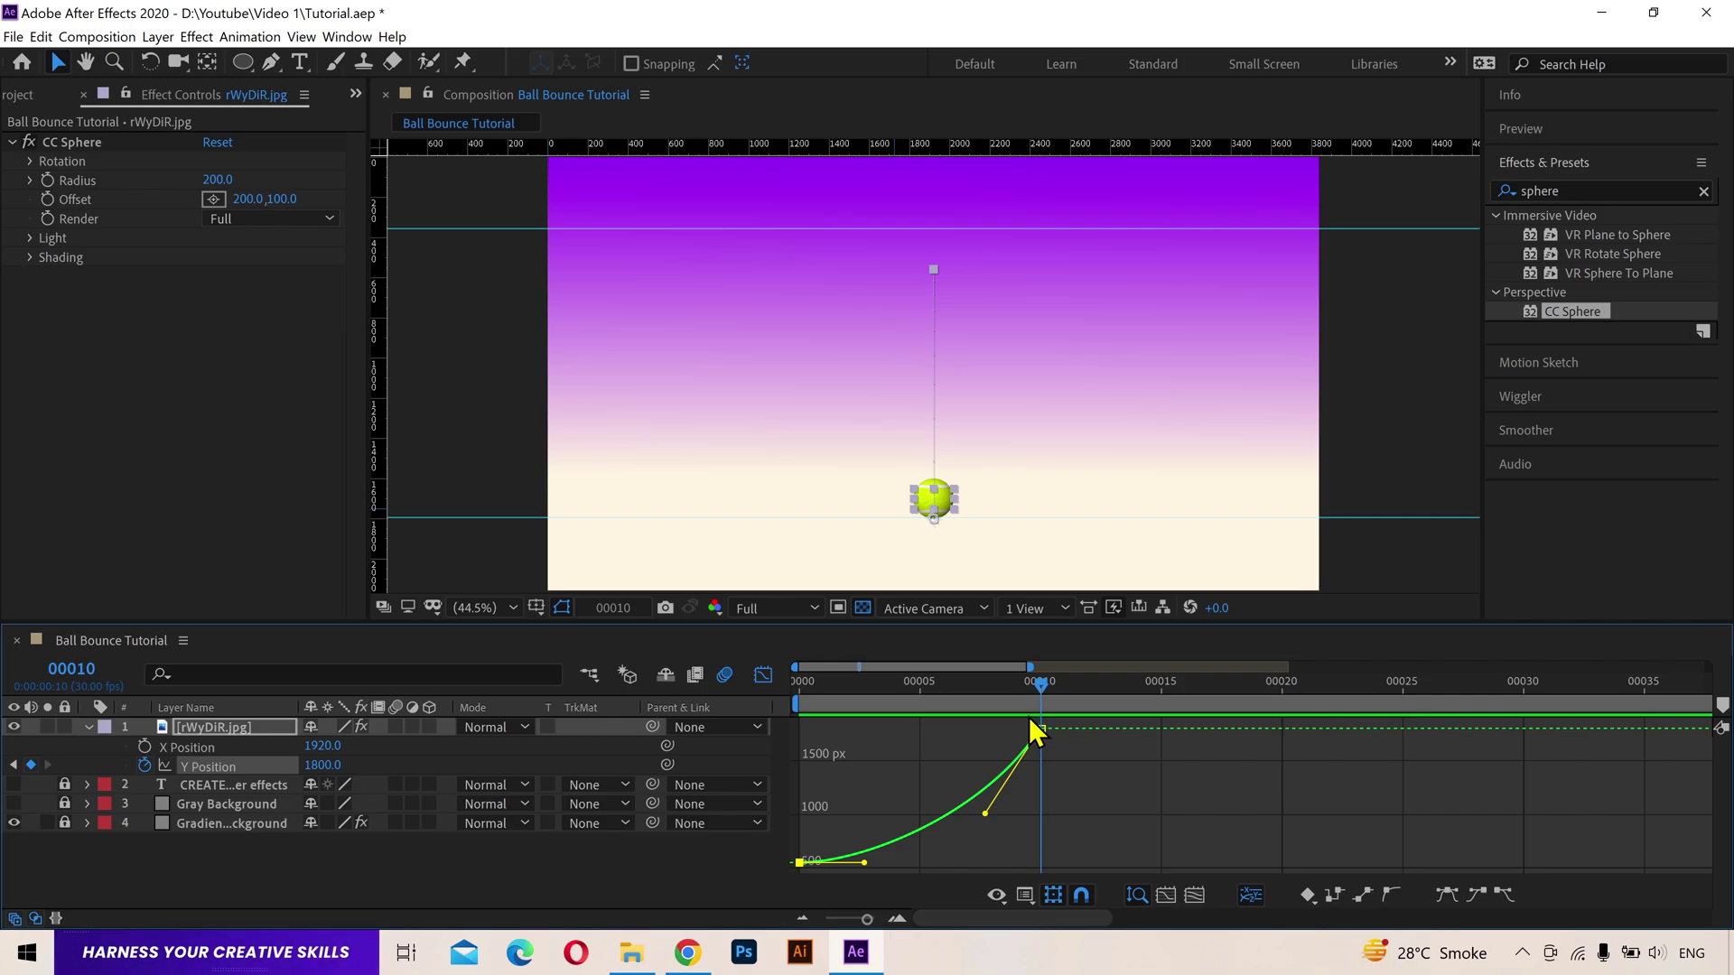
# Step: Add a Y 1800 landing keyframe at frame 22, shape the first bounce arc and preview it
pyautogui.click(1041, 731)
pyautogui.press('shift+Page_Down')
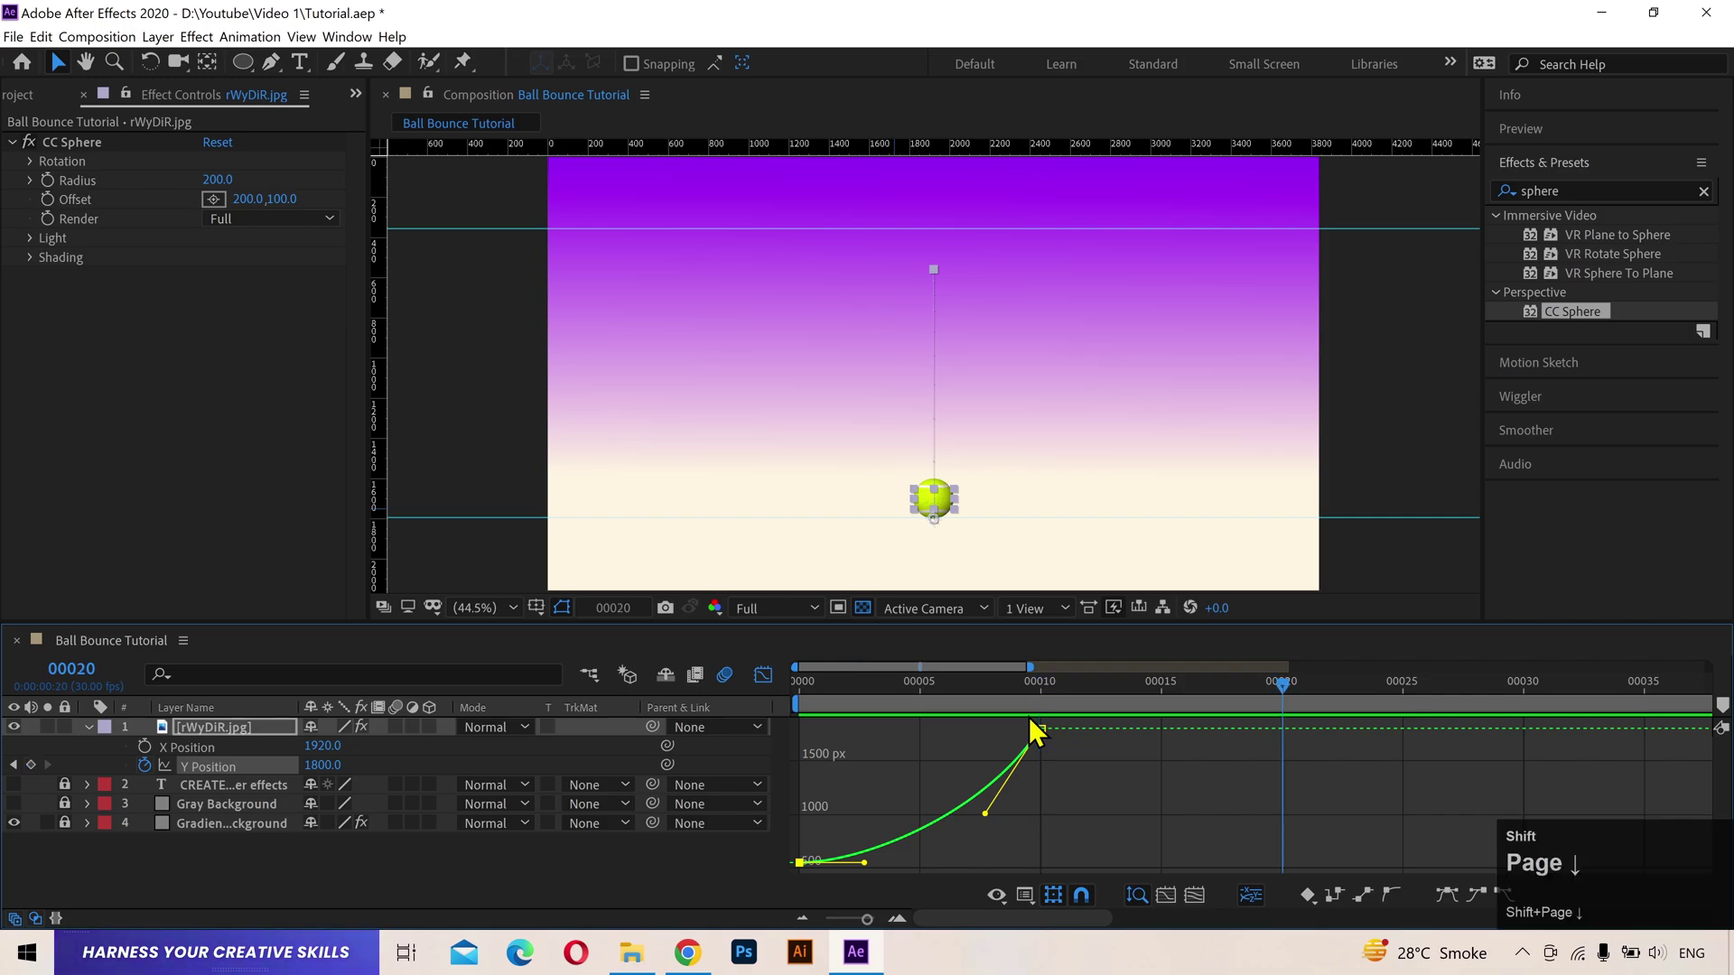
pyautogui.press('Page_Down')
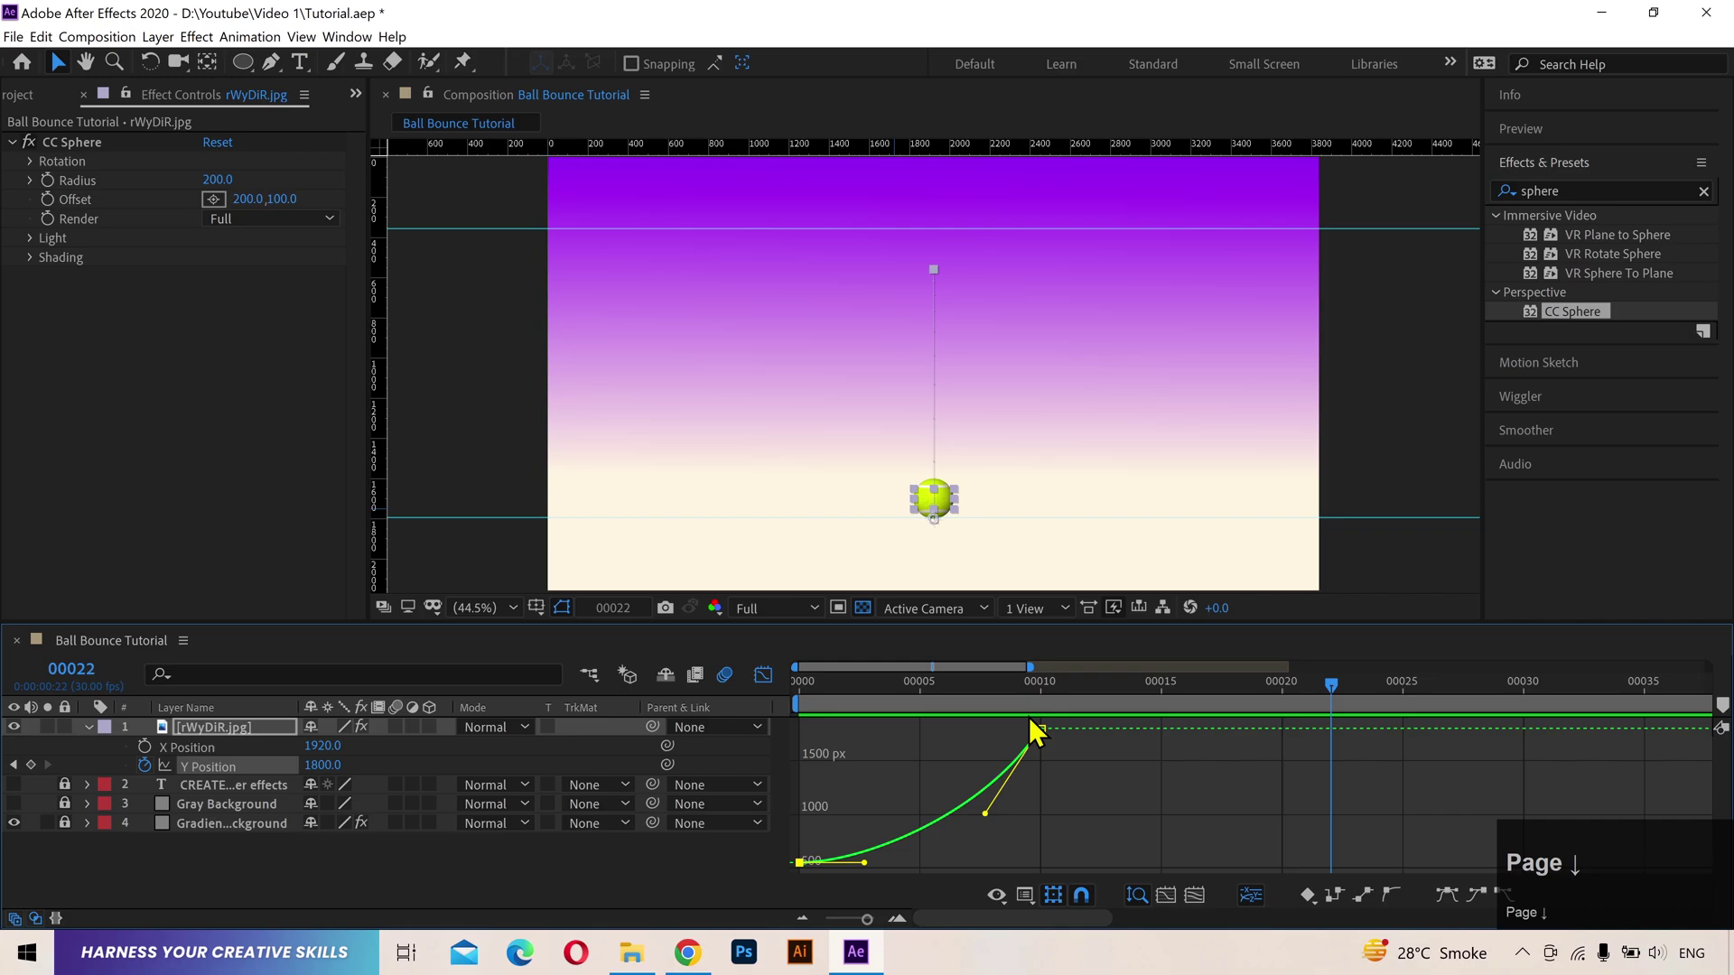
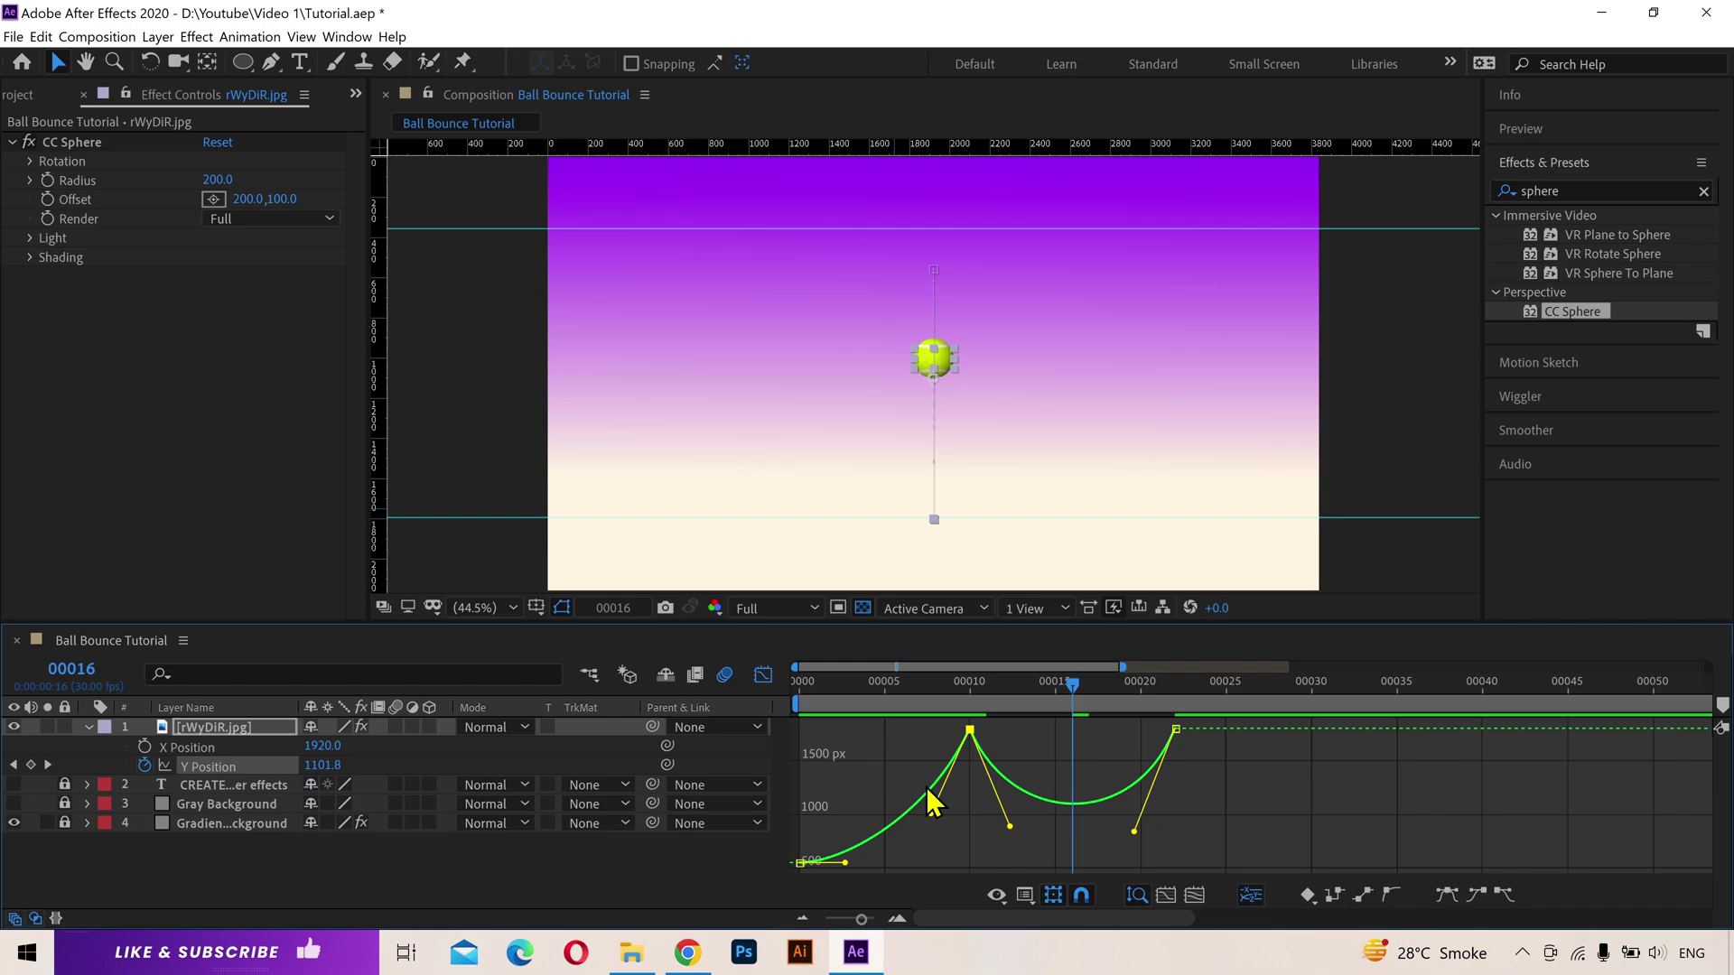
pyautogui.moveTo(1017, 834); pyautogui.dragTo(1021, 843)
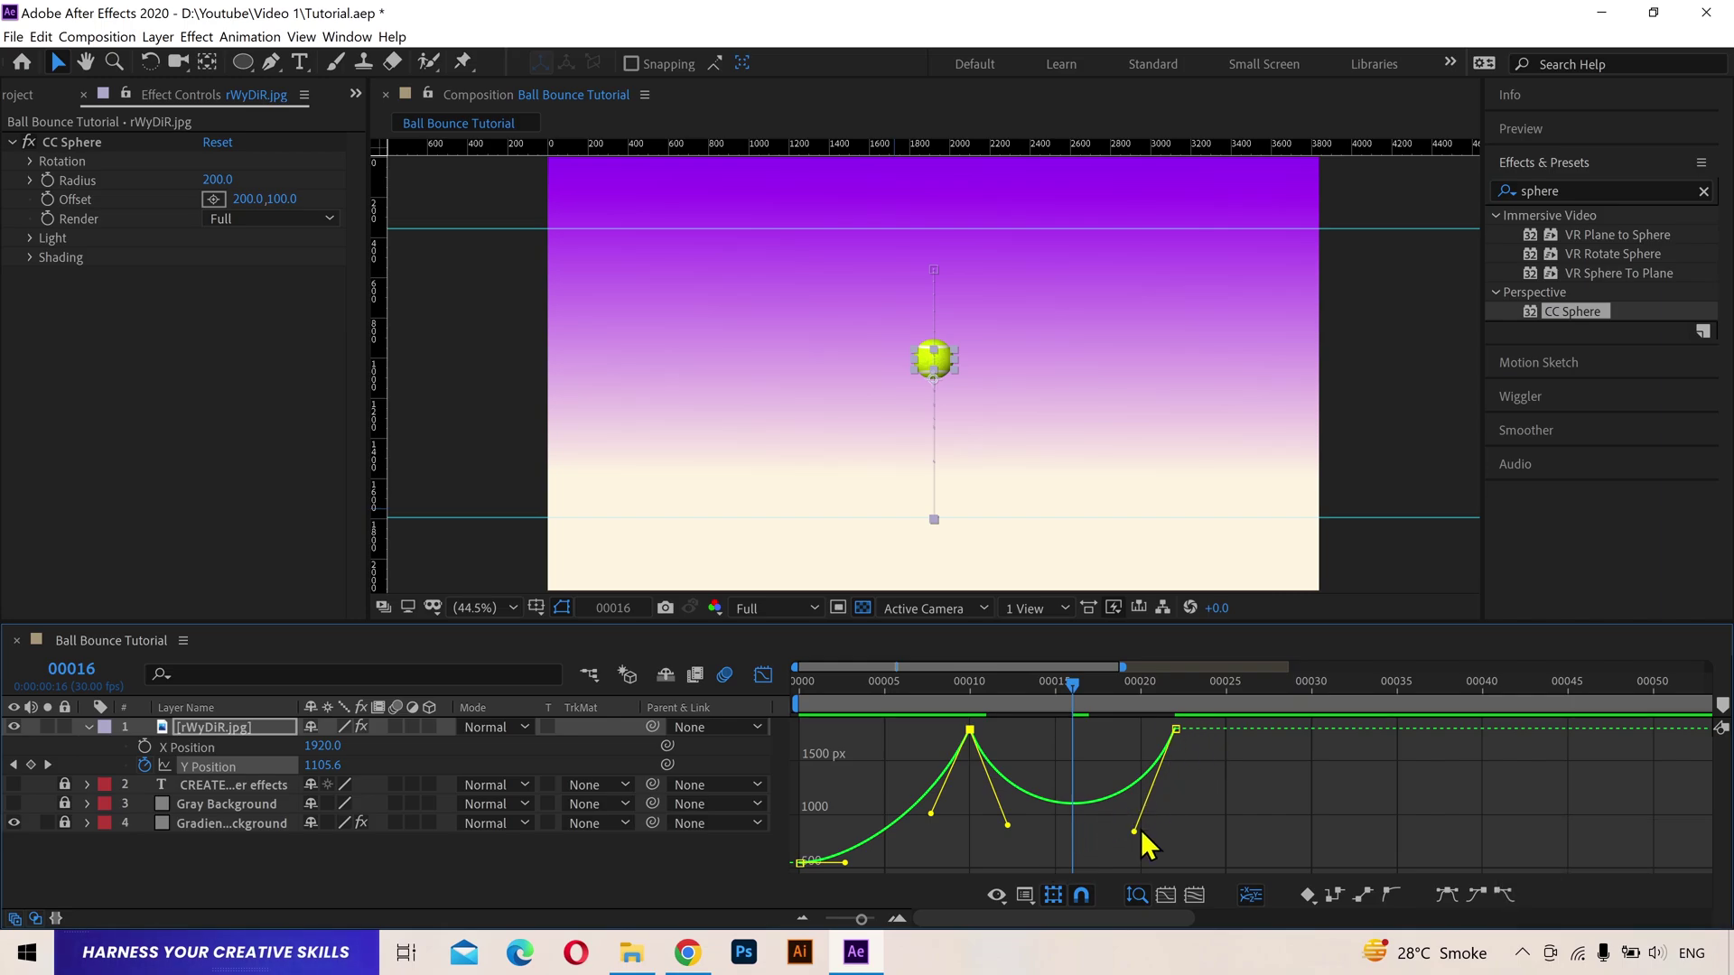
pyautogui.click(1102, 708)
pyautogui.press('space')
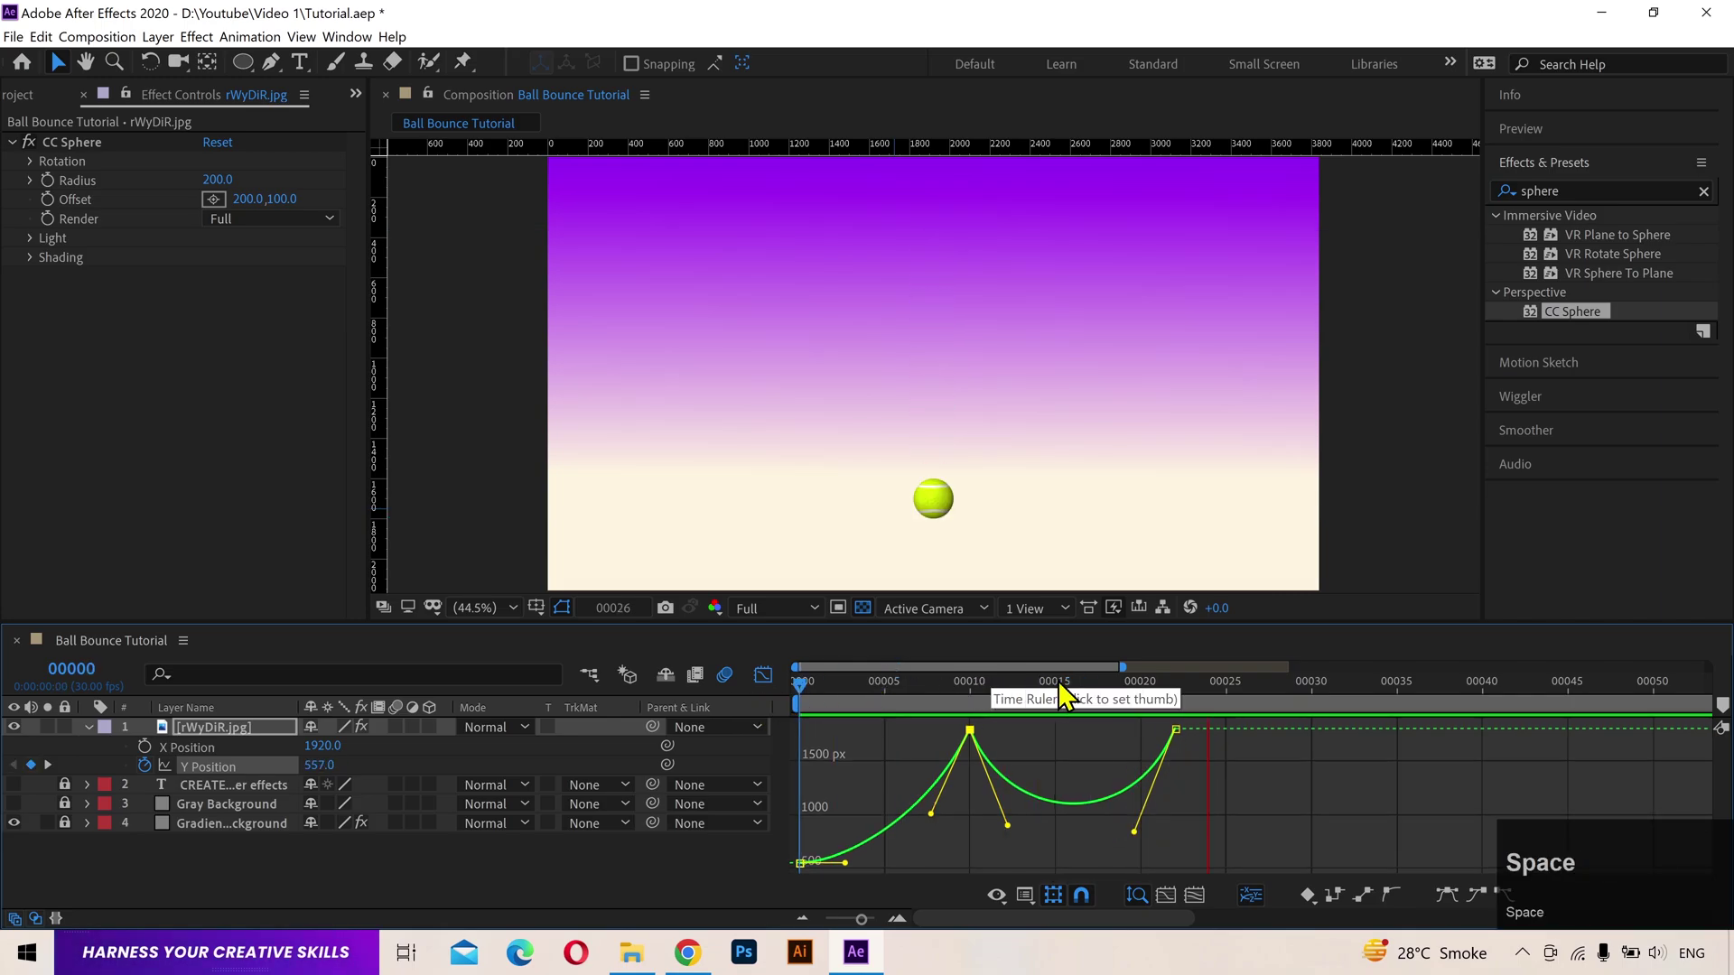
pyautogui.moveTo(1112, 697); pyautogui.dragTo(1187, 698)
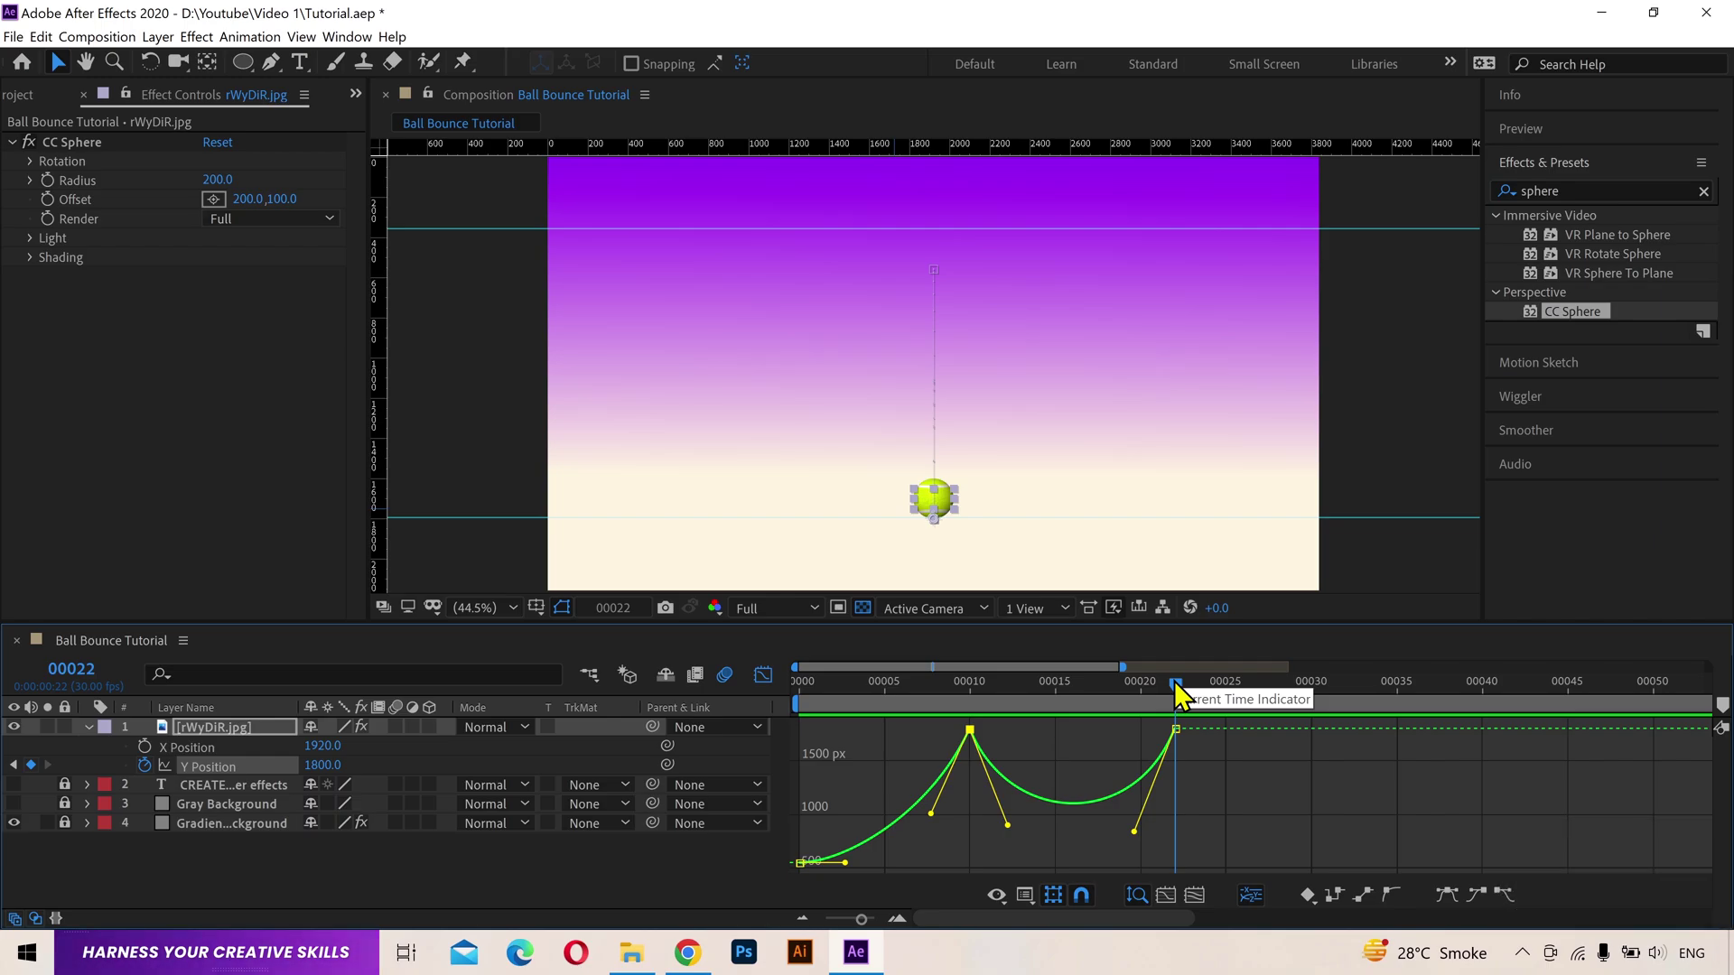
# Step: Add a smaller second bounce landing at Y 1800 on frame 30, sharpening the ground contacts at 22 and 30
pyautogui.click(1188, 698)
pyautogui.press('shift+Page_Down')
pyautogui.press('Page_Up')
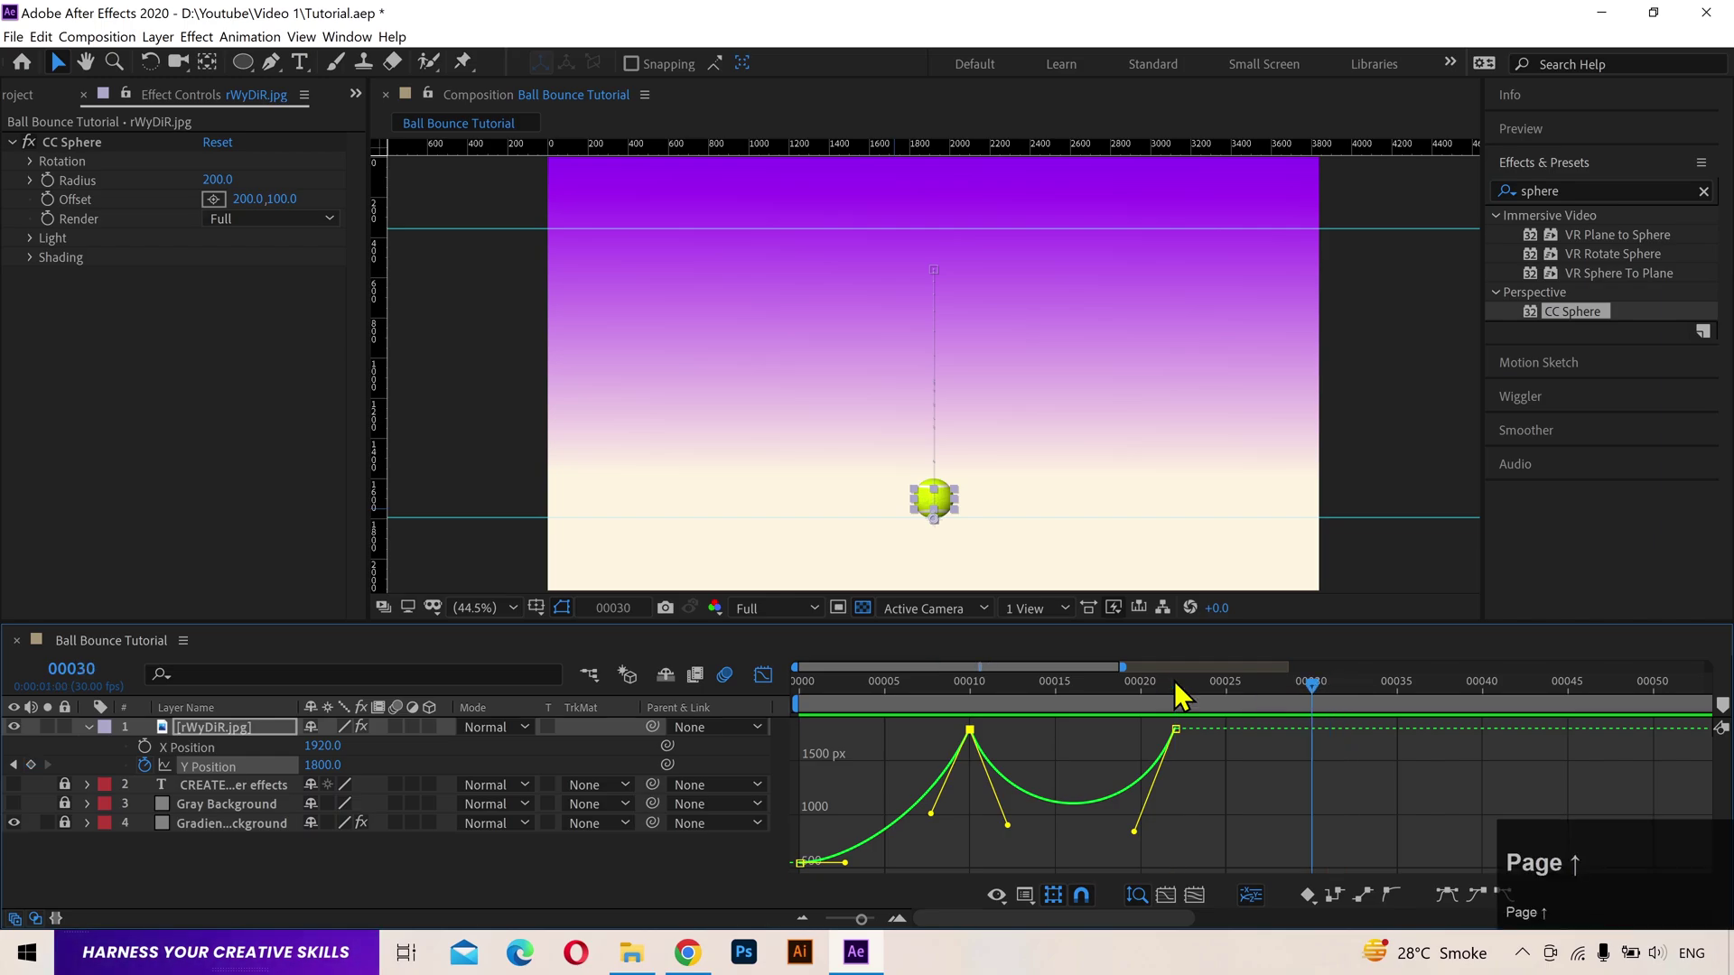
pyautogui.moveTo(43, 785); pyautogui.dragTo(1271, 697)
pyautogui.press('Page_Up')
pyautogui.moveTo(1292, 733); pyautogui.dragTo(1294, 793)
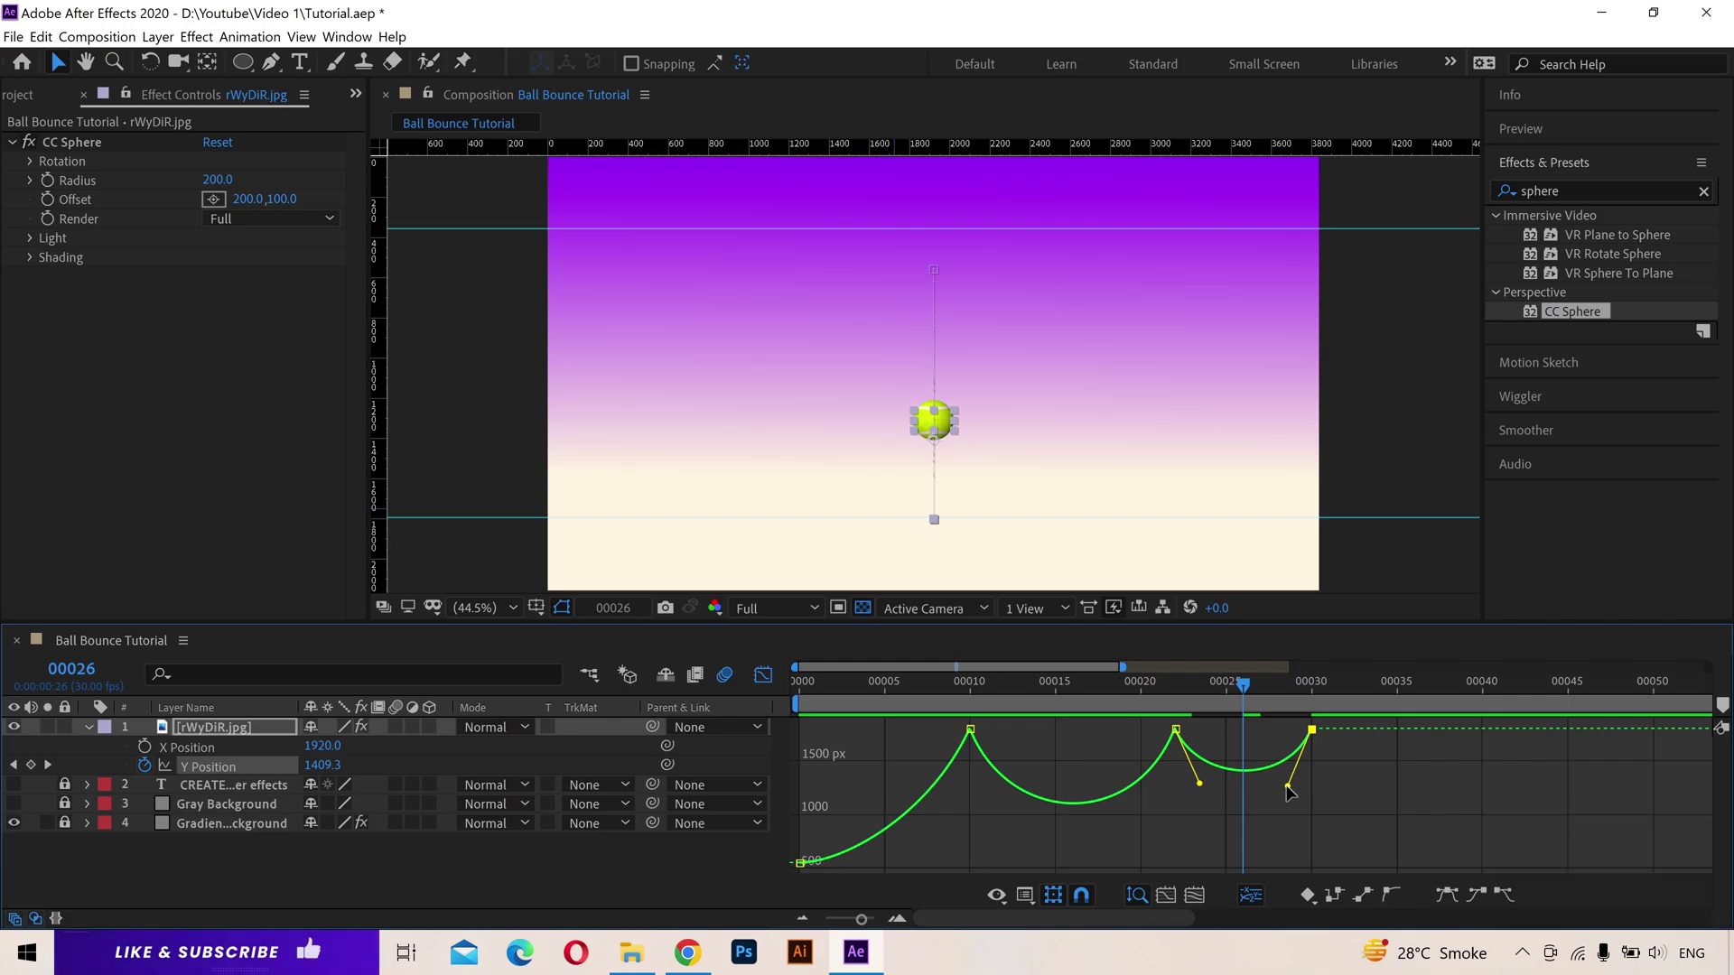
pyautogui.click(1205, 754)
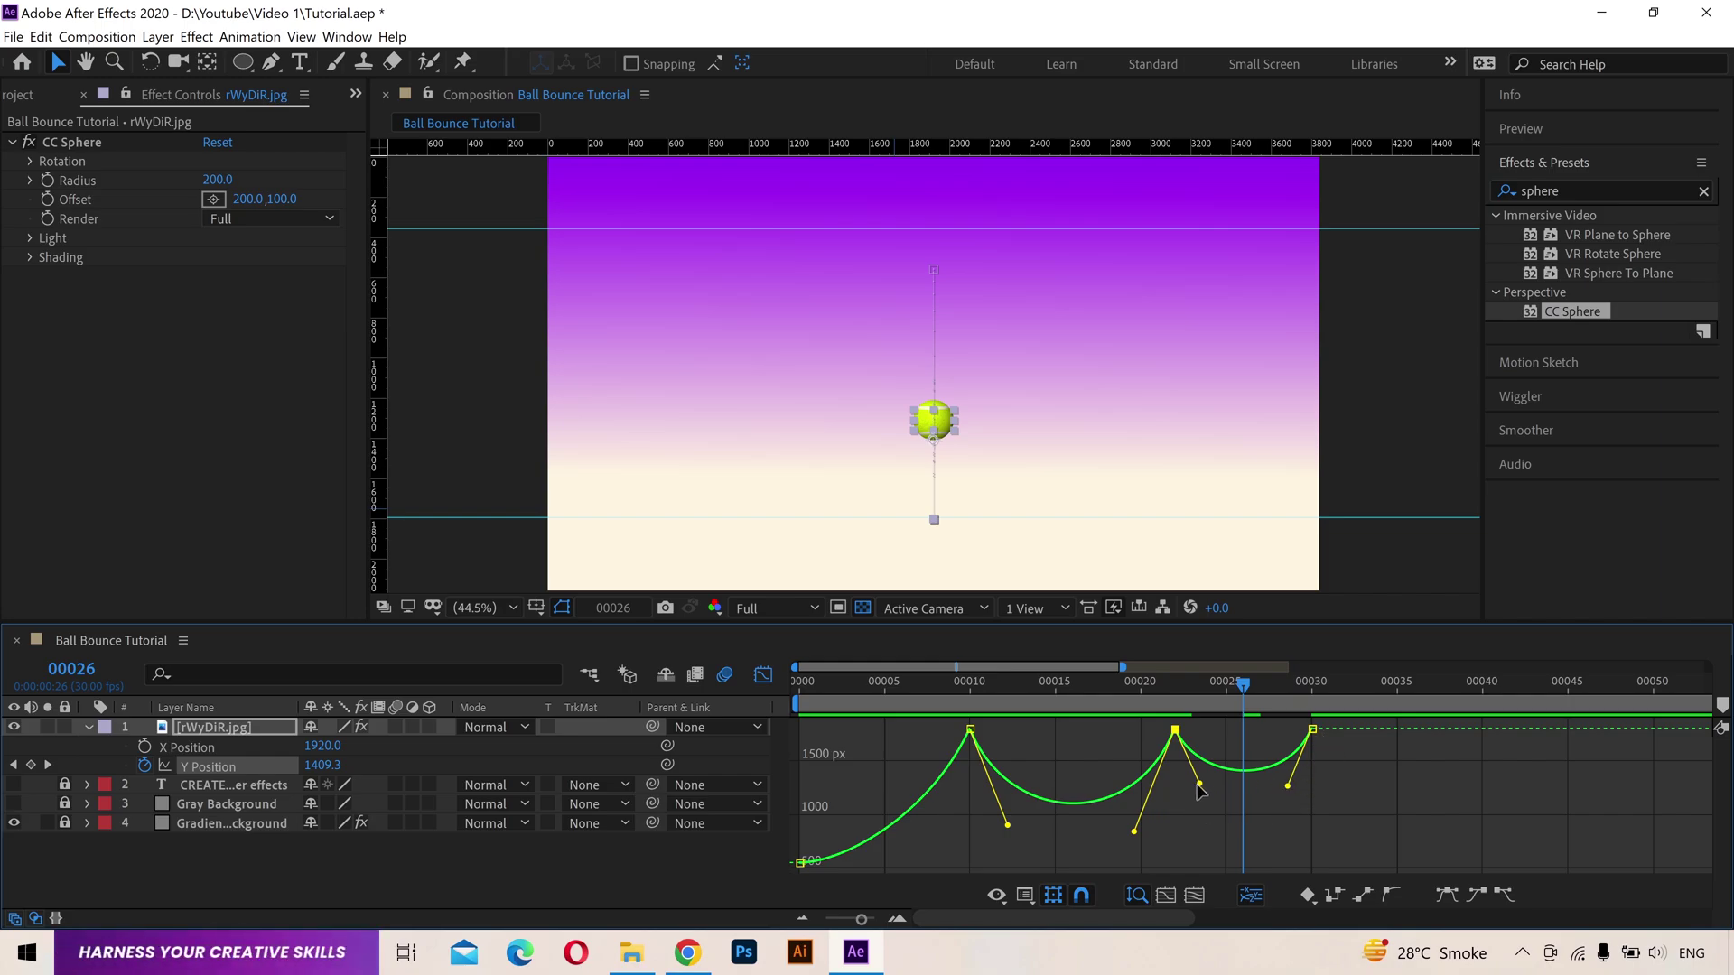
pyautogui.moveTo(1277, 705); pyautogui.dragTo(1329, 708)
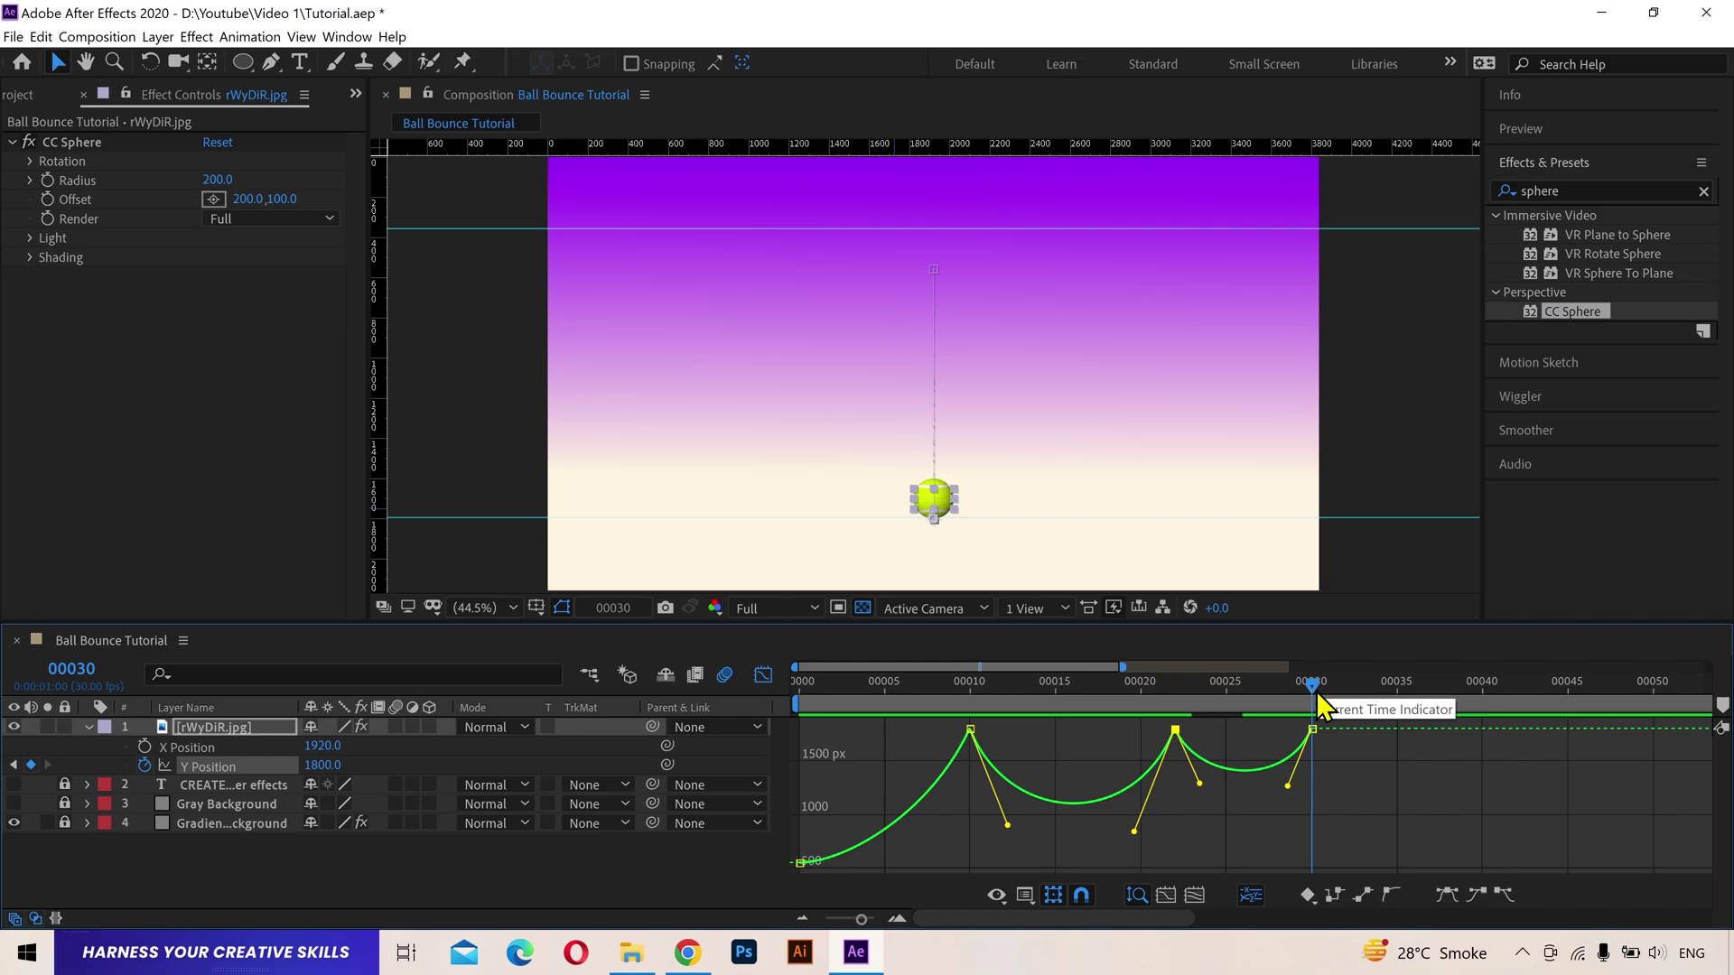
# Step: Add a third, smaller landing keyframe and shape its arc, zooming into the later bounces
pyautogui.moveTo(1329, 708); pyautogui.dragTo(55, 778)
pyautogui.press('Page_Down')
pyautogui.click(42, 776)
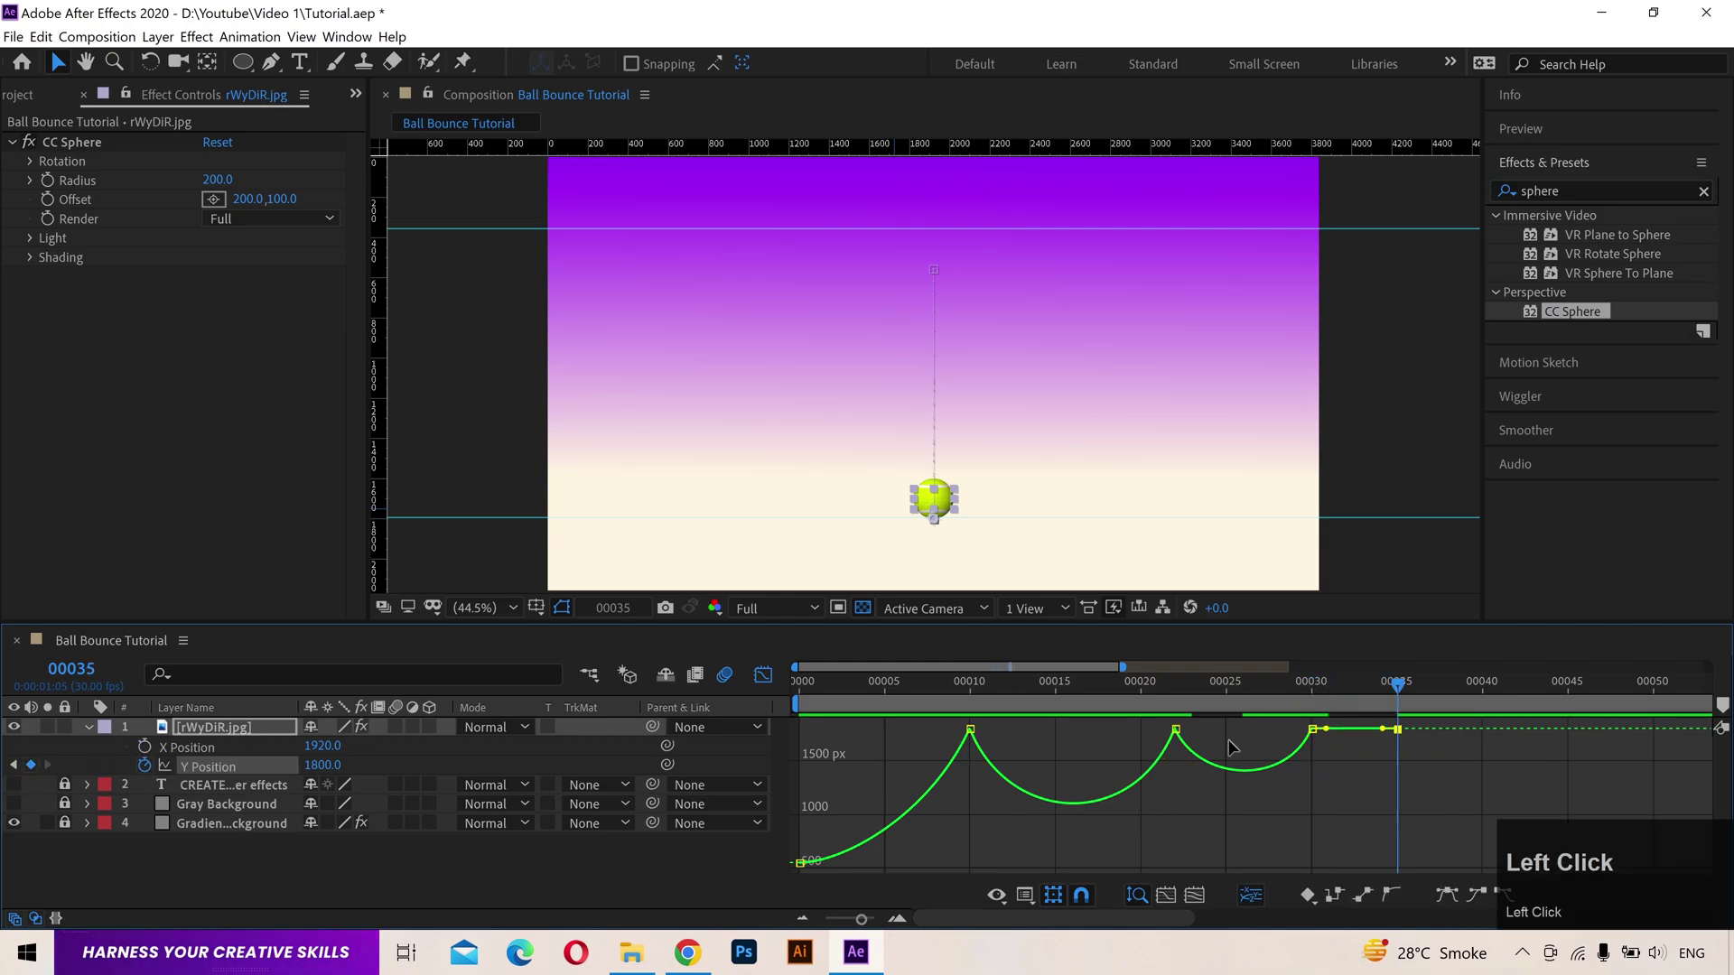
pyautogui.moveTo(1314, 737); pyautogui.dragTo(1365, 739)
pyautogui.moveTo(1369, 695); pyautogui.dragTo(1460, 695)
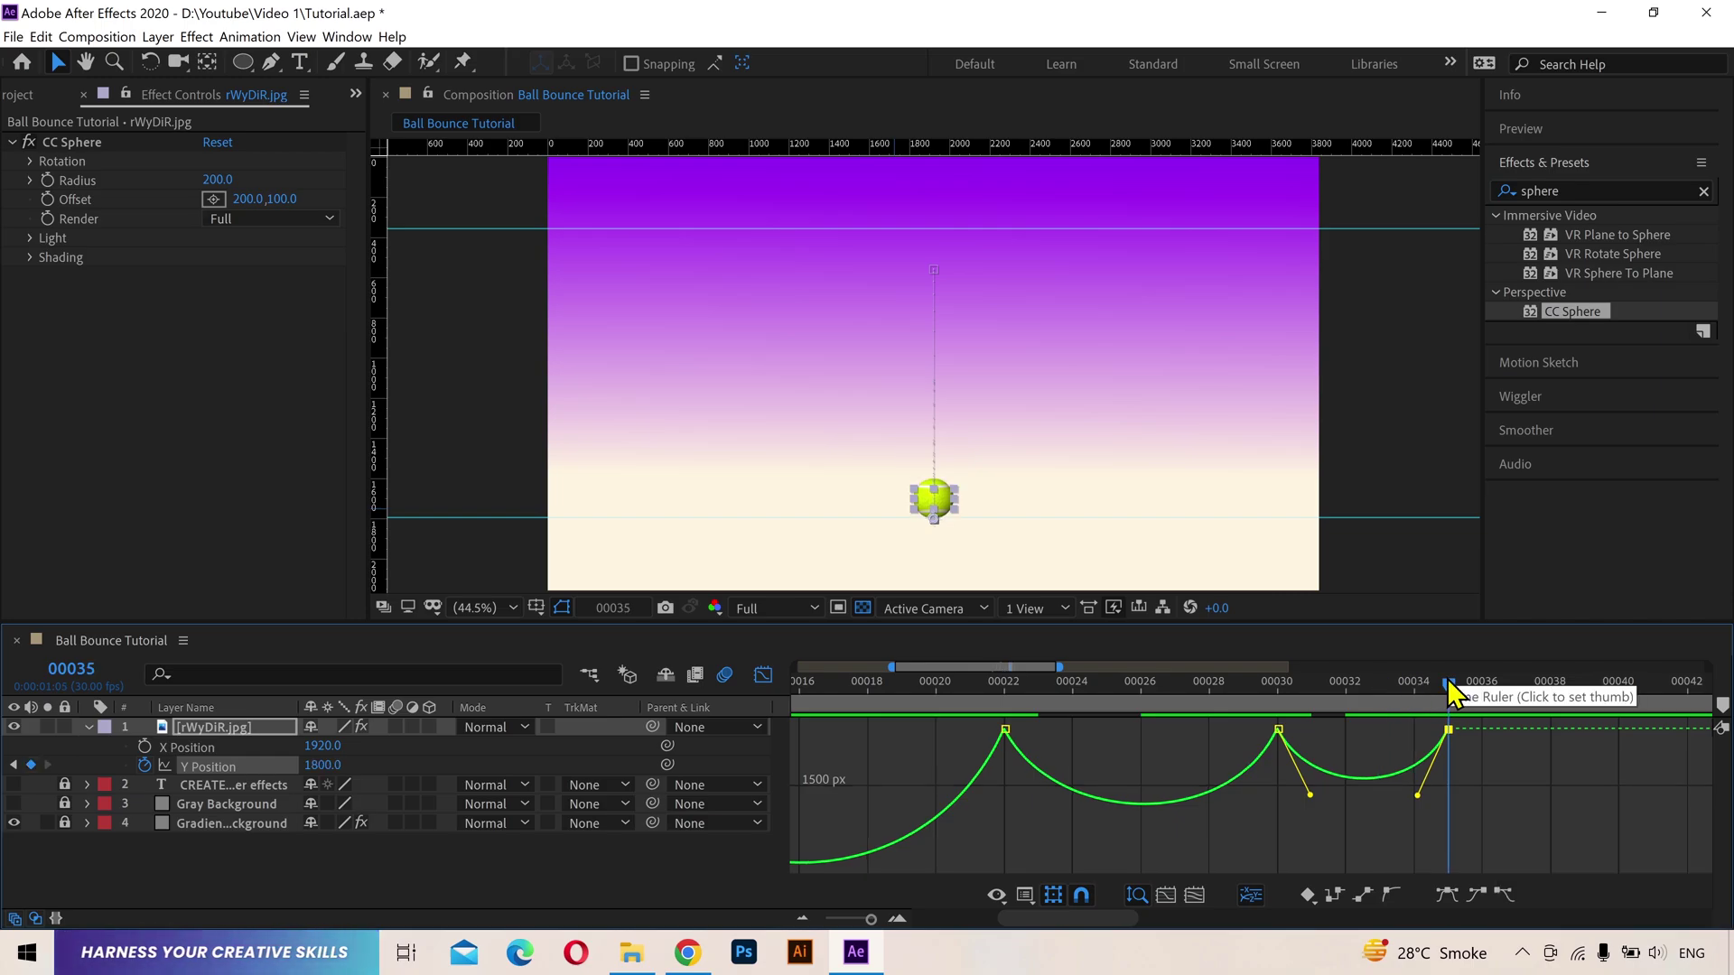
# Step: Add further ever-smaller landing keyframes so the ball settles on the ground around frame 43
pyautogui.press('Page_Down')
pyautogui.moveTo(47, 778); pyautogui.dragTo(1392, 704)
pyautogui.press('Page_Down')
pyautogui.click(46, 781)
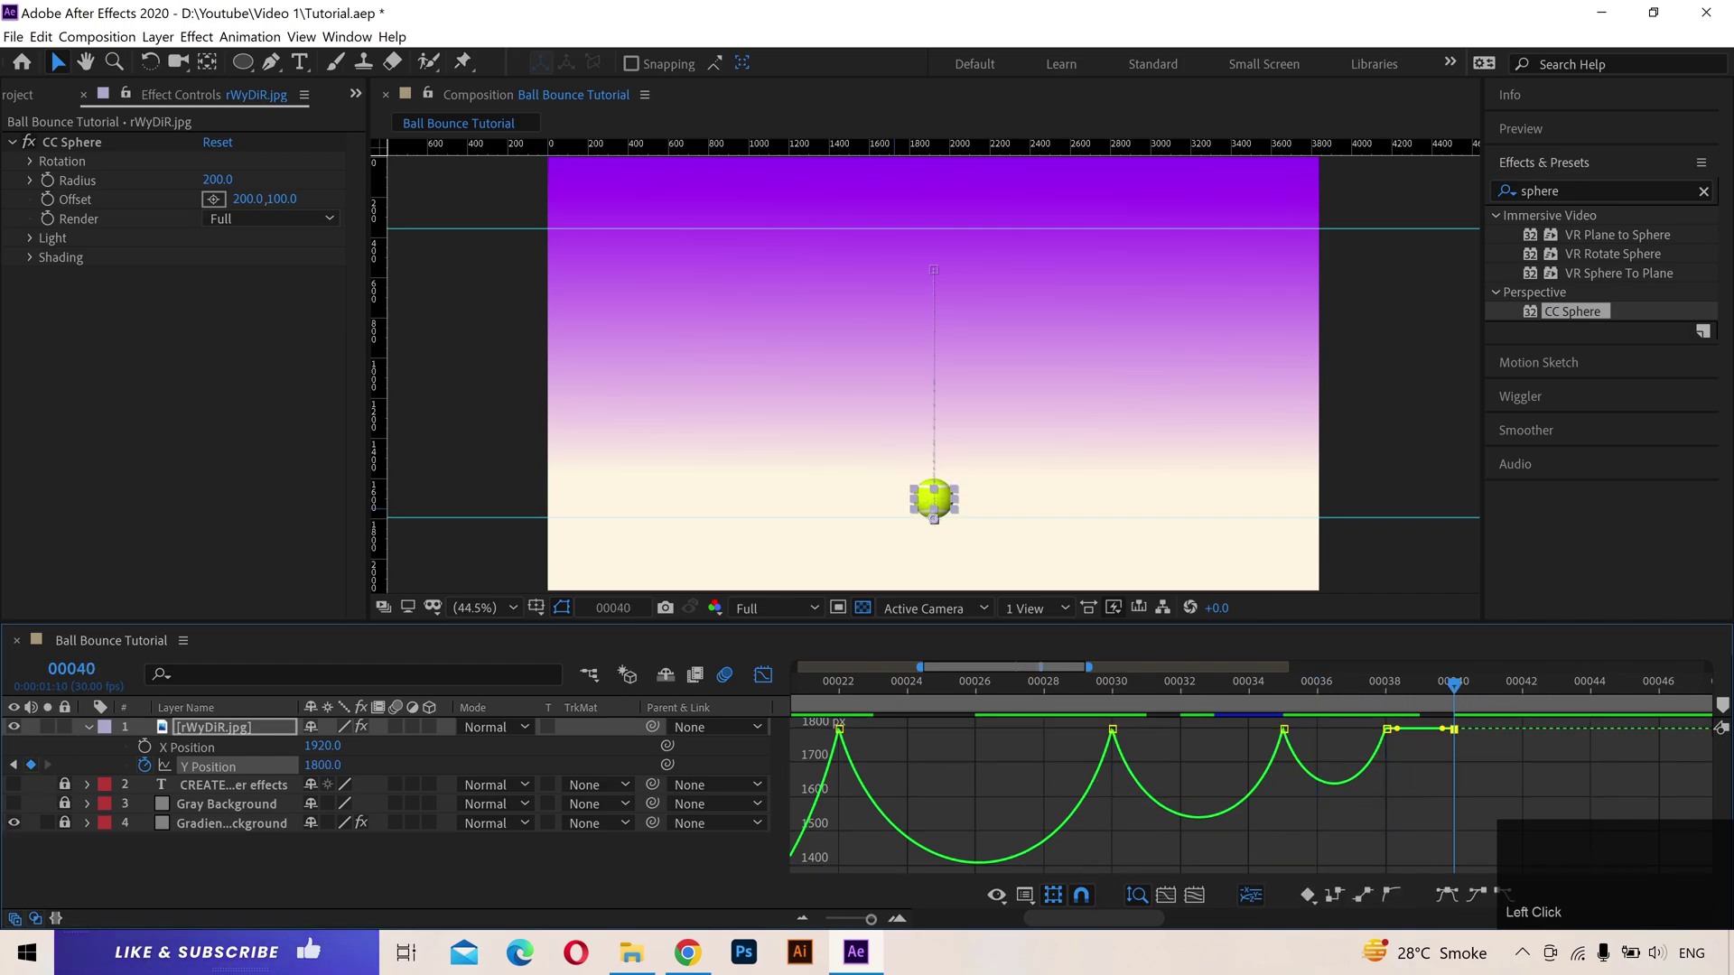
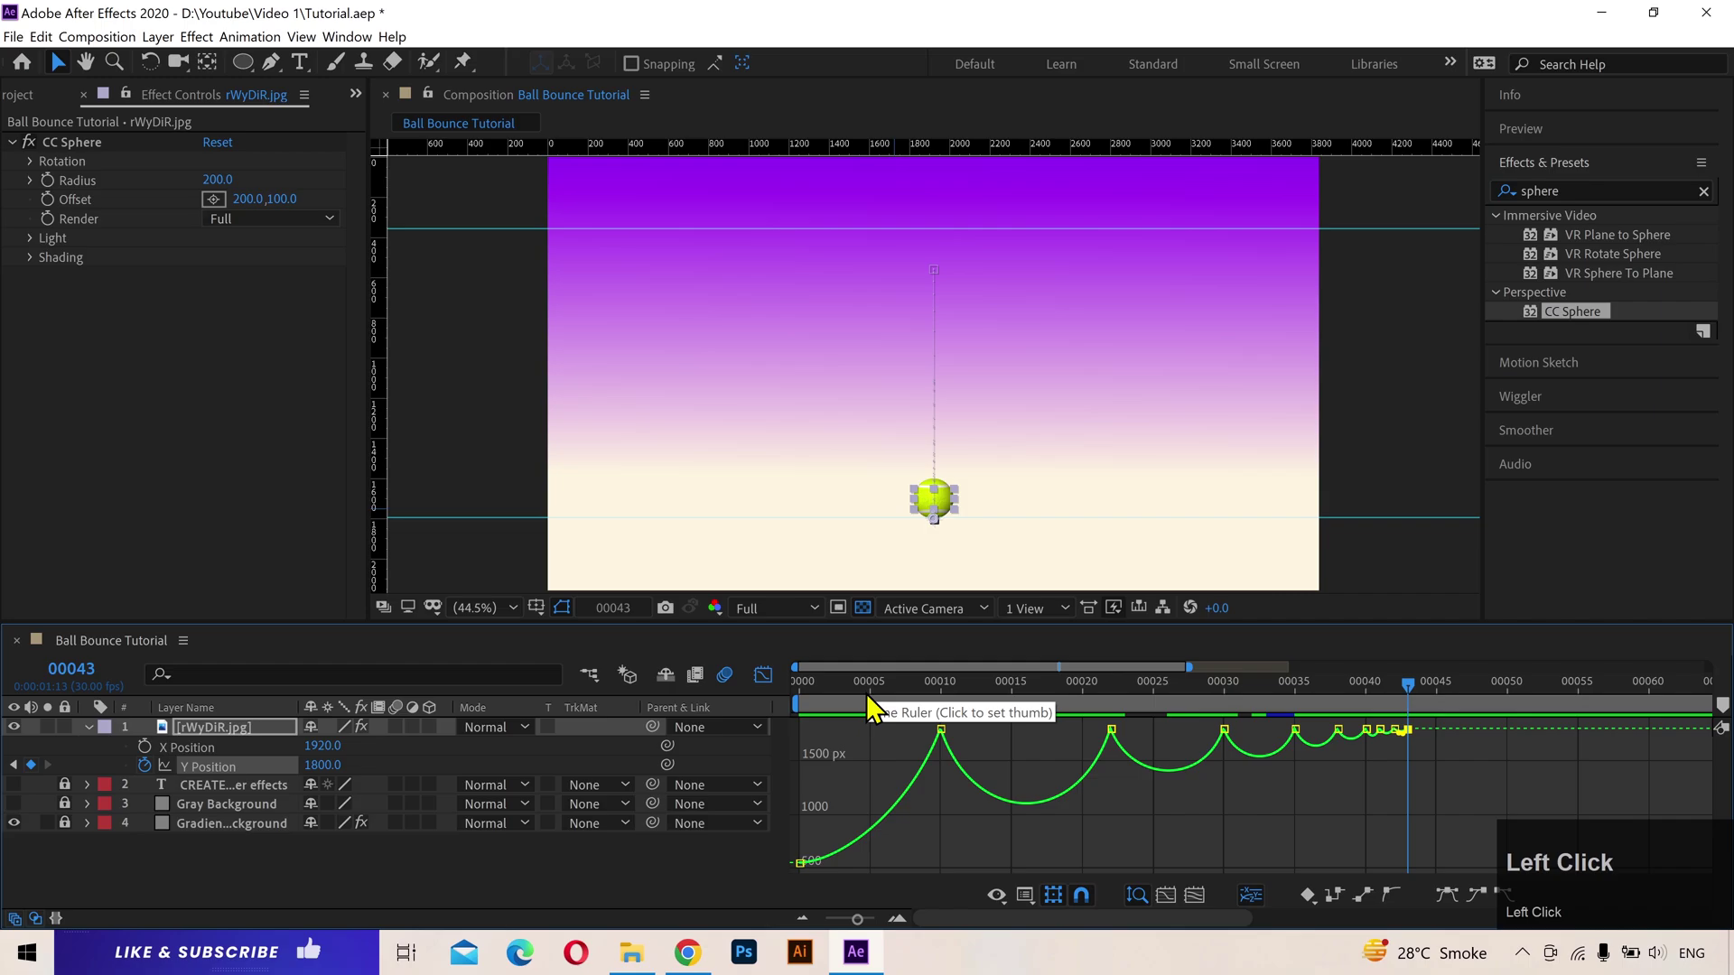
# Step: Leave the Graph Editor, preview the full bounce and return the playhead to frame 0
pyautogui.moveTo(880, 710); pyautogui.dragTo(771, 701)
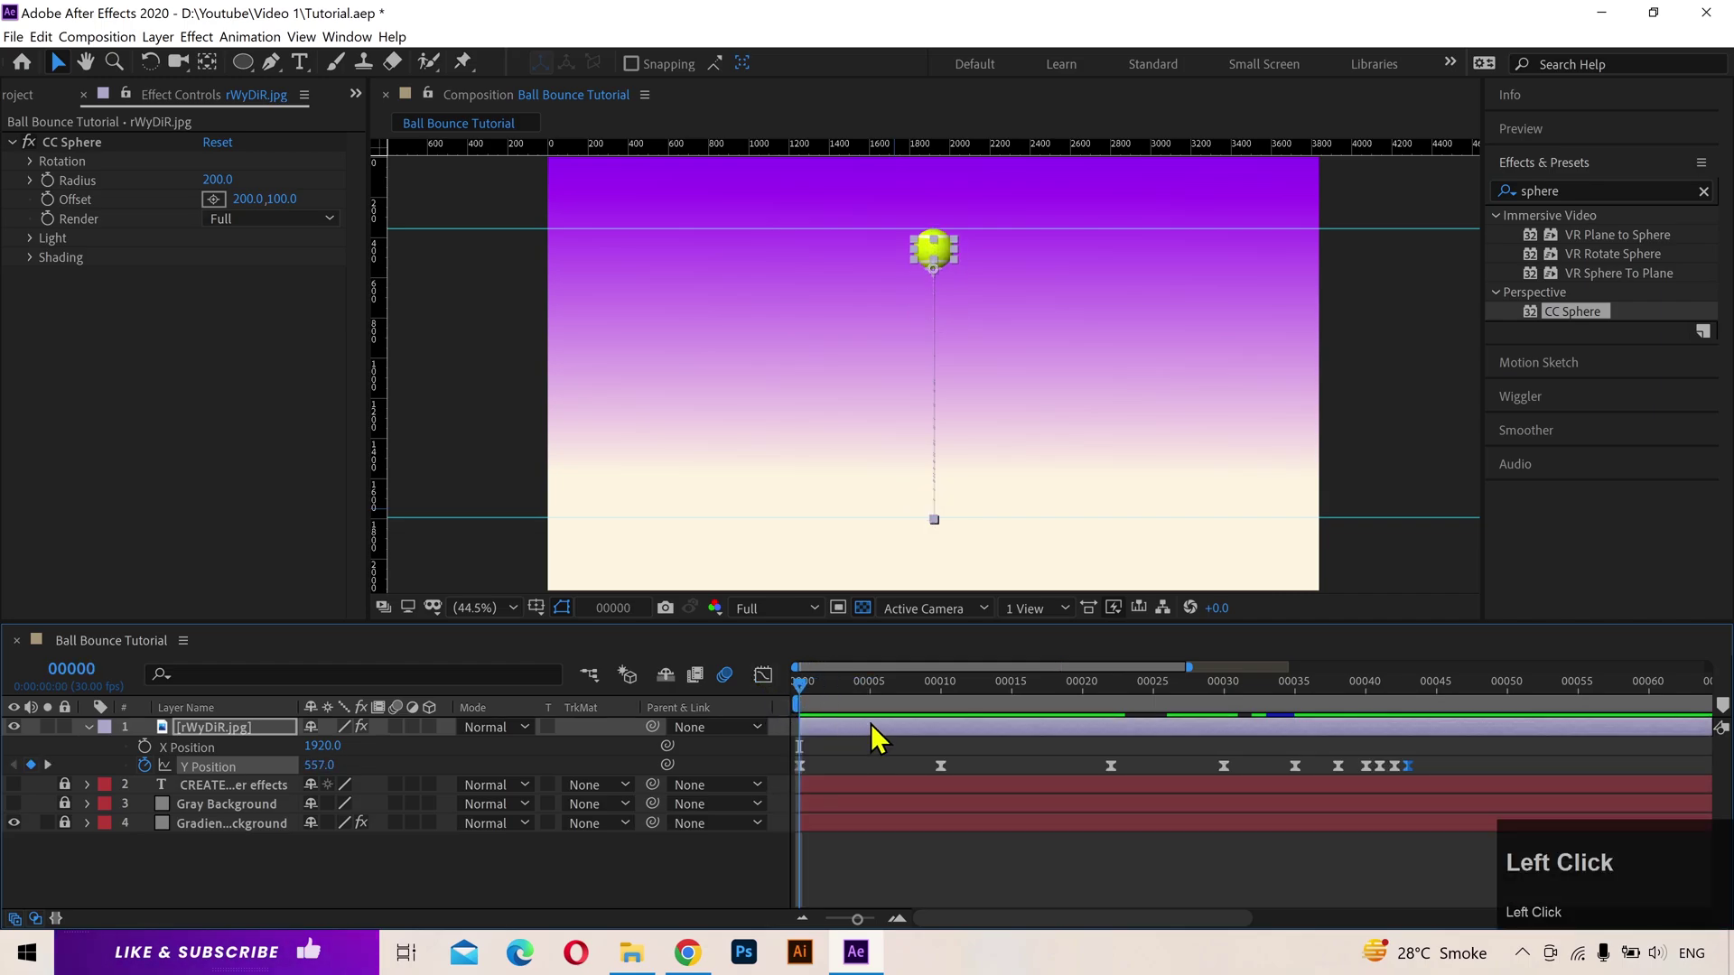
pyautogui.press('space')
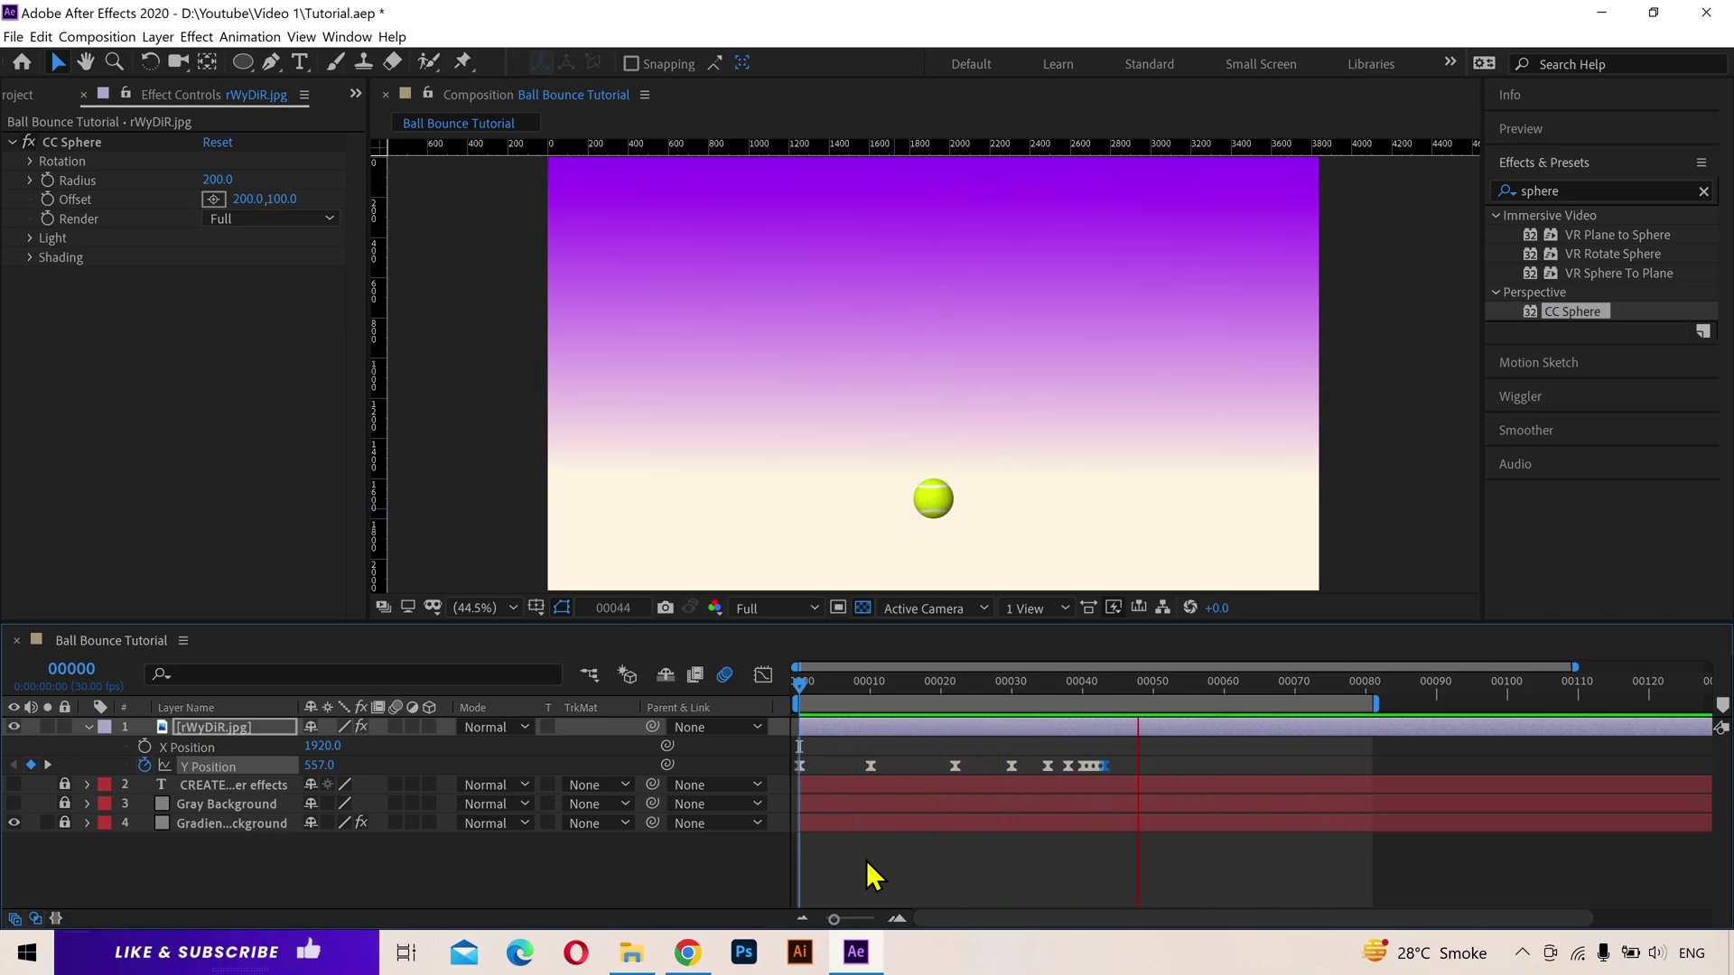
pyautogui.moveTo(841, 699); pyautogui.dragTo(553, 620)
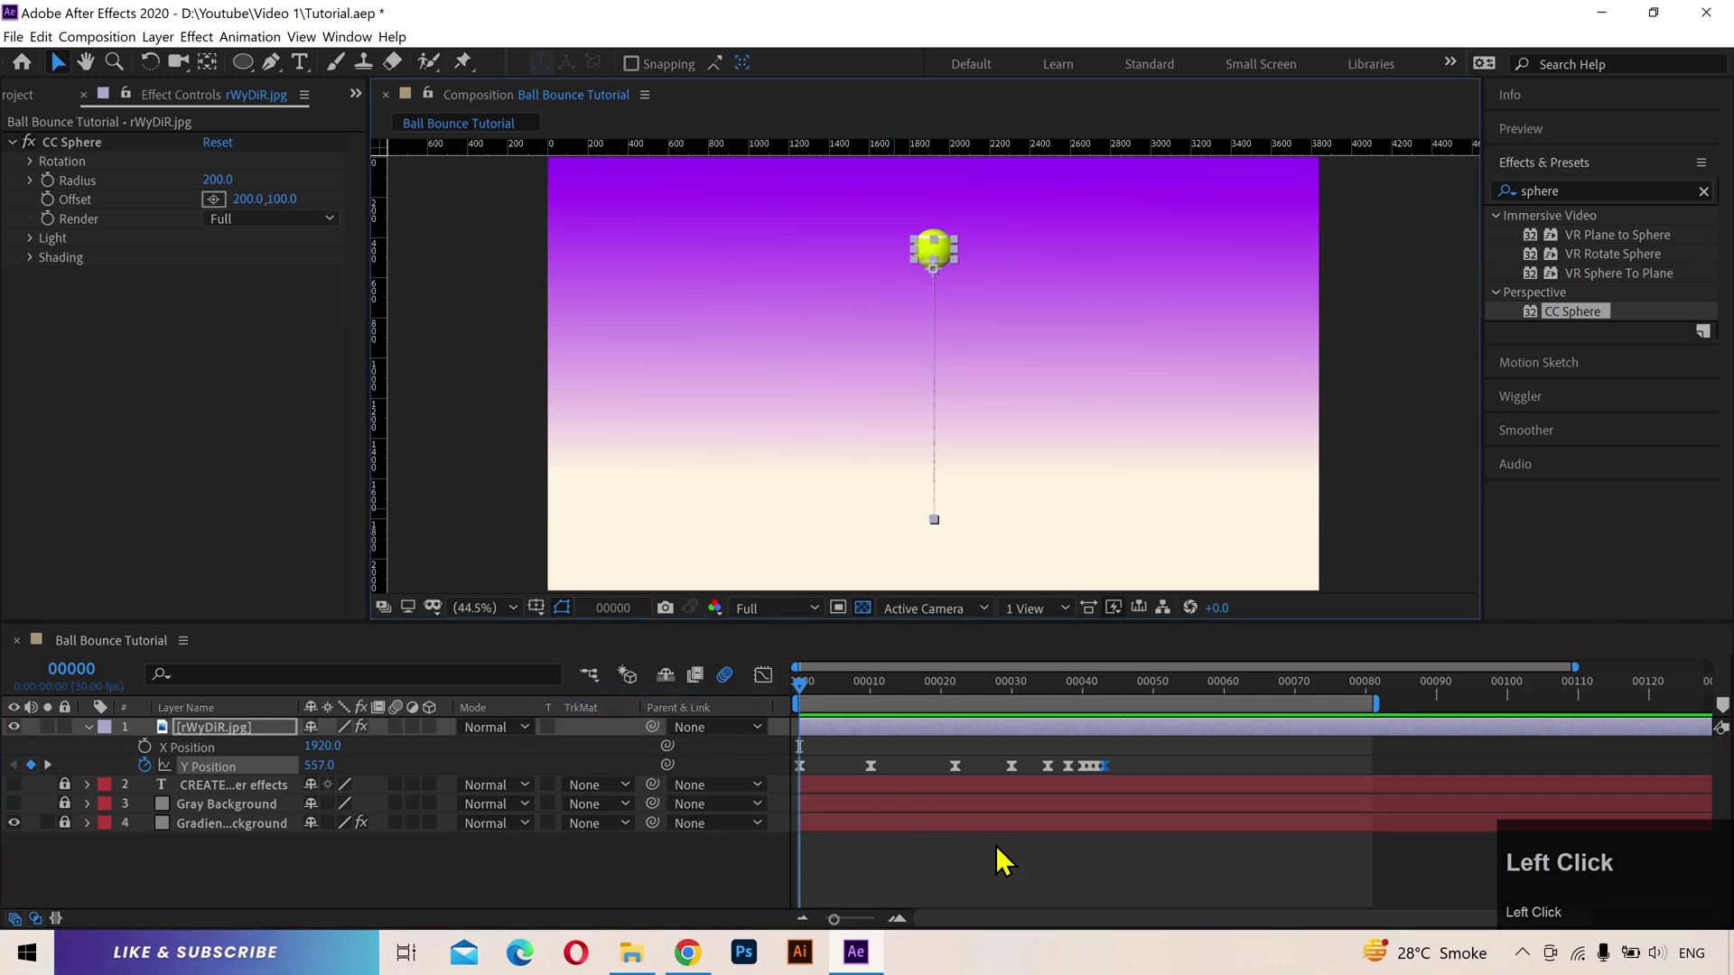
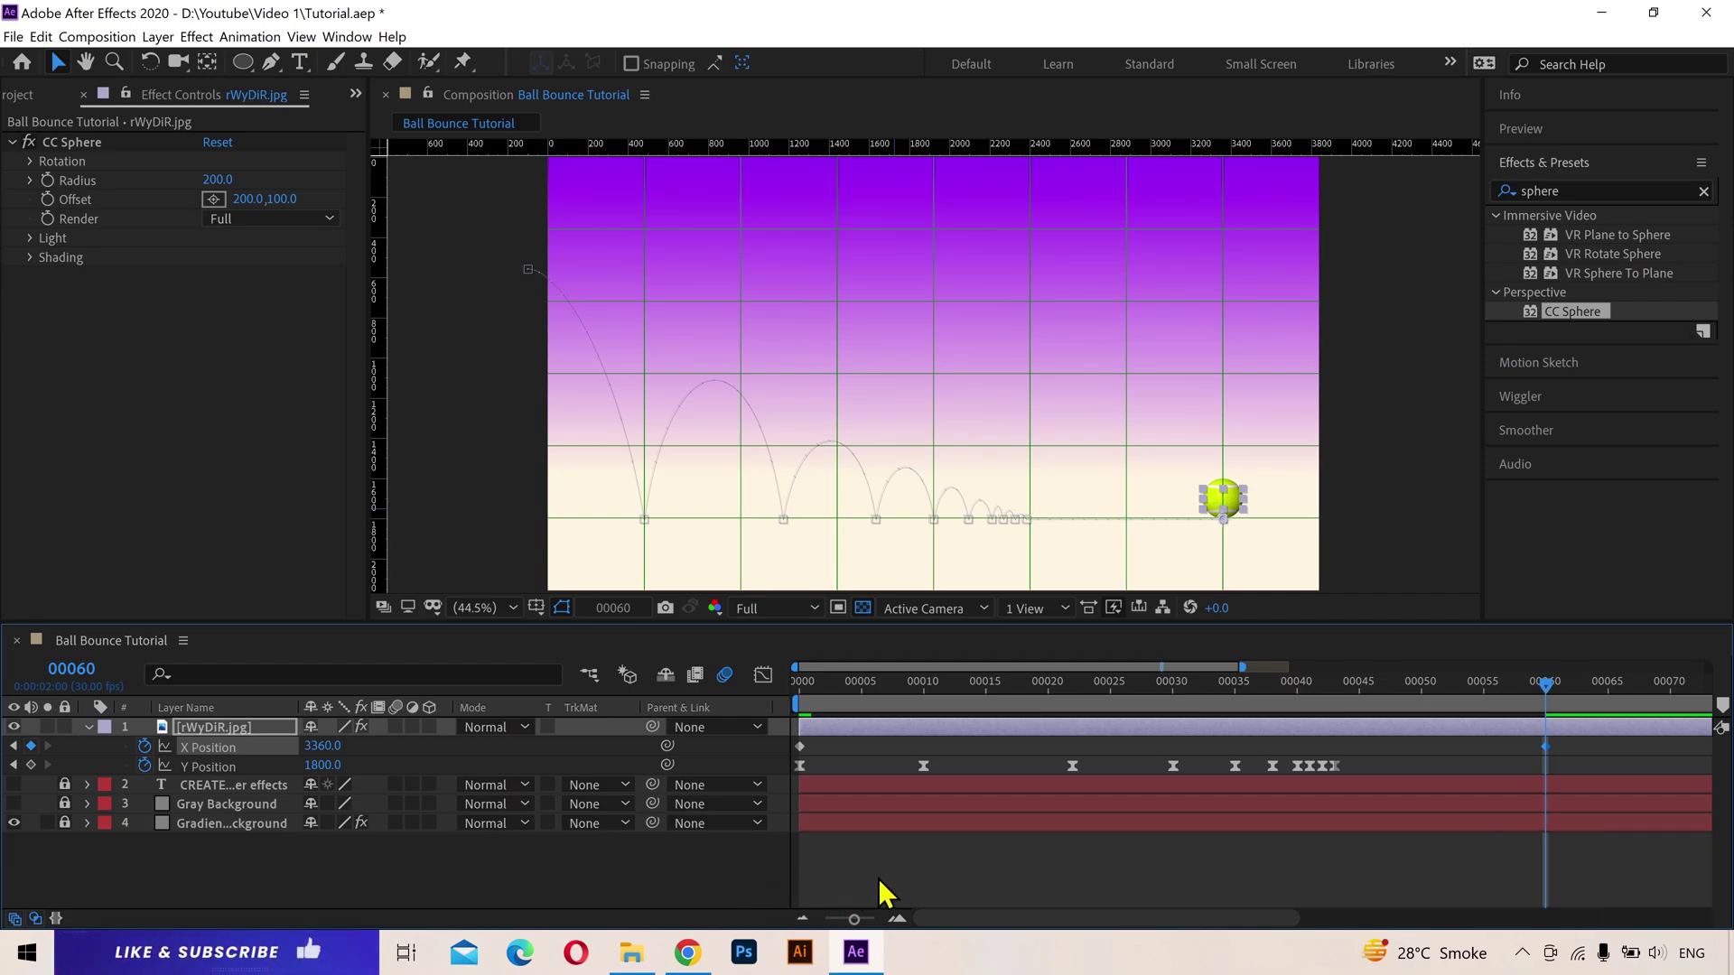
# Step: Keyframe X Position from -100 at frame 0 to 3360 at frame 60 and return to frame 0
pyautogui.moveTo(890, 892); pyautogui.dragTo(554, 630)
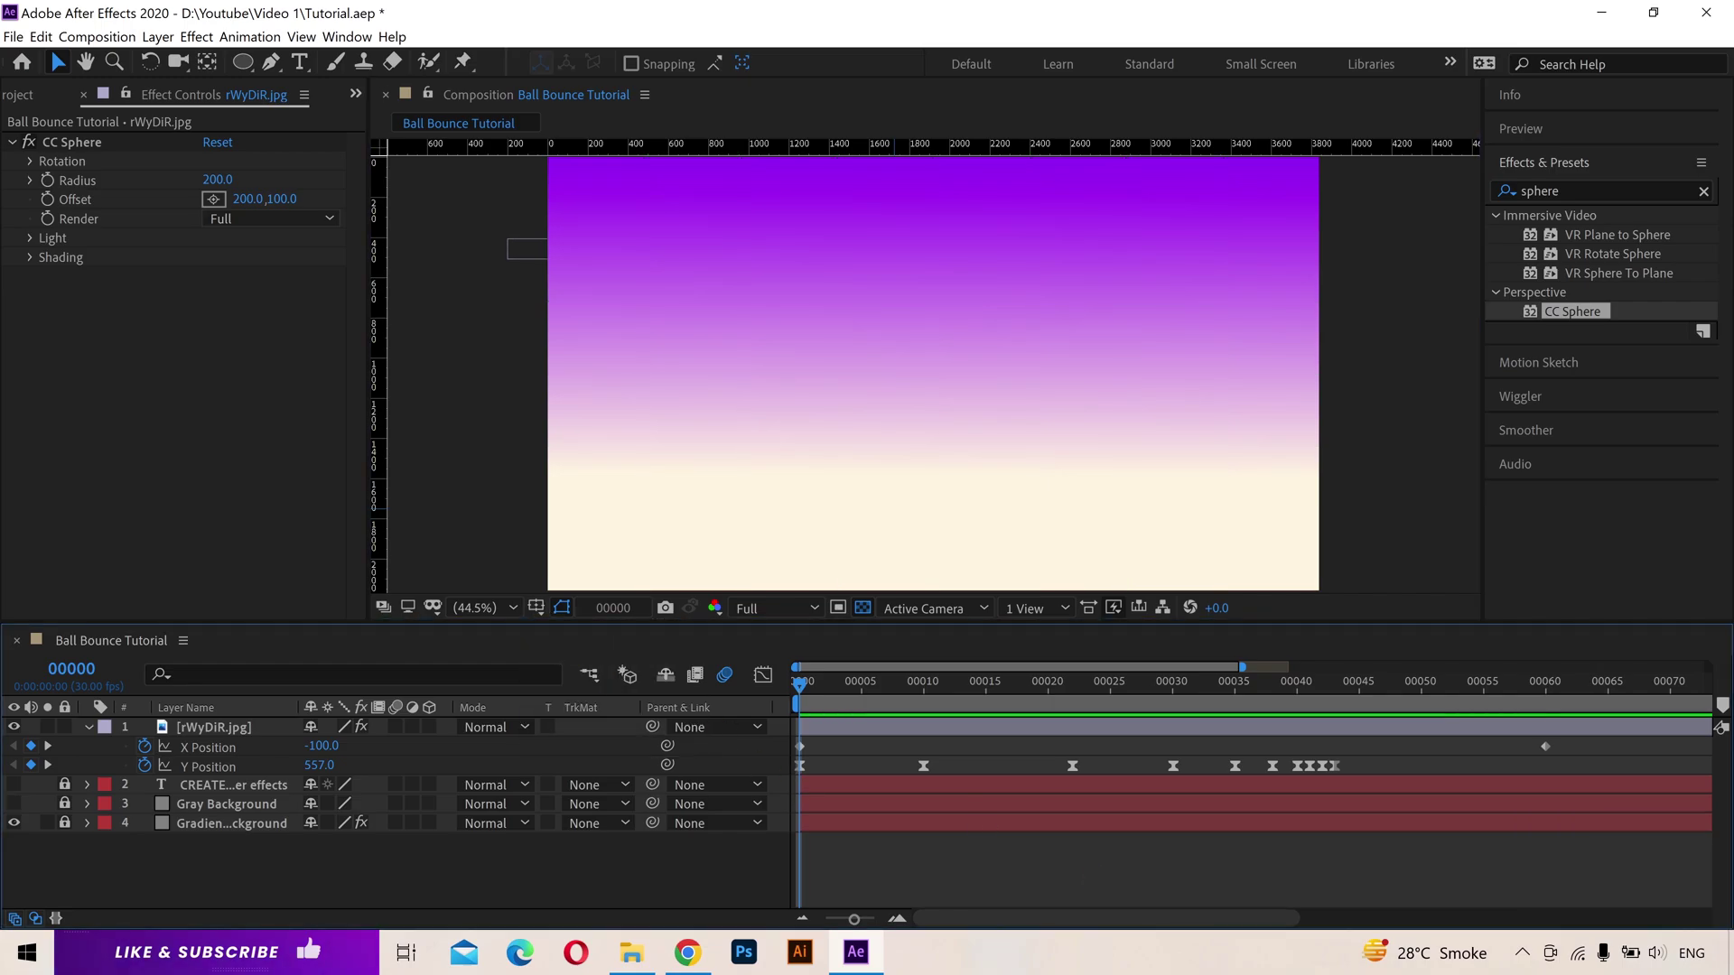
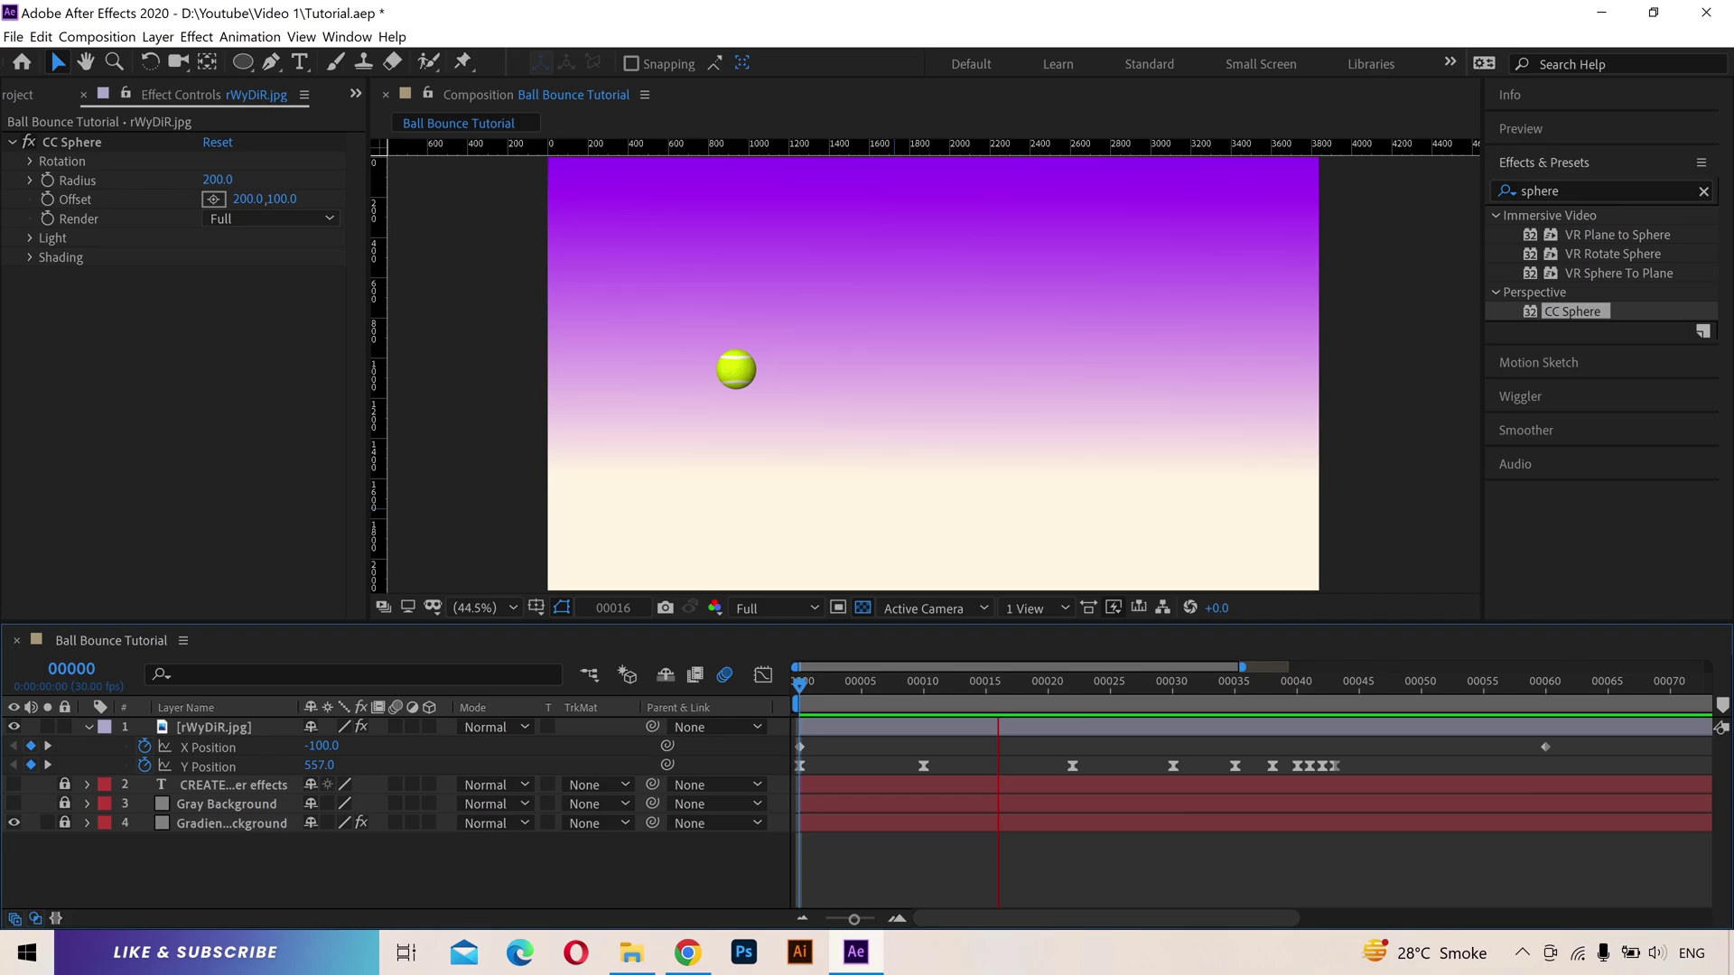
# Step: Easy-ease the X Position keyframes and flatten the end handle in the Graph Editor for a slow stop
pyautogui.middleClick(244, 763)
pyautogui.click(244, 763)
pyautogui.press('F9')
pyautogui.moveTo(770, 688); pyautogui.dragTo(1428, 819)
pyautogui.moveTo(1056, 866); pyautogui.dragTo(849, 697)
# Step: Set CC Sphere Rotation Z to 65° and keyframe Rotation Y to 3 turns at the last frame
pyautogui.moveTo(849, 697); pyautogui.dragTo(789, 694)
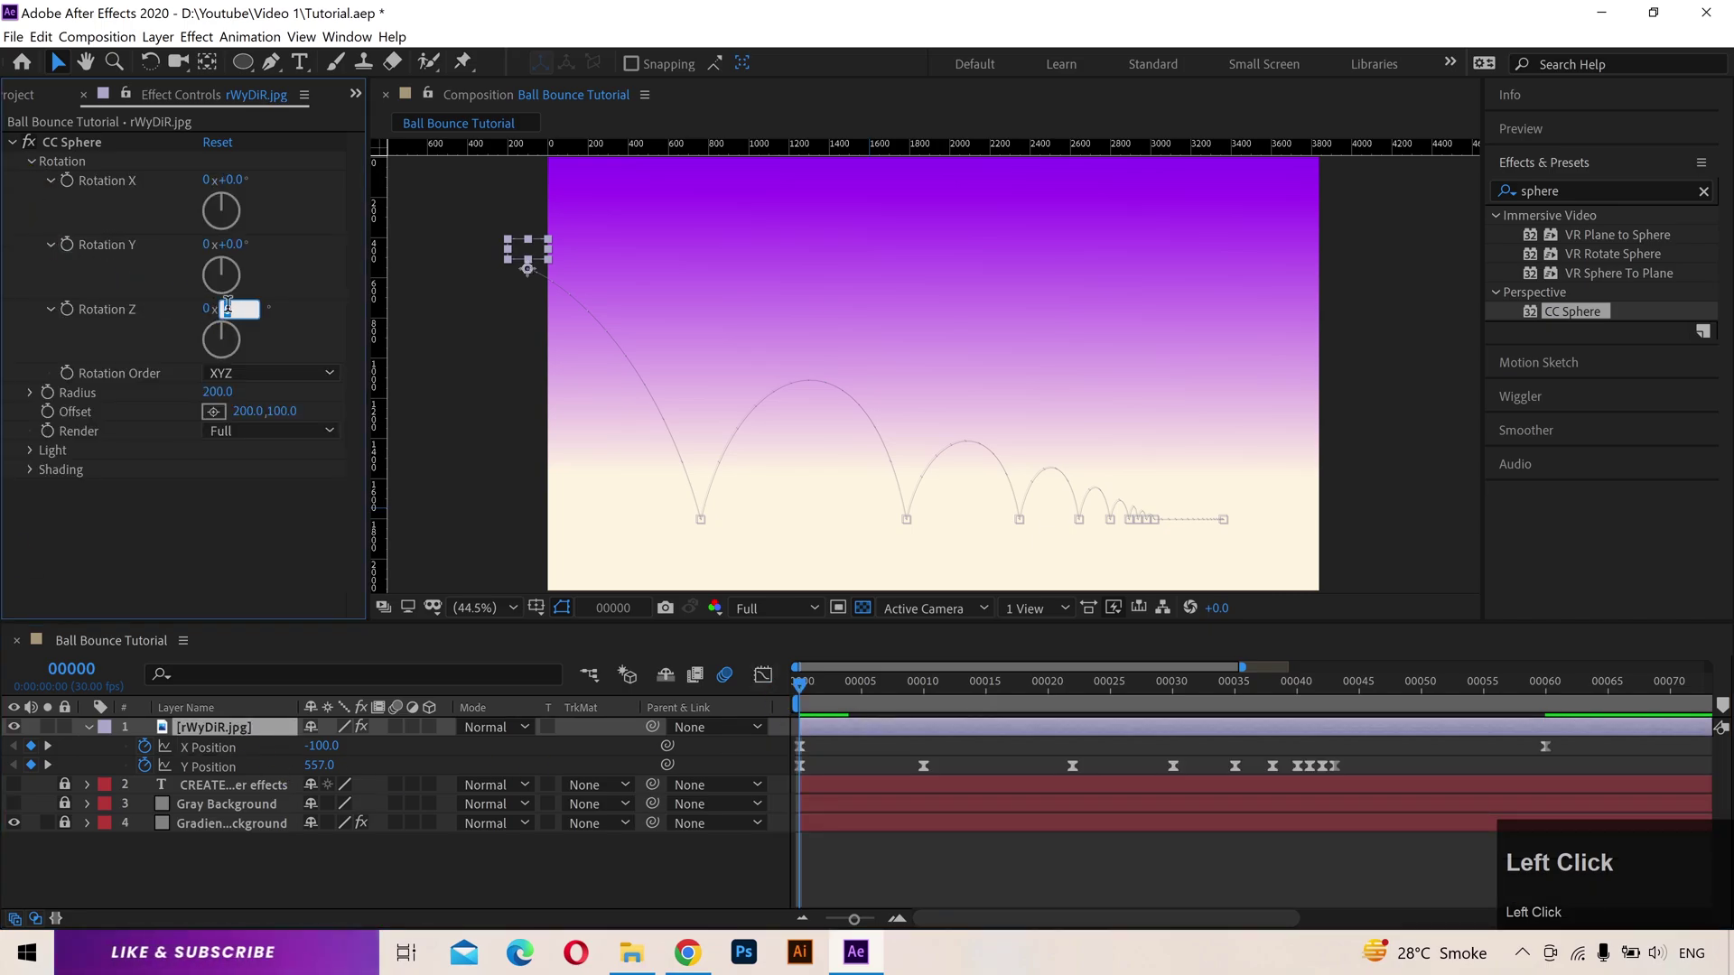
pyautogui.write('65')
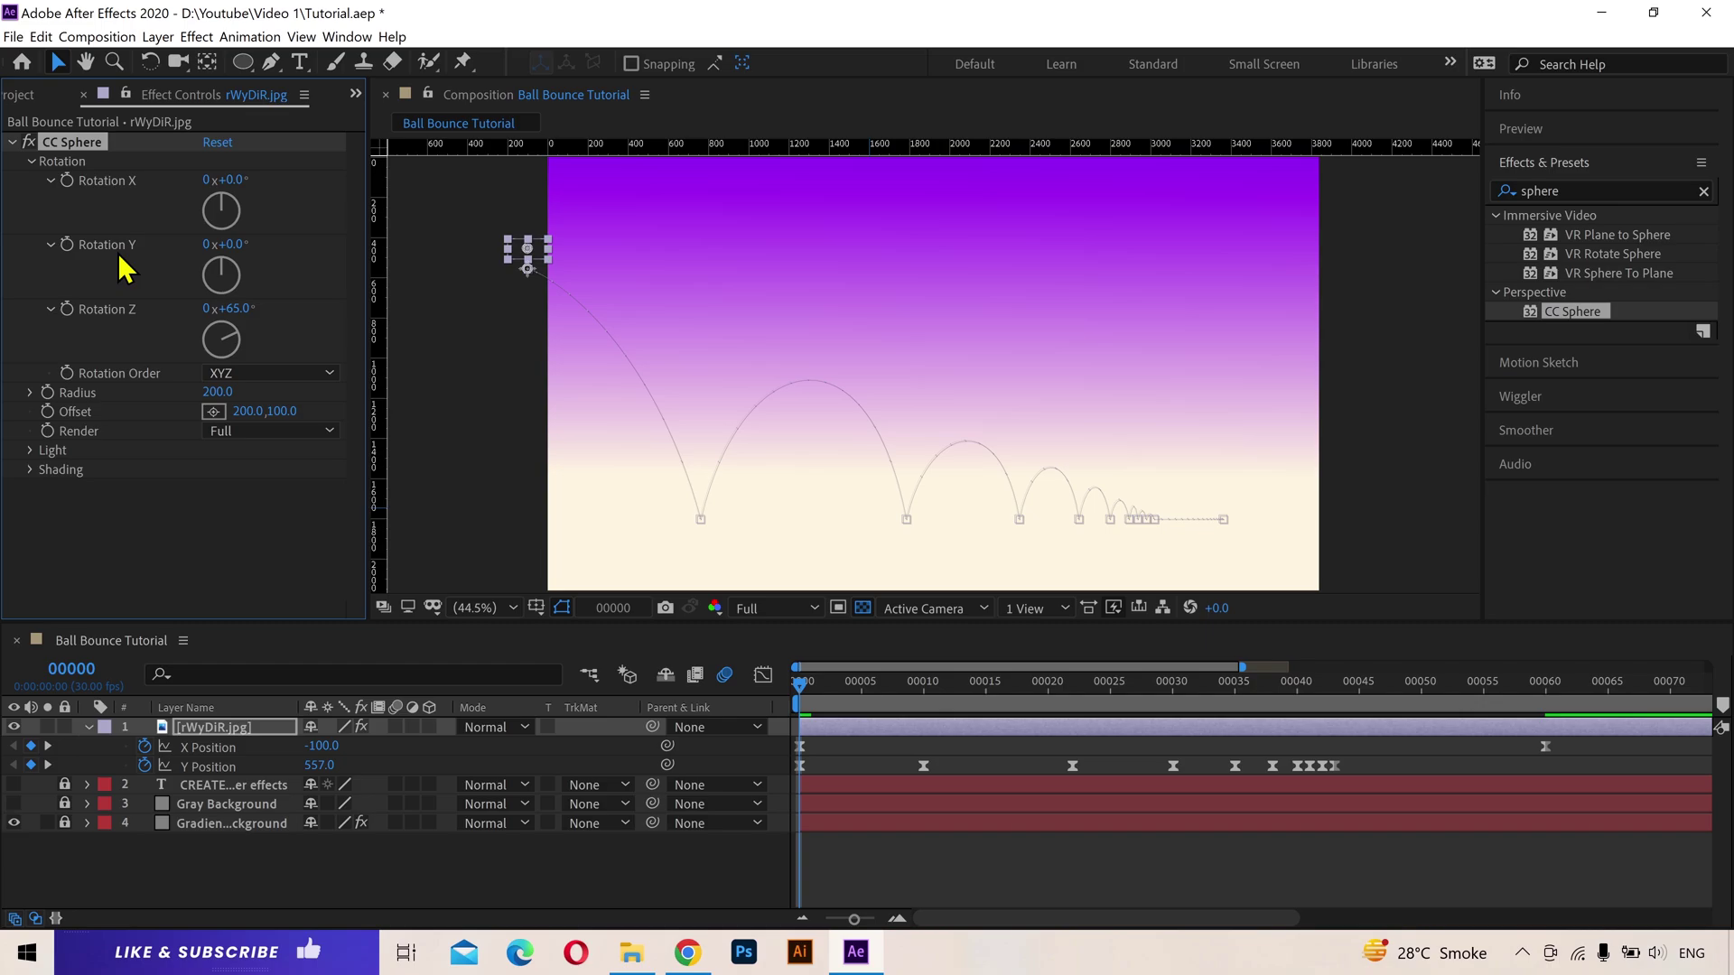
pyautogui.click(81, 259)
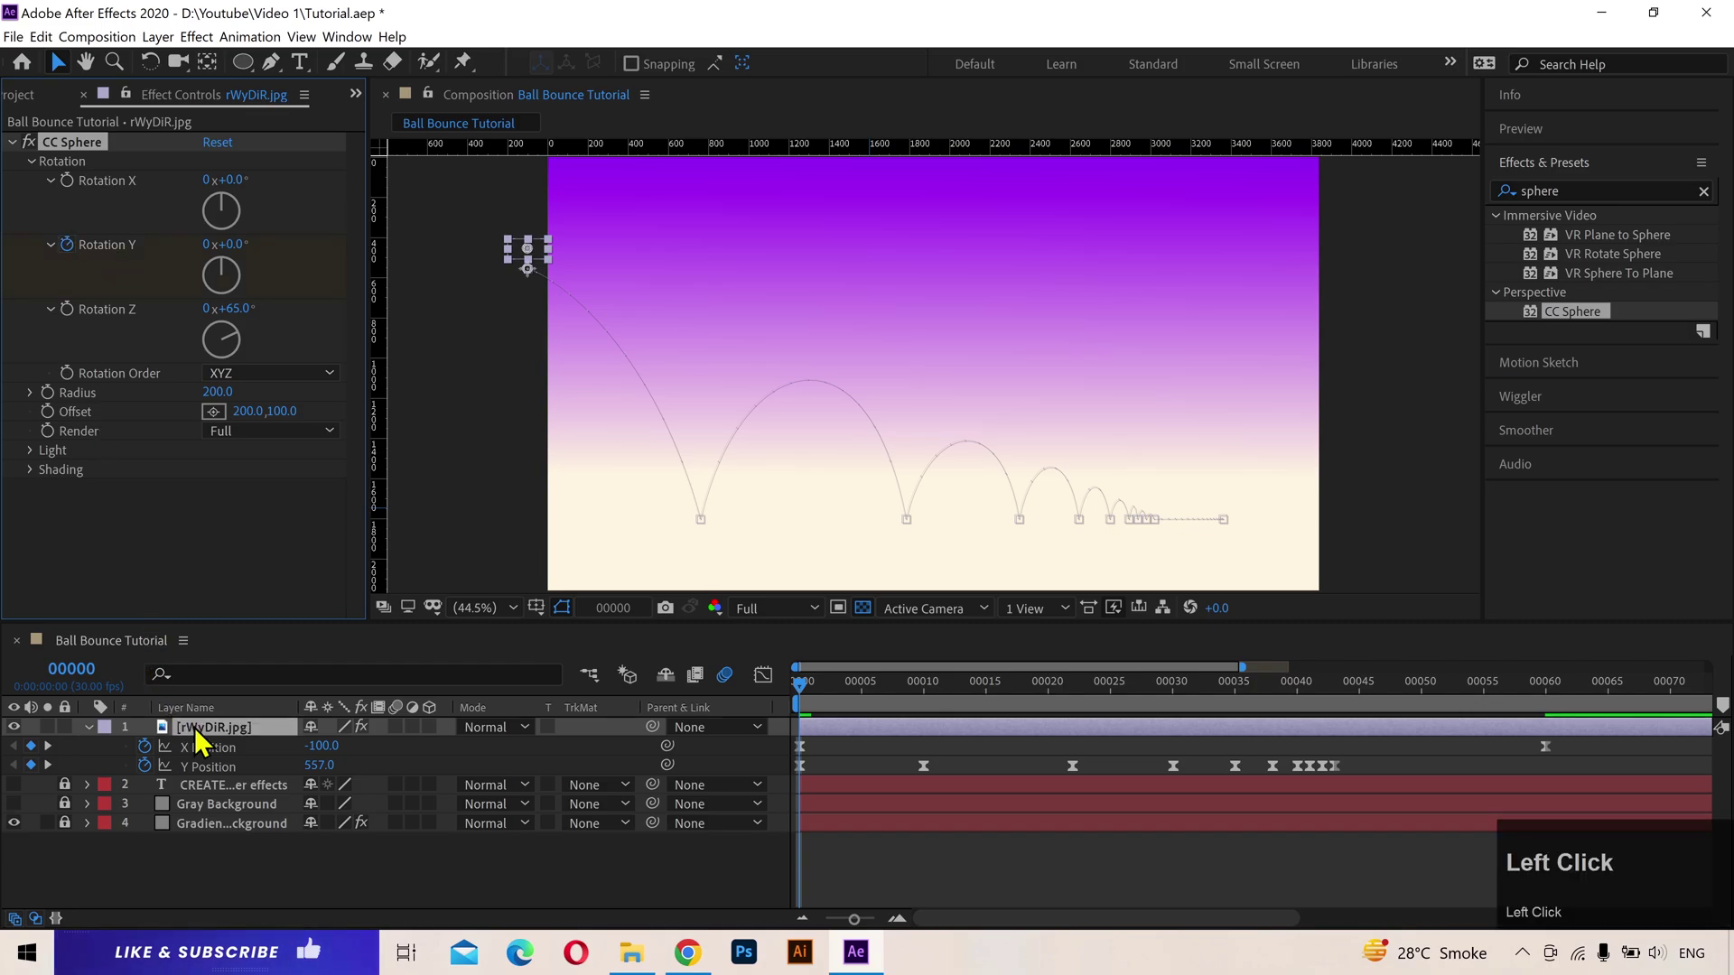
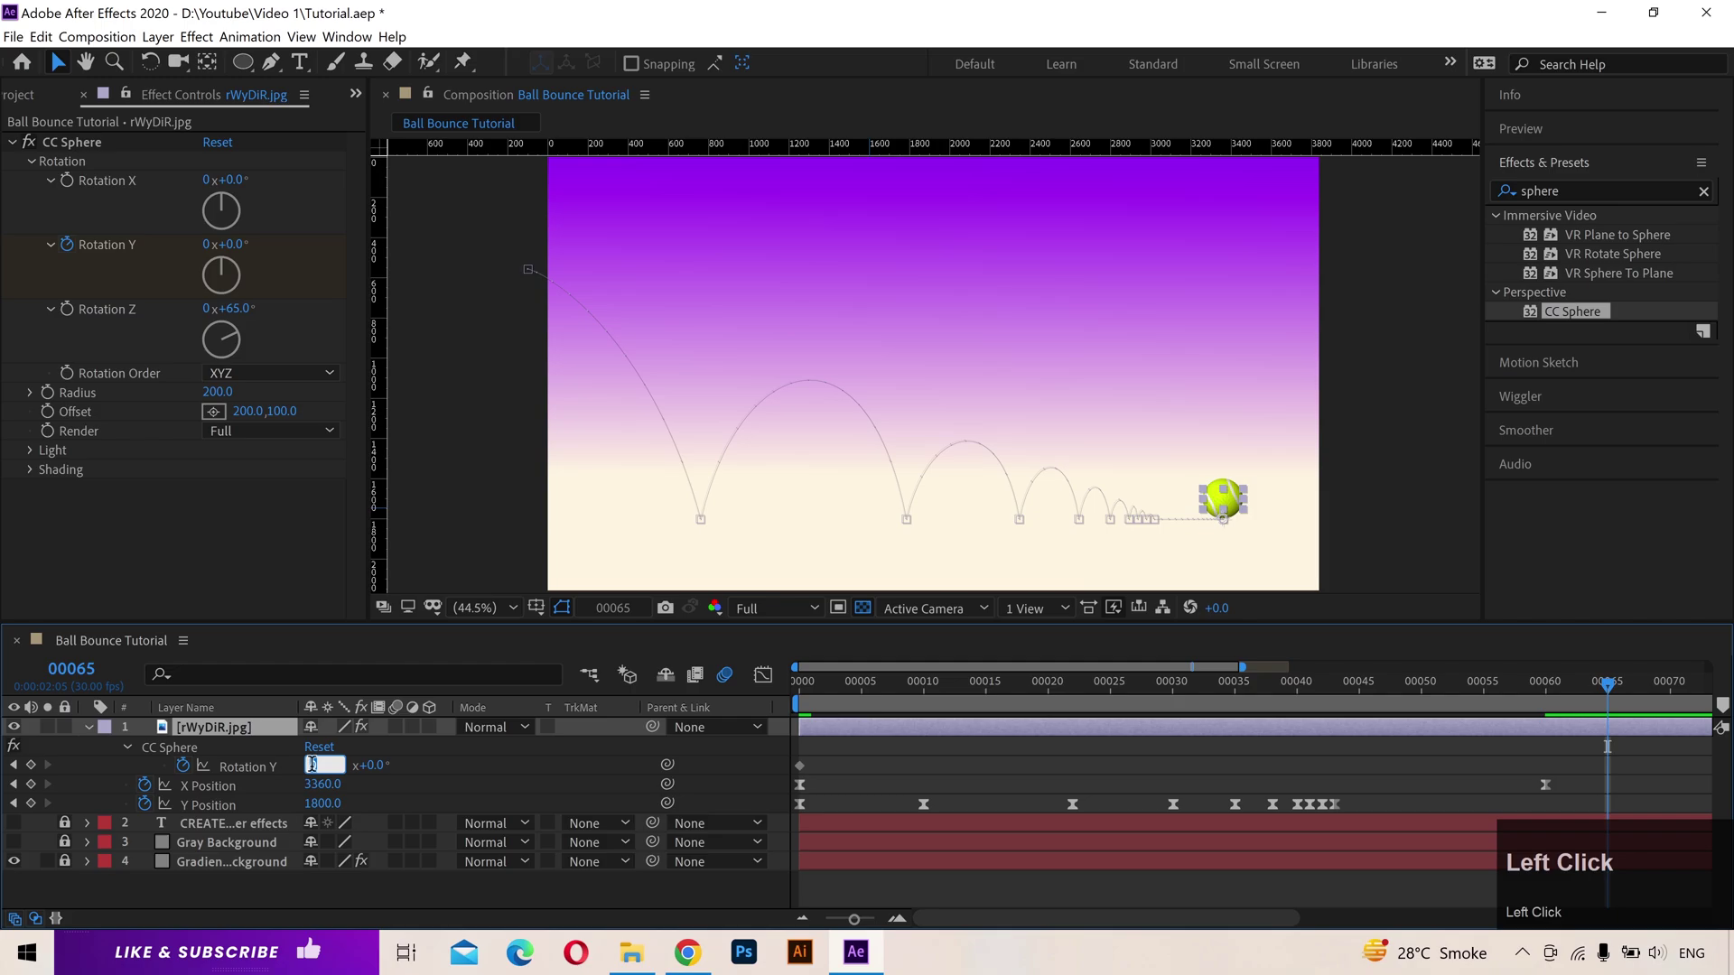
pyautogui.press('3')
pyautogui.press('Return')
pyautogui.press('Page_Down')
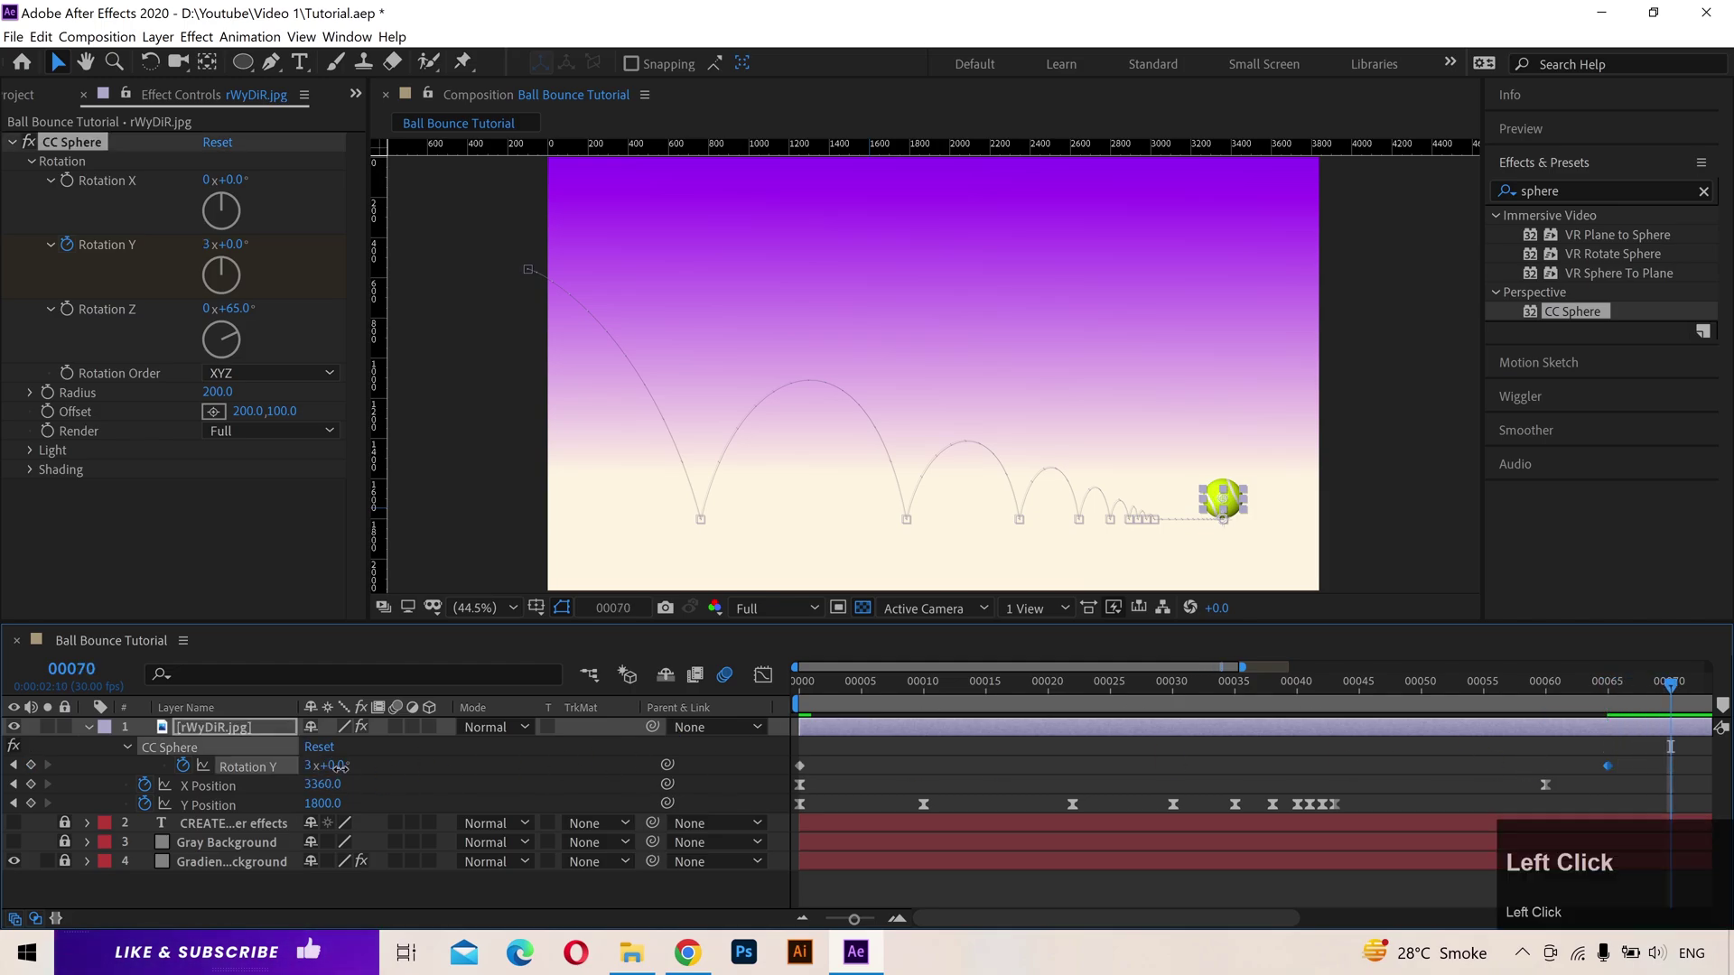
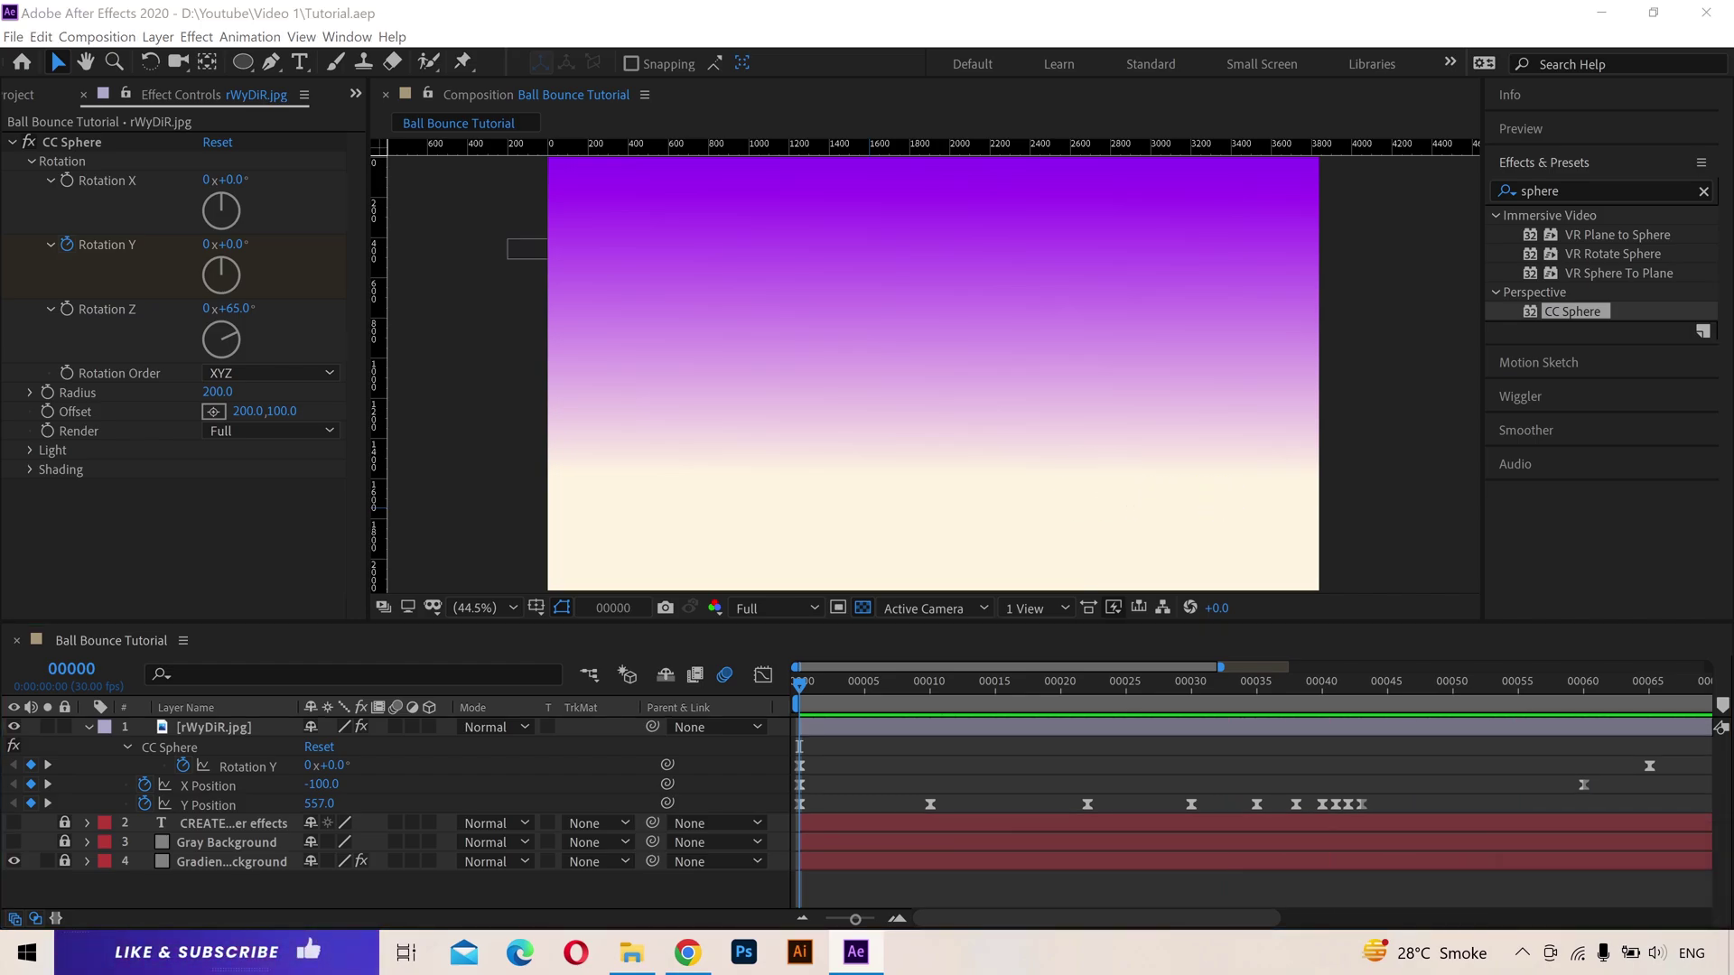
# Step: Scrub through the spin, check the motion curves in the Graph Editor, and return to frame 0
pyautogui.middleClick(197, 823)
pyautogui.moveTo(238, 817); pyautogui.dragTo(781, 697)
pyautogui.click(780, 697)
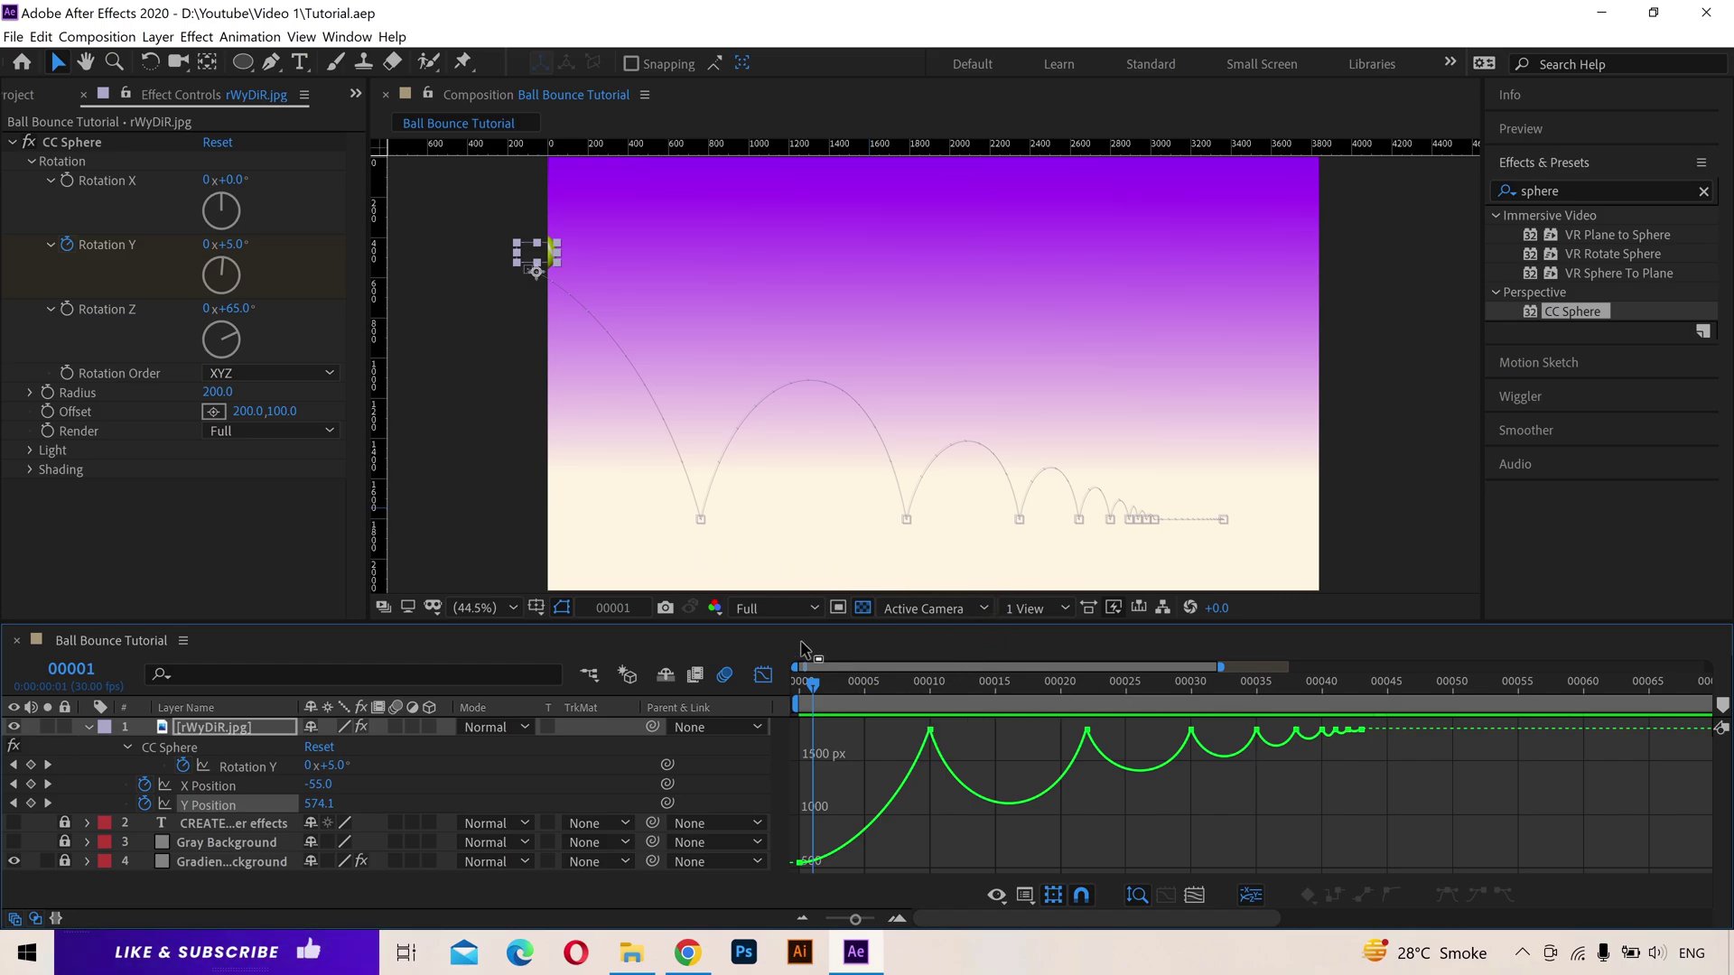
pyautogui.click(846, 848)
pyautogui.moveTo(814, 896); pyautogui.dragTo(913, 886)
pyautogui.middleClick(913, 886)
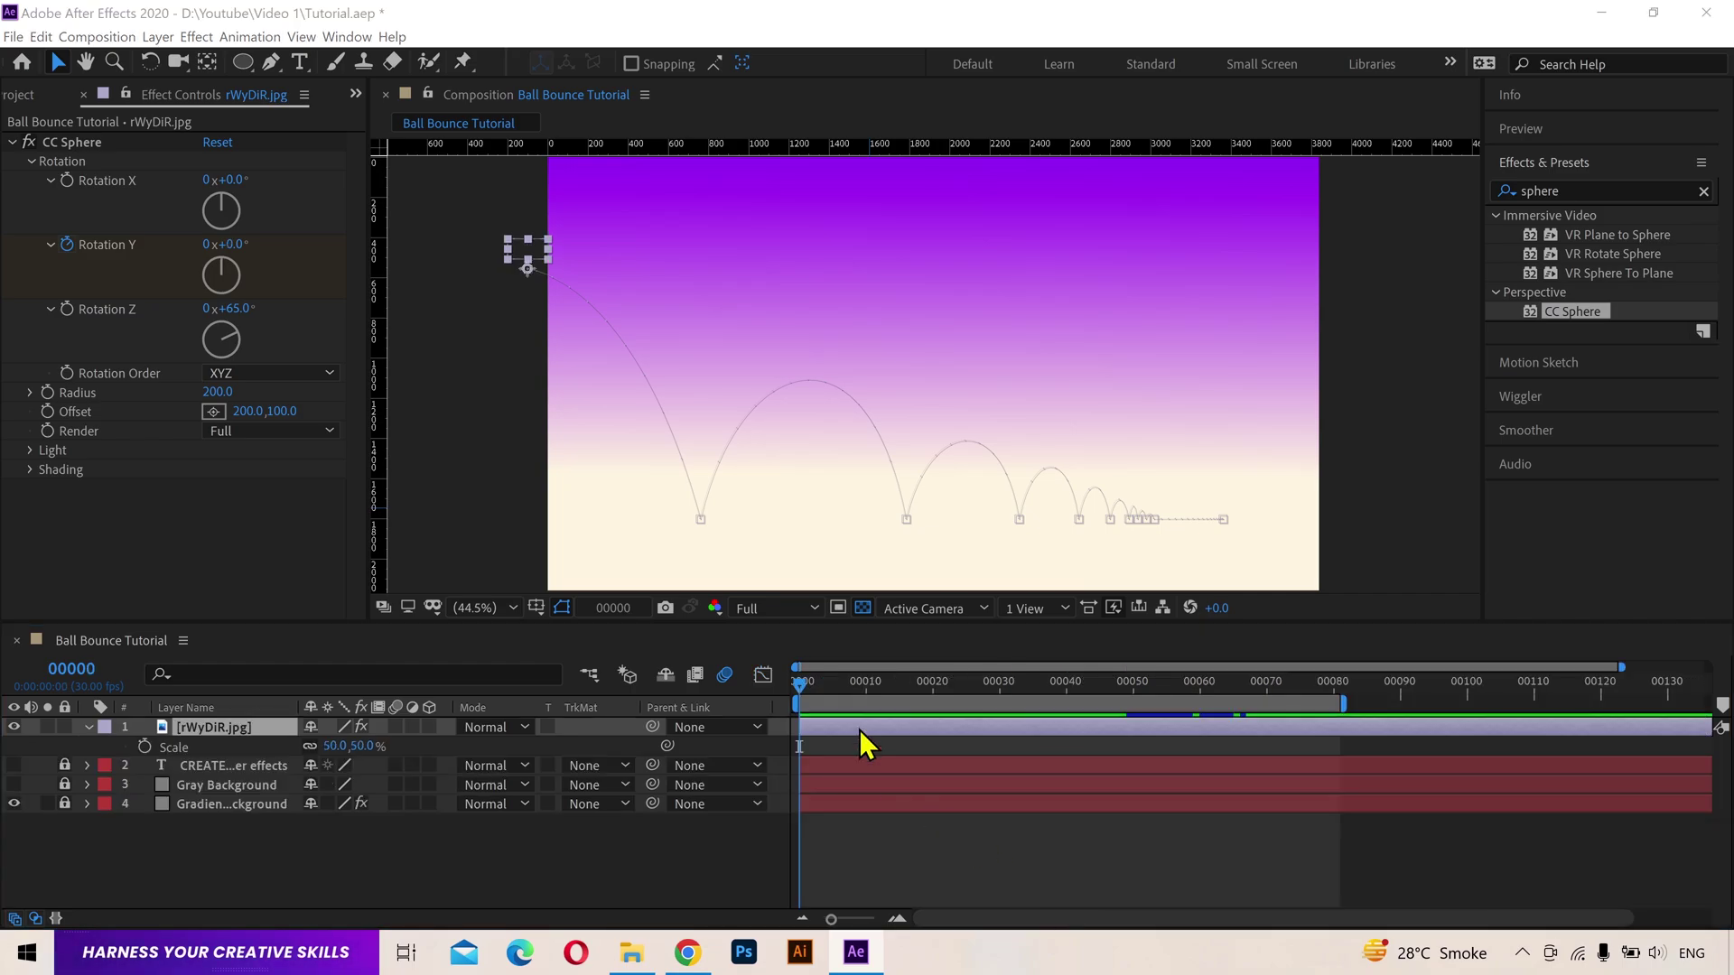
# Step: Move to the first landing and start keyframing the ball's Scale
pyautogui.middleClick(822, 700)
pyautogui.moveTo(823, 701); pyautogui.dragTo(857, 734)
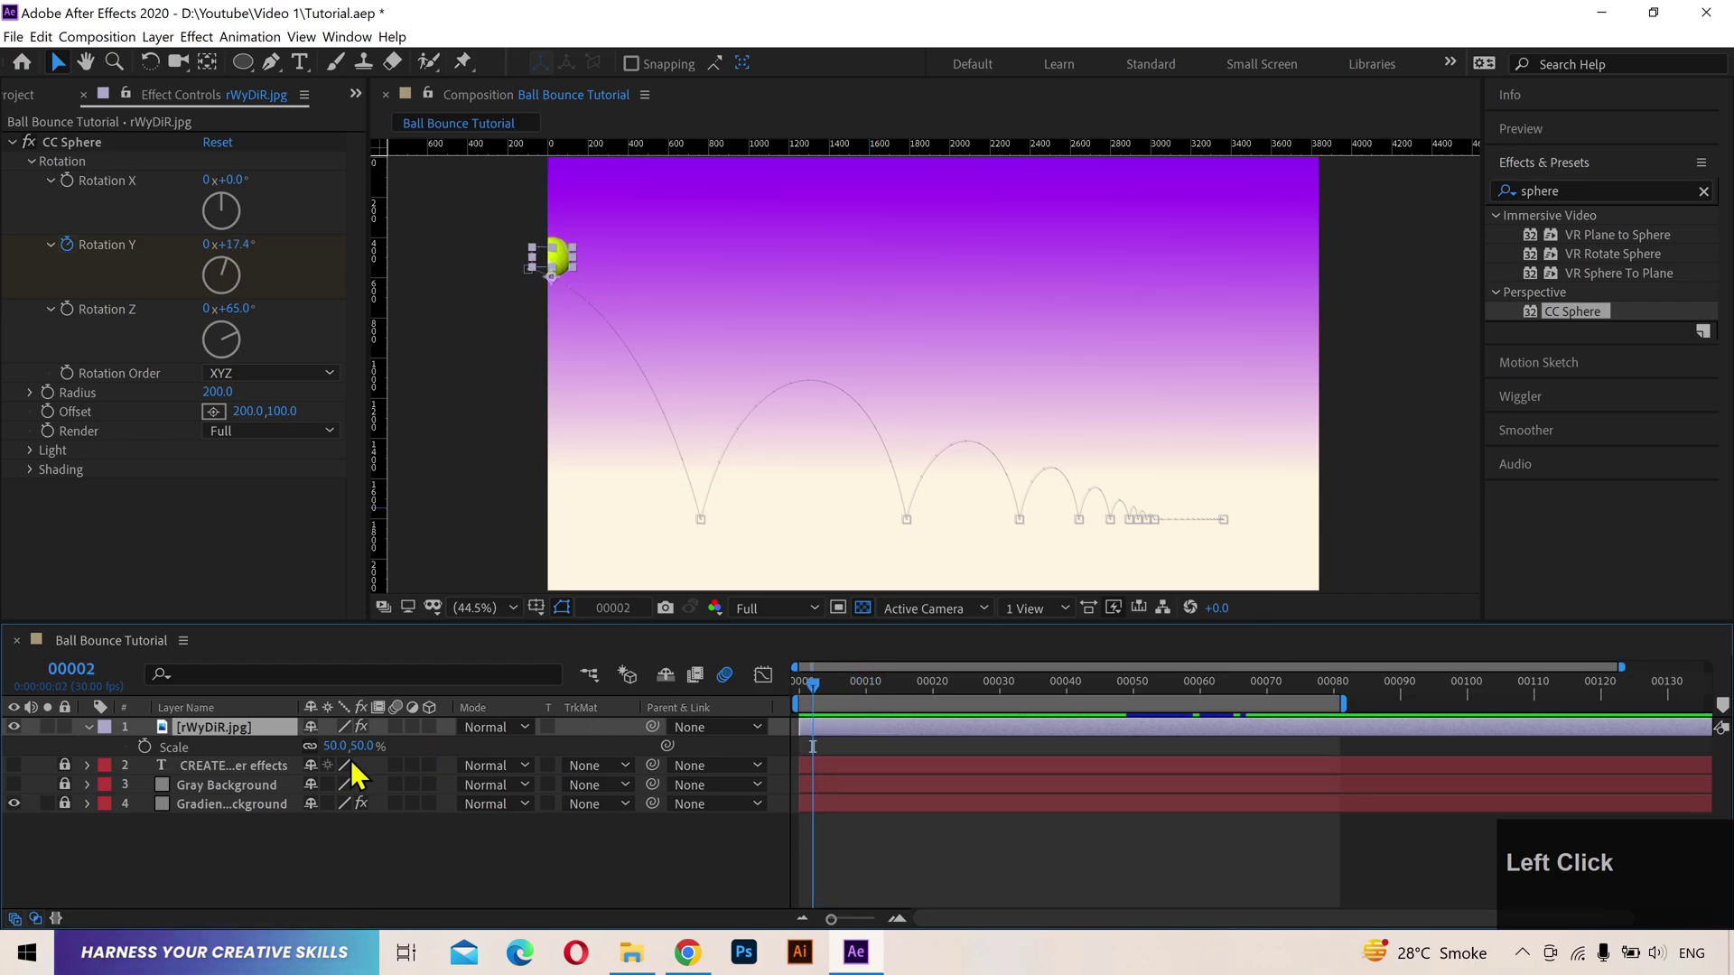
pyautogui.moveTo(328, 762); pyautogui.dragTo(270, 738)
pyautogui.click(271, 738)
pyautogui.press('u')
pyautogui.moveTo(929, 706); pyautogui.dragTo(941, 709)
pyautogui.press('Page_Up')
# Step: Unlink width/height and set the squashed landing Scale to 45×55%
pyautogui.click(344, 832)
pyautogui.write('45')
pyautogui.press('Tab')
pyautogui.write('55')
pyautogui.press('Return')
pyautogui.press('Page_Down')
# Step: Set the stretched Scale 55×45% on the following frame
pyautogui.click(344, 833)
pyautogui.write('55')
pyautogui.press('Caps_Lock')
pyautogui.press('Tab')
pyautogui.write('45')
pyautogui.press('Return')
pyautogui.press('Page_Down')
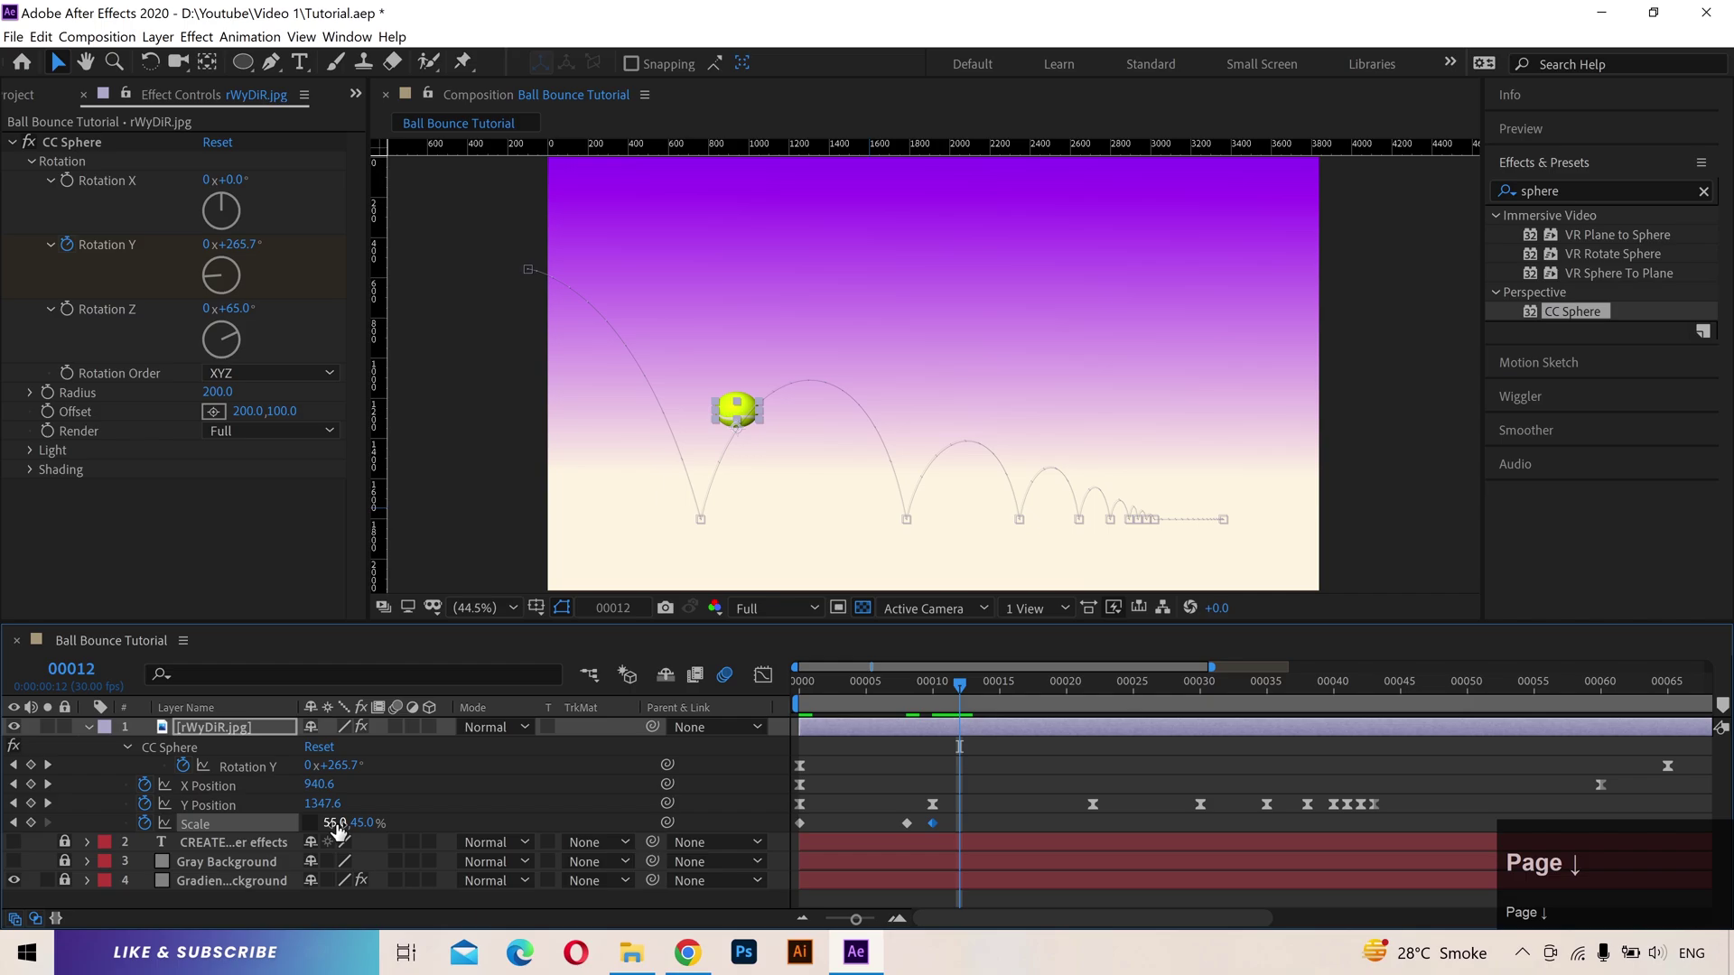
# Step: Add another 45×55% squash keyframe and scrub back to frame 10
pyautogui.press('Page_Down')
pyautogui.write('45')
pyautogui.press('Tab')
pyautogui.write('55')
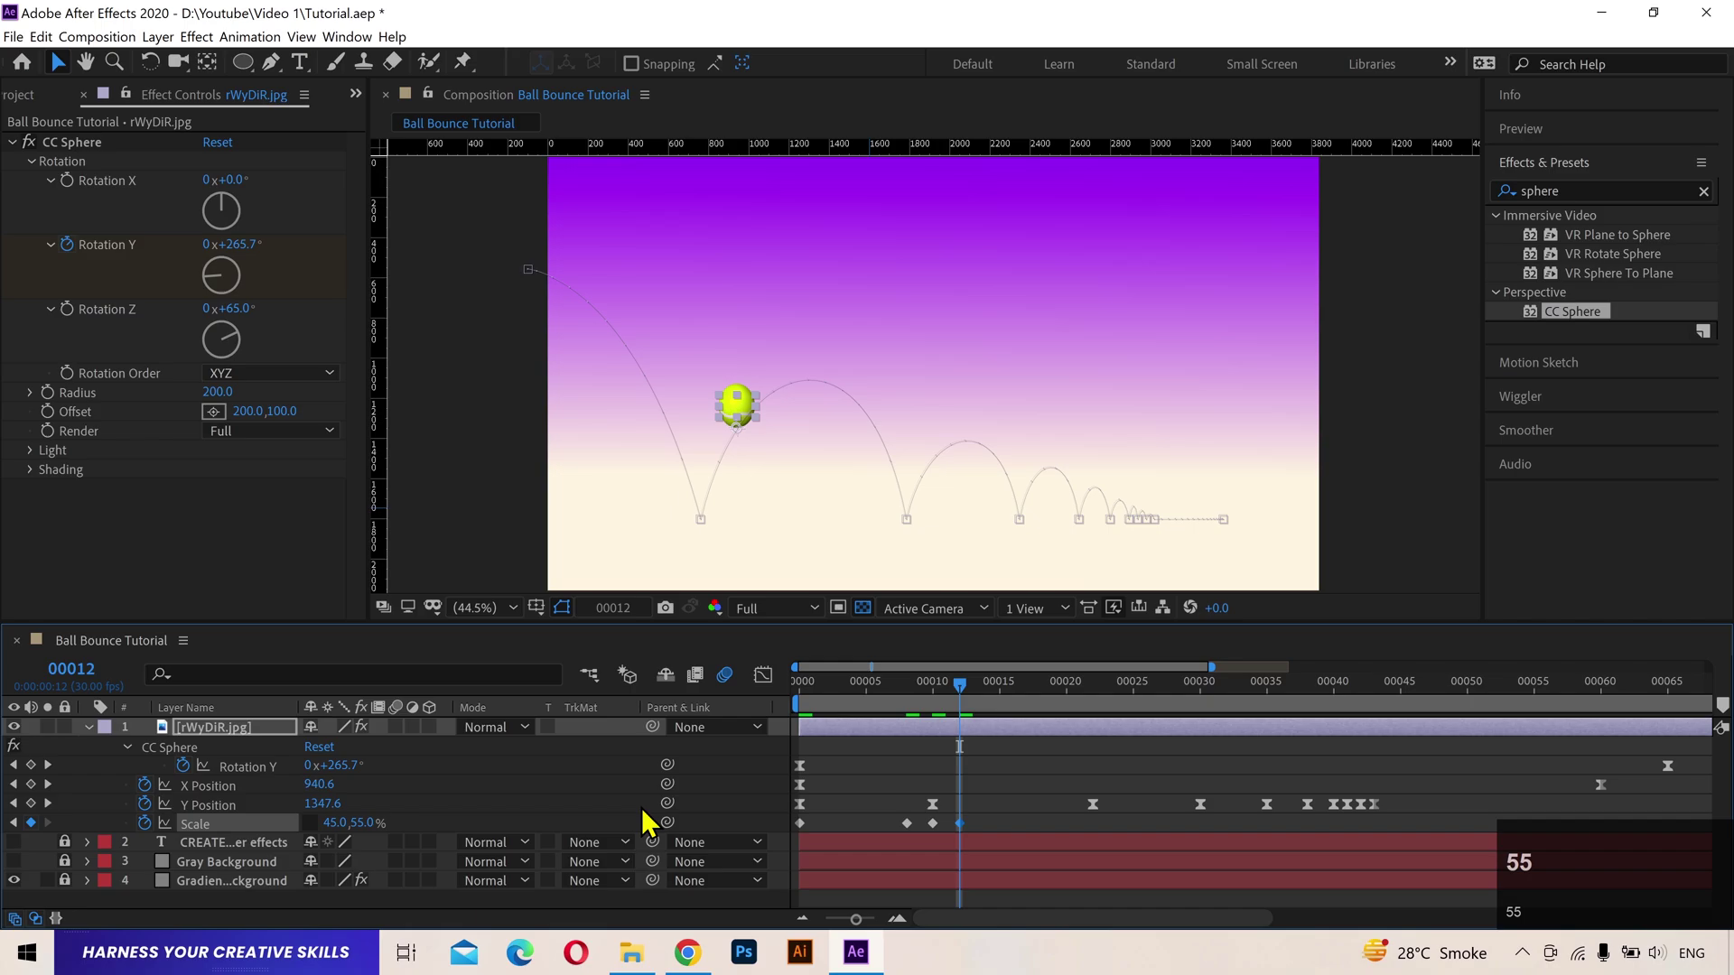
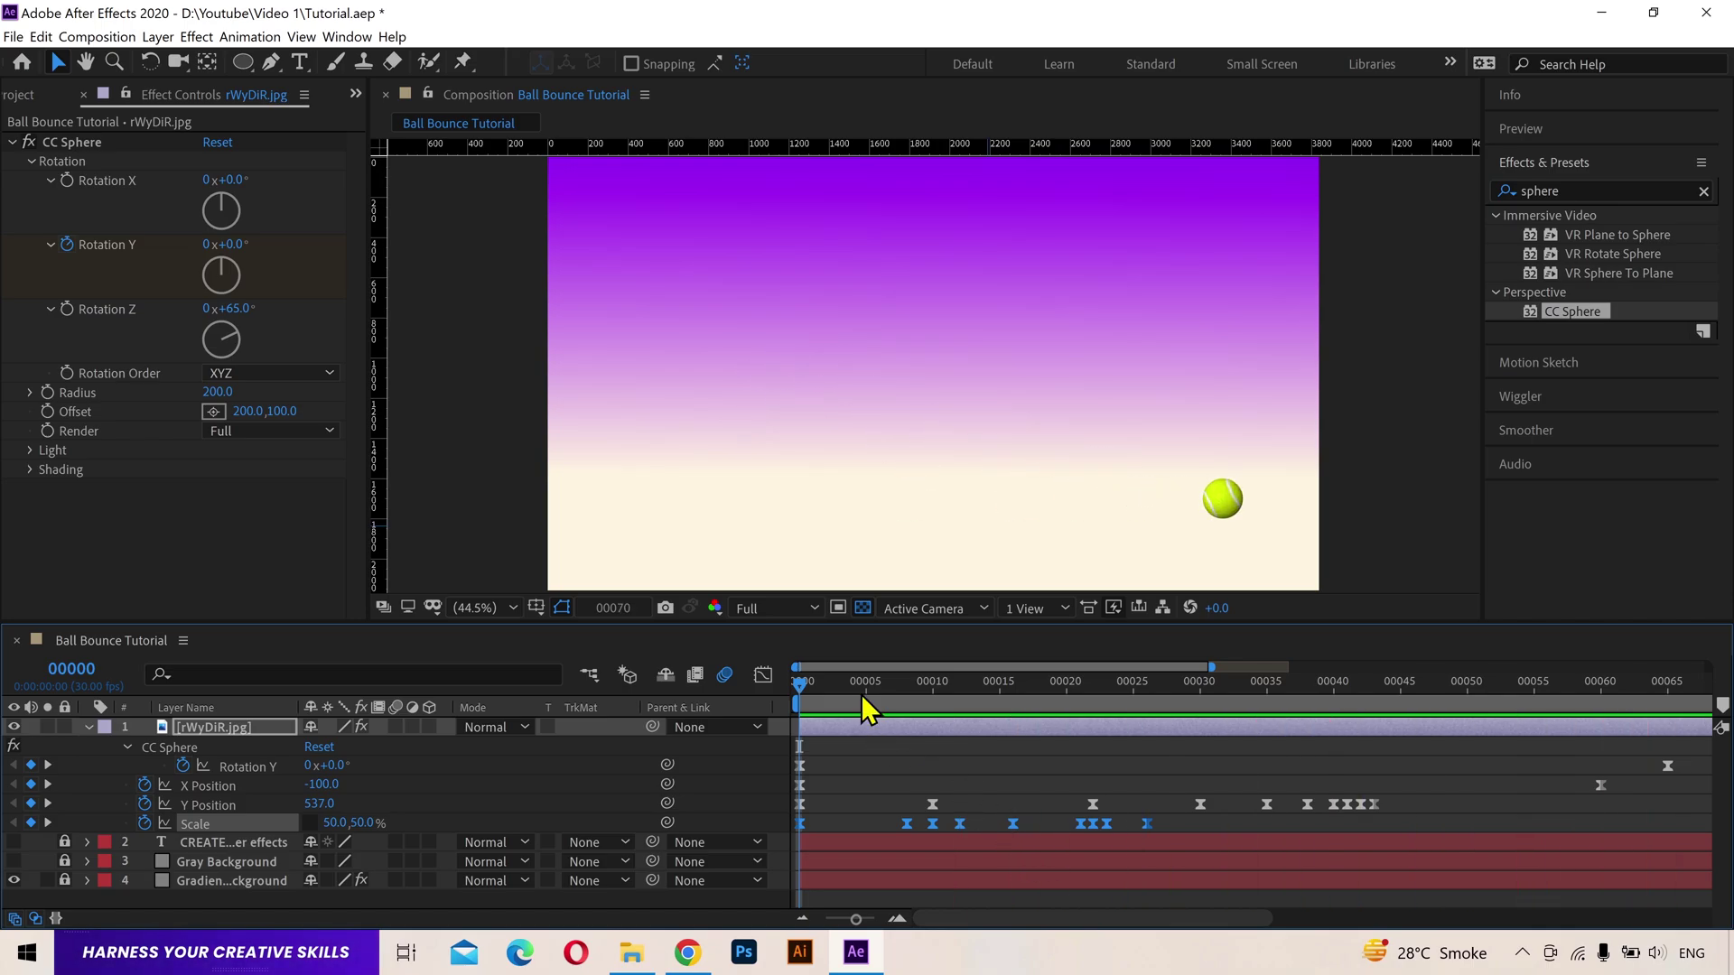
pyautogui.moveTo(869, 696); pyautogui.dragTo(946, 709)
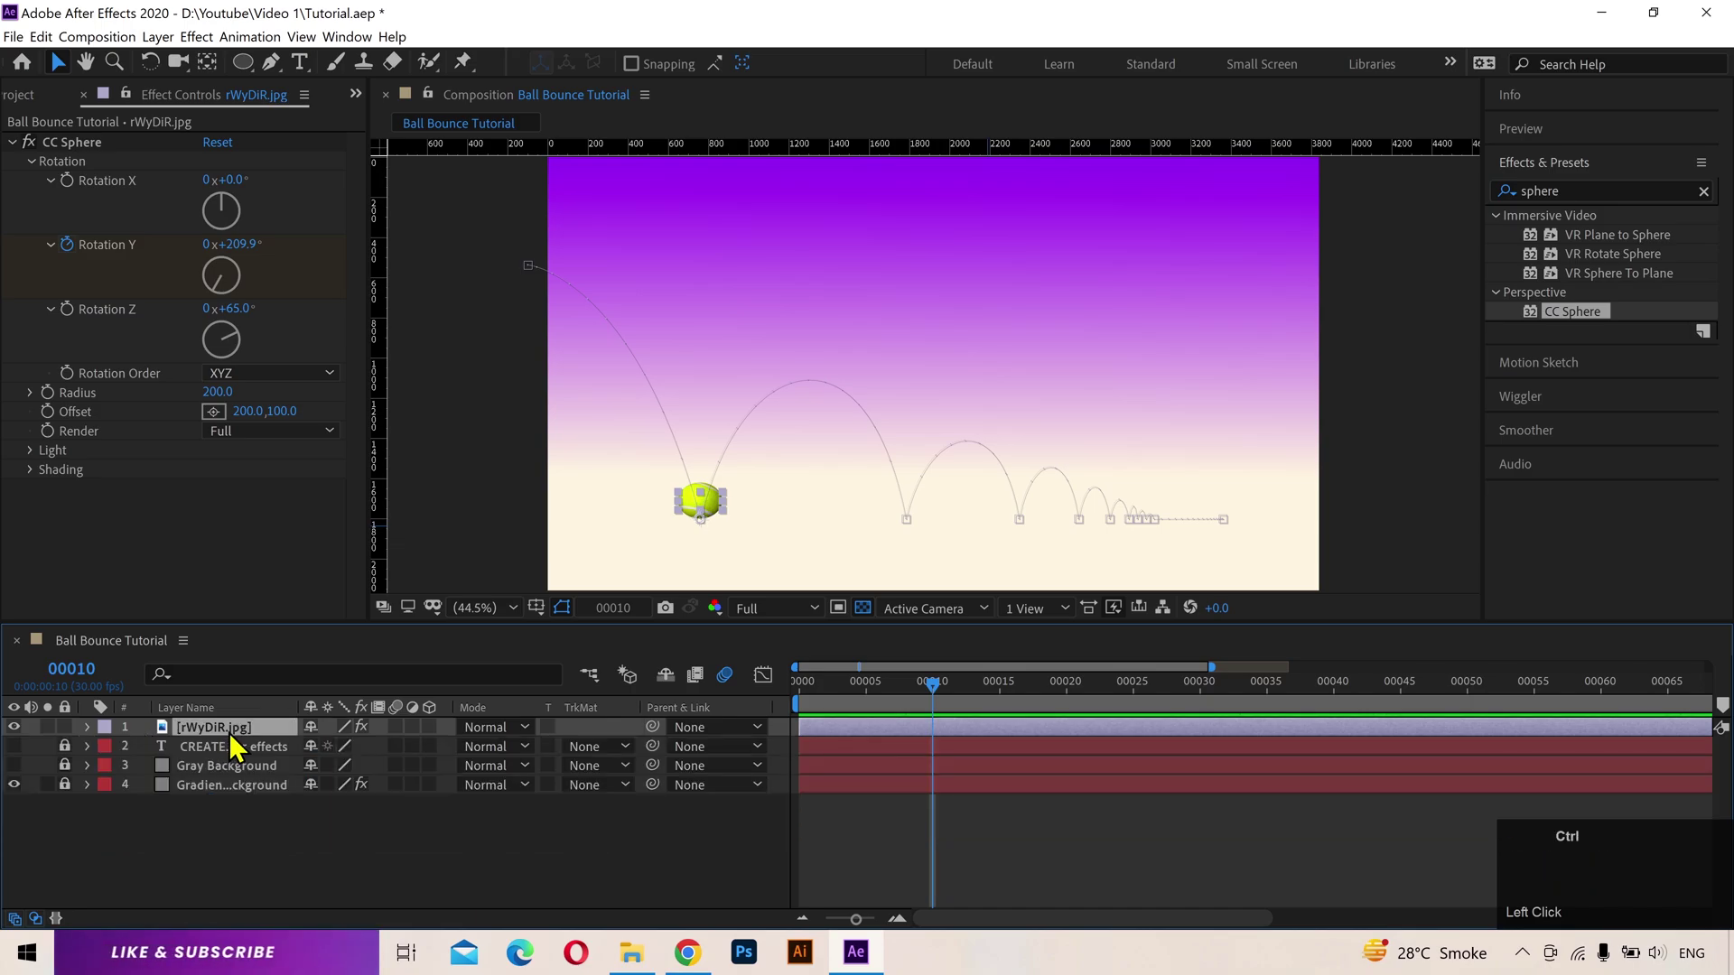
# Step: Duplicate the ball layer and pre-compose the copy as a composition named Shadow
pyautogui.press('ctrl+d')
pyautogui.rightClick(242, 749)
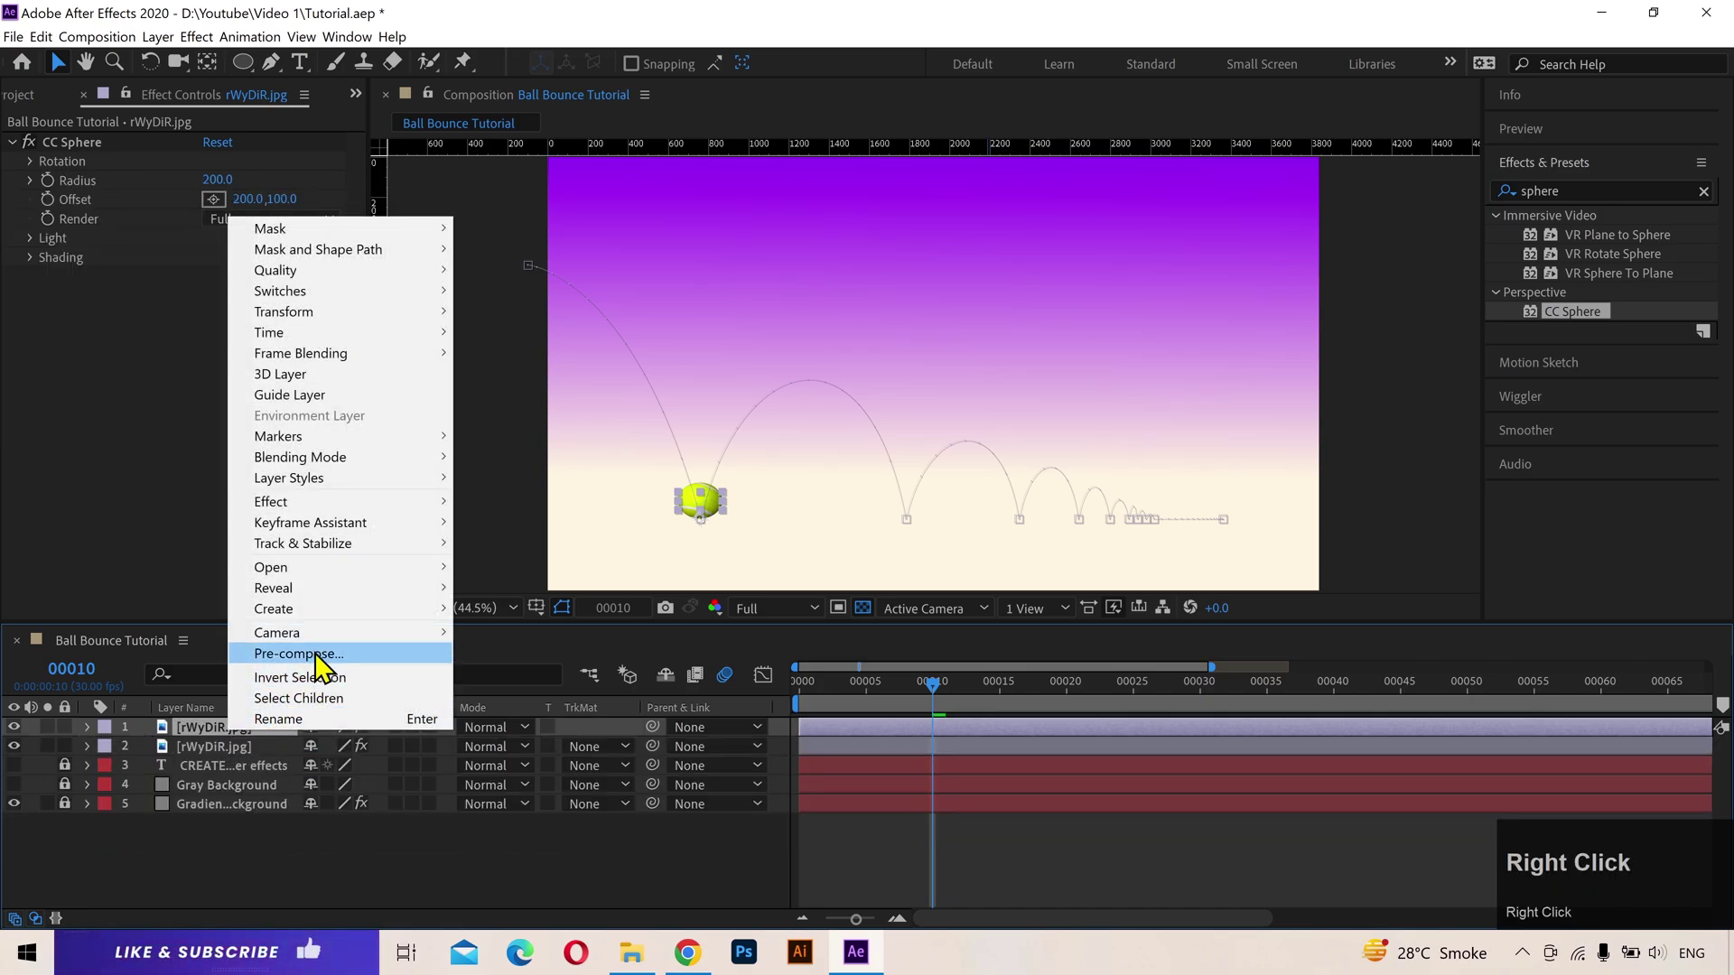
pyautogui.click(328, 669)
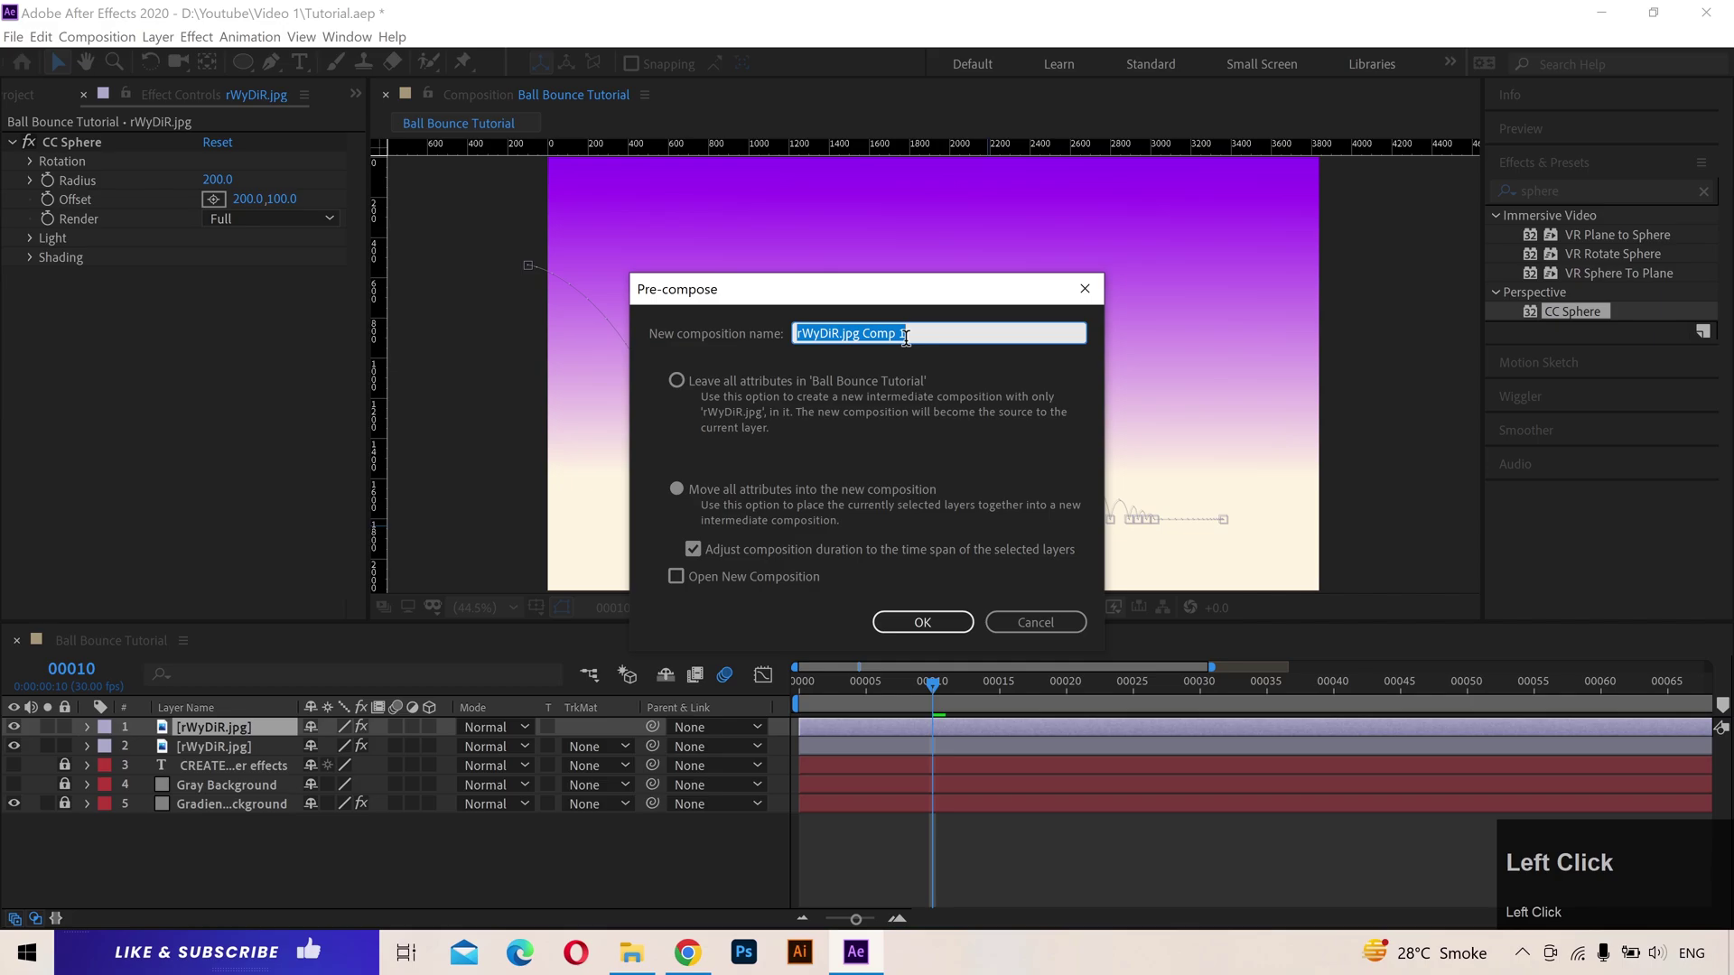
pyautogui.write('hadow')
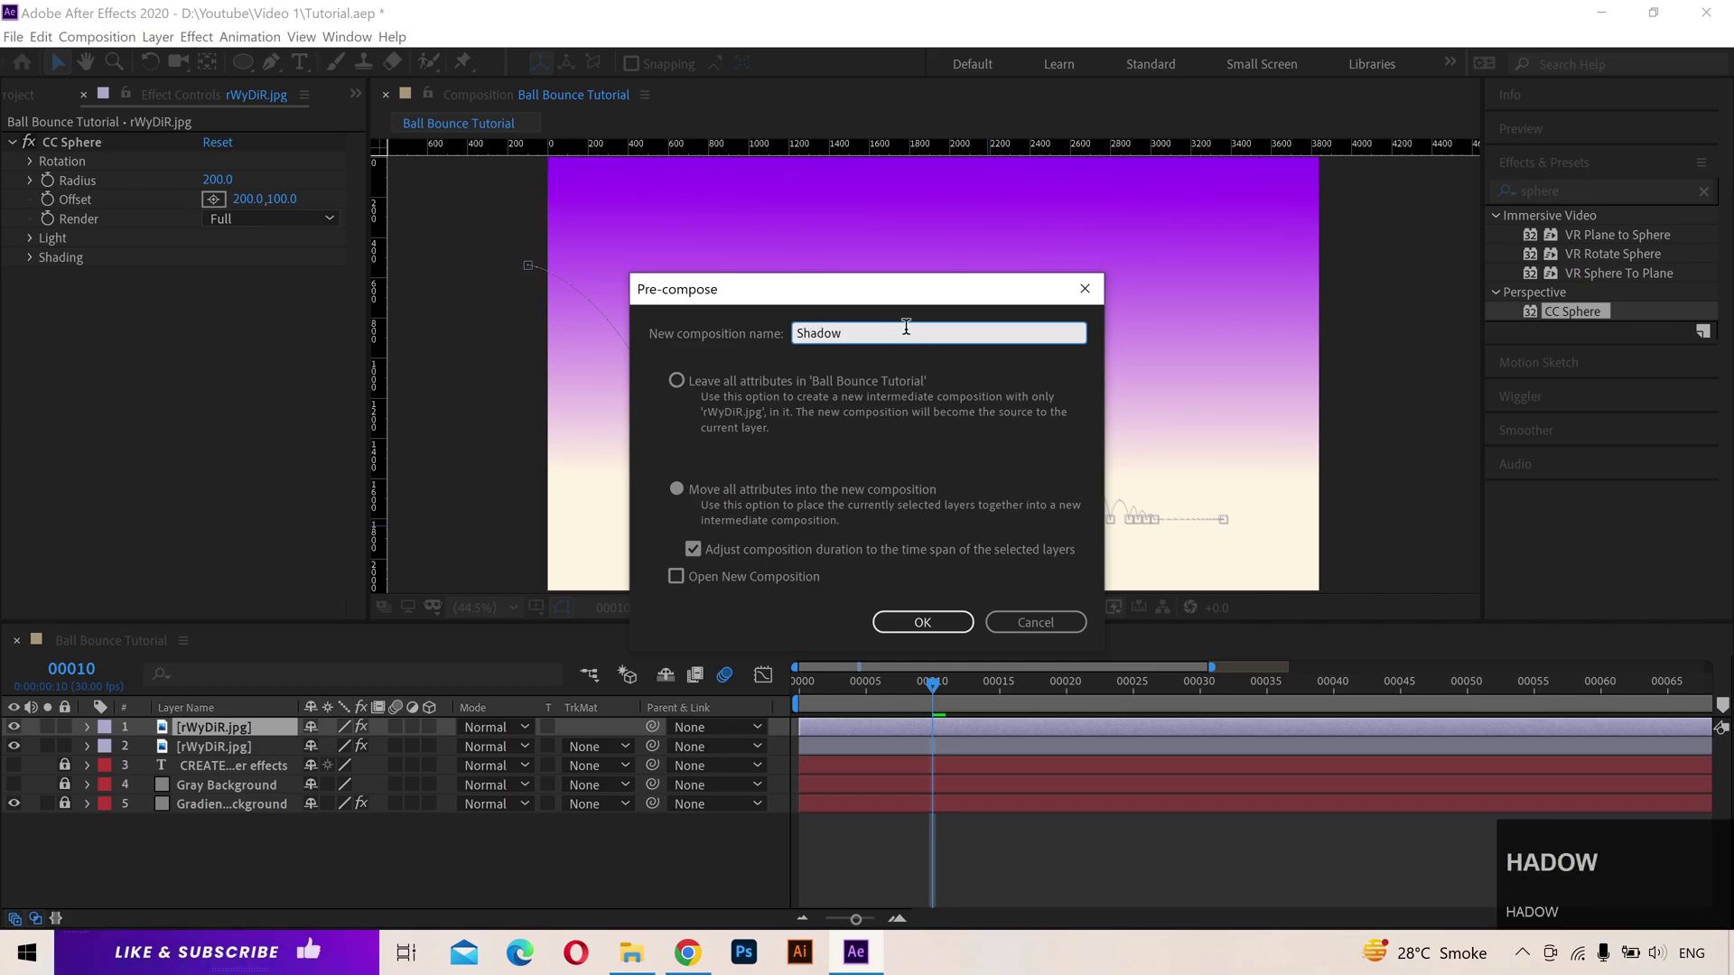
pyautogui.click(840, 501)
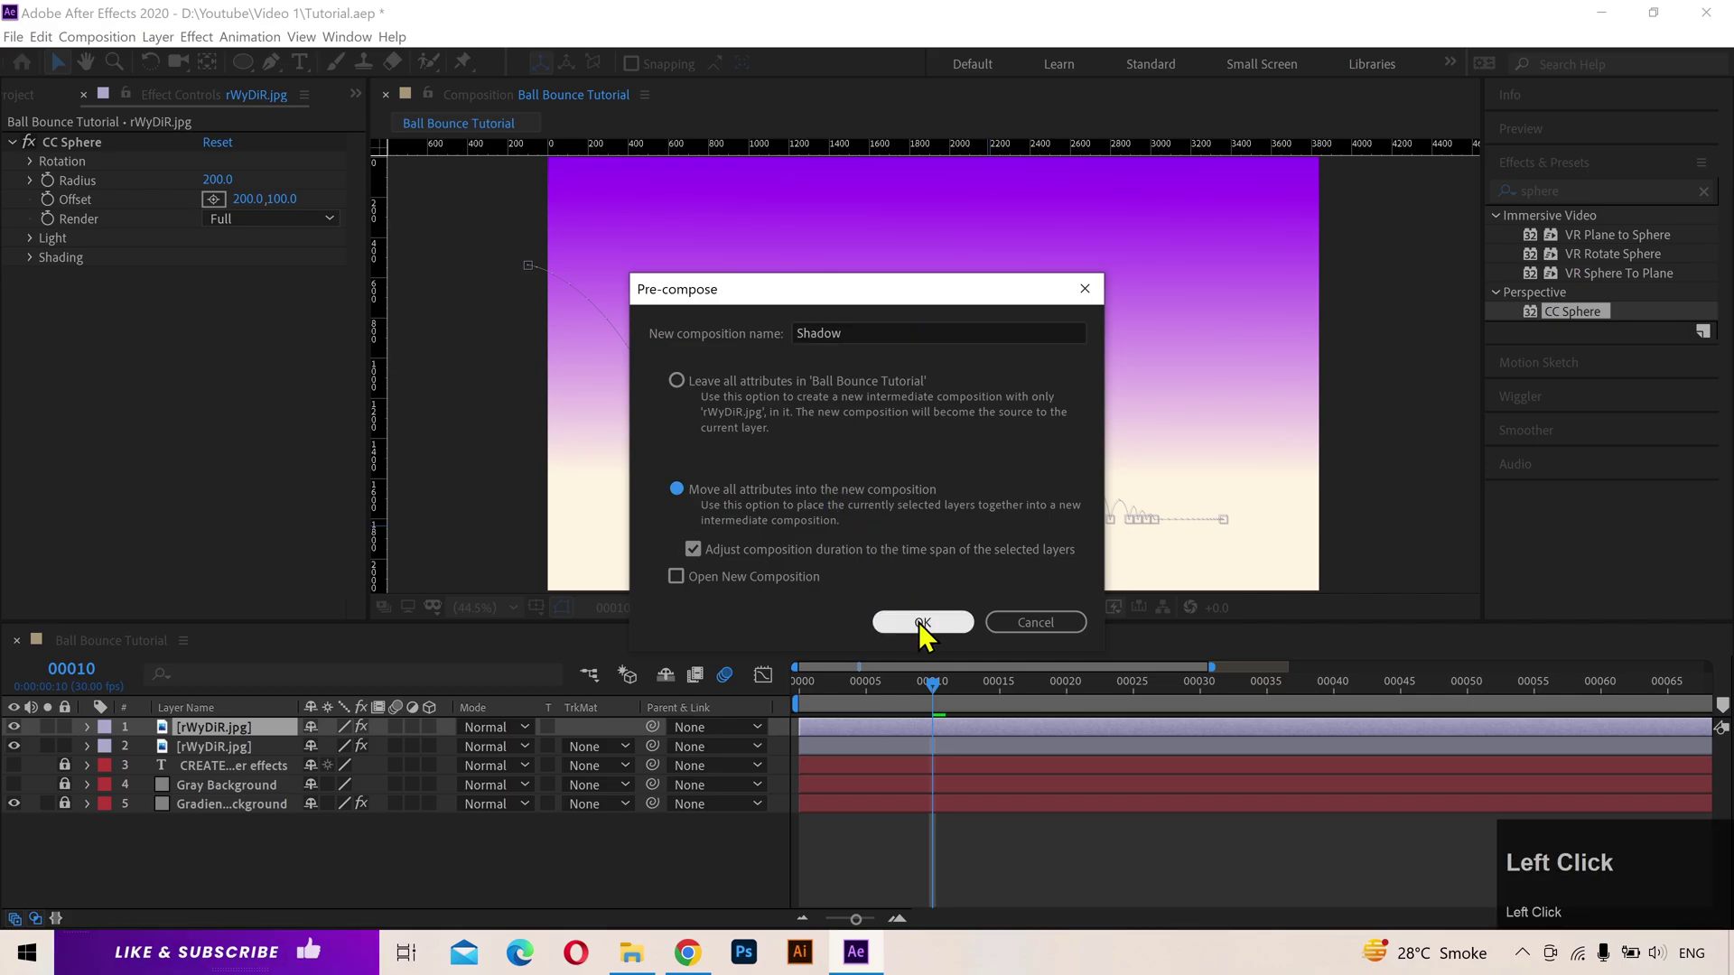
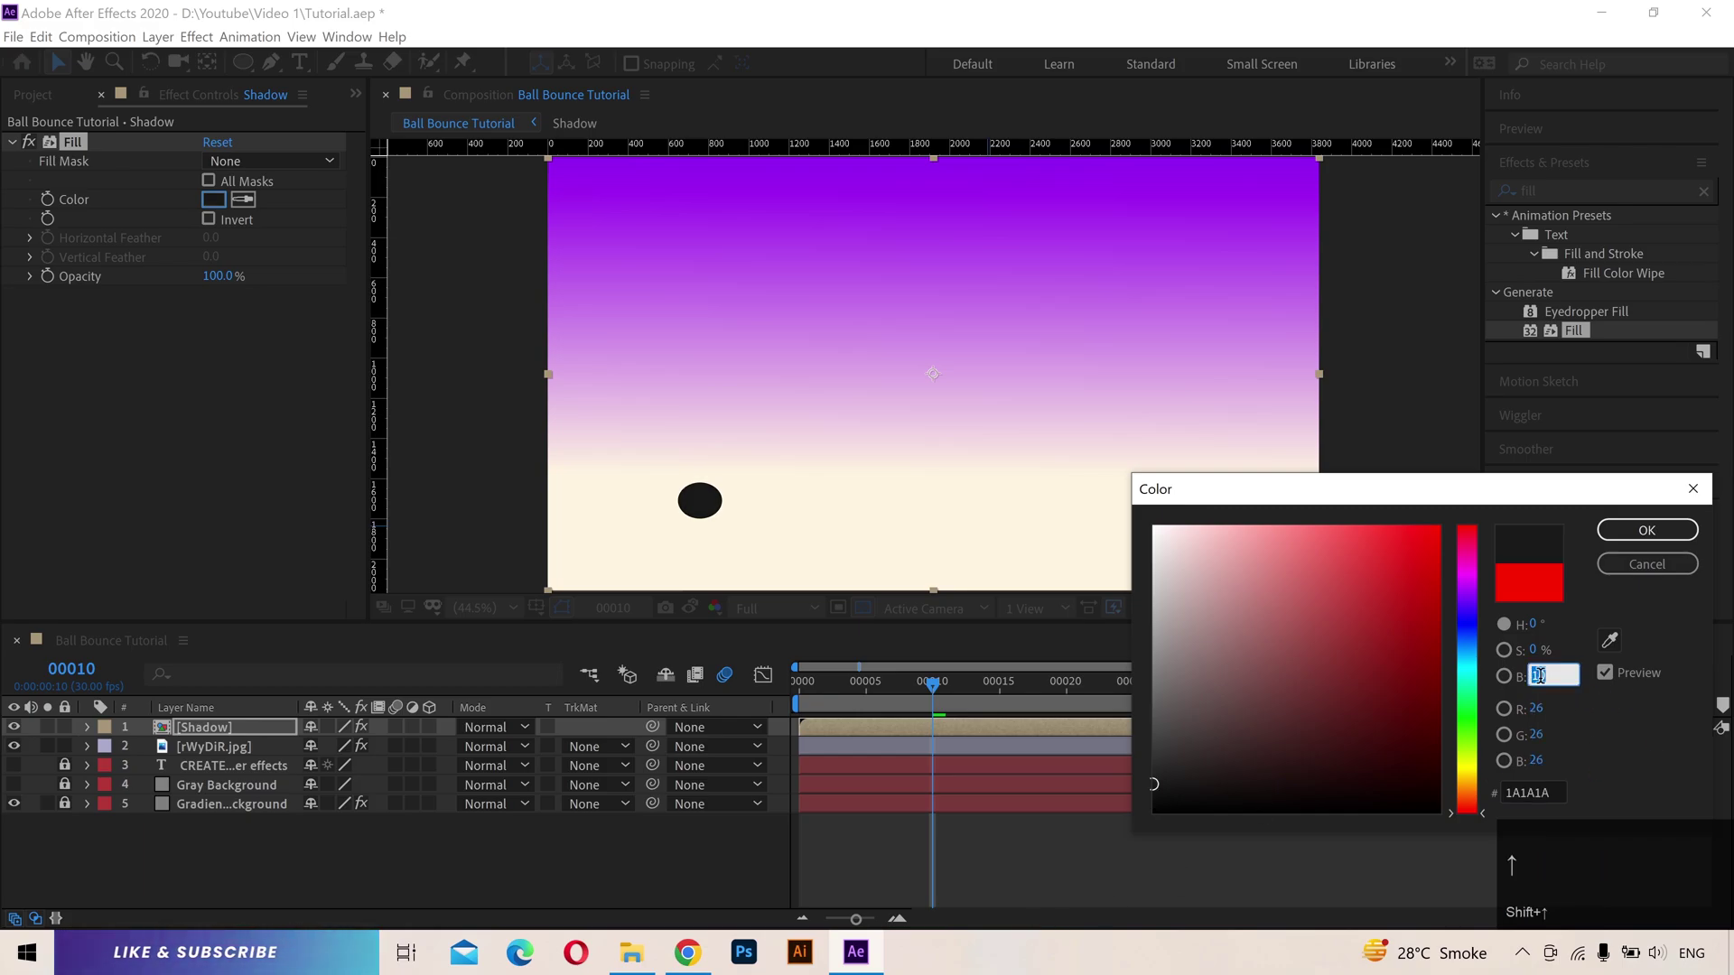
# Step: Fill the Shadow near-black, nudge it into place under the ball, and preview the bounce
pyautogui.click(1676, 543)
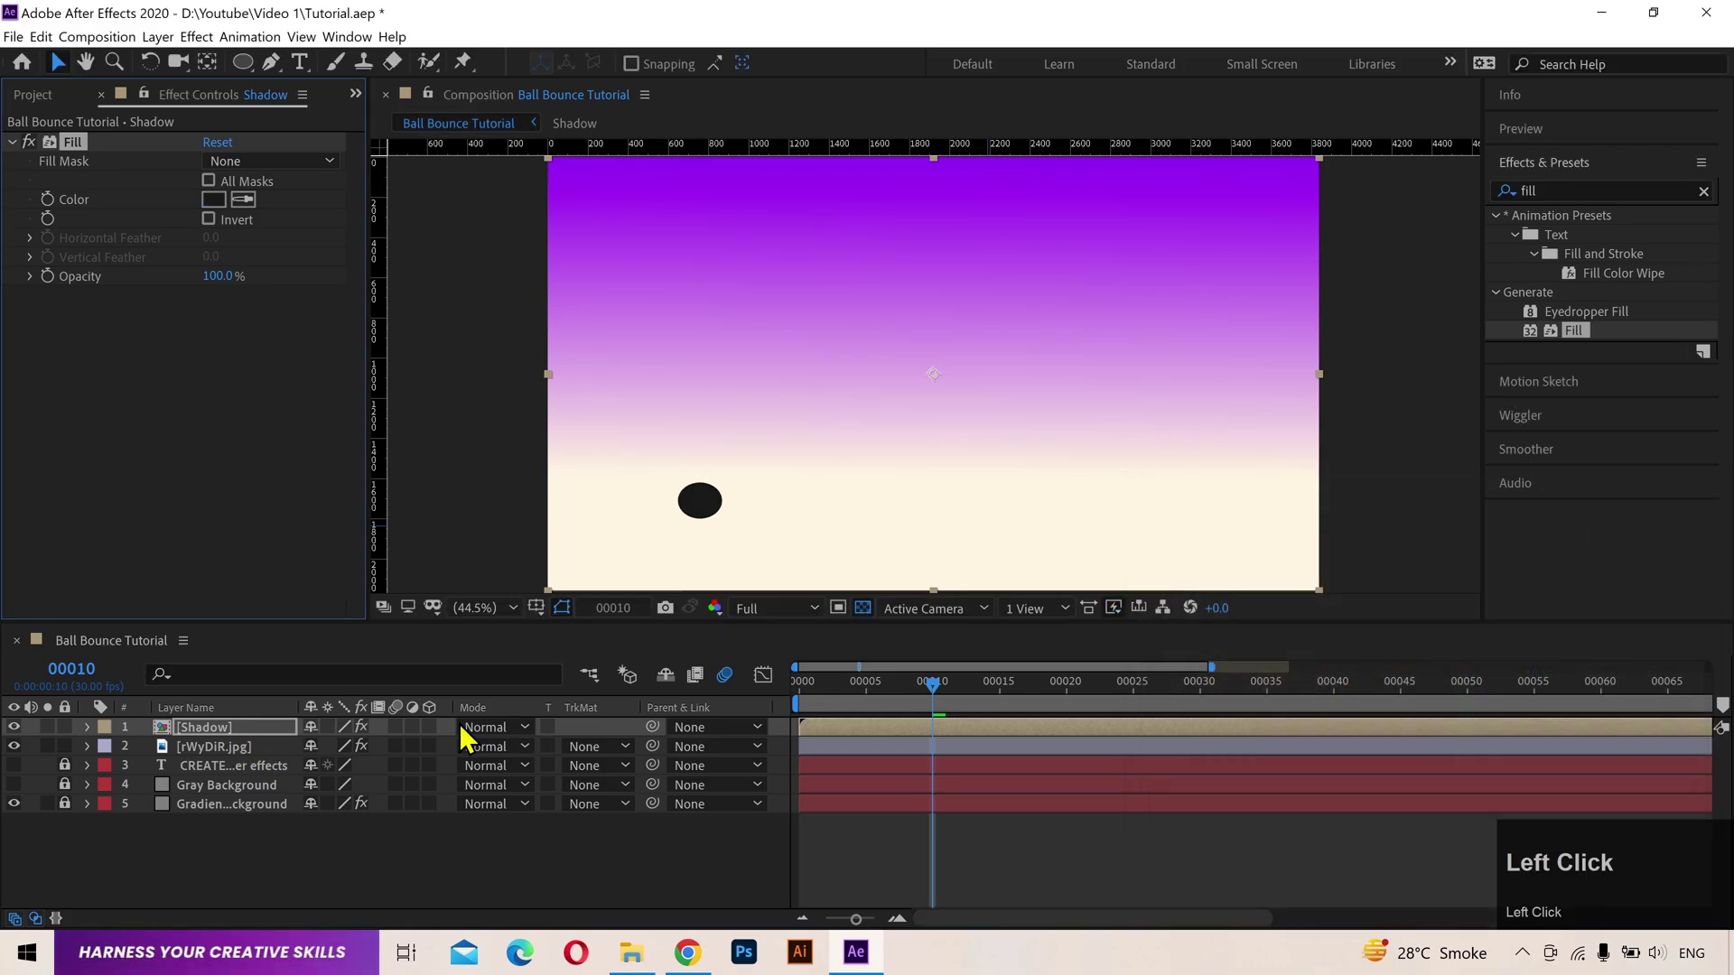
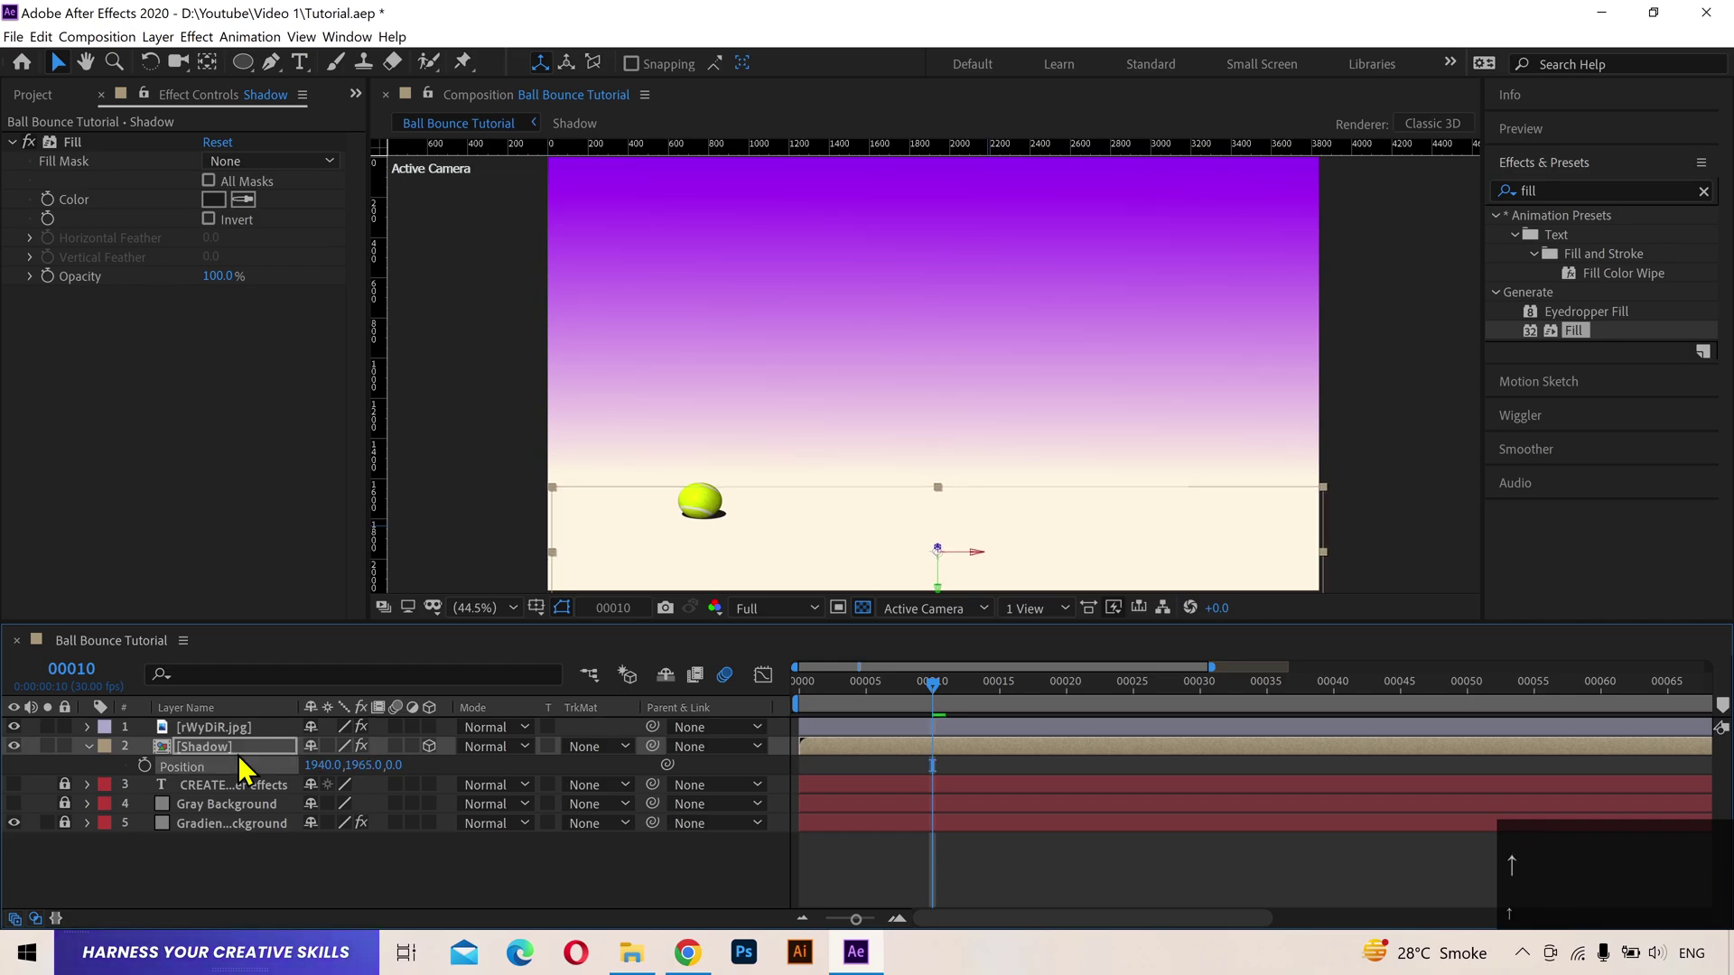
pyautogui.press('Right')
pyautogui.press('Down')
pyautogui.press('Right')
pyautogui.press('Up')
pyautogui.press('Down')
pyautogui.click(885, 698)
pyautogui.press('space')
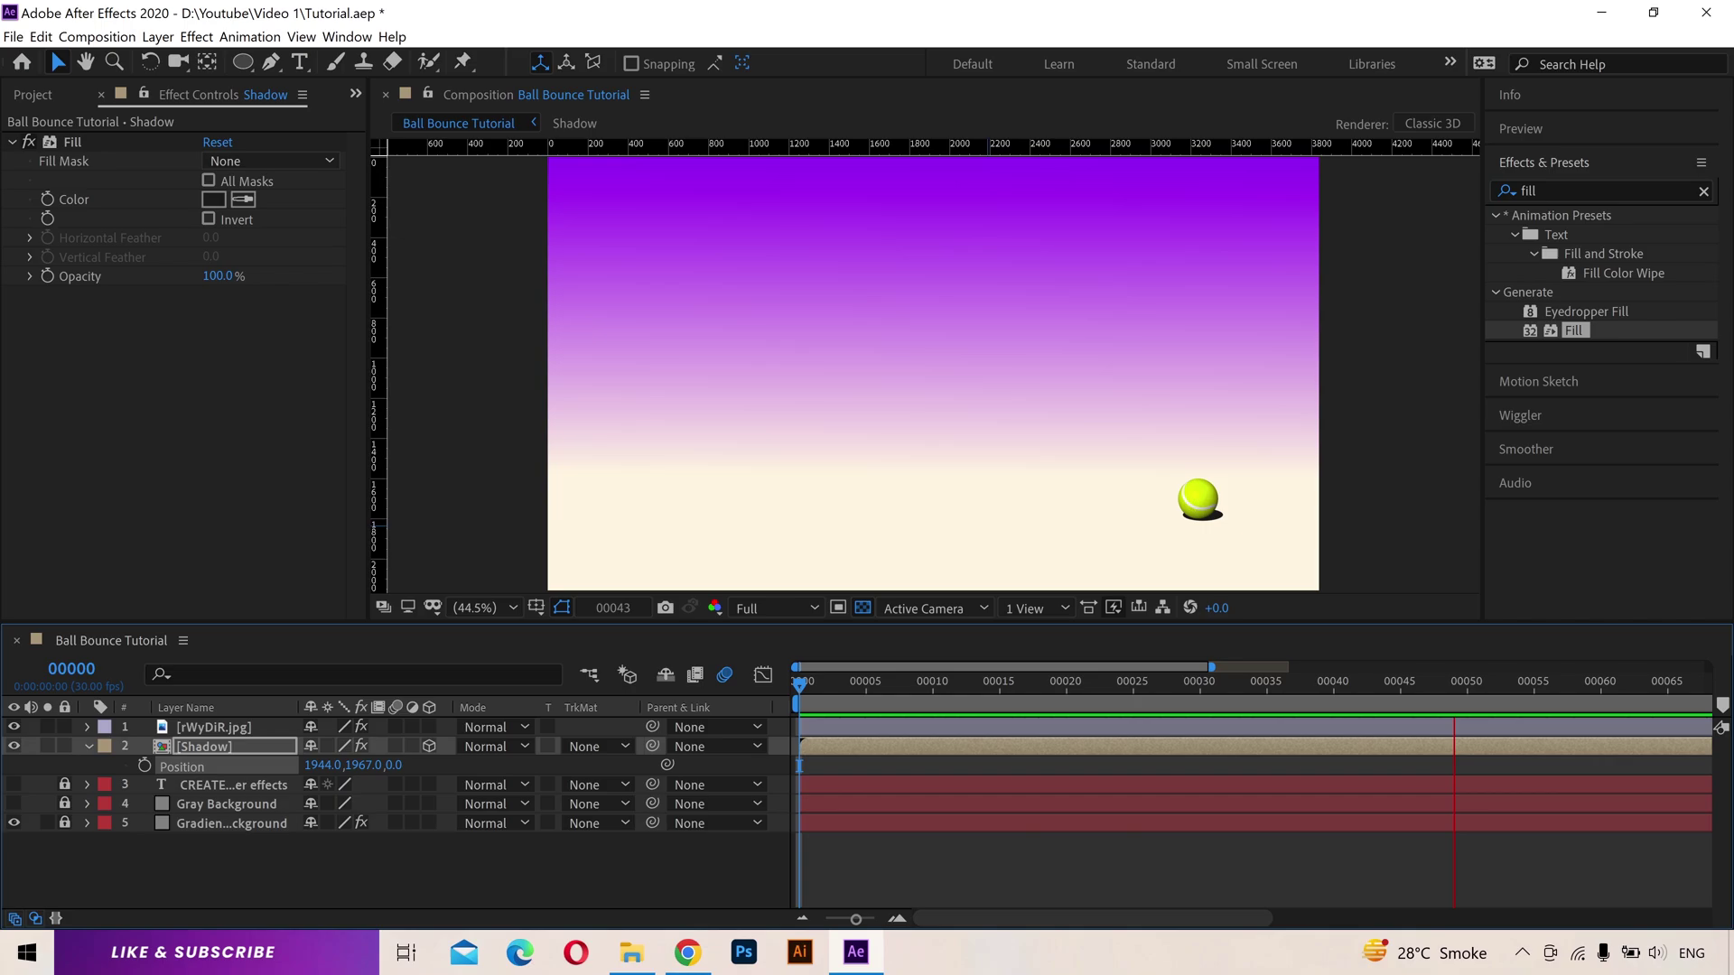
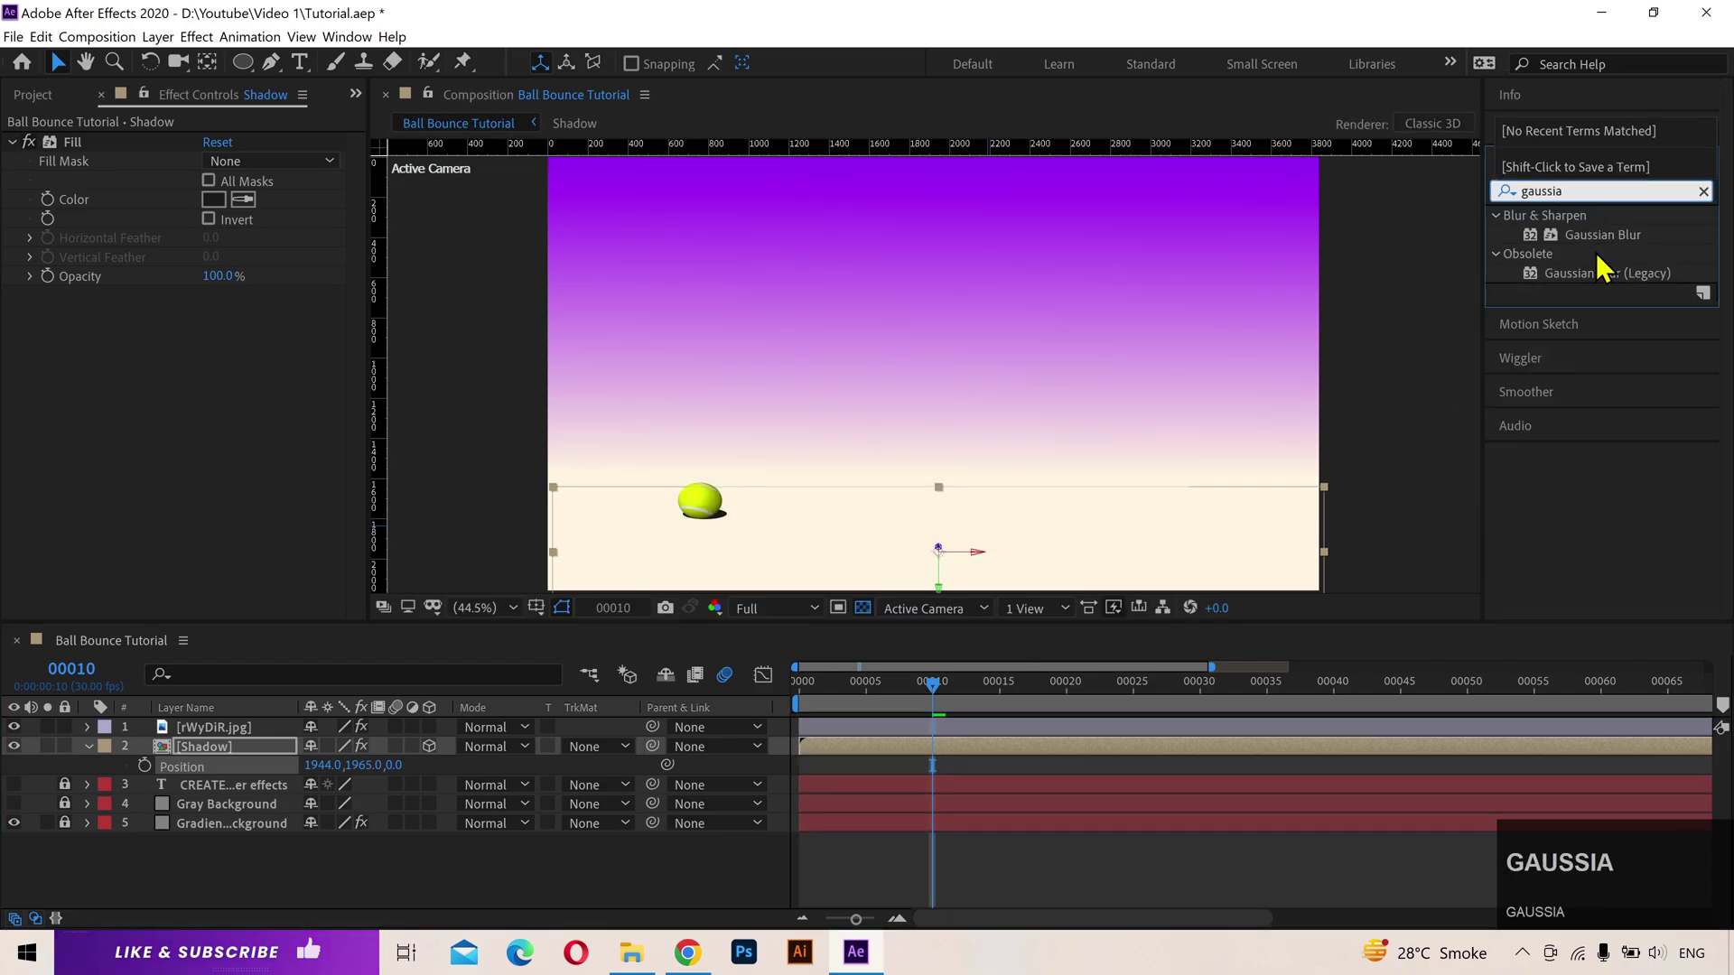
# Step: Apply Gaussian Blur (Legacy) to Shadow and set Blurriness to 70
pyautogui.moveTo(1609, 290); pyautogui.dragTo(61, 328)
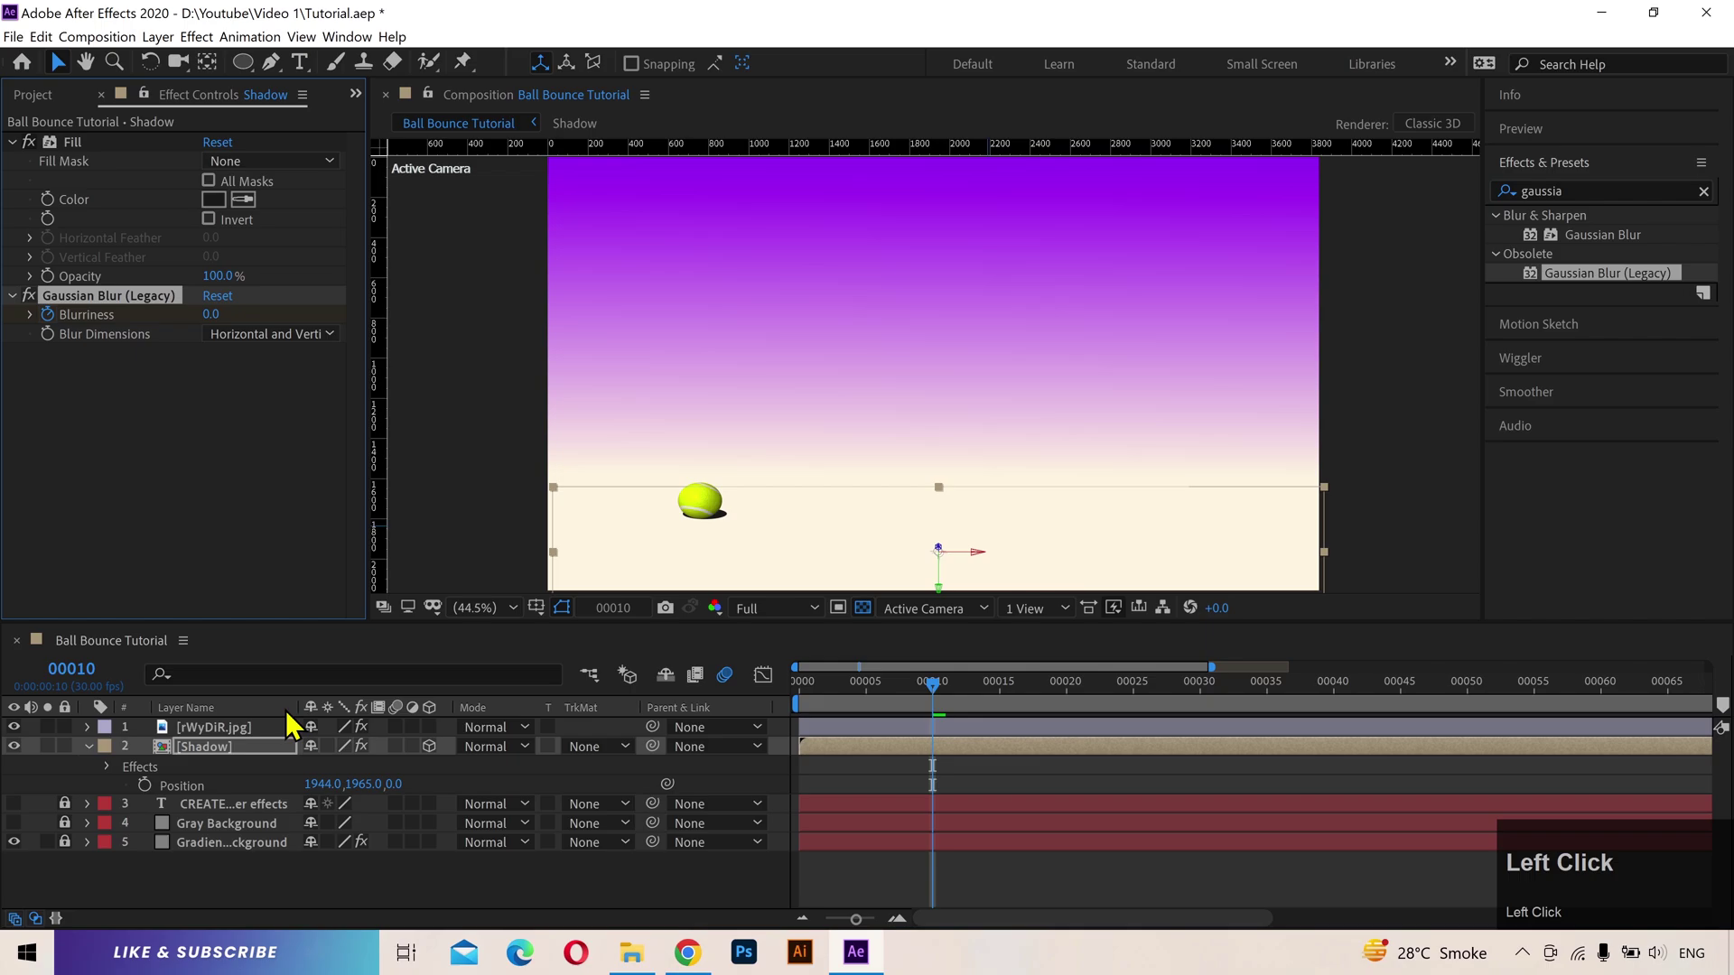
pyautogui.press('u')
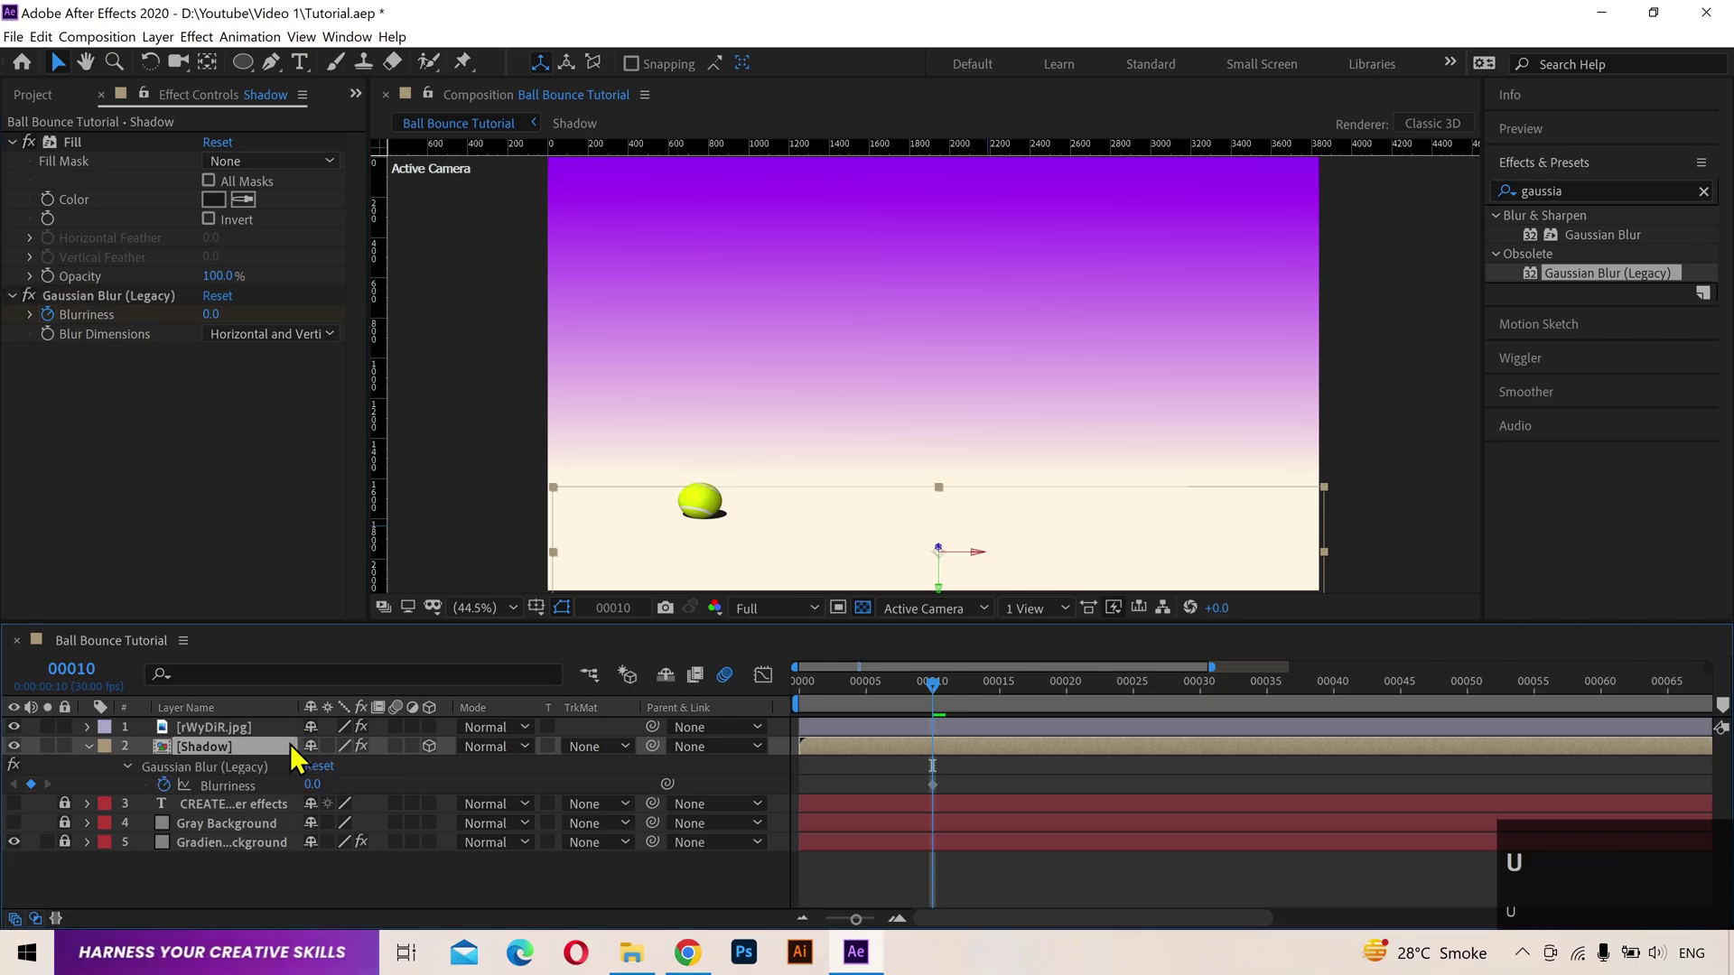
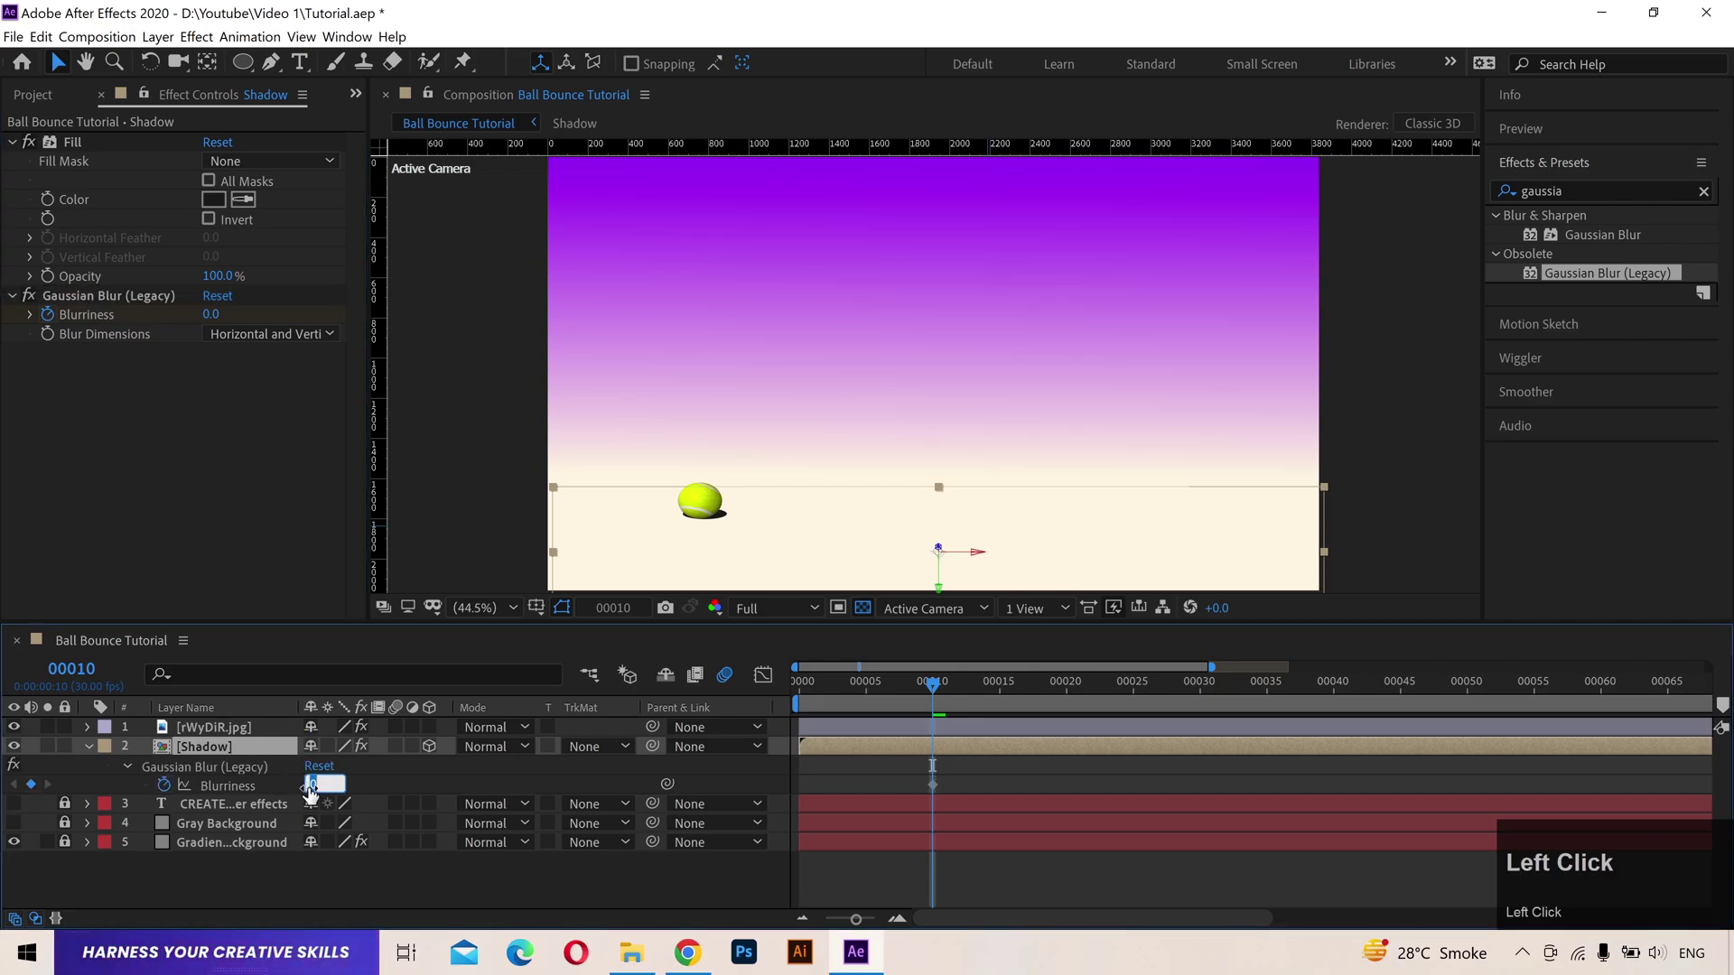
pyautogui.press('7')
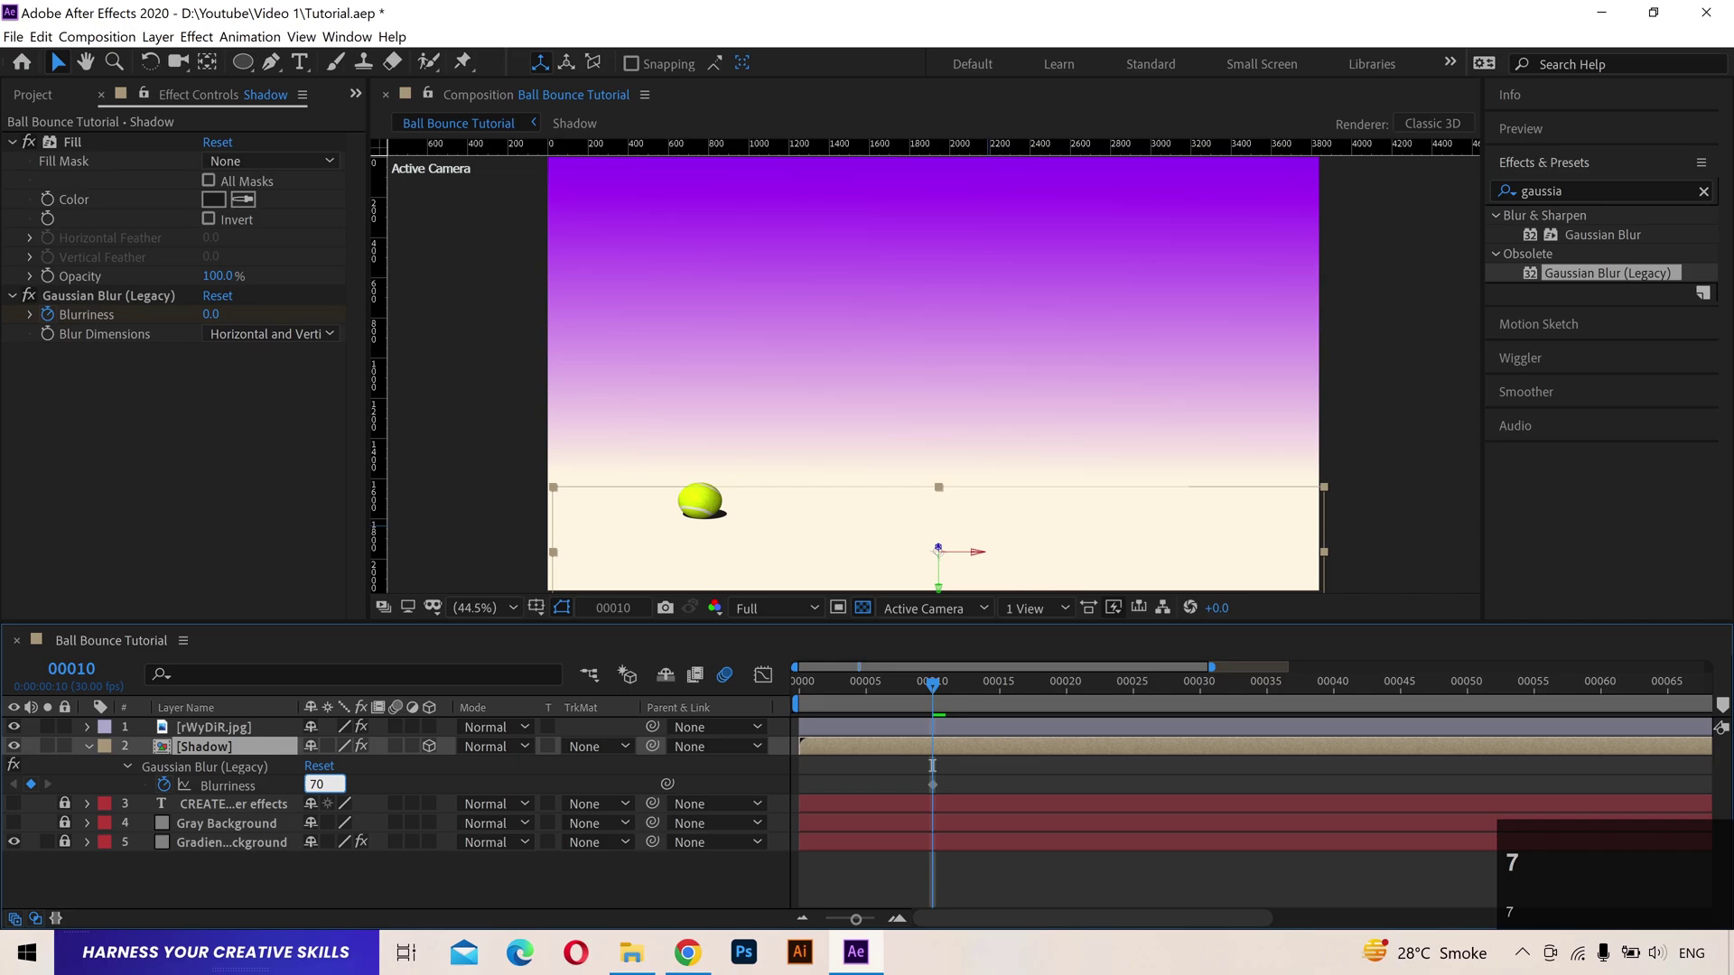
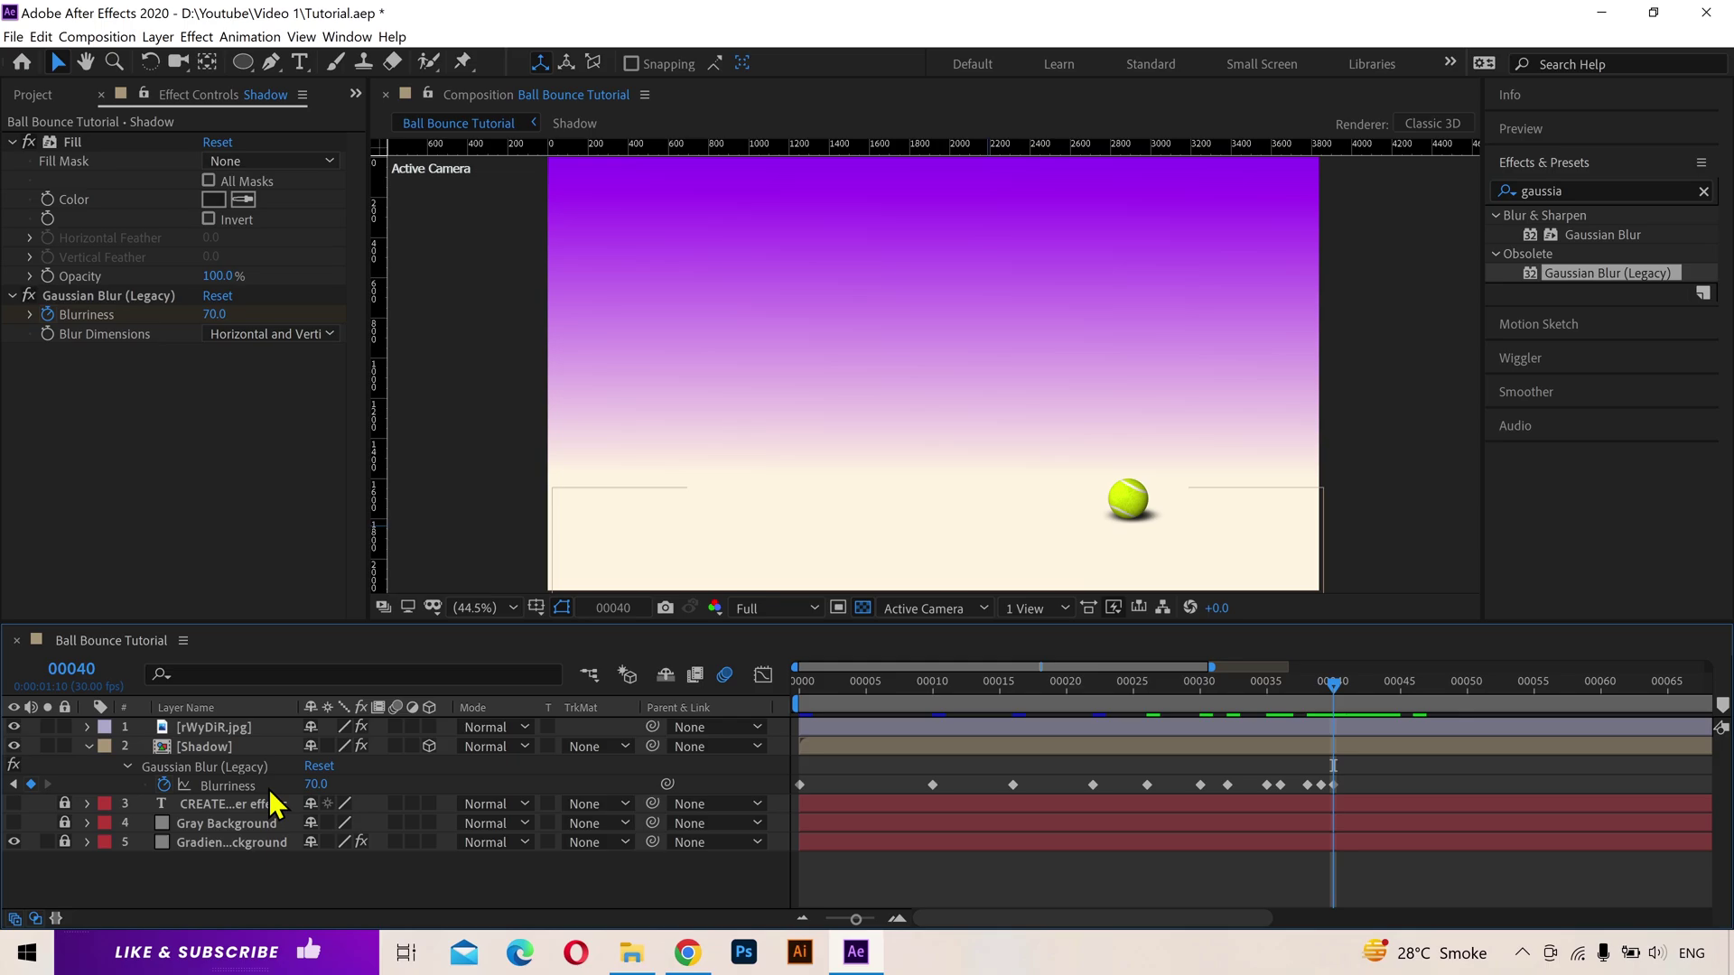
# Step: Easy-ease all the Blurriness keyframes, preview, and return to frame 10
pyautogui.click(218, 804)
pyautogui.press('F9')
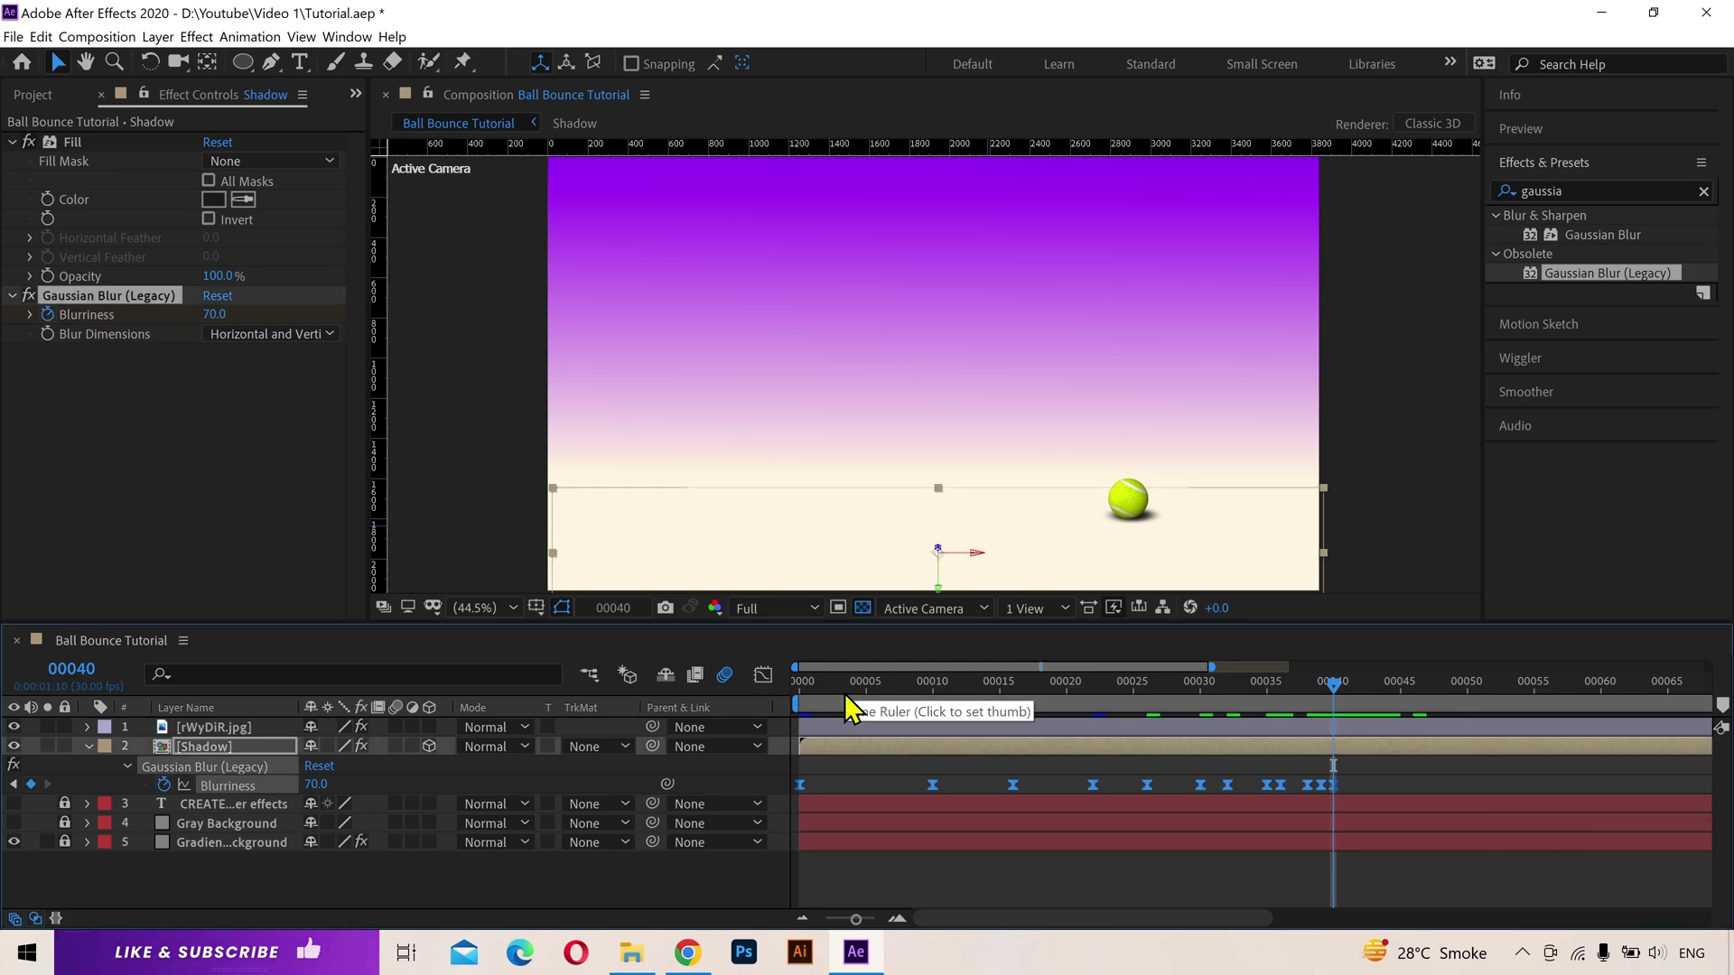
pyautogui.click(231, 765)
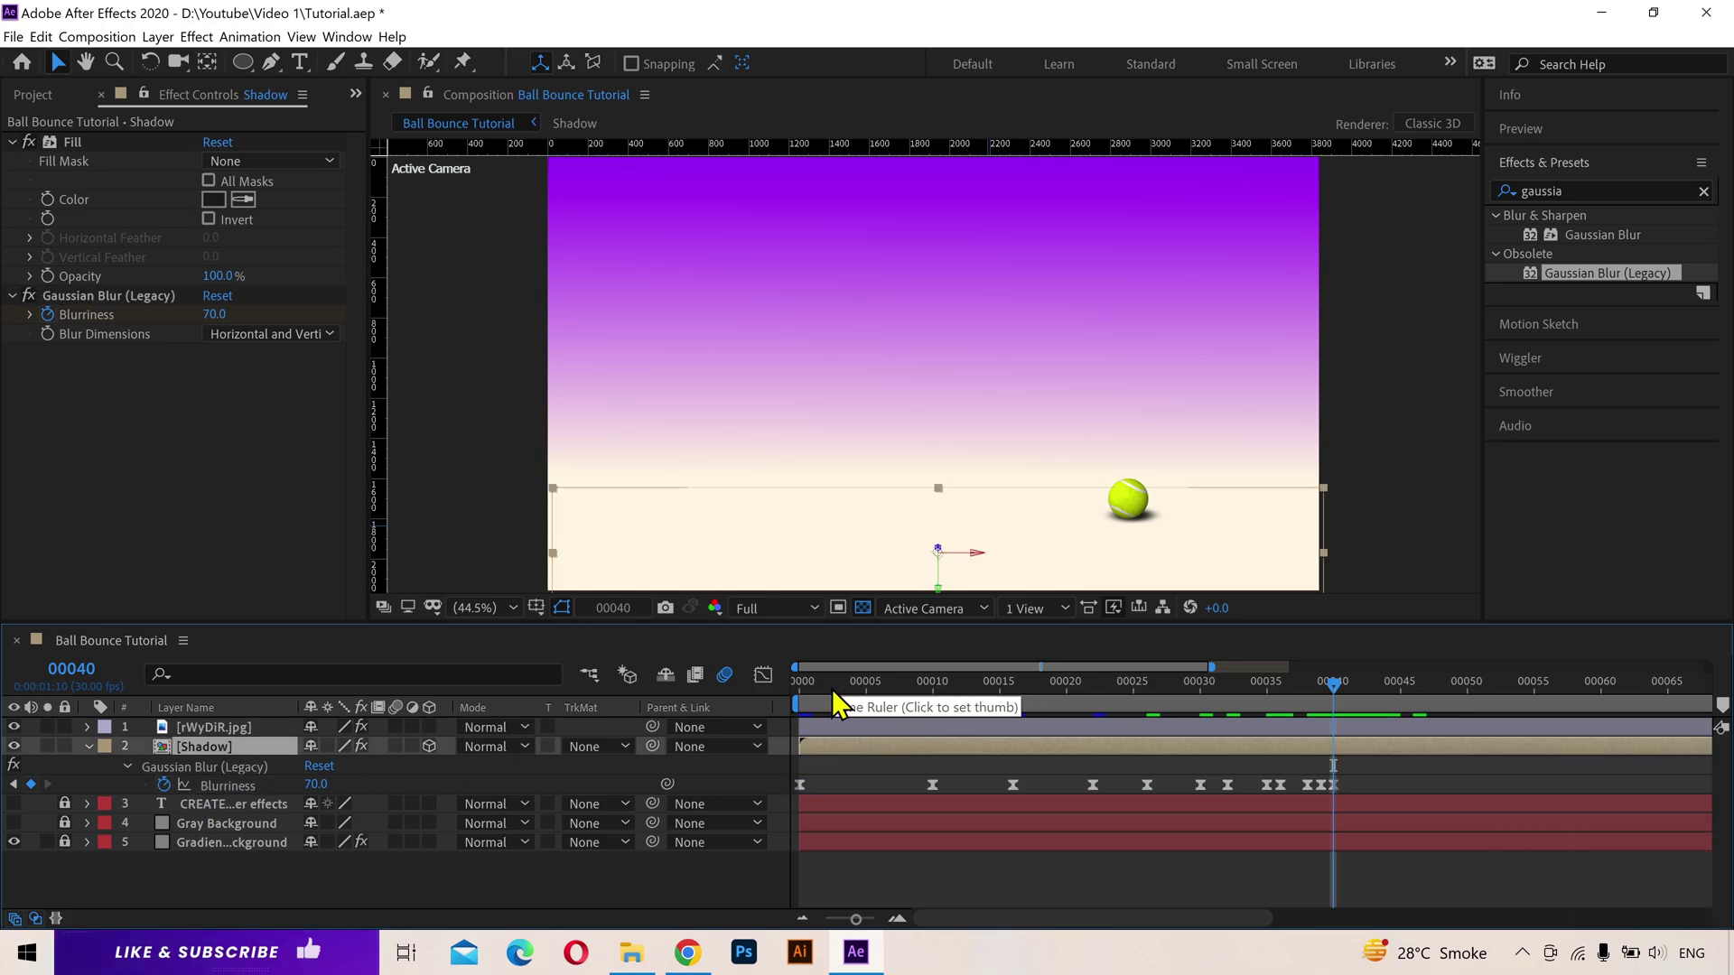
pyautogui.click(845, 707)
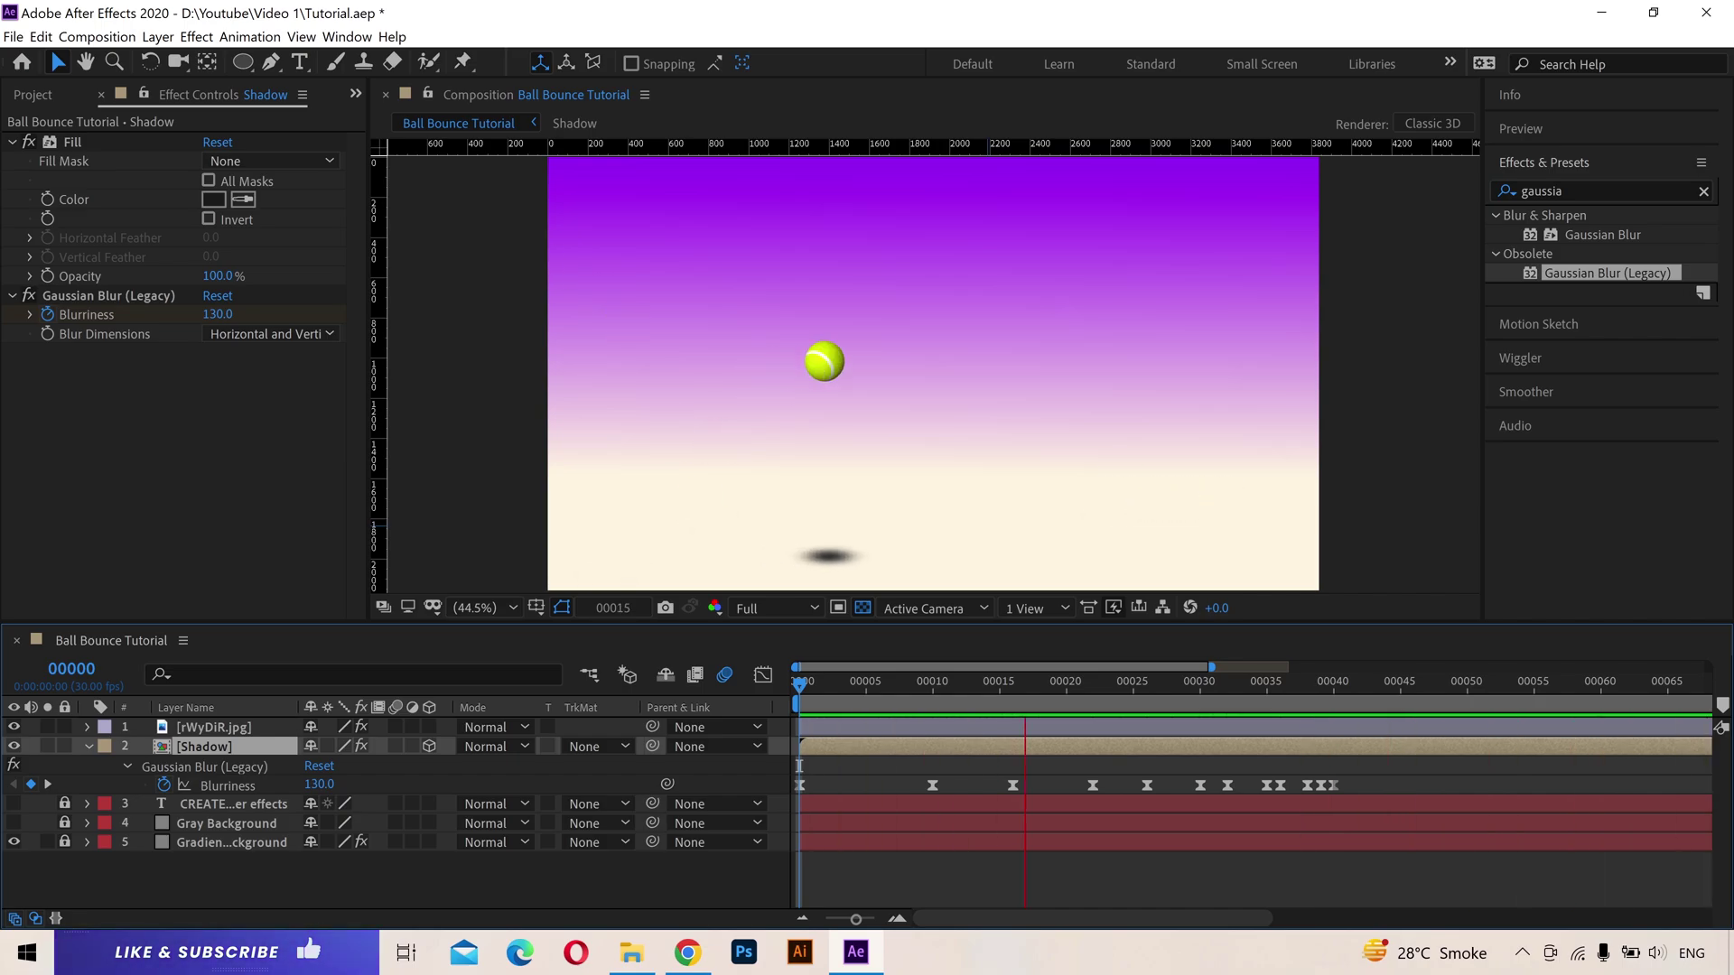
pyautogui.press('space')
pyautogui.moveTo(775, 696); pyautogui.dragTo(234, 766)
pyautogui.press('Right')
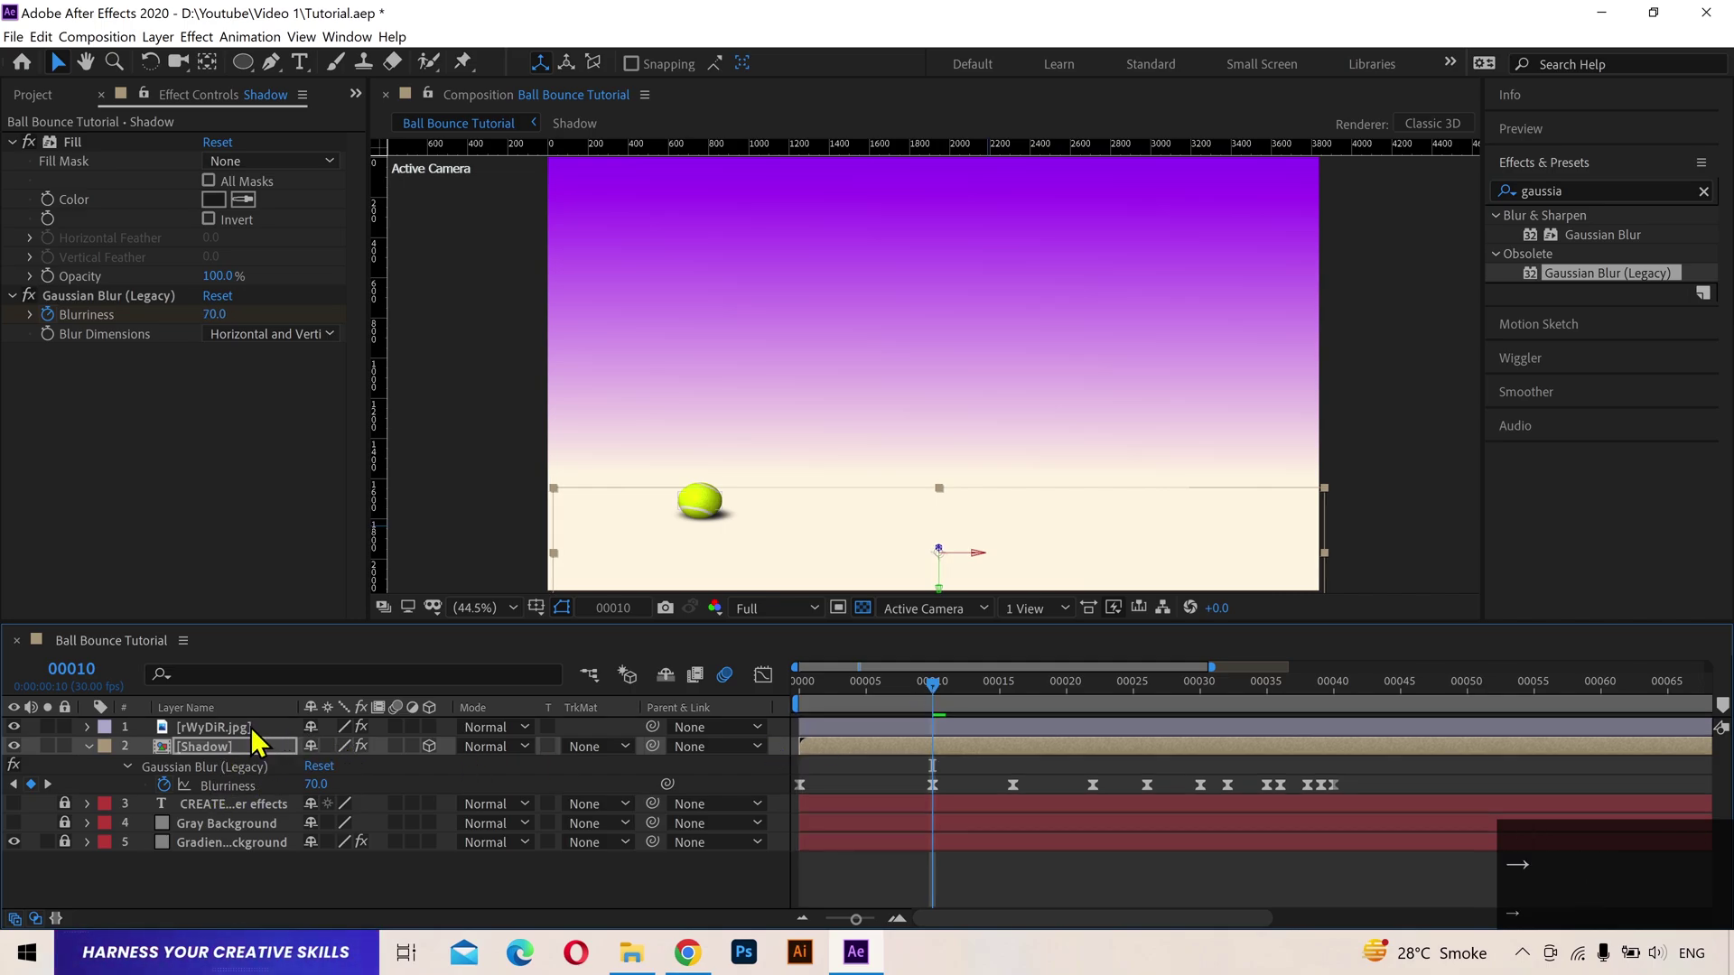
# Step: Keyframe Shadow Opacity at 100% on bounces and 50% at peaks, then preview from the start
pyautogui.press('Right')
pyautogui.click(249, 760)
pyautogui.press('t')
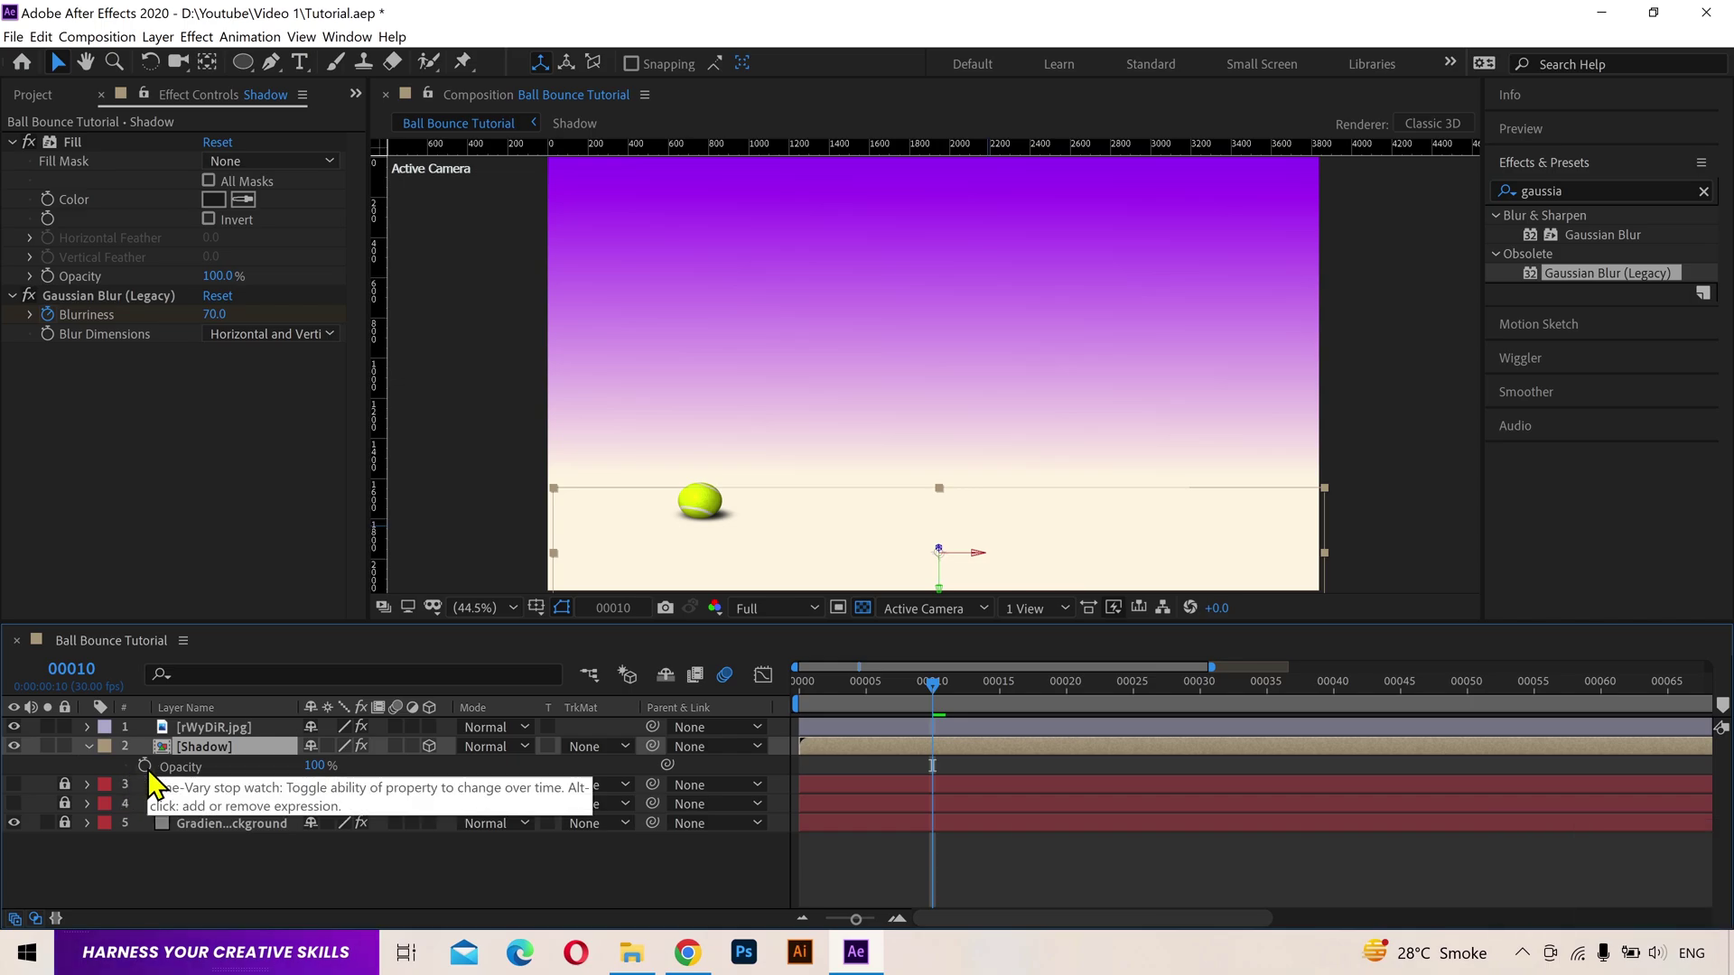
pyautogui.press('t')
pyautogui.click(161, 786)
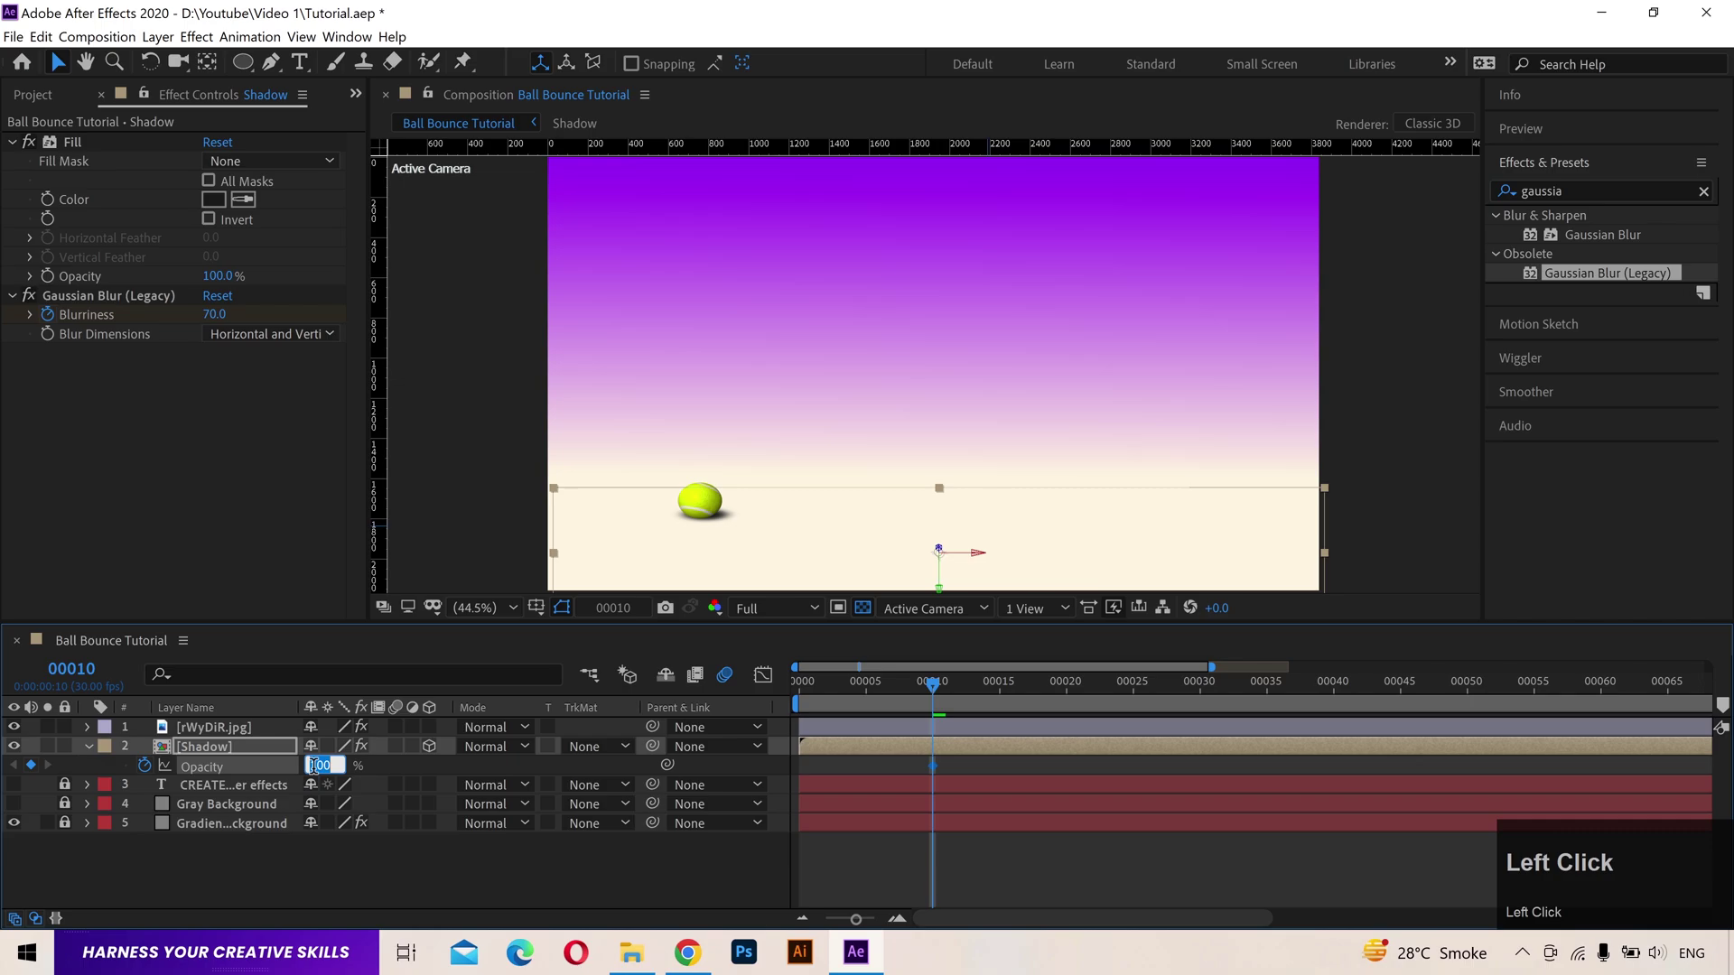
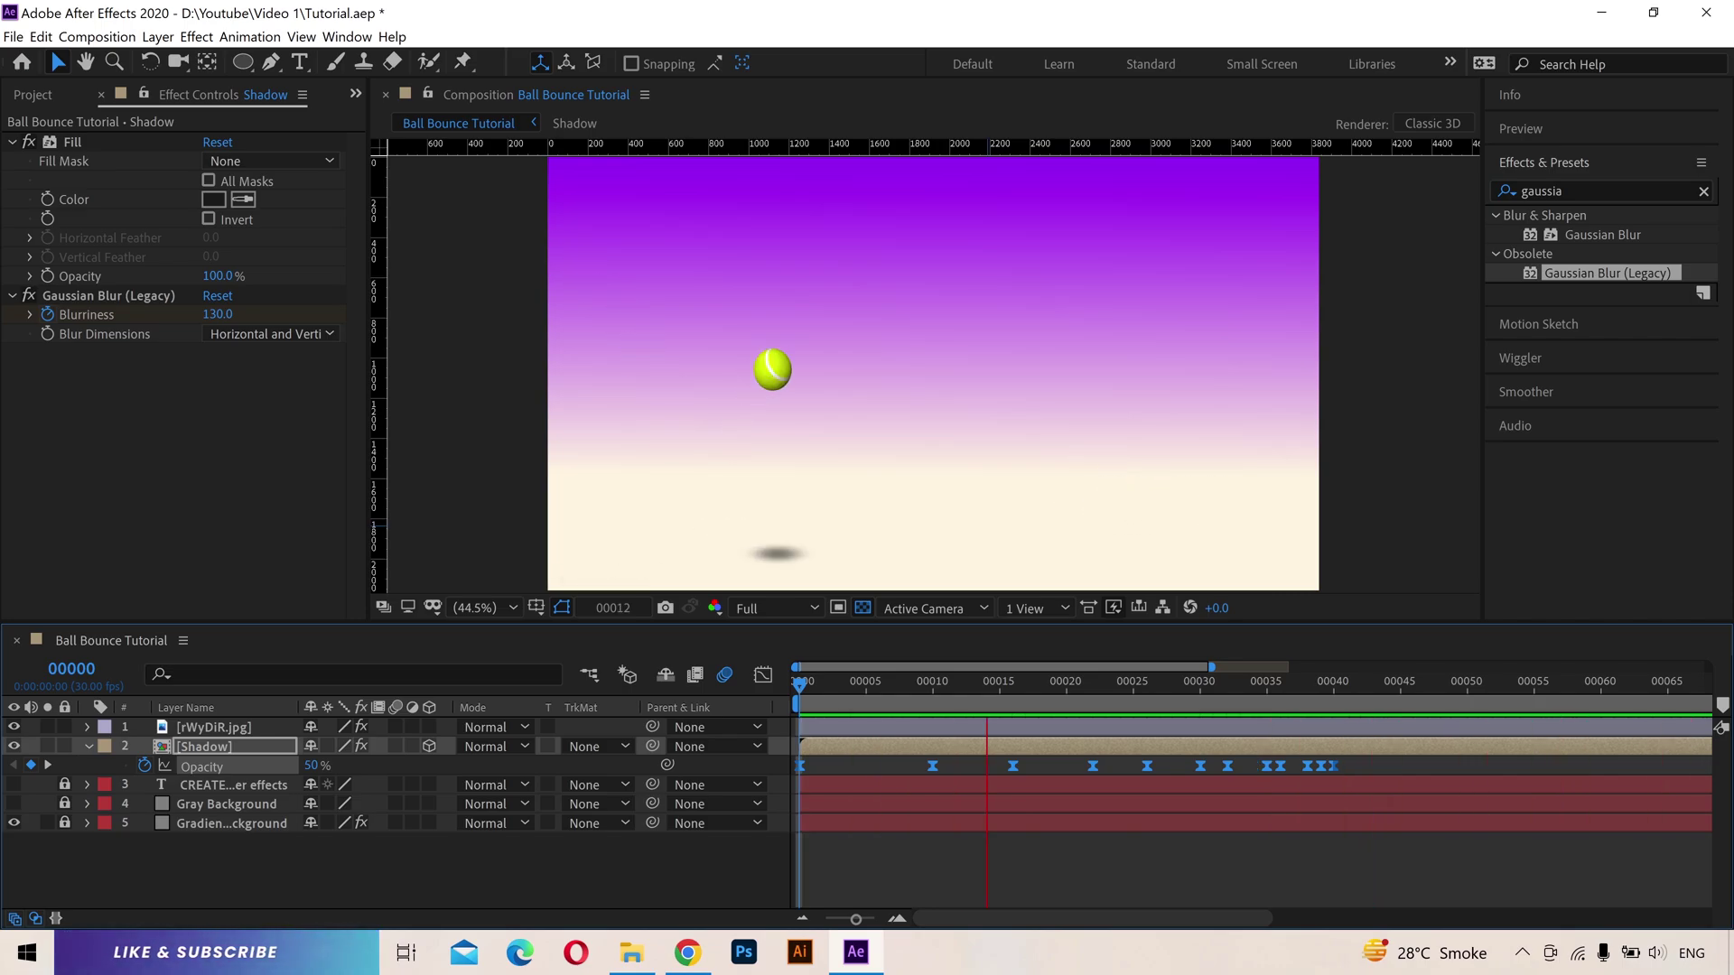
pyautogui.press('space')
pyautogui.click(820, 692)
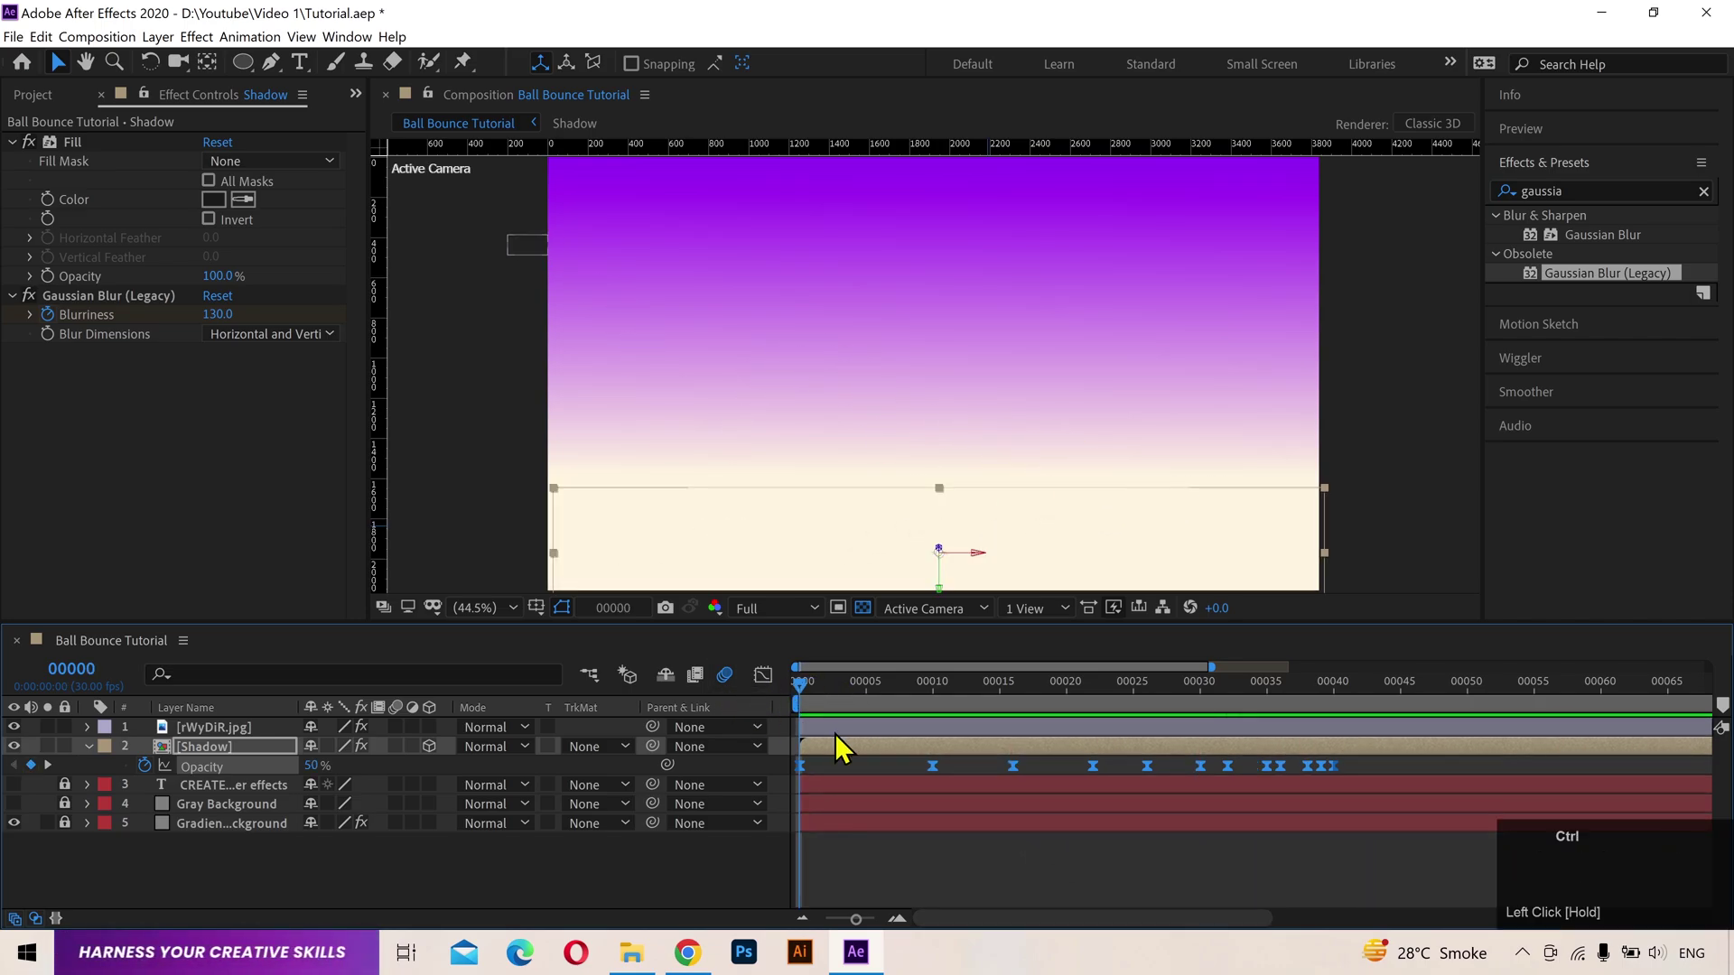
# Step: Collapse the Shadow layer and effect twirls and play back the finished animation
pyautogui.press('ctrl+s')
pyautogui.click(411, 745)
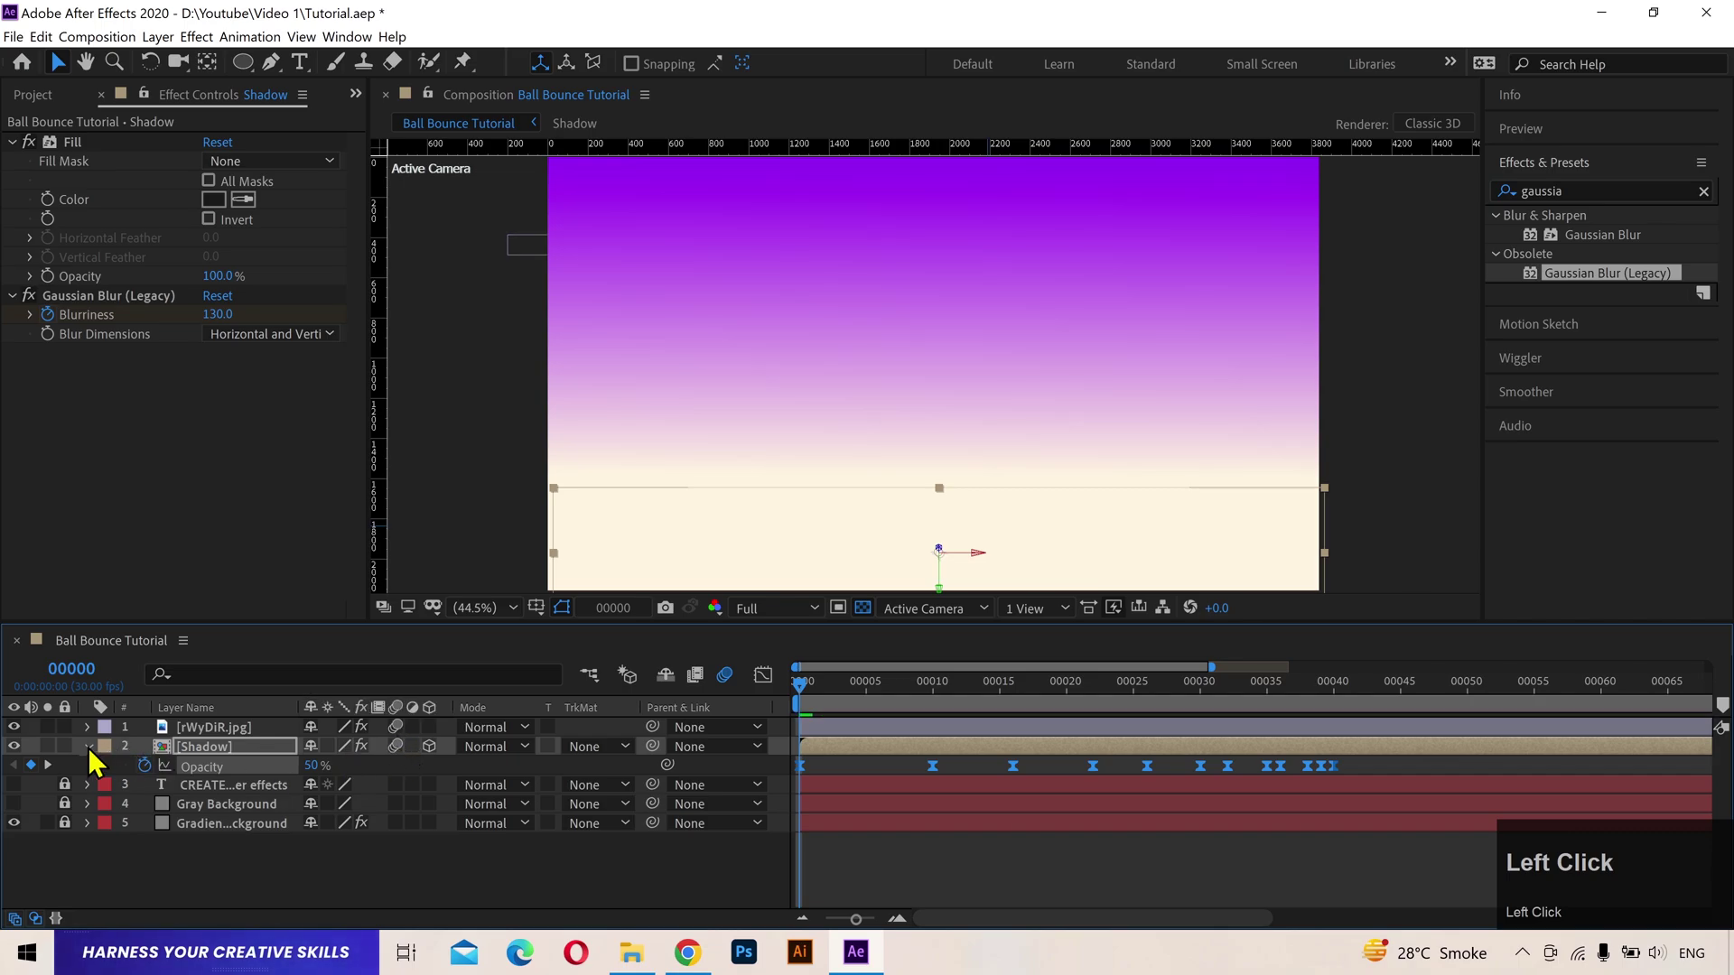
pyautogui.click(1718, 210)
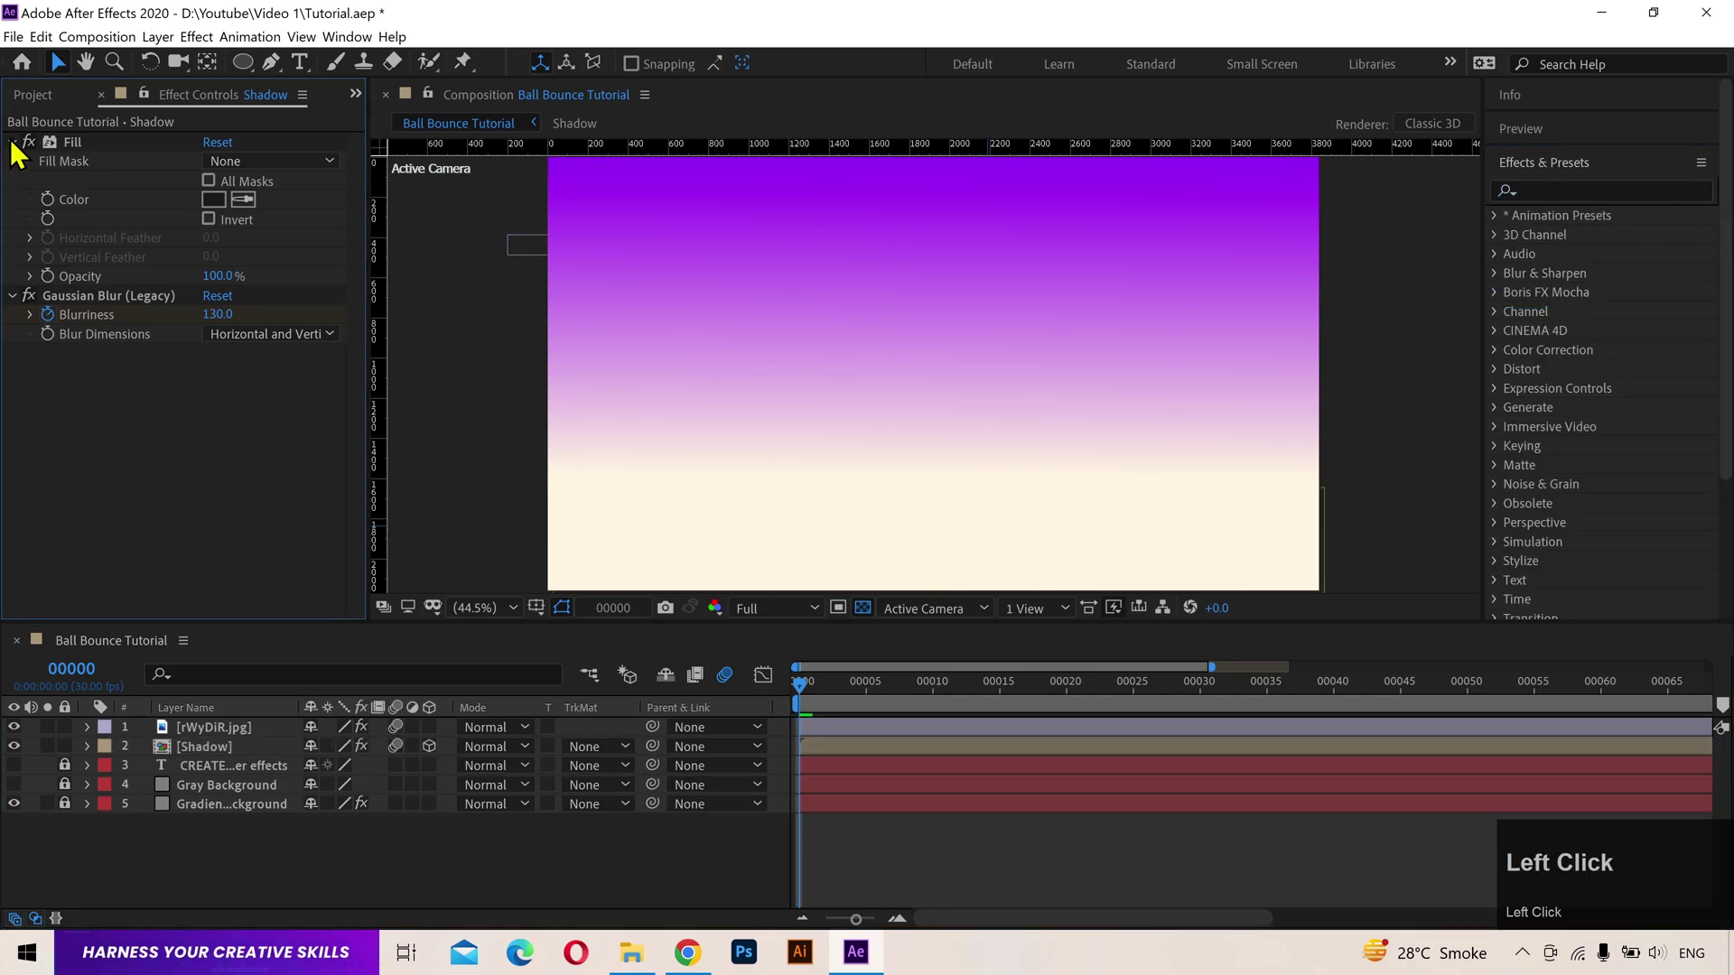
pyautogui.press('space')
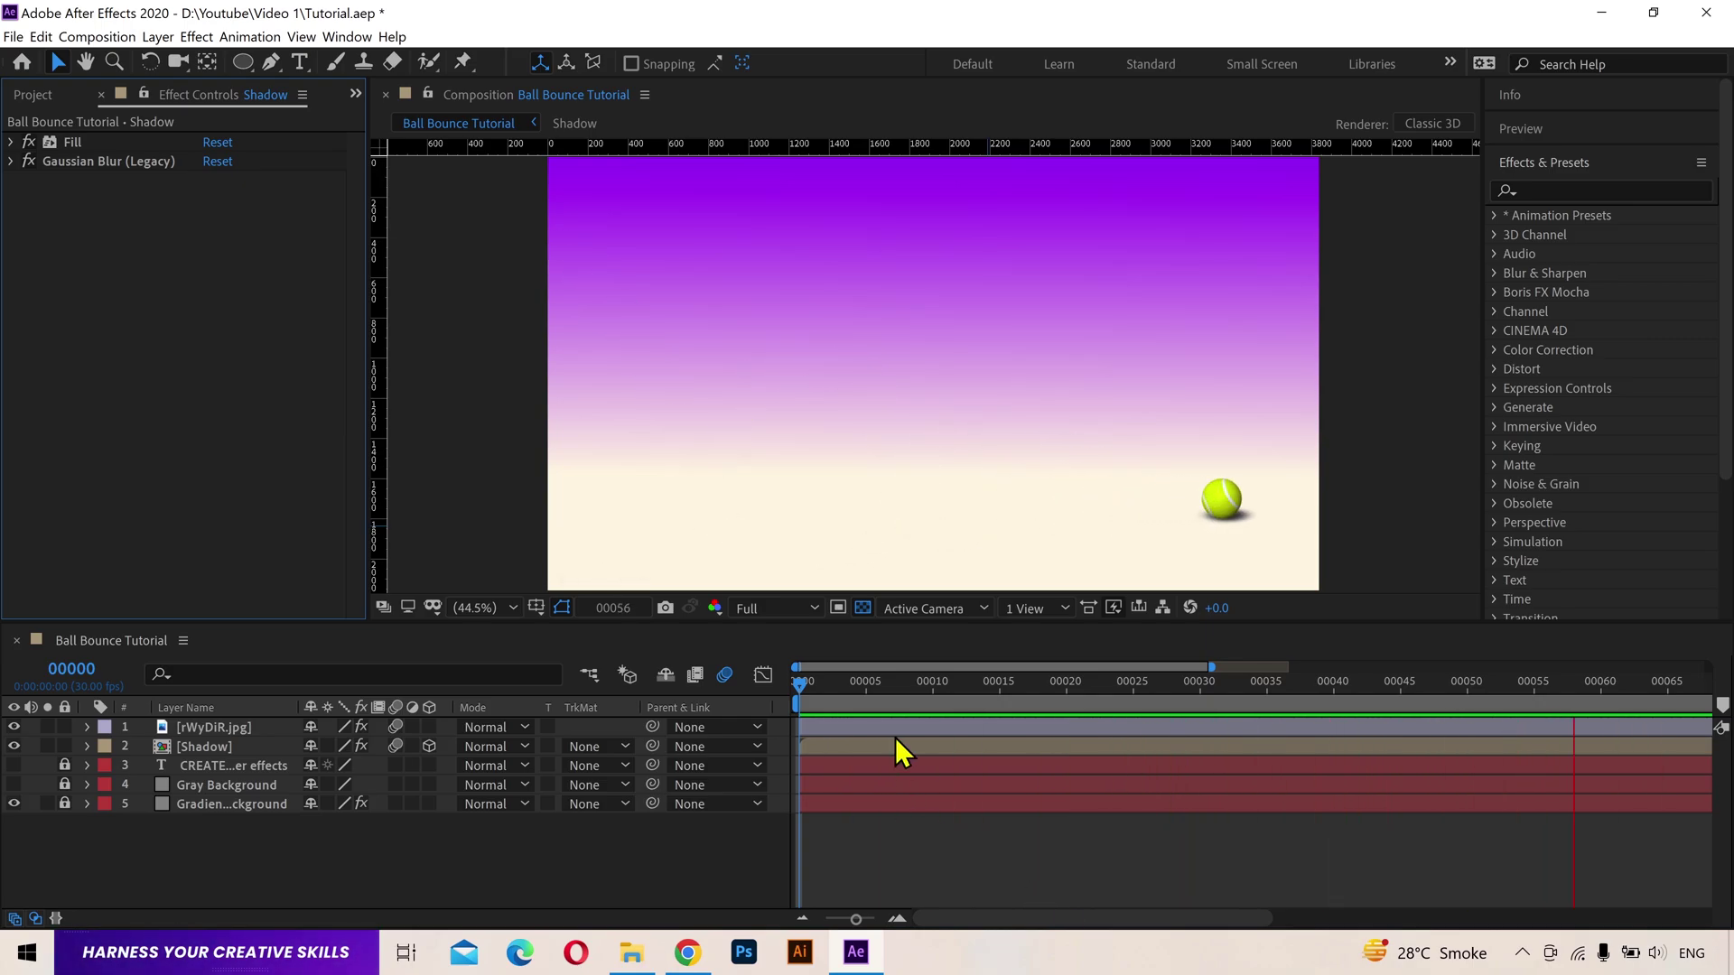
pyautogui.press('space')
pyautogui.moveTo(866, 690); pyautogui.dragTo(26, 777)
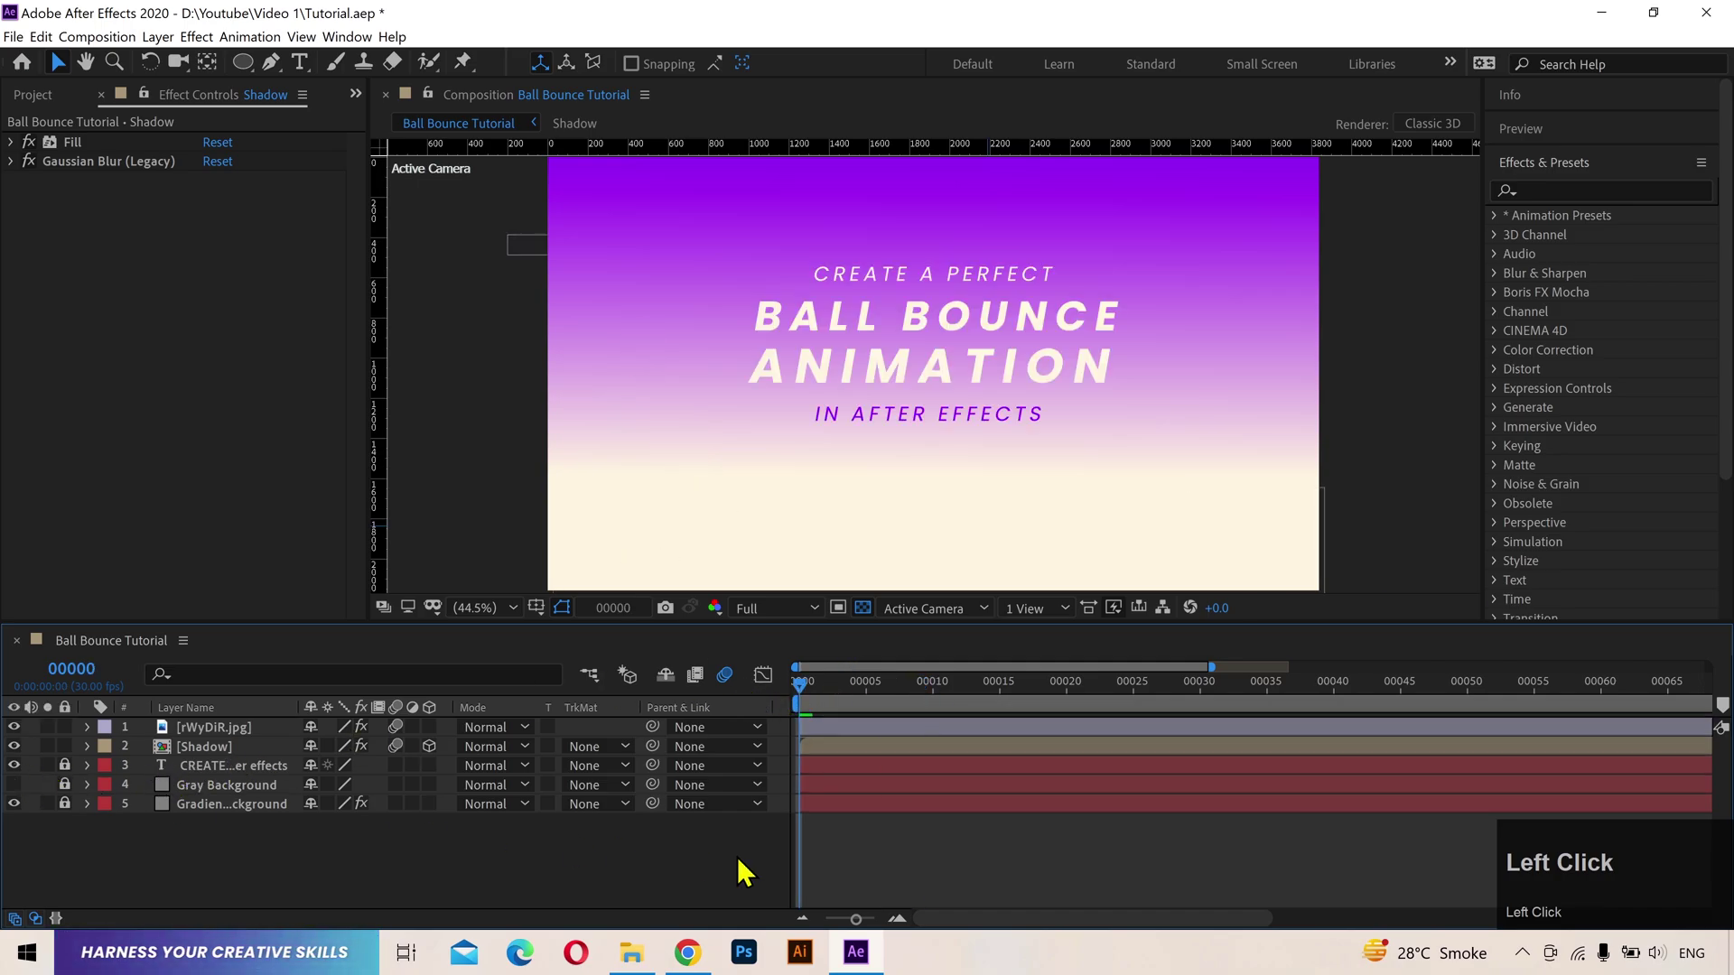
# Step: Save the project and add the composition to the Adobe Media Encoder queue
pyautogui.press('ctrl+s')
pyautogui.click(21, 47)
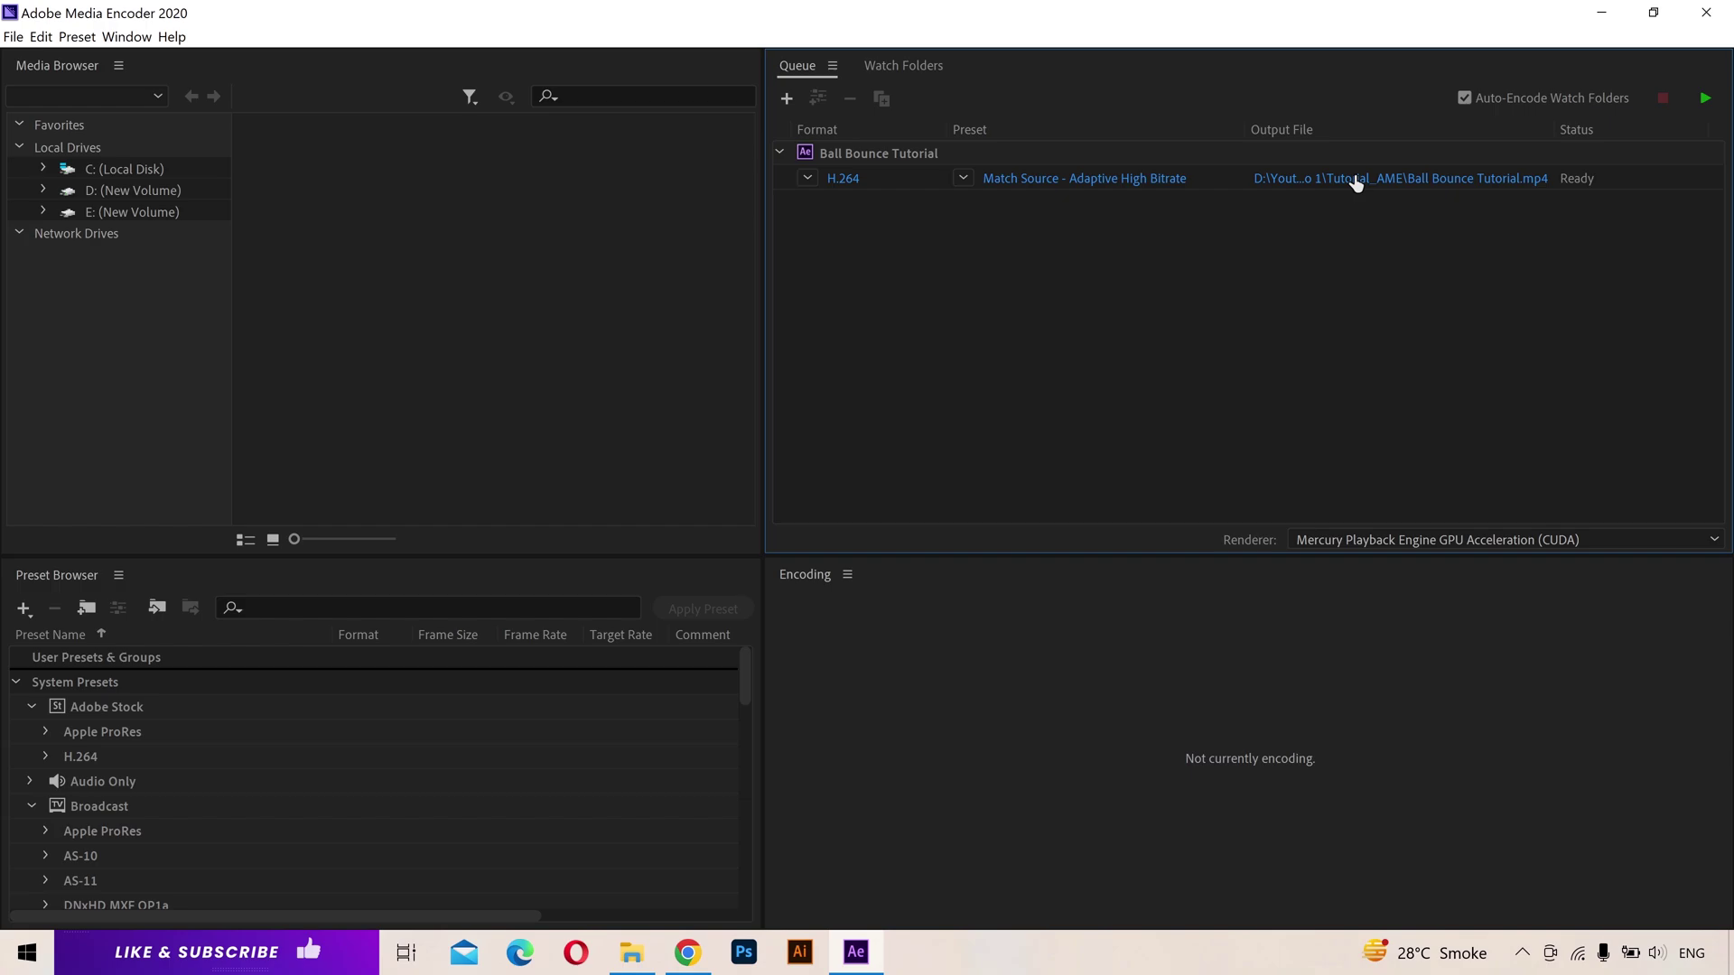
# Step: Start the queue to encode Ball Bounce Tutorial to H.264 MP4
pyautogui.click(1368, 194)
pyautogui.click(1130, 845)
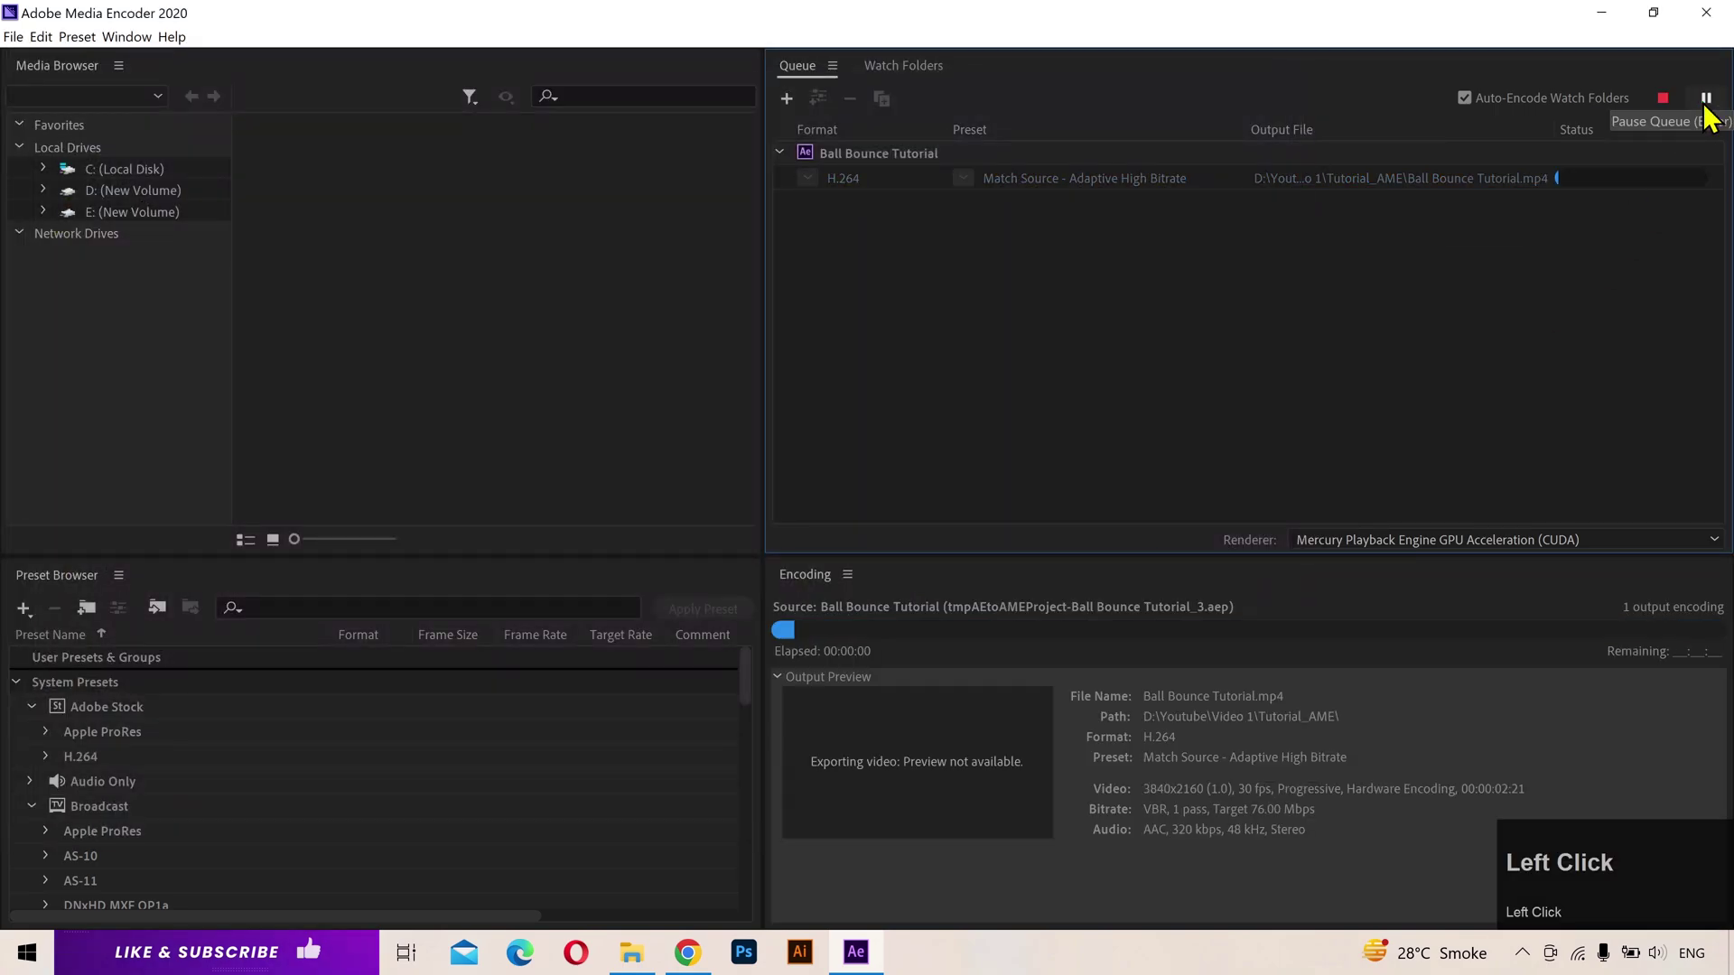